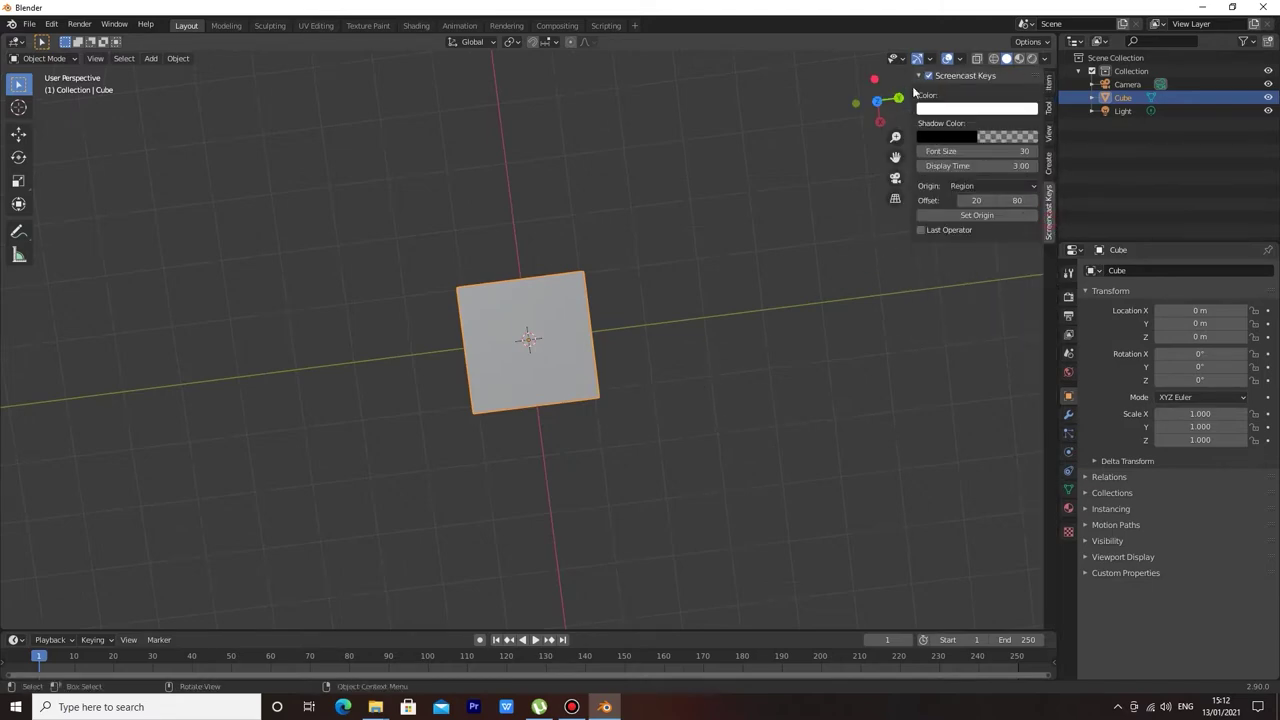
Select the default cube and stretch it along Y into a long bar.
{"action": "left_click", "coordinate": [746, 311]}
{"action": "middle_click", "coordinate": [774, 362]}
{"action": "key", "text": "n"}
{"action": "middle_click", "coordinate": [767, 350]}
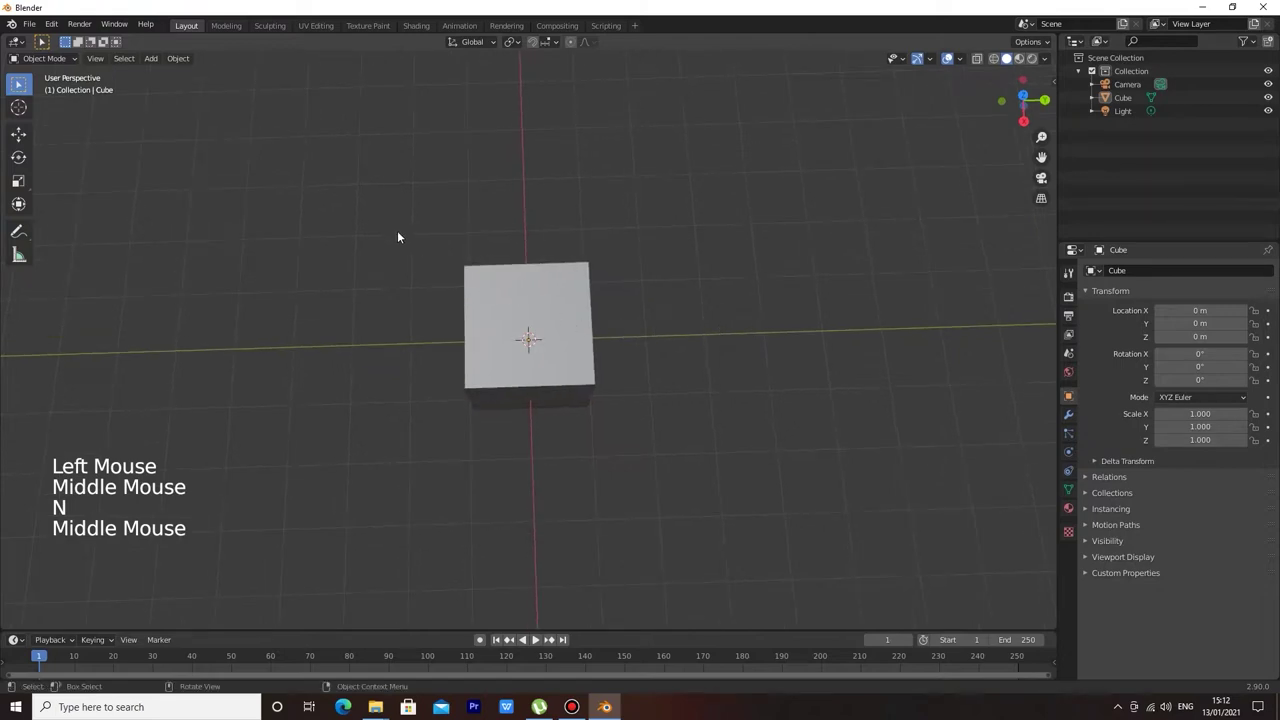
{"action": "left_click", "coordinate": [388, 230]}
{"action": "key", "text": "s"}
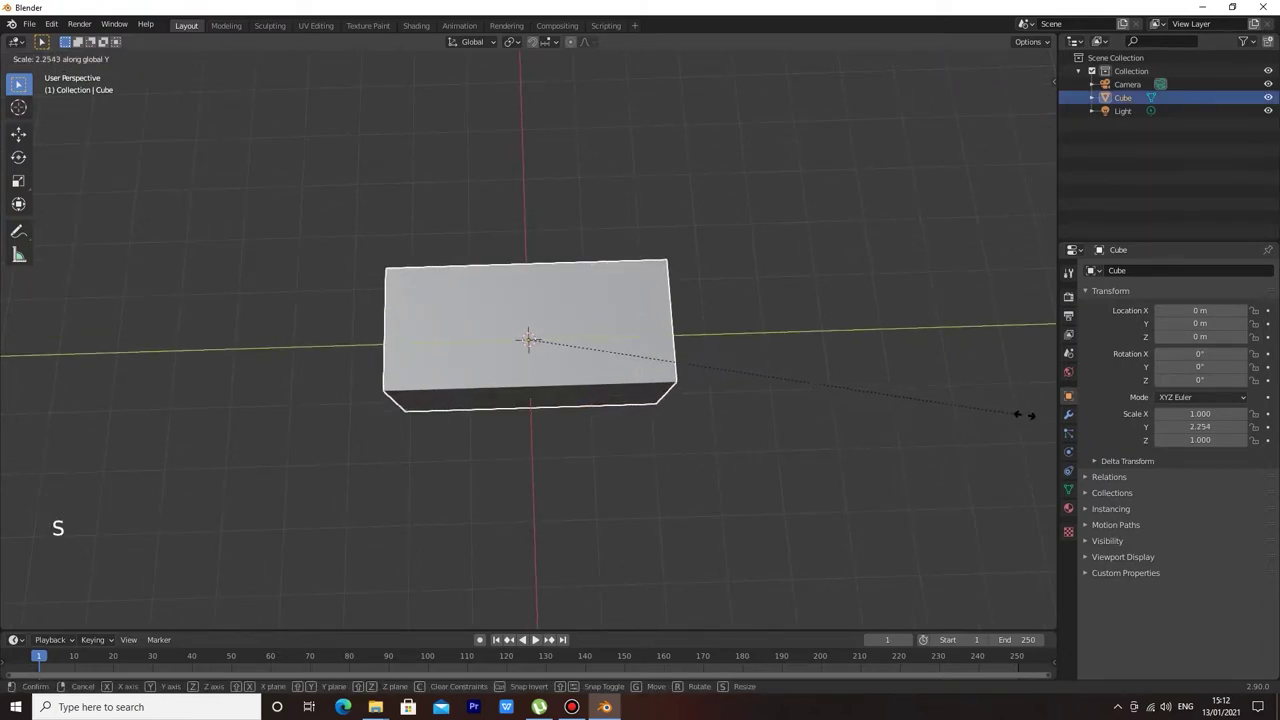
{"action": "scroll", "scroll_direction": "up", "scroll_amount": 3}
{"action": "middle_click", "coordinate": [839, 456]}
Flatten the bar along Z to 0.071 and trim its Y scale to 1.810.
{"action": "key", "text": "s"}
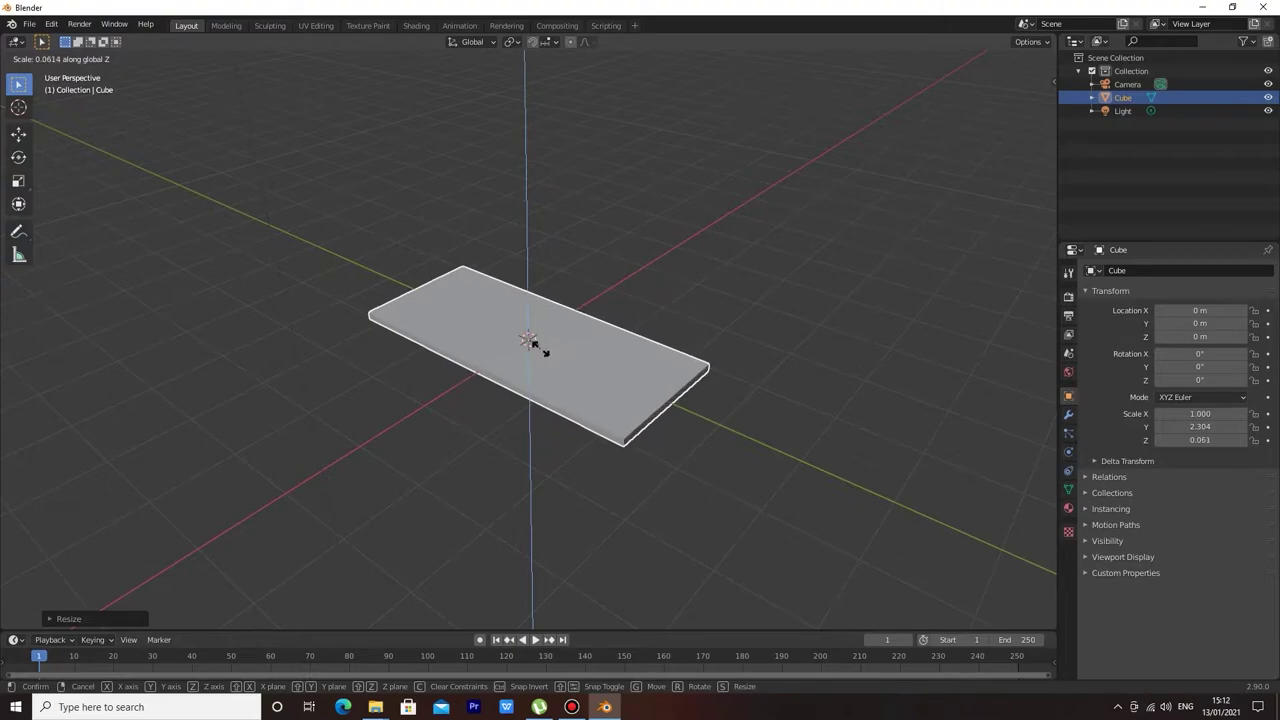
{"action": "middle_click", "coordinate": [633, 358]}
{"action": "key", "text": "s"}
{"action": "scroll", "scroll_direction": "down", "scroll_amount": 3}
{"action": "middle_click", "coordinate": [661, 416]}
{"action": "scroll", "scroll_direction": "up", "scroll_amount": 3}
{"action": "scroll", "scroll_direction": "up", "scroll_amount": 3}
{"action": "middle_click", "coordinate": [714, 384]}
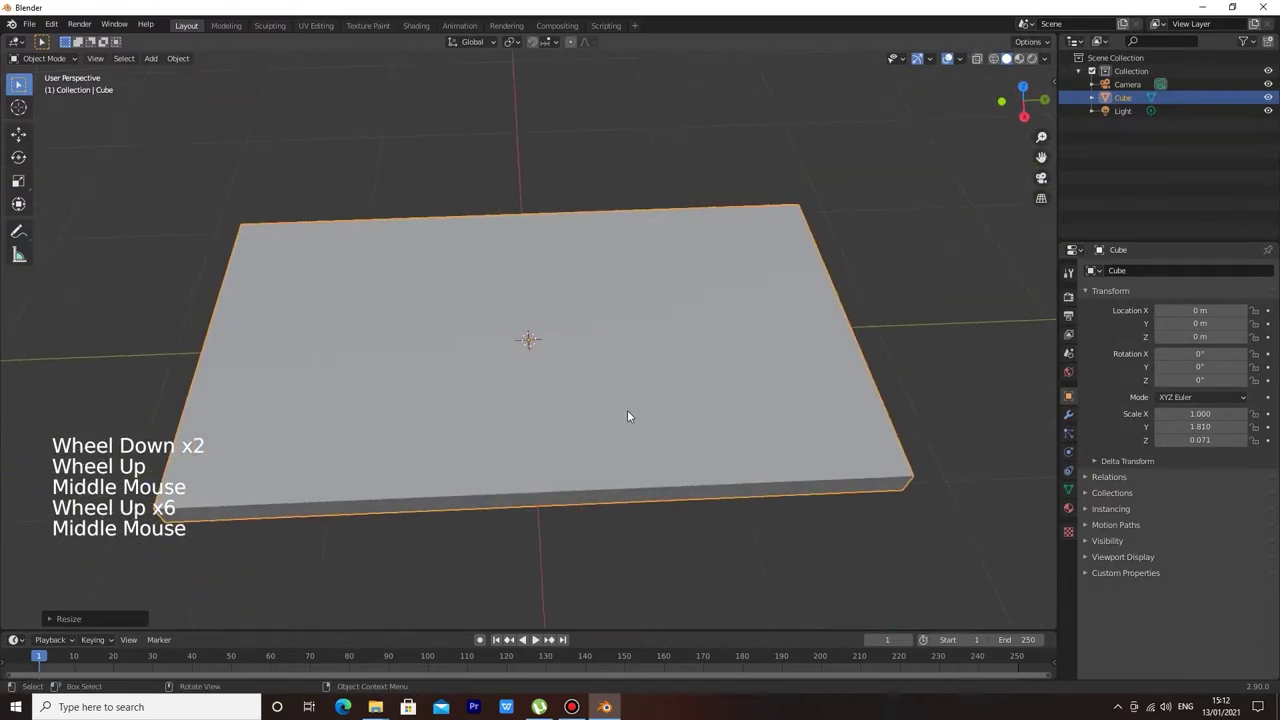
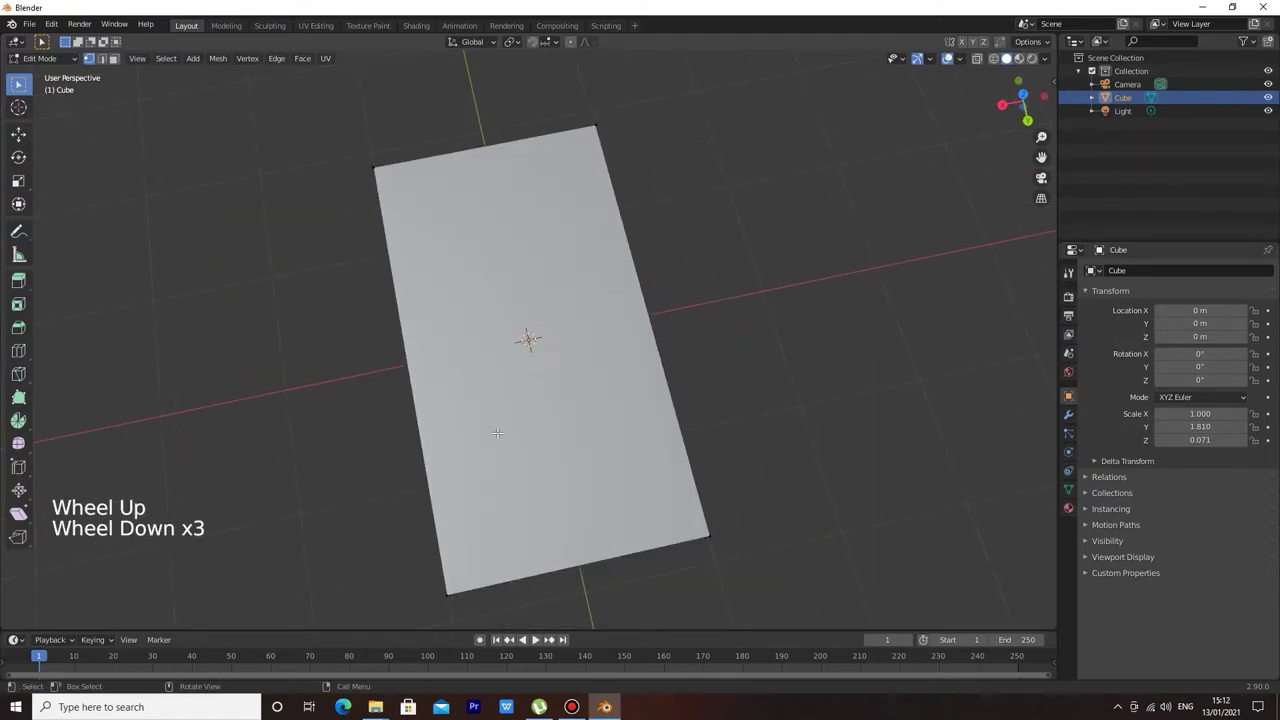
Add a lengthwise loop cut and two border edge loops, then shift faces along Z to form the groove.
{"action": "key", "text": "ctrl+r"}
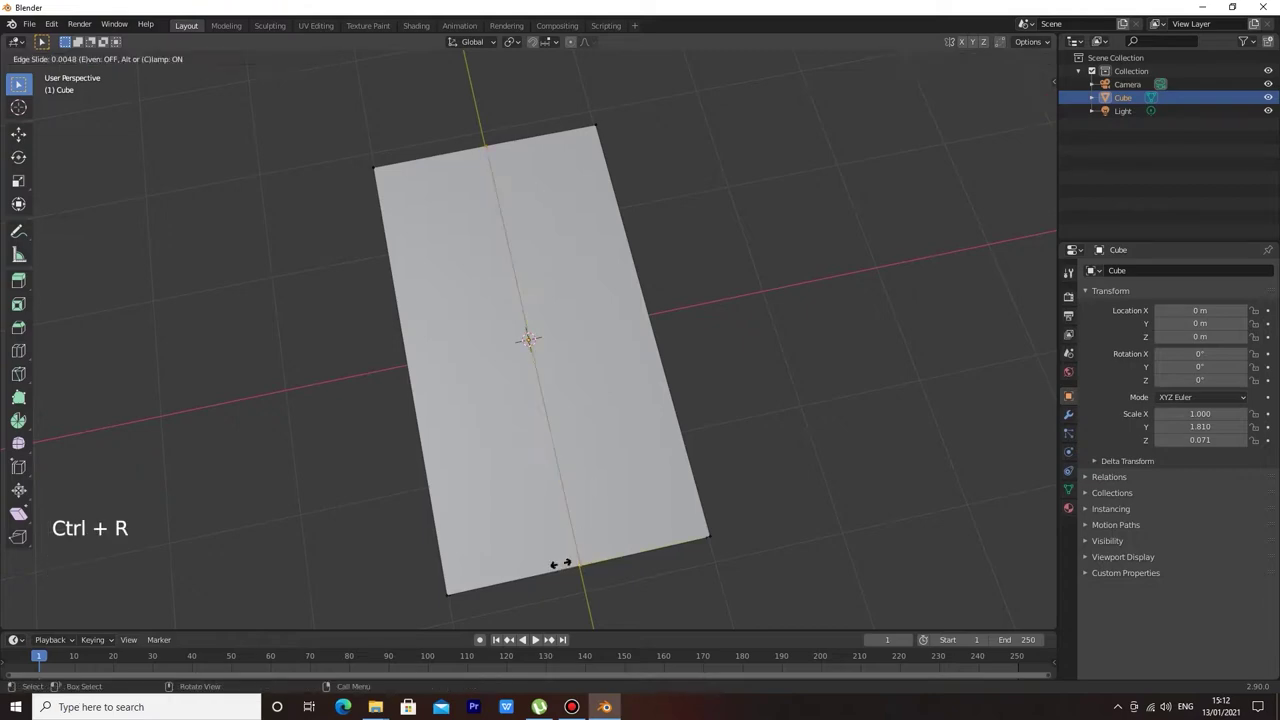
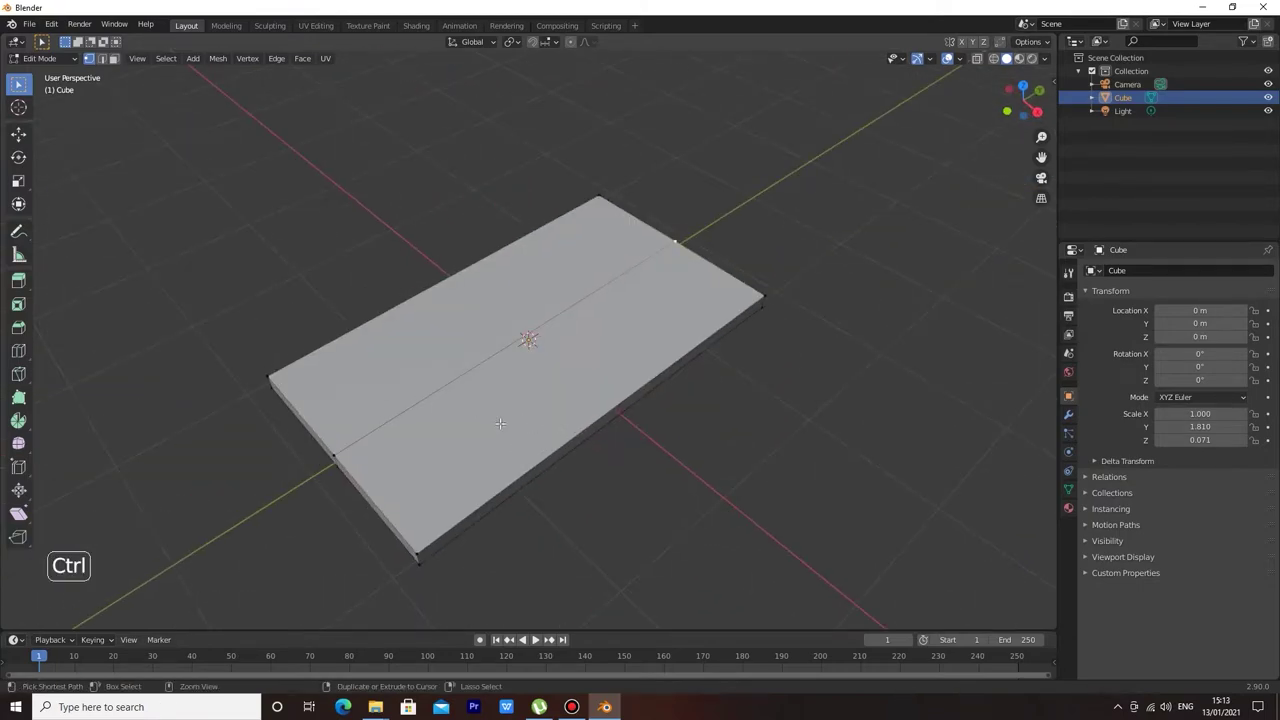
{"action": "key", "text": "ctrl+r"}
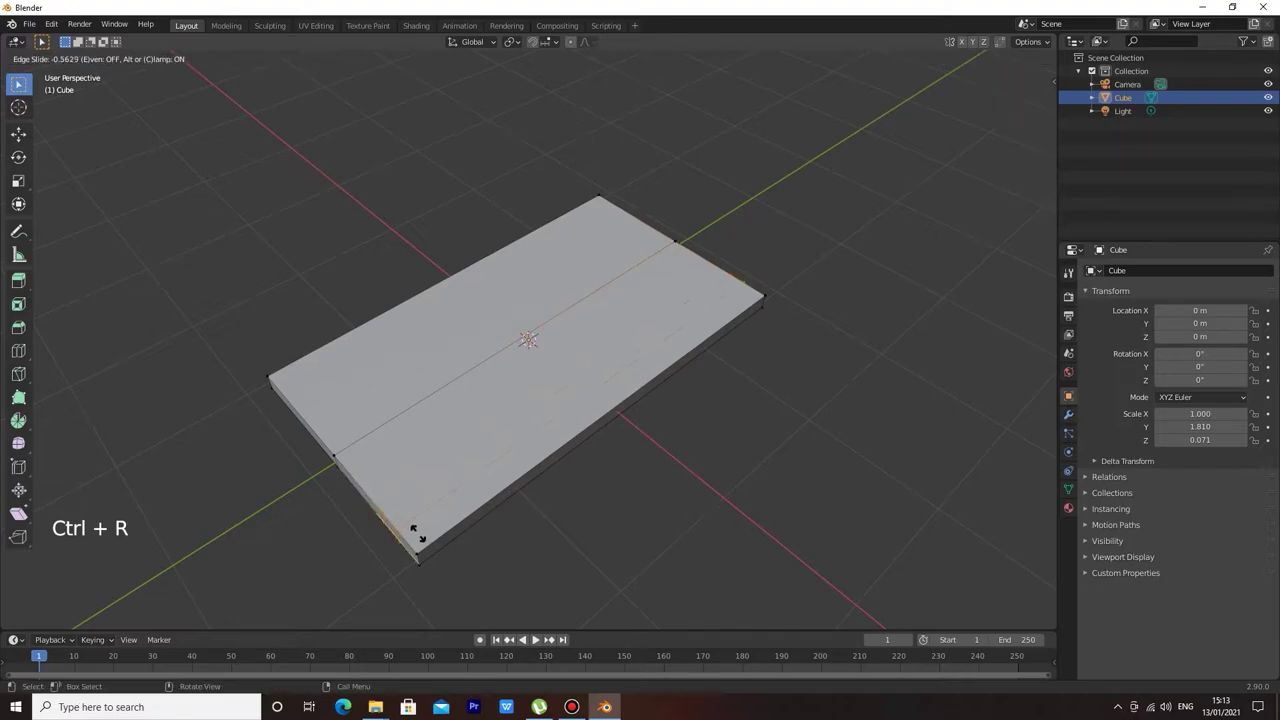
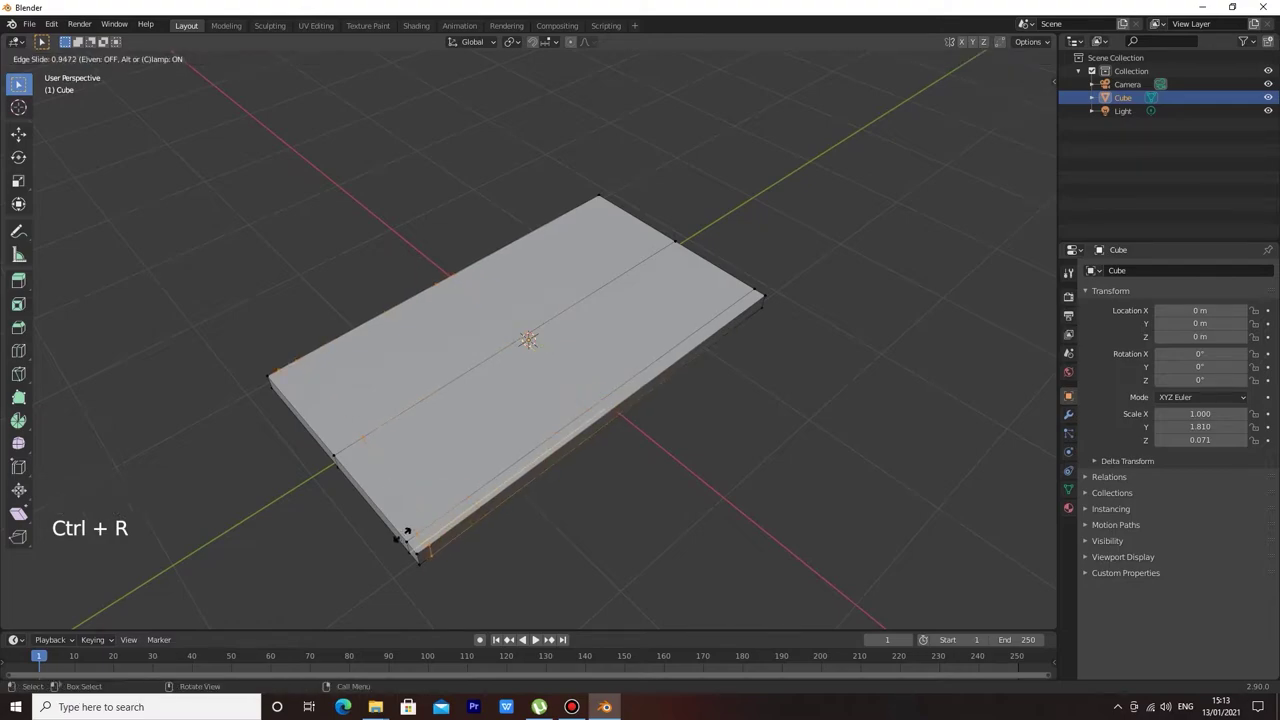
{"action": "key", "text": "ctrl+r"}
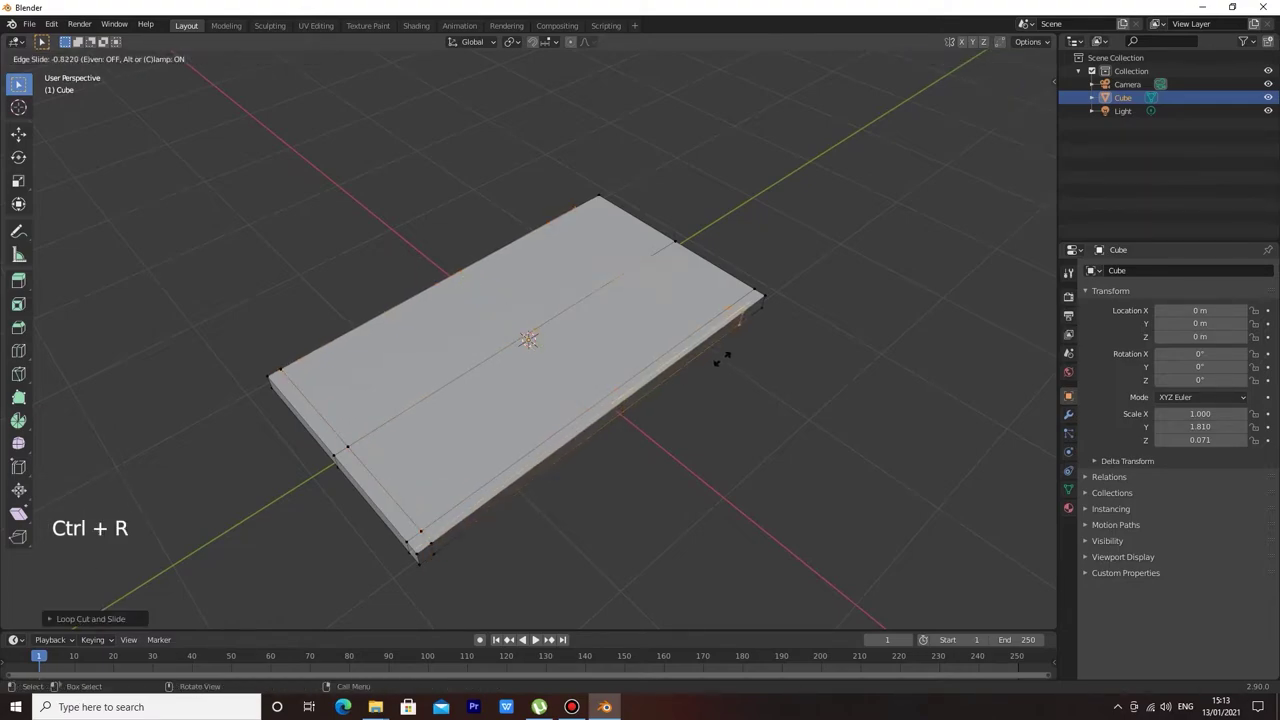
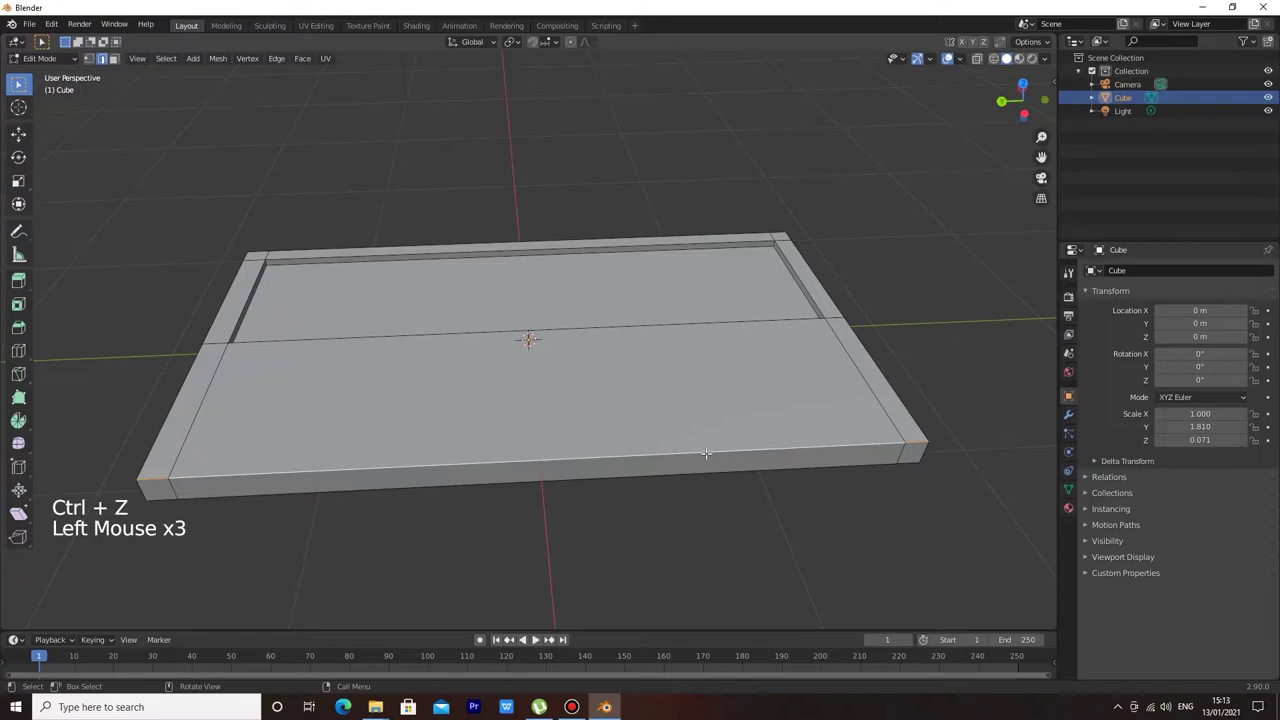
{"action": "key", "text": "g"}
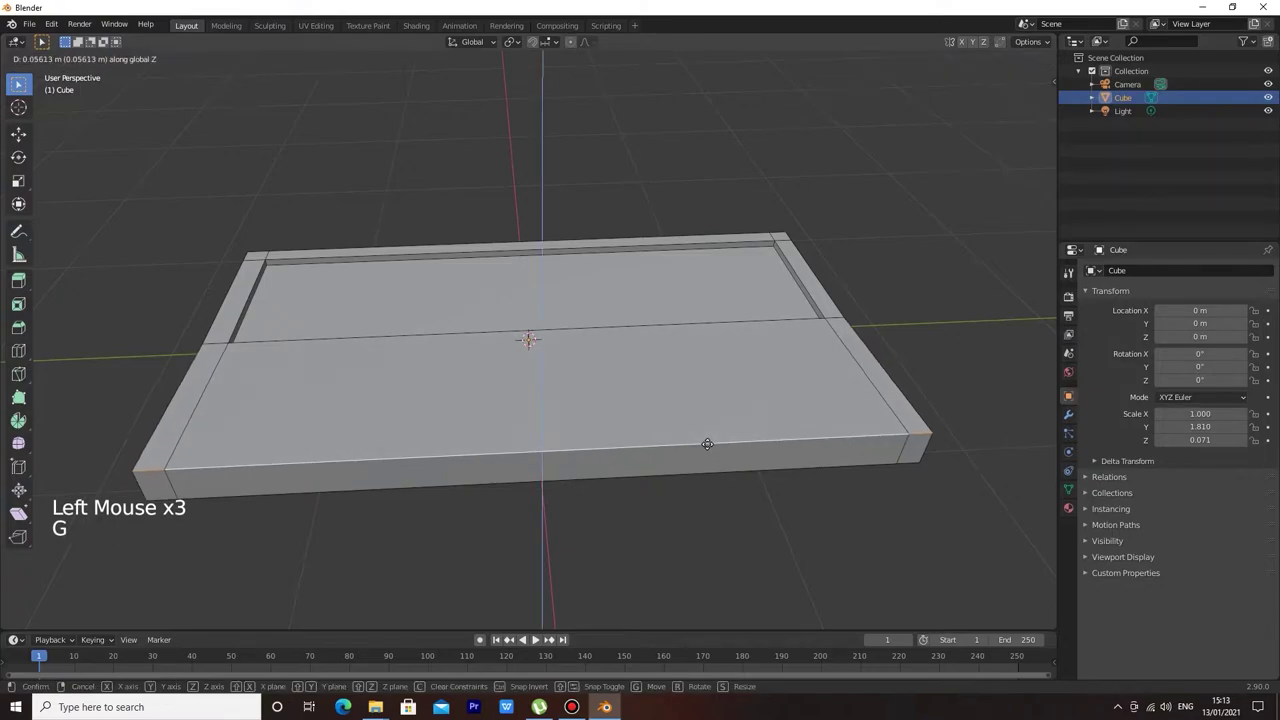
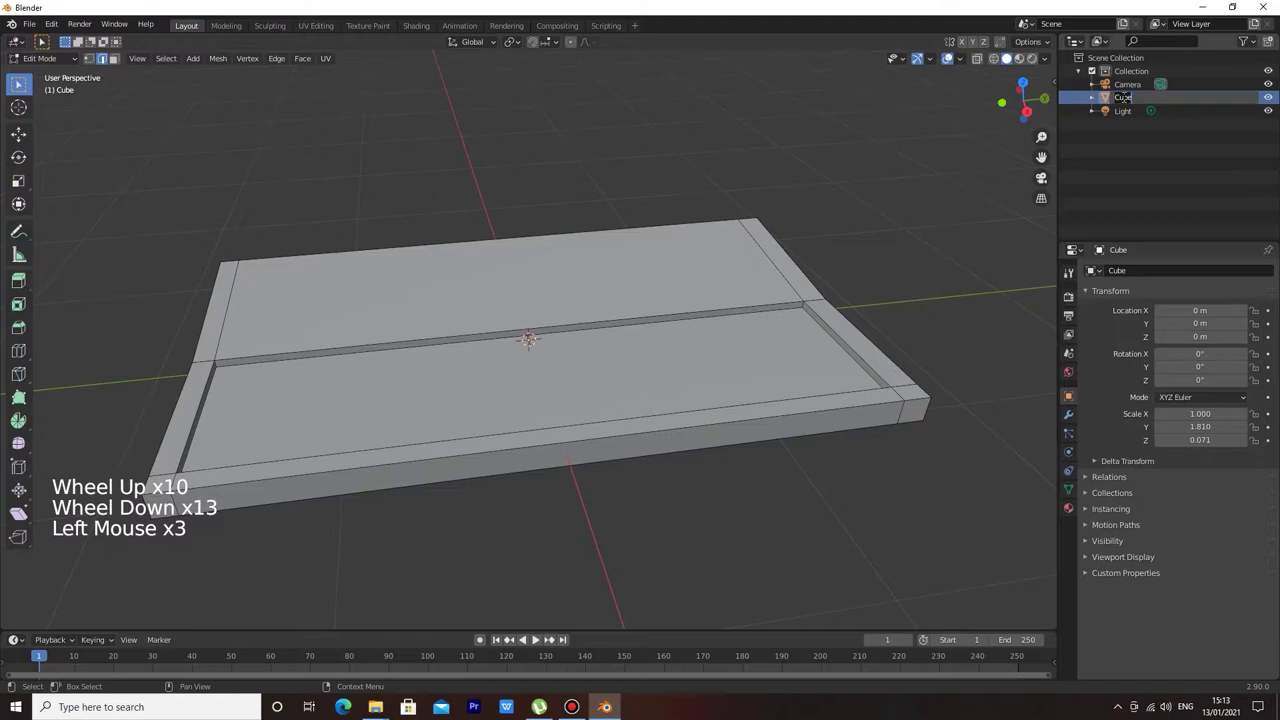
Rename the slab object from Cube to 'Badan keyboard'.
{"action": "key", "text": "a"}
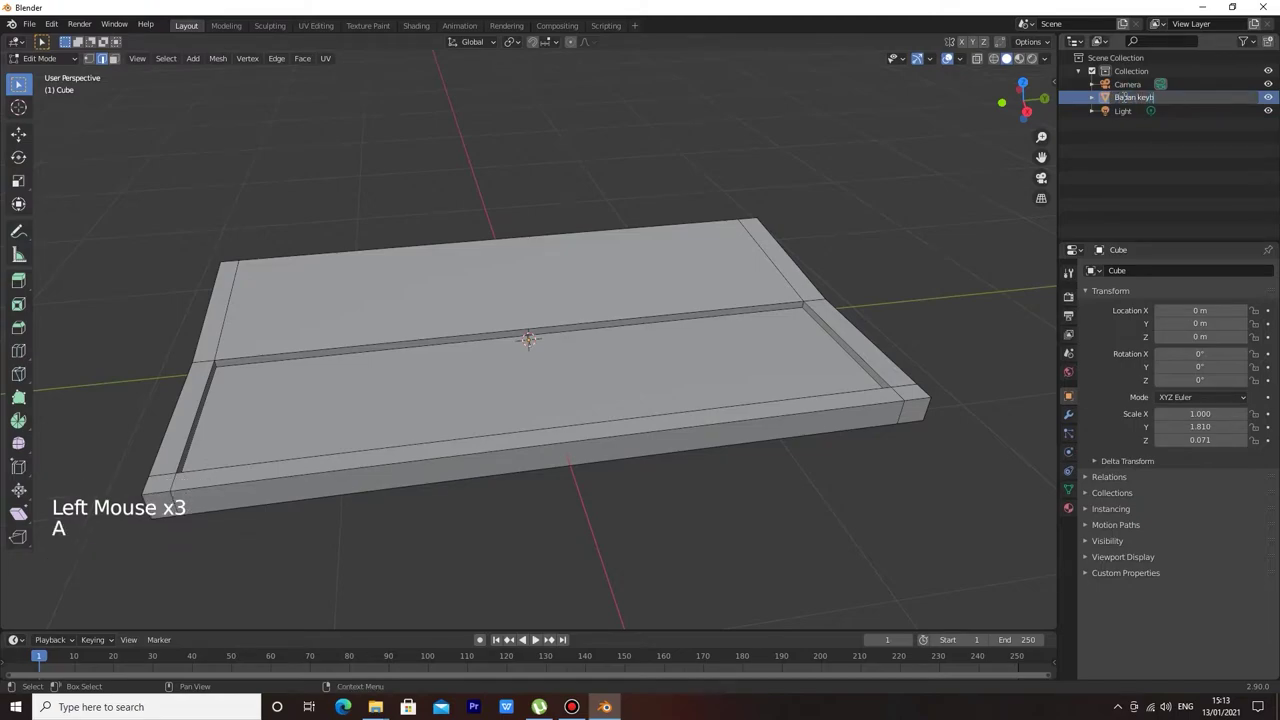
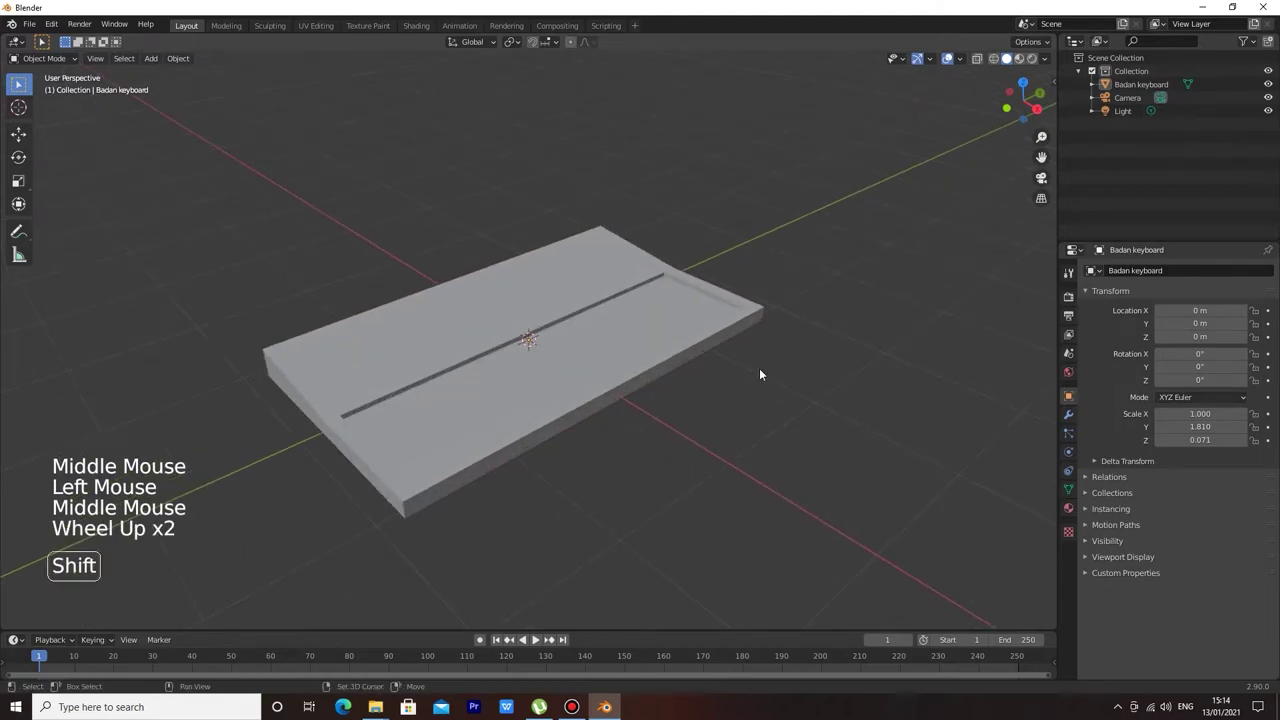
Add a new cube, halve its width in top view and shift it onto the slab's right half.
{"action": "key", "text": "shift+a"}
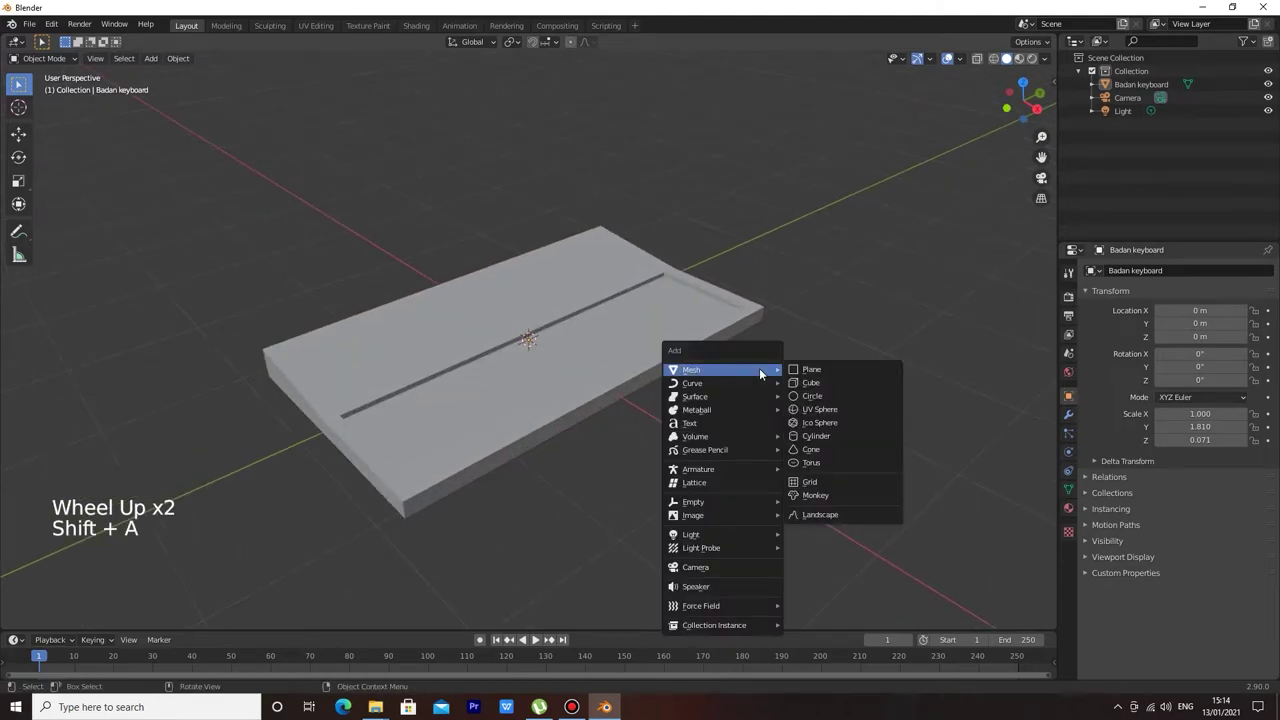
{"action": "middle_click", "coordinate": [637, 294]}
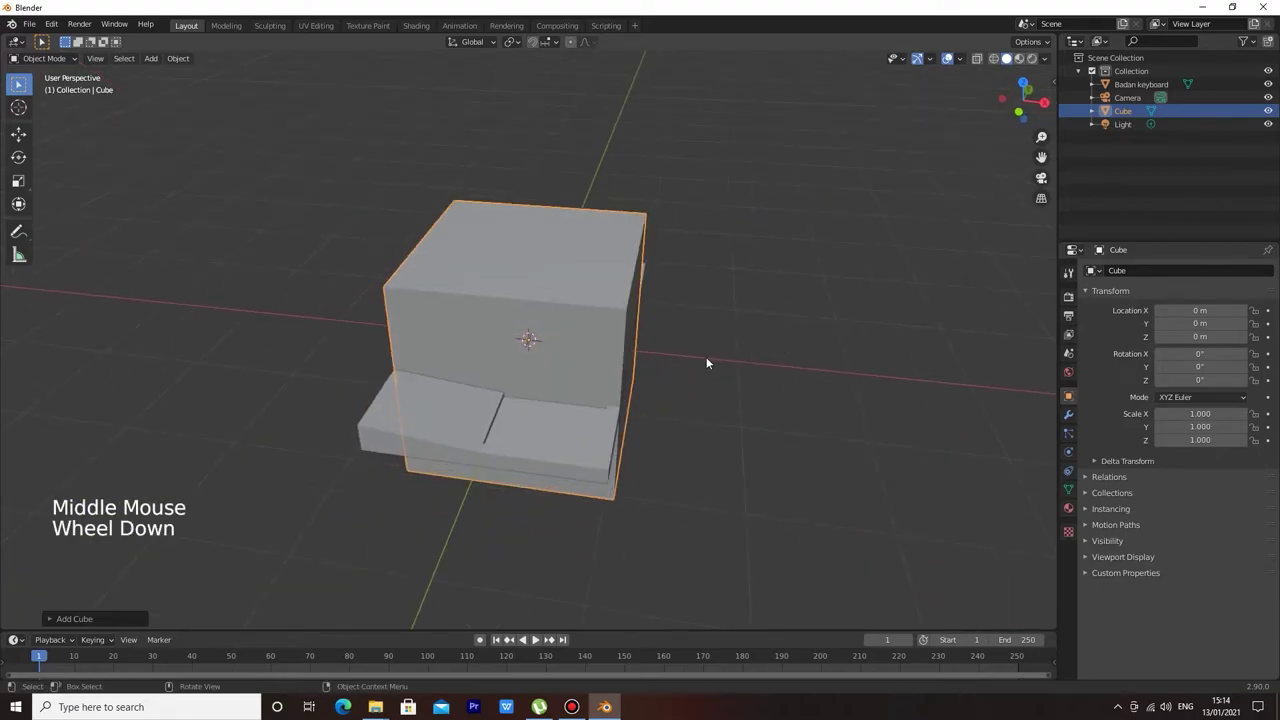
{"action": "middle_click", "coordinate": [714, 362]}
{"action": "scroll", "scroll_direction": "down", "scroll_amount": 3}
{"action": "key", "text": "KP_7"}
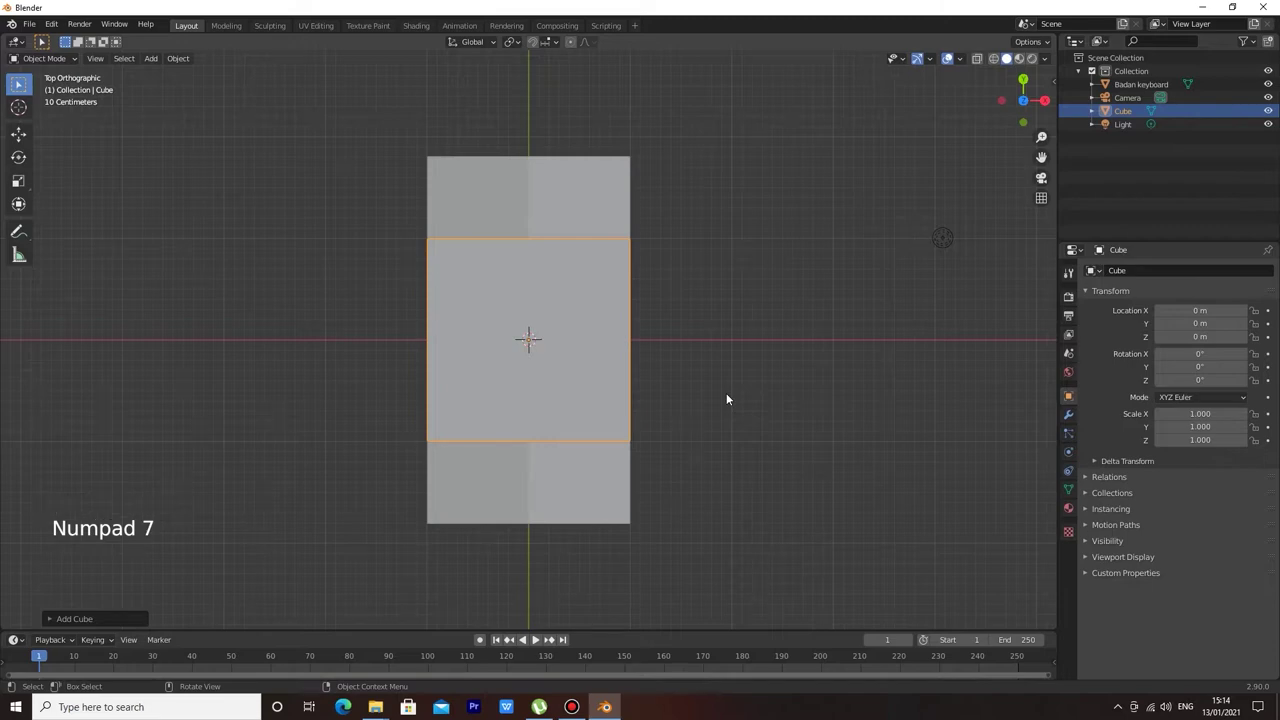
{"action": "key", "text": "s"}
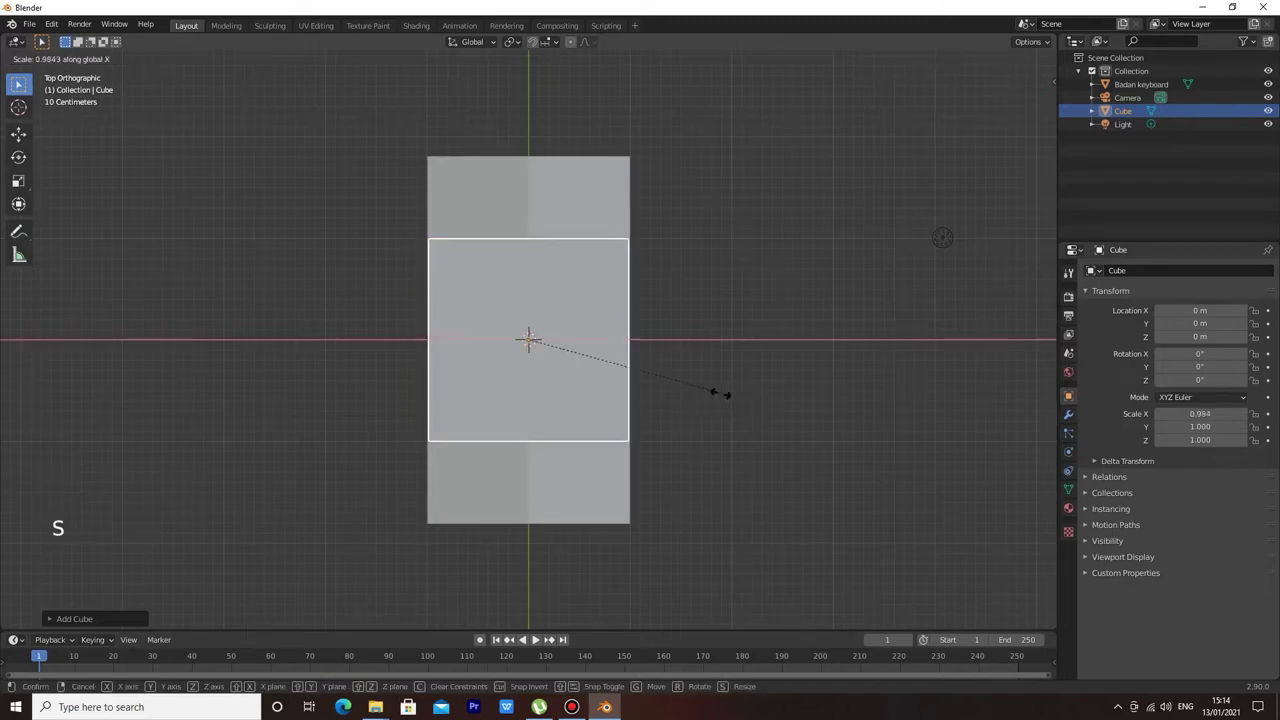
{"action": "key", "text": "g"}
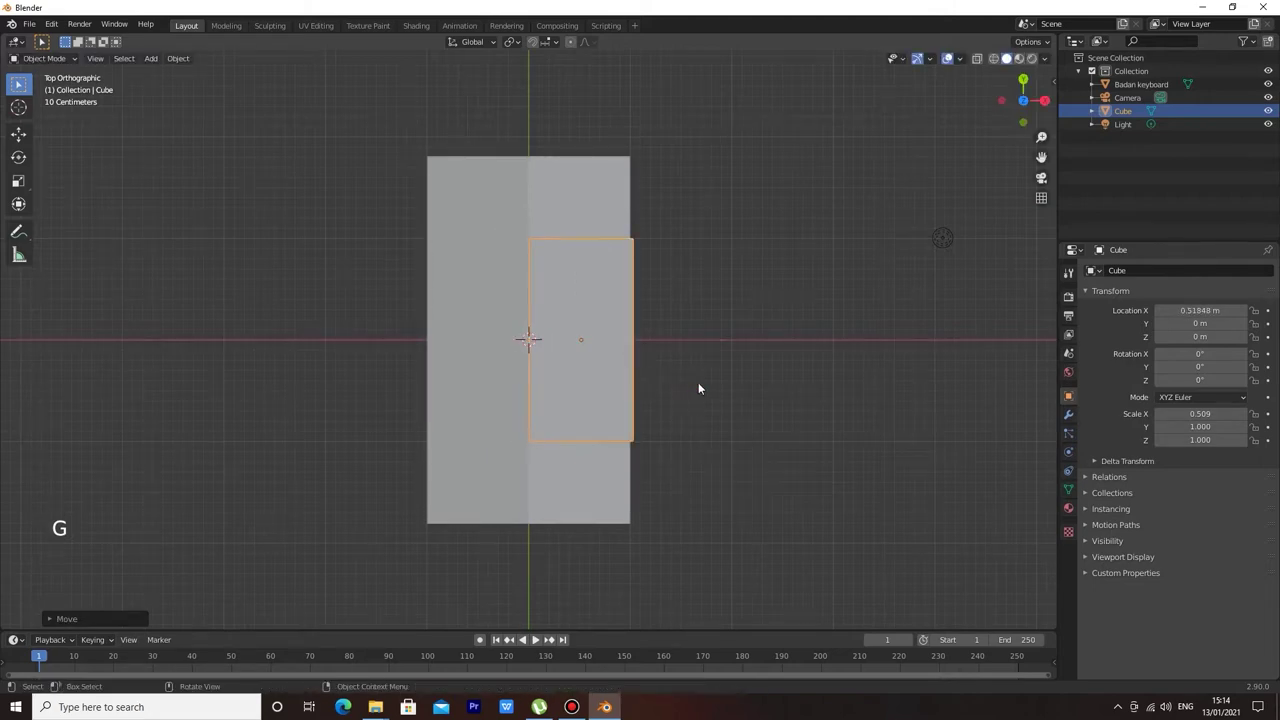
Squash the cube into a thin, narrow, low block and lift it onto the slab surface.
{"action": "key", "text": "s"}
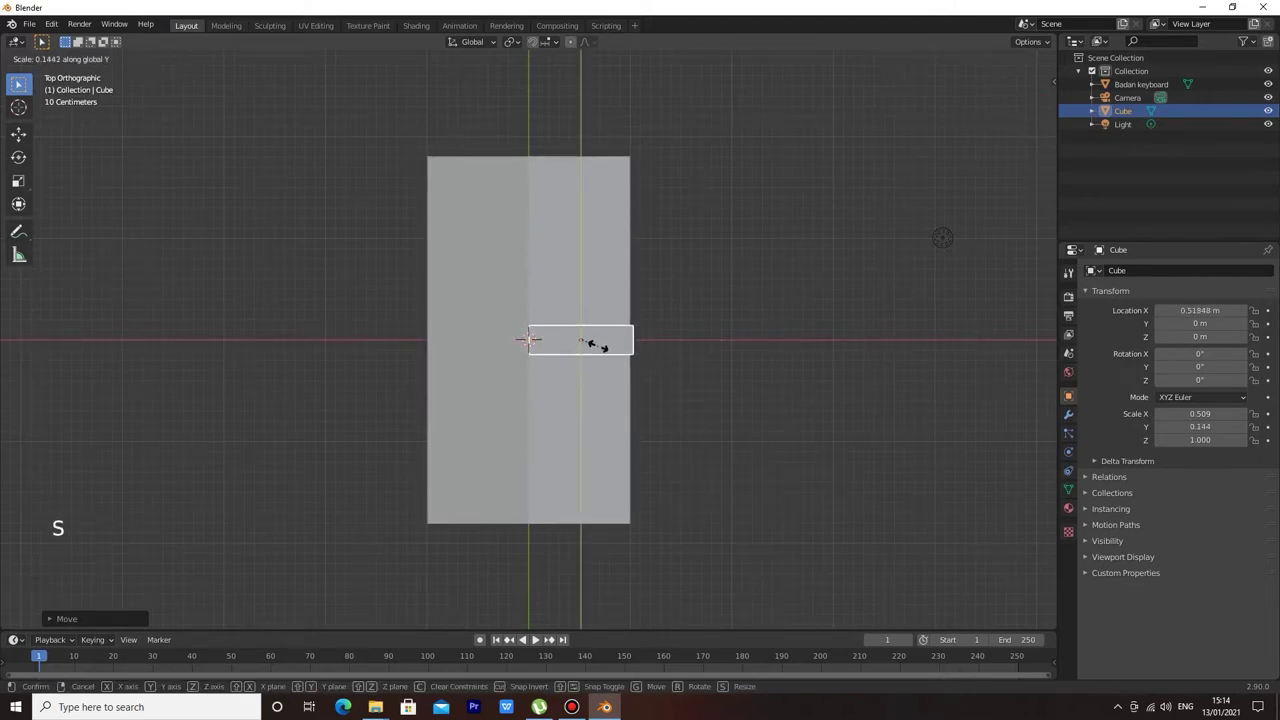
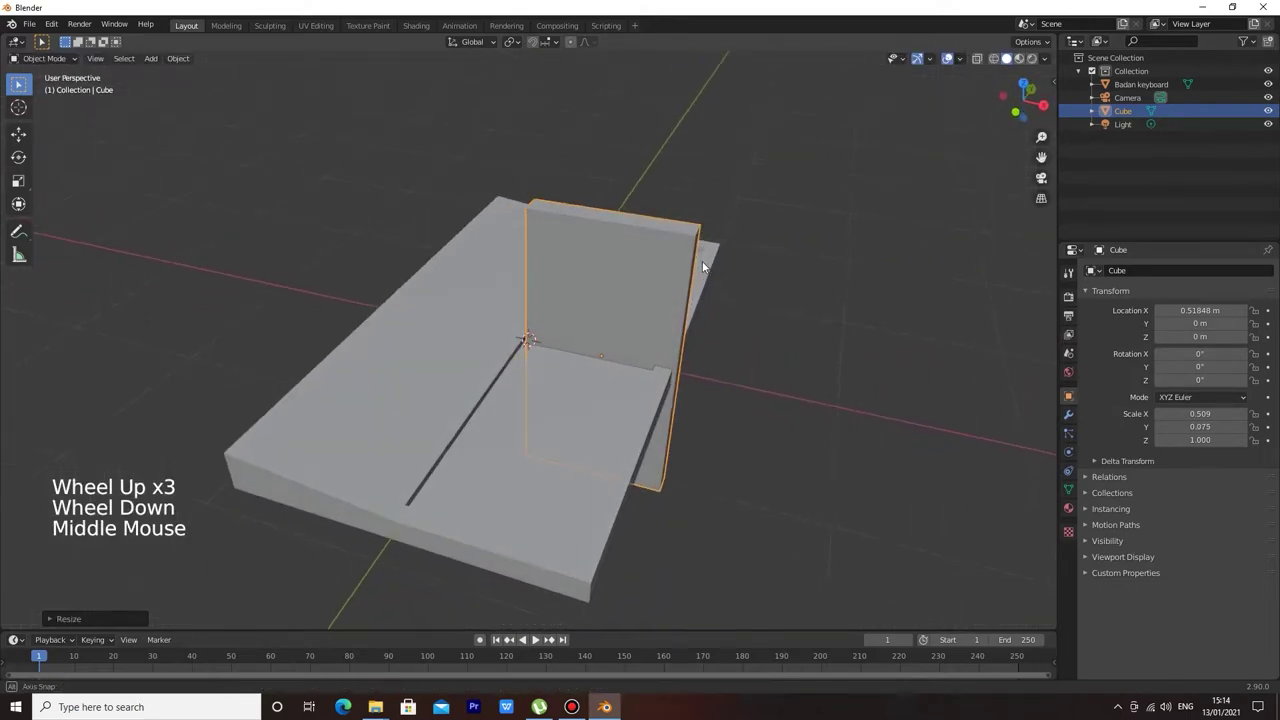
{"action": "key", "text": "s"}
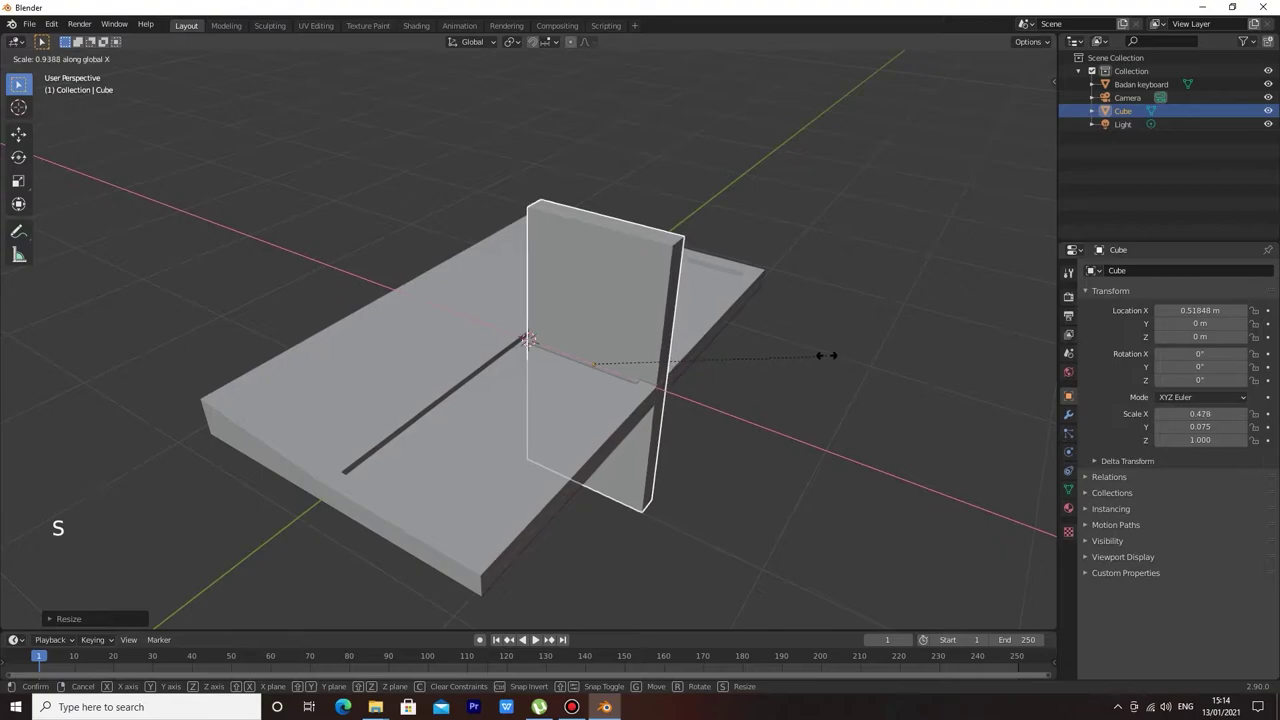
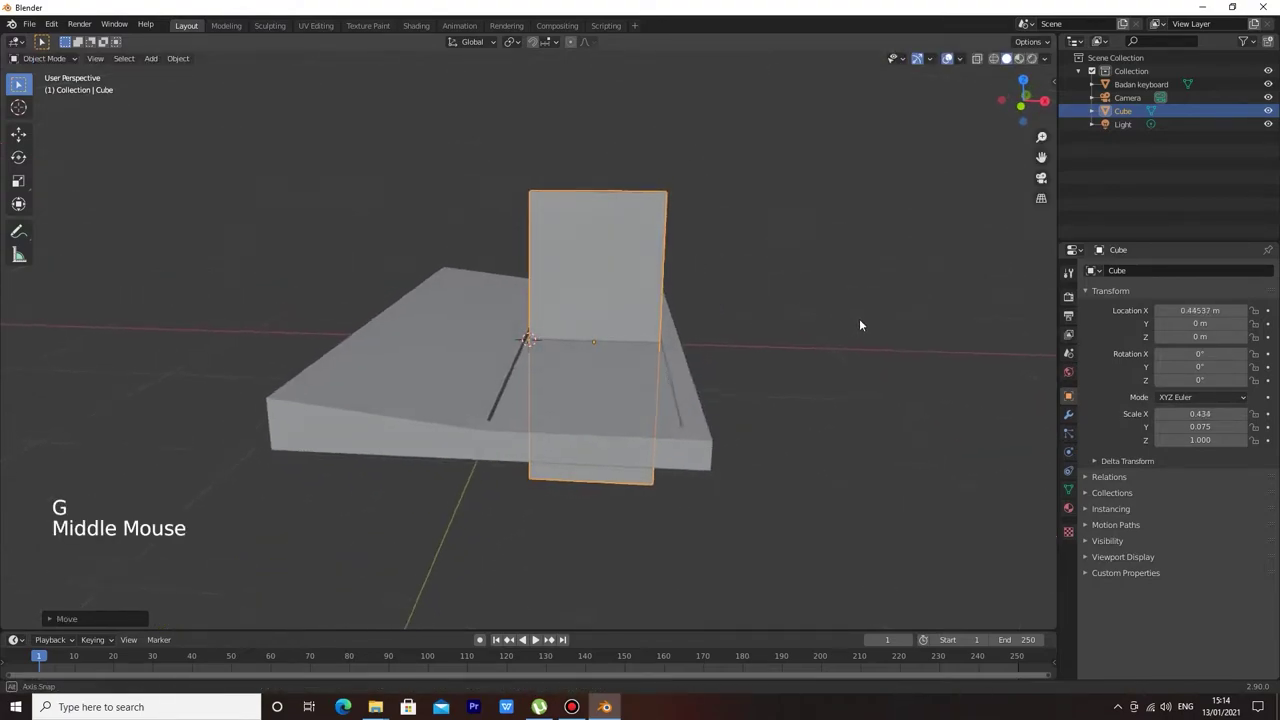
{"action": "key", "text": "s"}
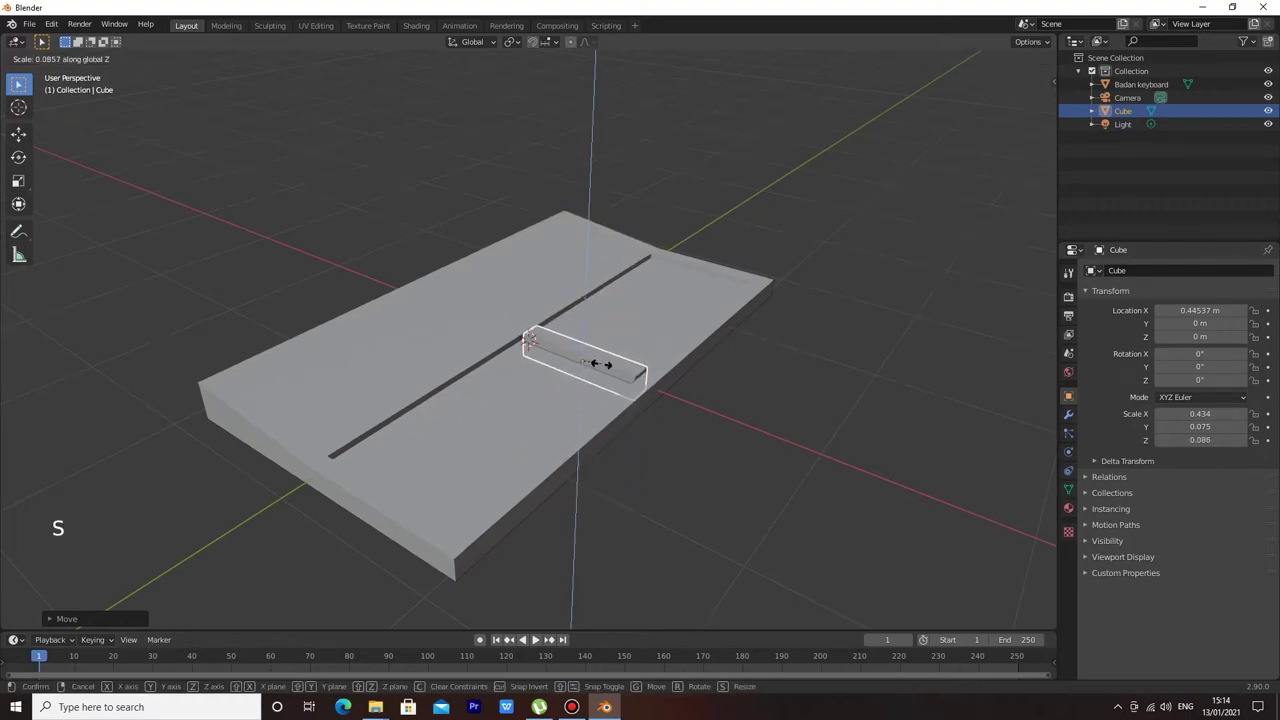
{"action": "key", "text": "g"}
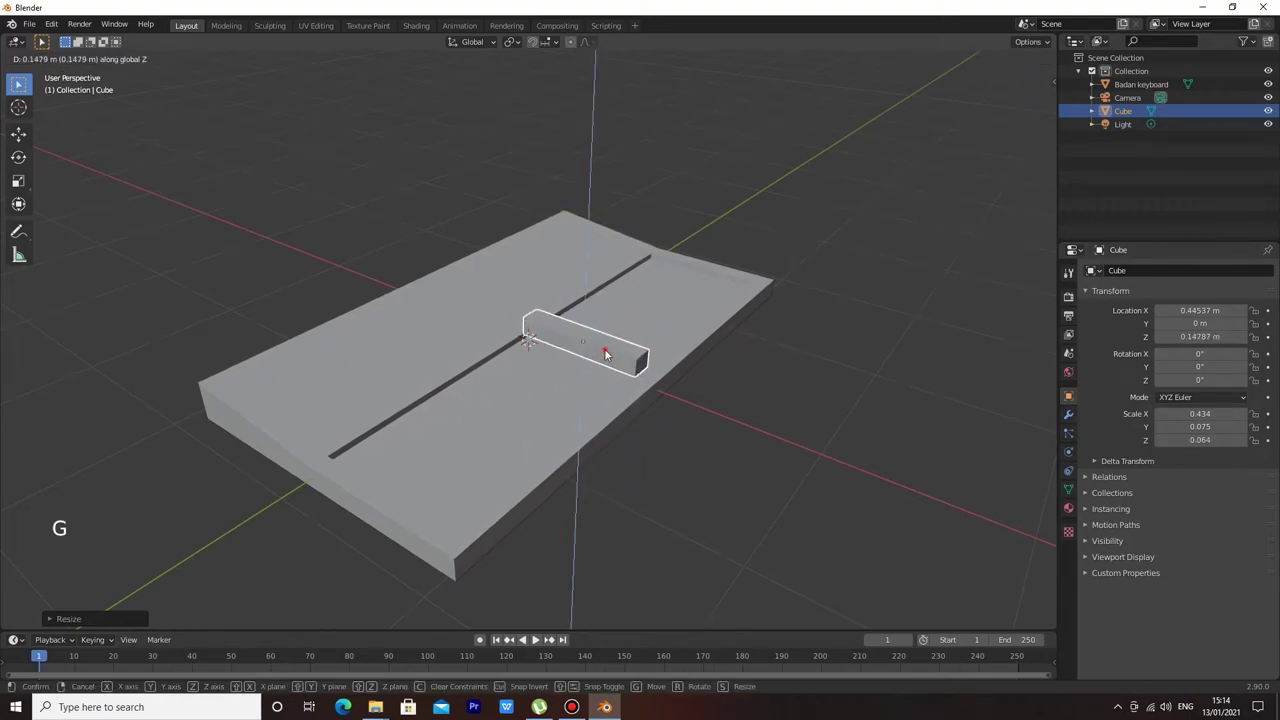
Shrink the block's length and slide it along the slab beside the groove.
{"action": "middle_click", "coordinate": [673, 328]}
{"action": "scroll", "scroll_direction": "up", "scroll_amount": 3}
{"action": "middle_click", "coordinate": [771, 313]}
{"action": "middle_click", "coordinate": [822, 308]}
{"action": "scroll", "scroll_direction": "up", "scroll_amount": 3}
{"action": "middle_click", "coordinate": [859, 286]}
{"action": "key", "text": "s"}
{"action": "key", "text": "s"}
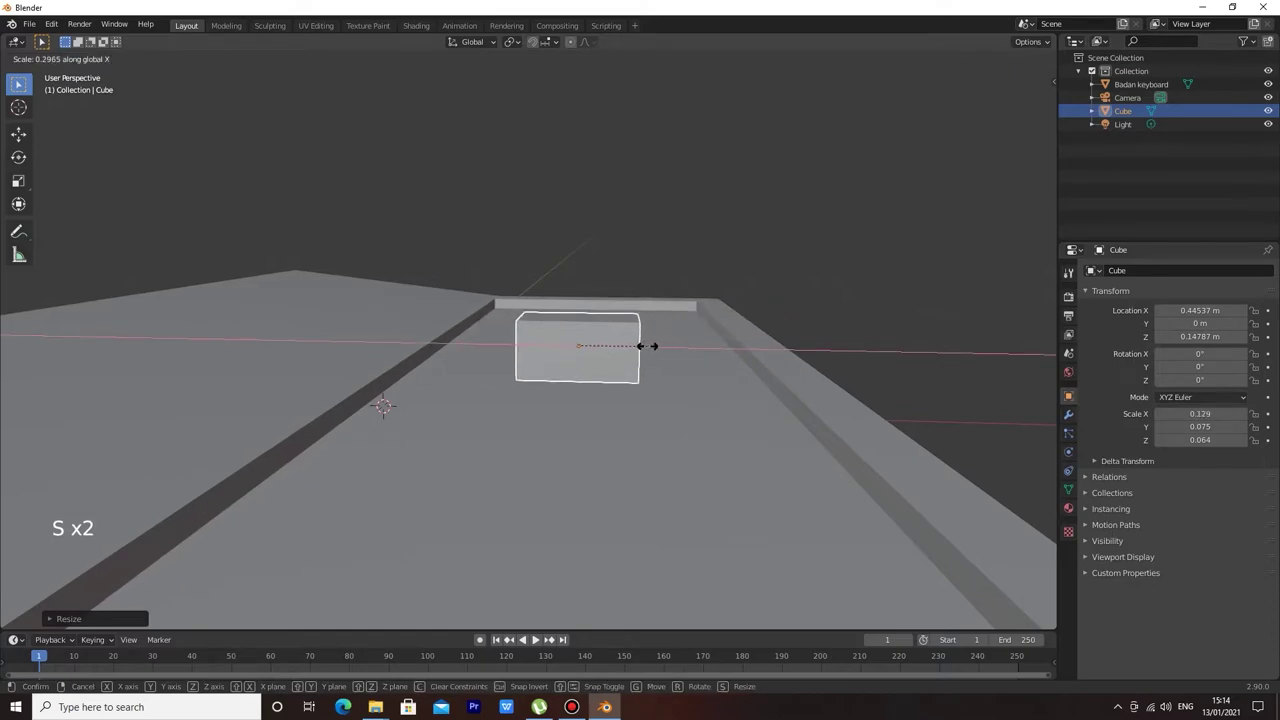
{"action": "key", "text": "g"}
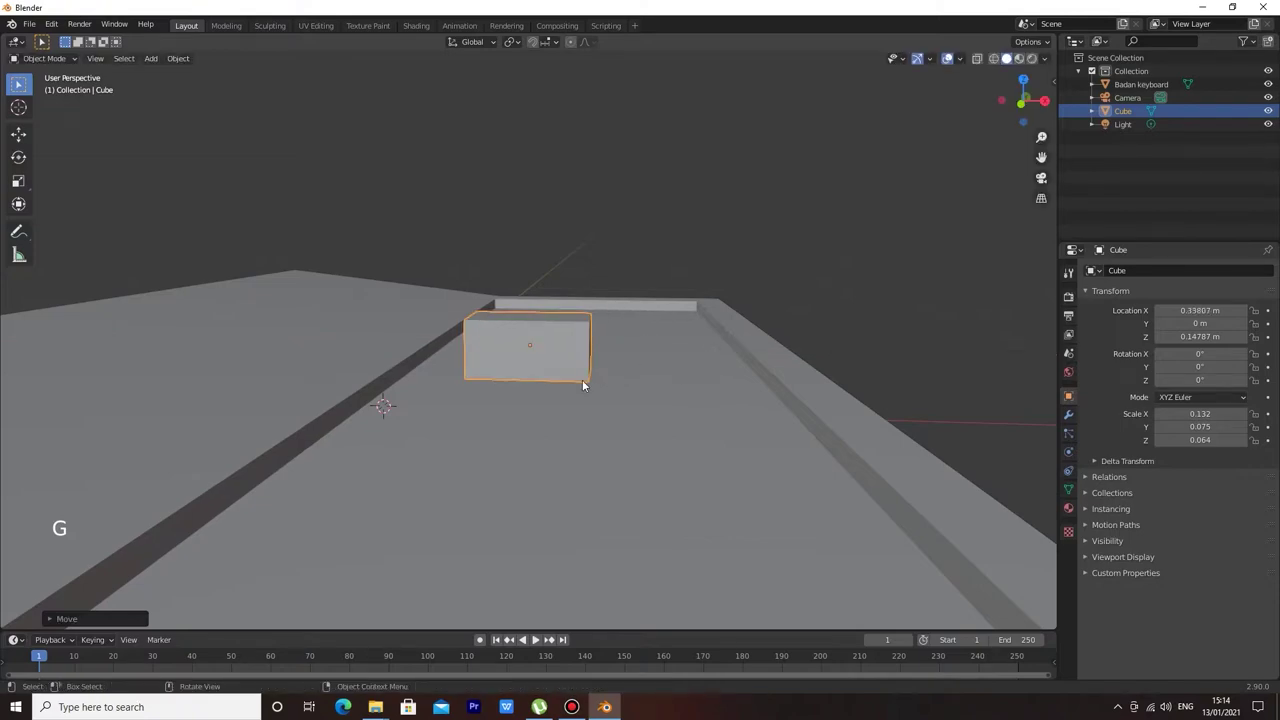
Add a loop cut around the block and extrude its end face into a longer key bar.
{"action": "key", "text": "Tab"}
{"action": "key", "text": "ctrl+r"}
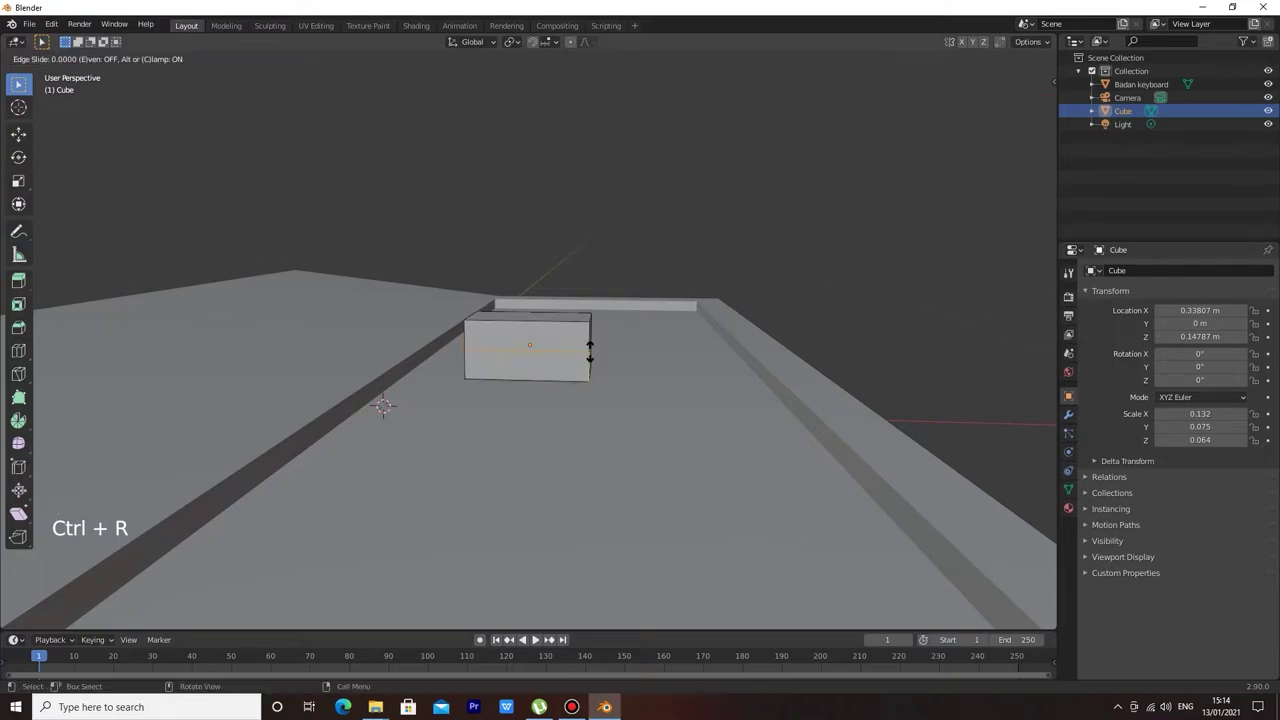
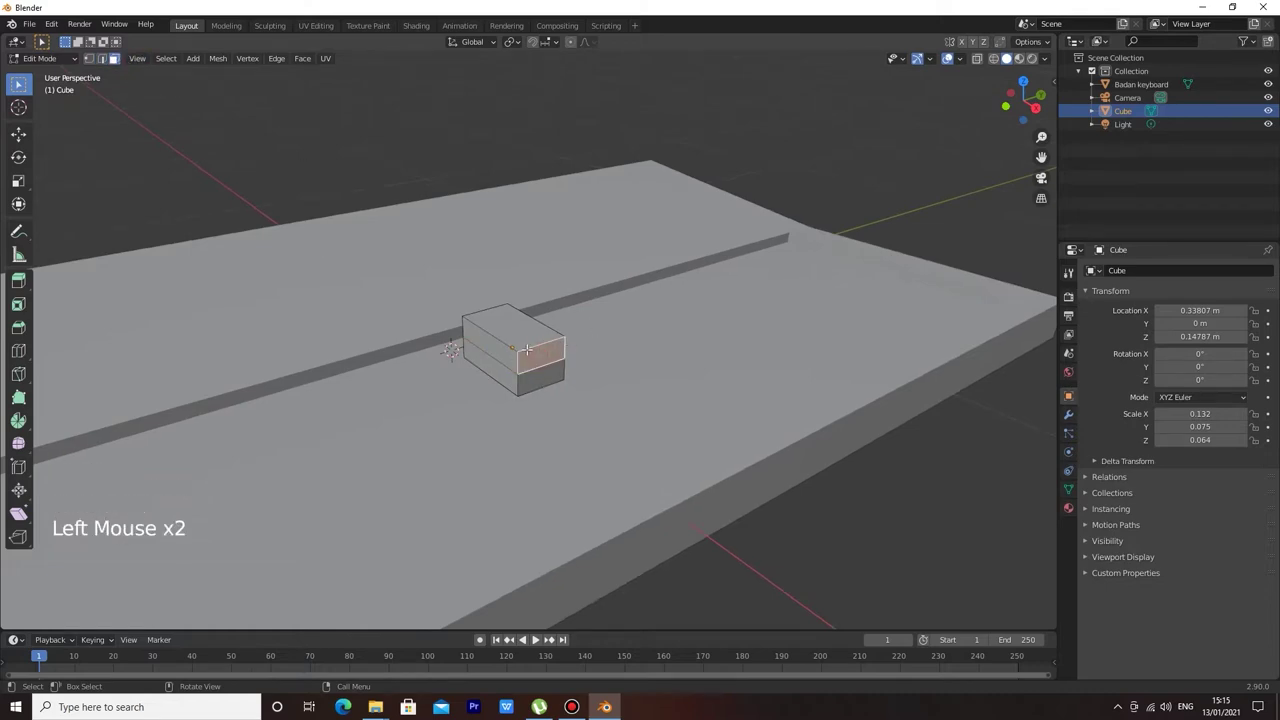
{"action": "key", "text": "e"}
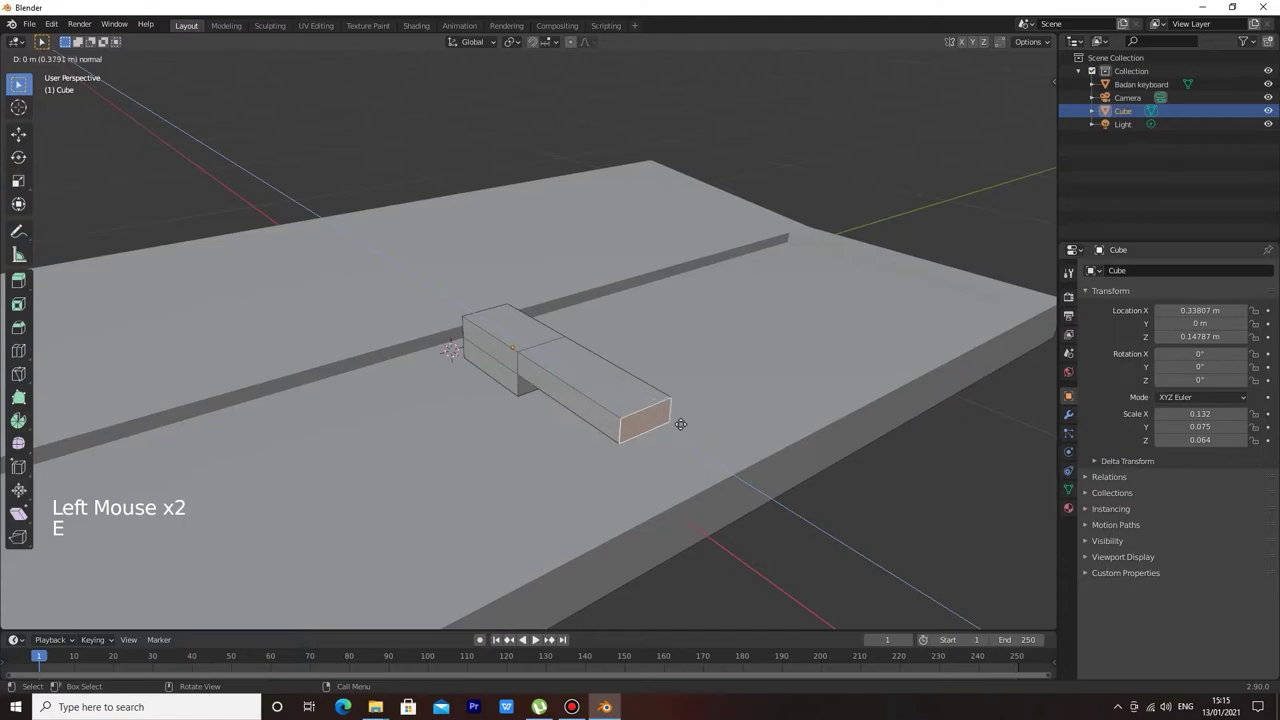
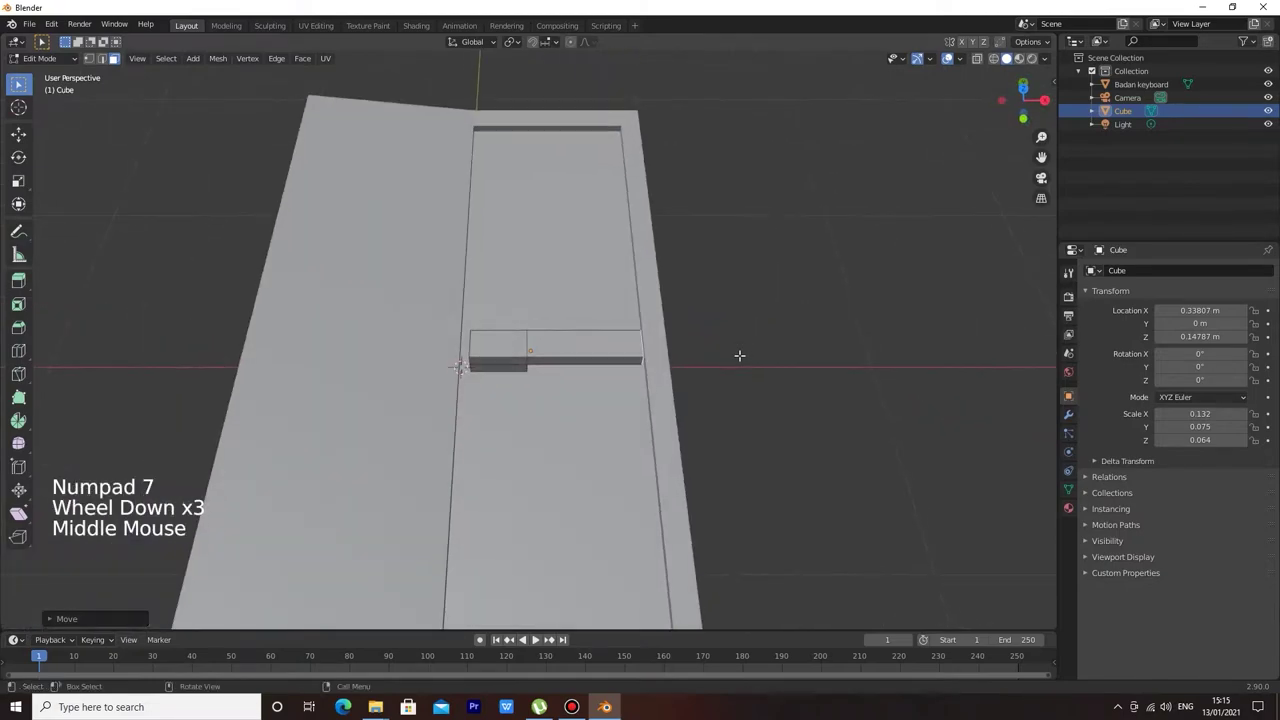
Move all the key's geometry along X and Z to sit raised inside the recess near the front edge.
{"action": "key", "text": "g"}
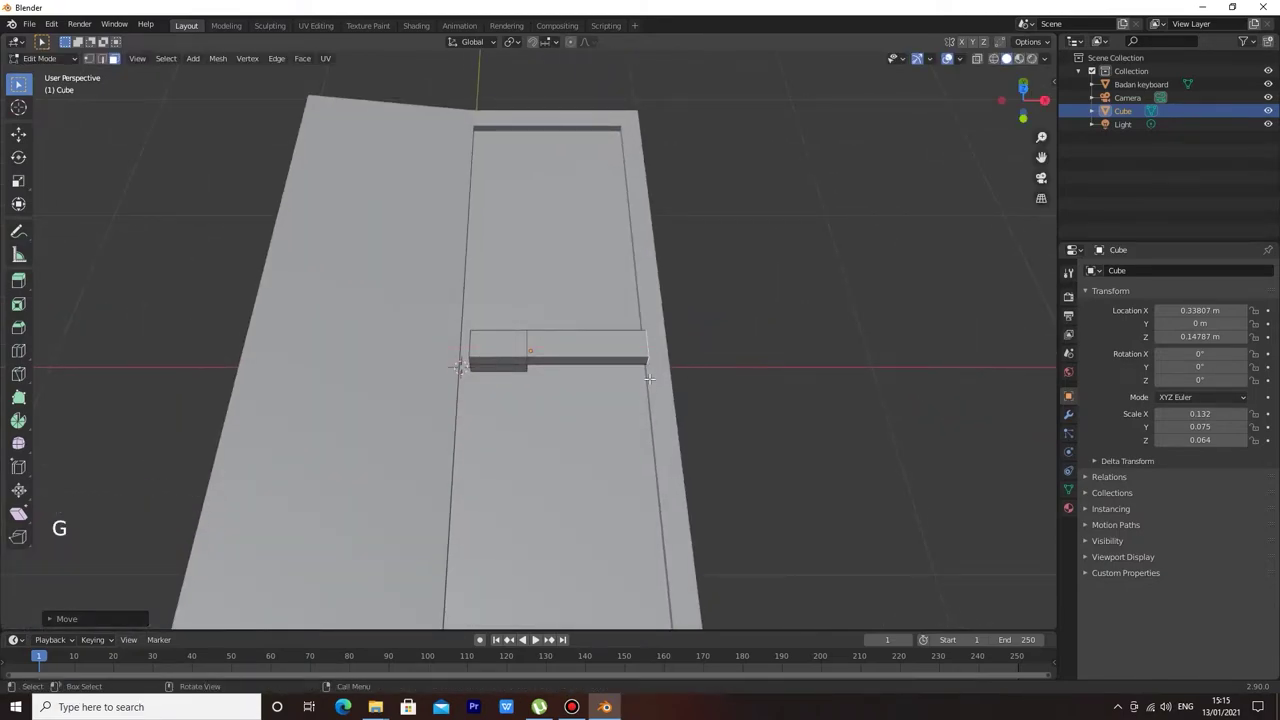
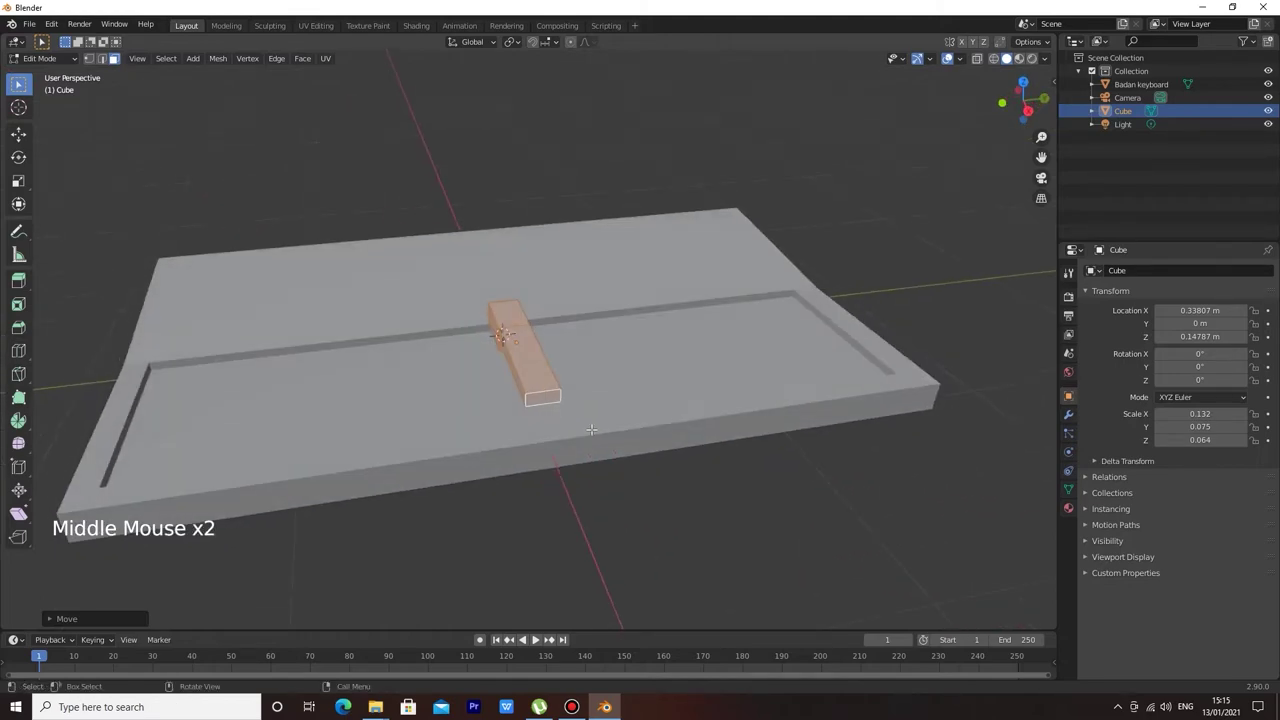
{"action": "key", "text": "g"}
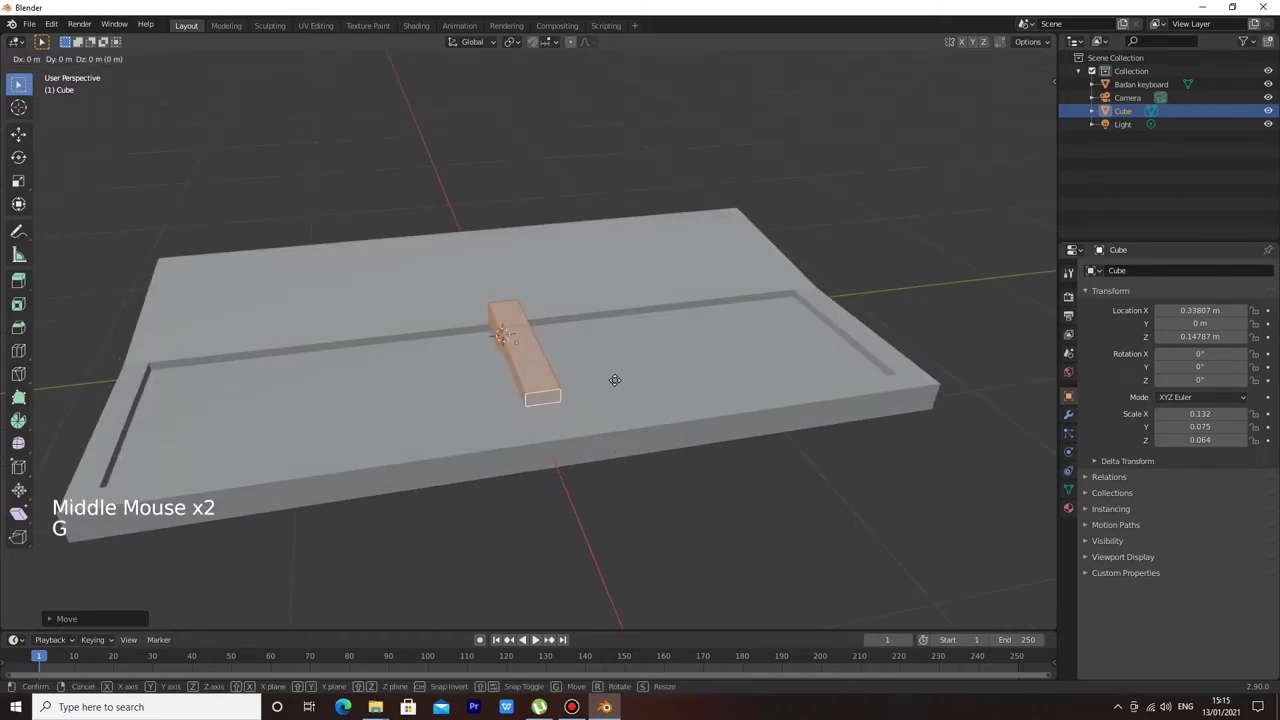
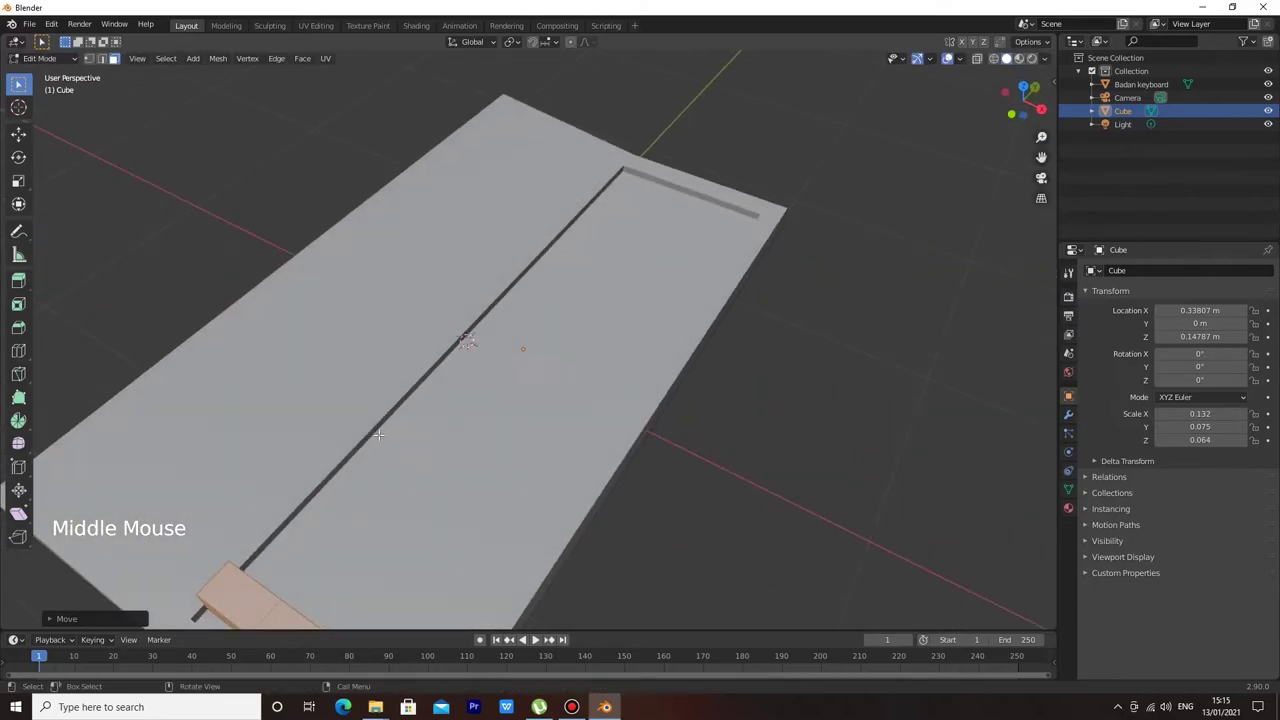
{"action": "scroll", "scroll_direction": "down", "scroll_amount": 3}
{"action": "key", "text": "g"}
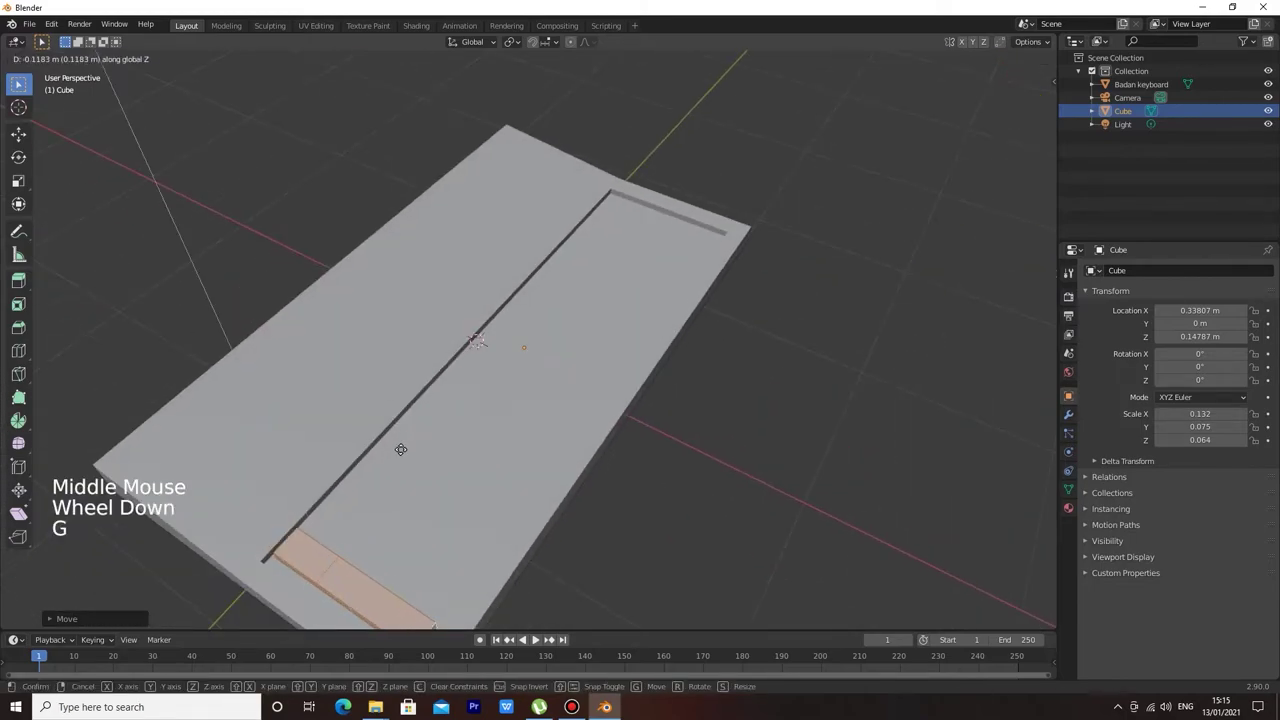
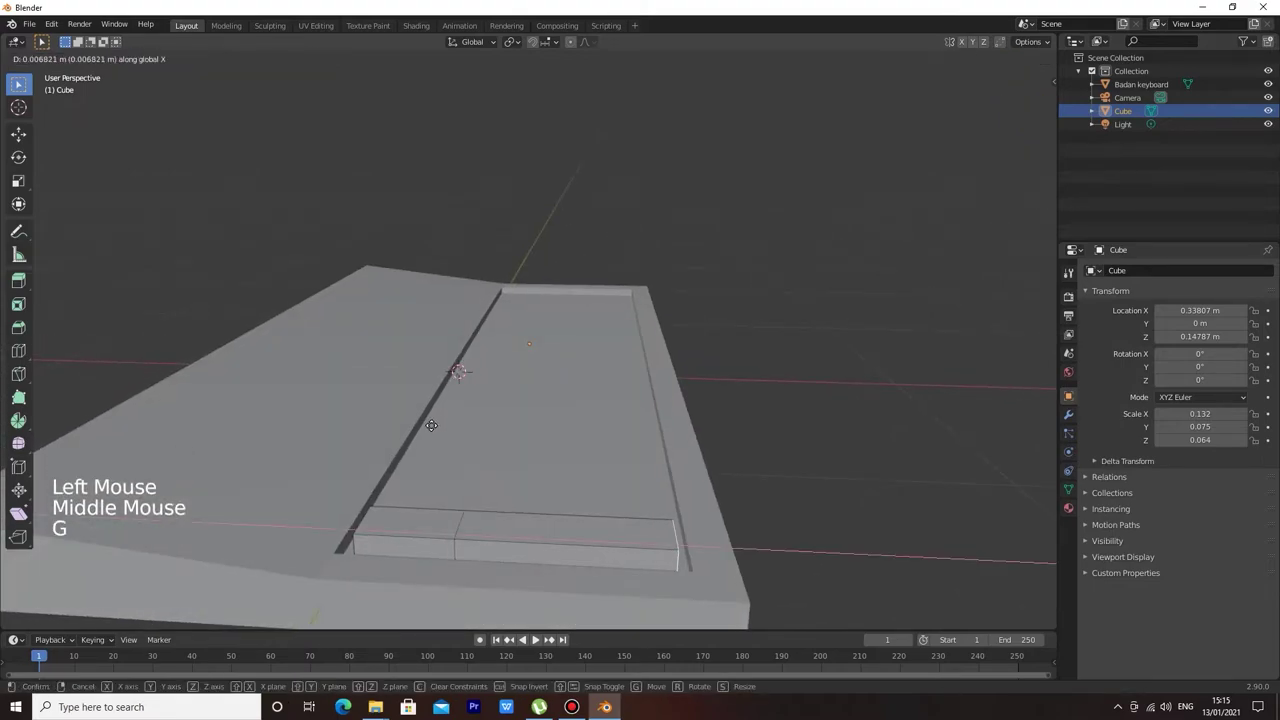
{"action": "key", "text": "a"}
{"action": "key", "text": "g"}
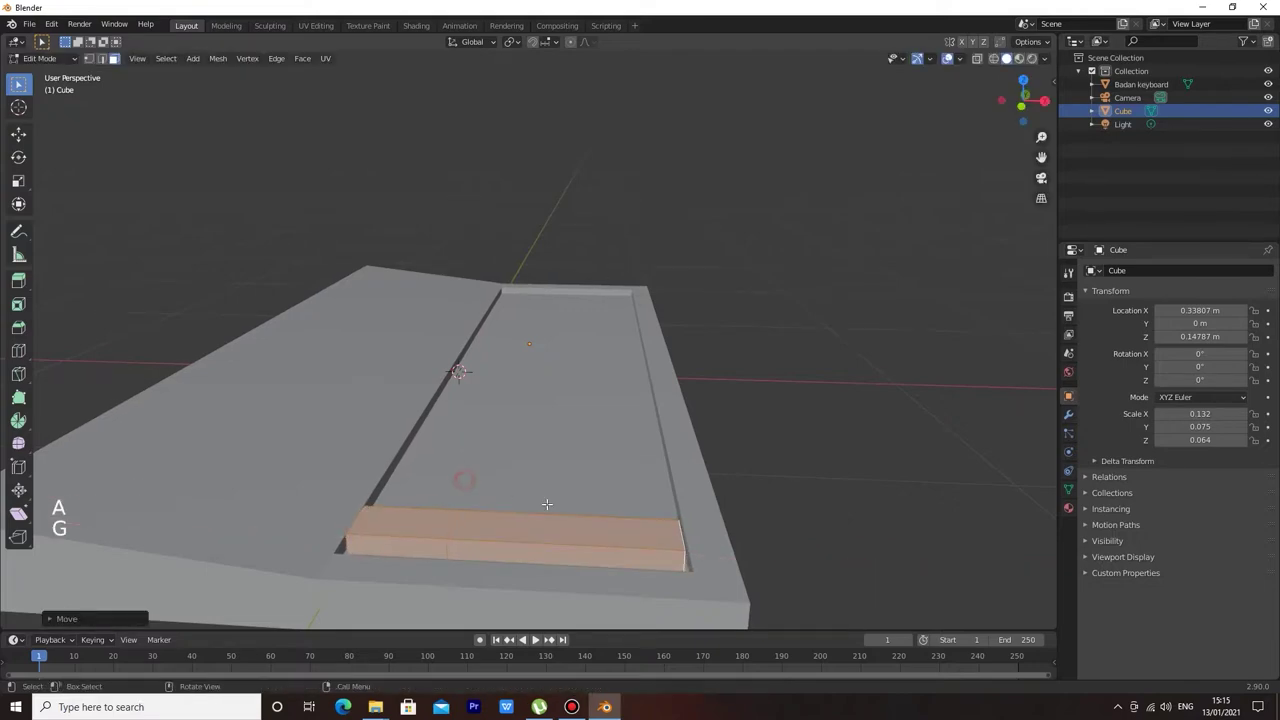
{"action": "key", "text": "g"}
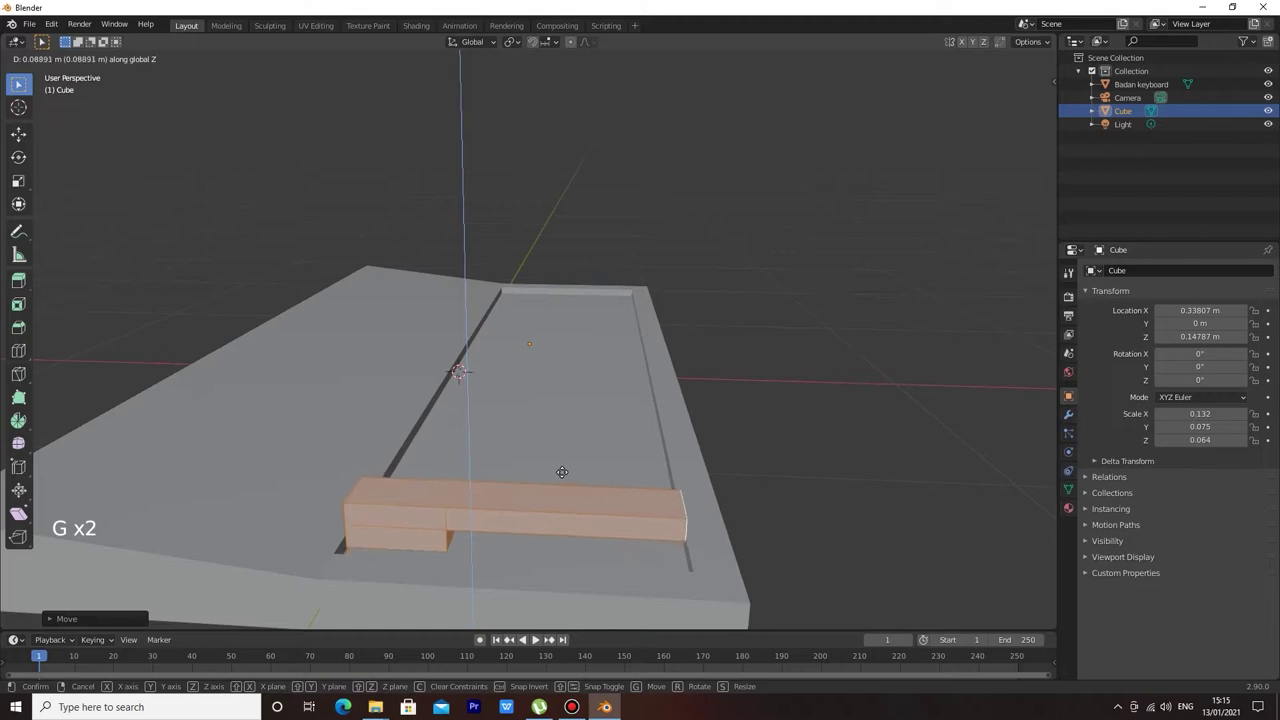
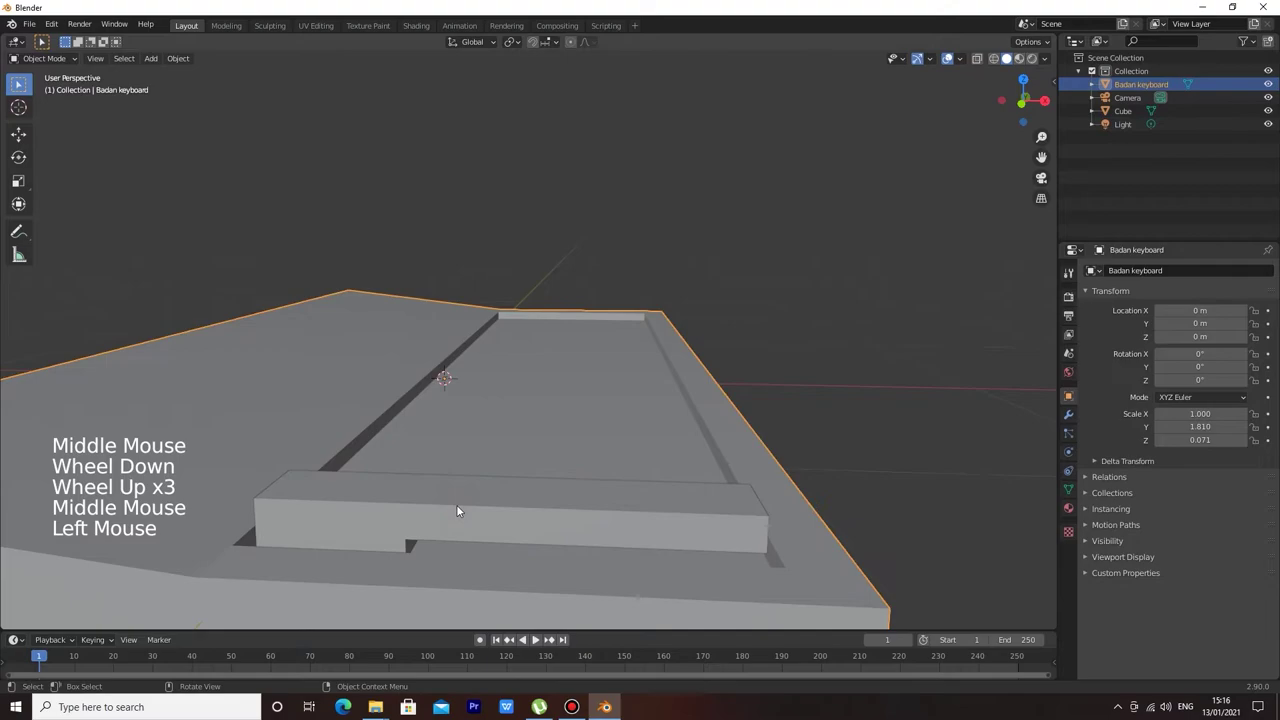
Lower the key block slightly along Z so it sits at the recess's left end.
{"action": "left_click", "coordinate": [462, 513]}
{"action": "key", "text": "g"}
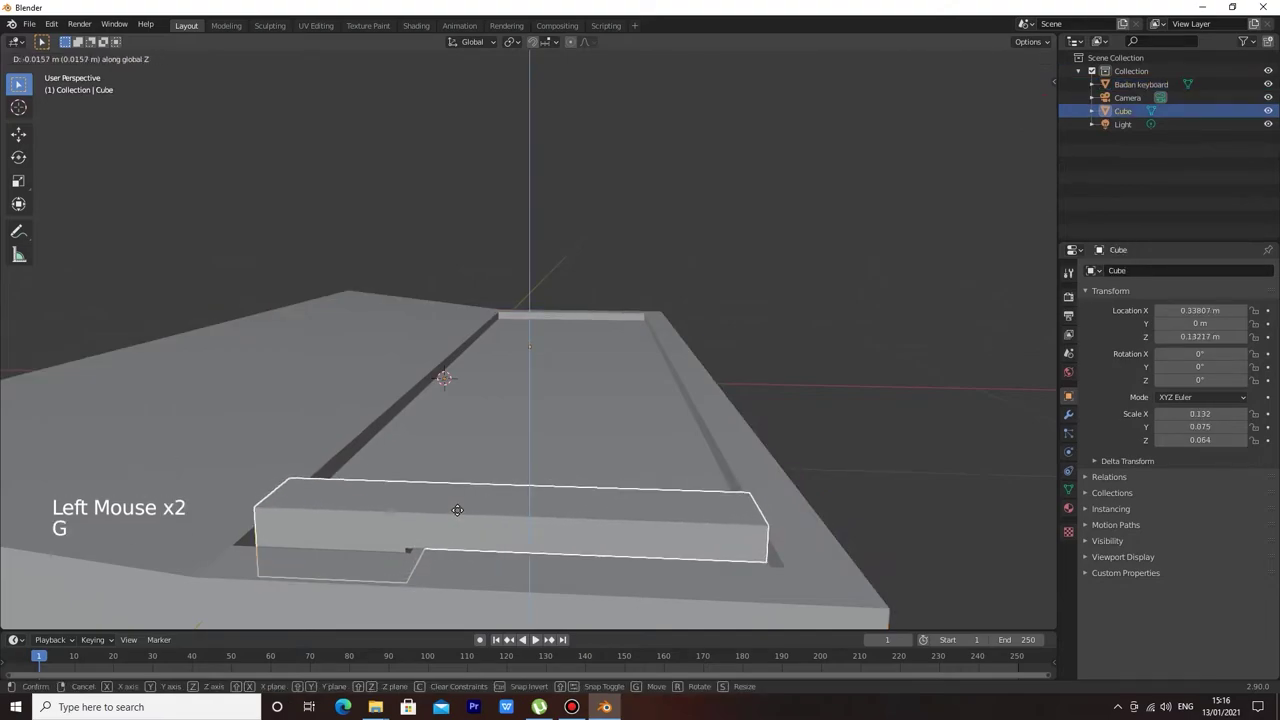
{"action": "left_click", "coordinate": [912, 530]}
{"action": "middle_click", "coordinate": [912, 536]}
{"action": "scroll", "scroll_direction": "down", "scroll_amount": 3}
{"action": "middle_click", "coordinate": [438, 390]}
{"action": "middle_click", "coordinate": [432, 398]}
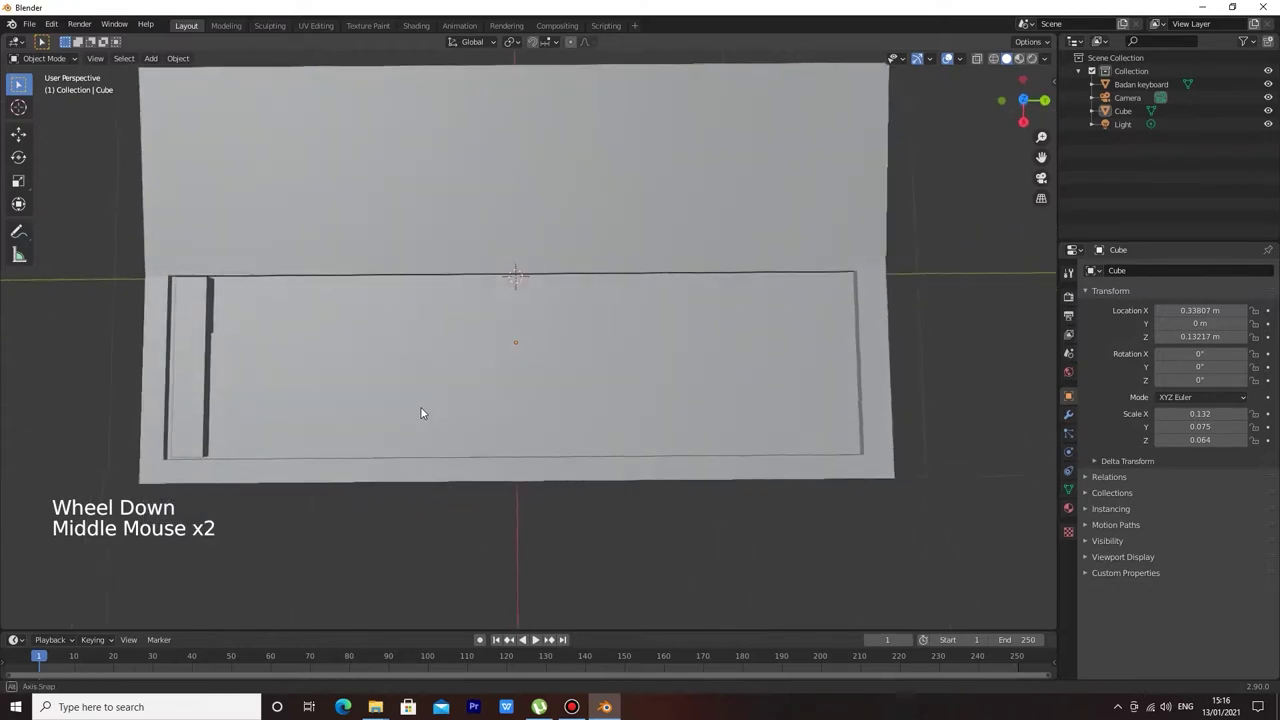
{"action": "middle_click", "coordinate": [289, 332]}
{"action": "middle_click", "coordinate": [535, 314]}
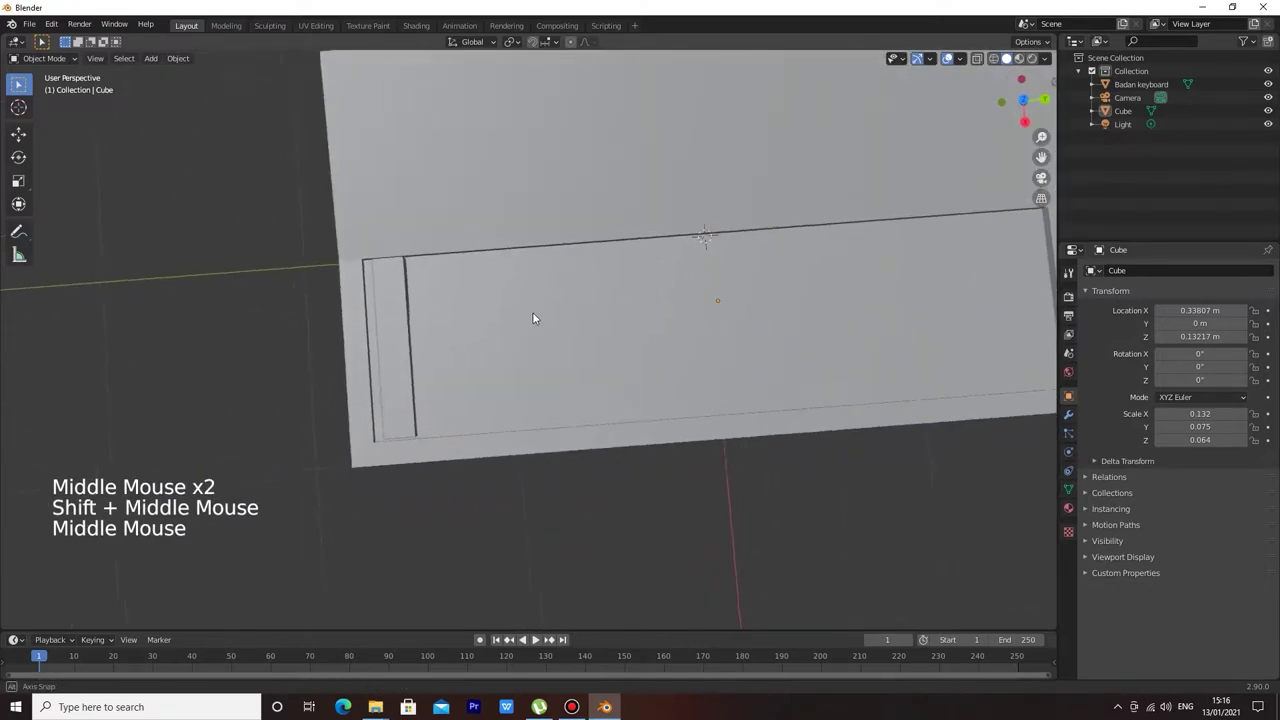
{"action": "left_click", "coordinate": [410, 331]}
Nudge the key along Y and add an Array modifier with Count 16 and relative Y offset 1.2.
{"action": "key", "text": "g"}
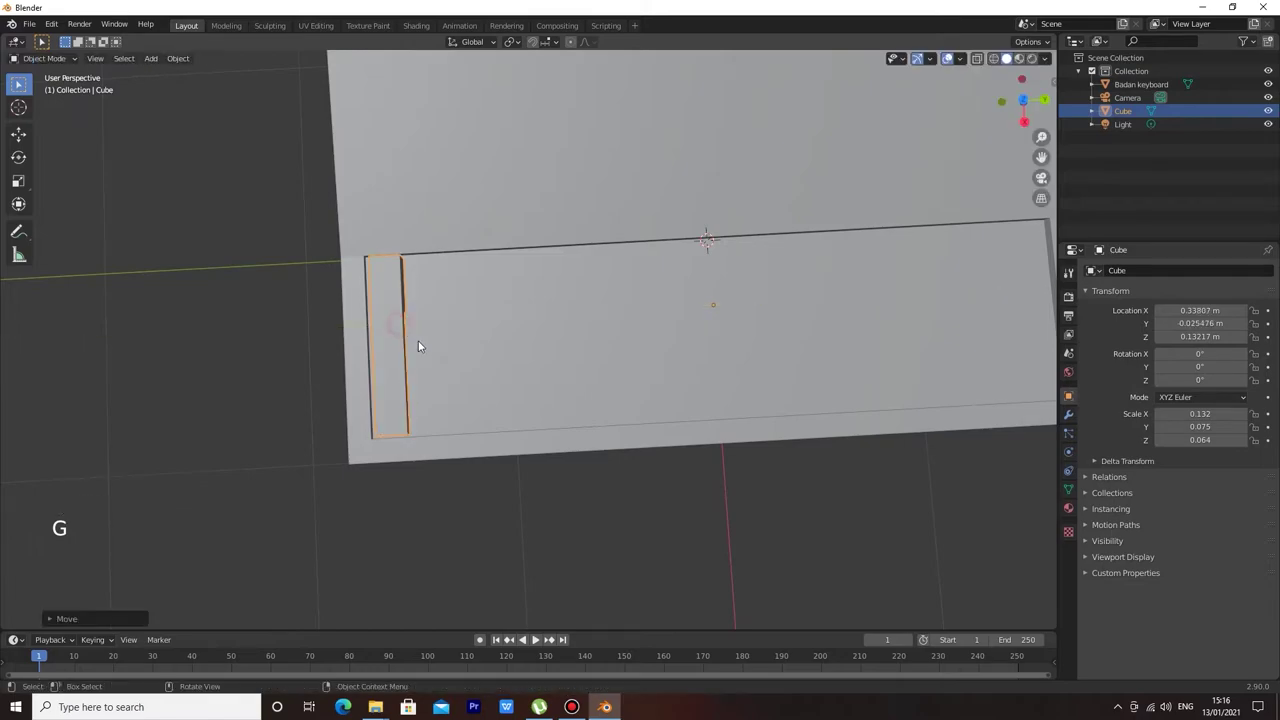
{"action": "scroll", "scroll_direction": "down", "scroll_amount": 3}
{"action": "scroll", "scroll_direction": "up", "scroll_amount": 3}
{"action": "scroll", "scroll_direction": "down", "scroll_amount": 3}
{"action": "scroll", "scroll_direction": "down", "scroll_amount": 3}
{"action": "left_click", "coordinate": [1067, 415]}
{"action": "left_click", "coordinate": [1159, 274]}
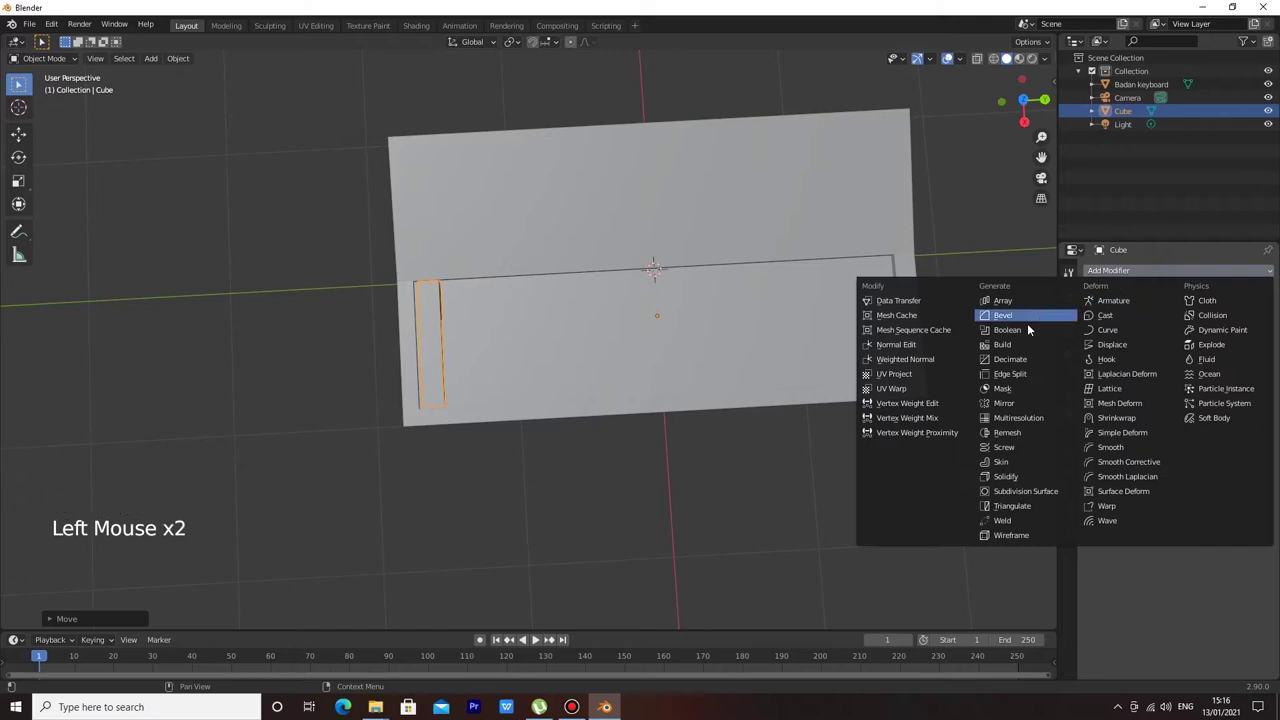
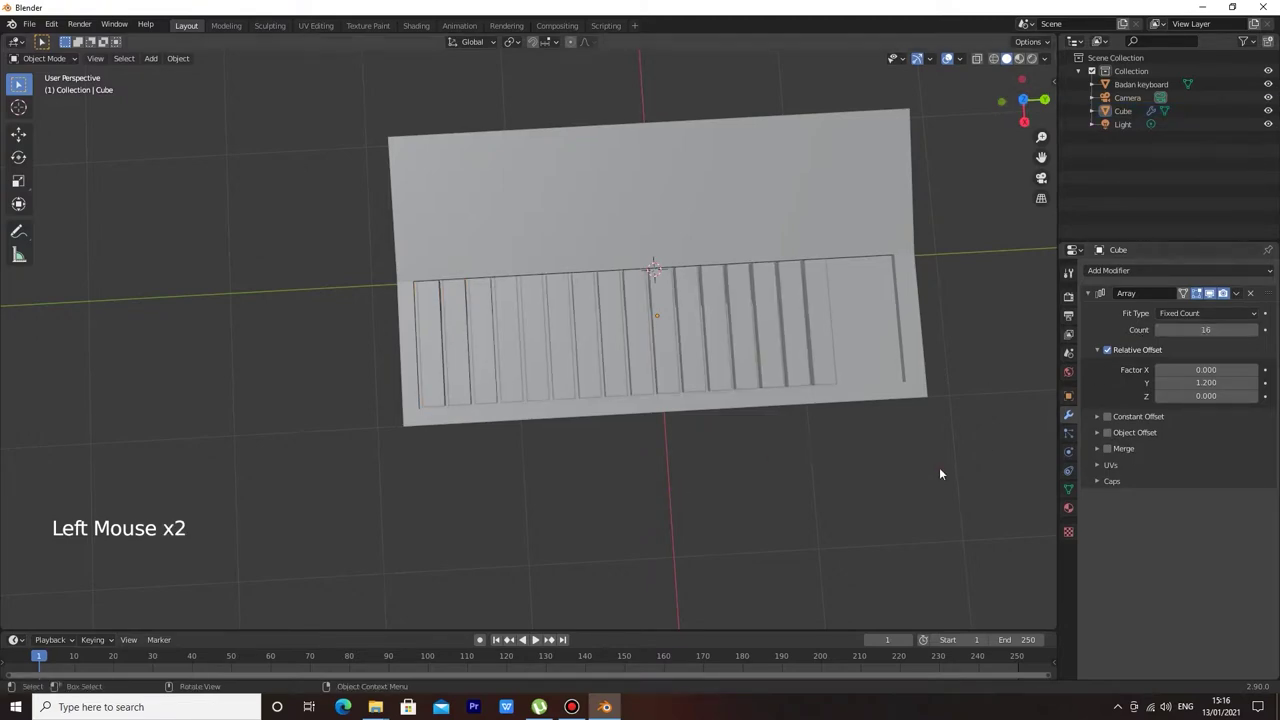
{"action": "middle_click", "coordinate": [943, 470]}
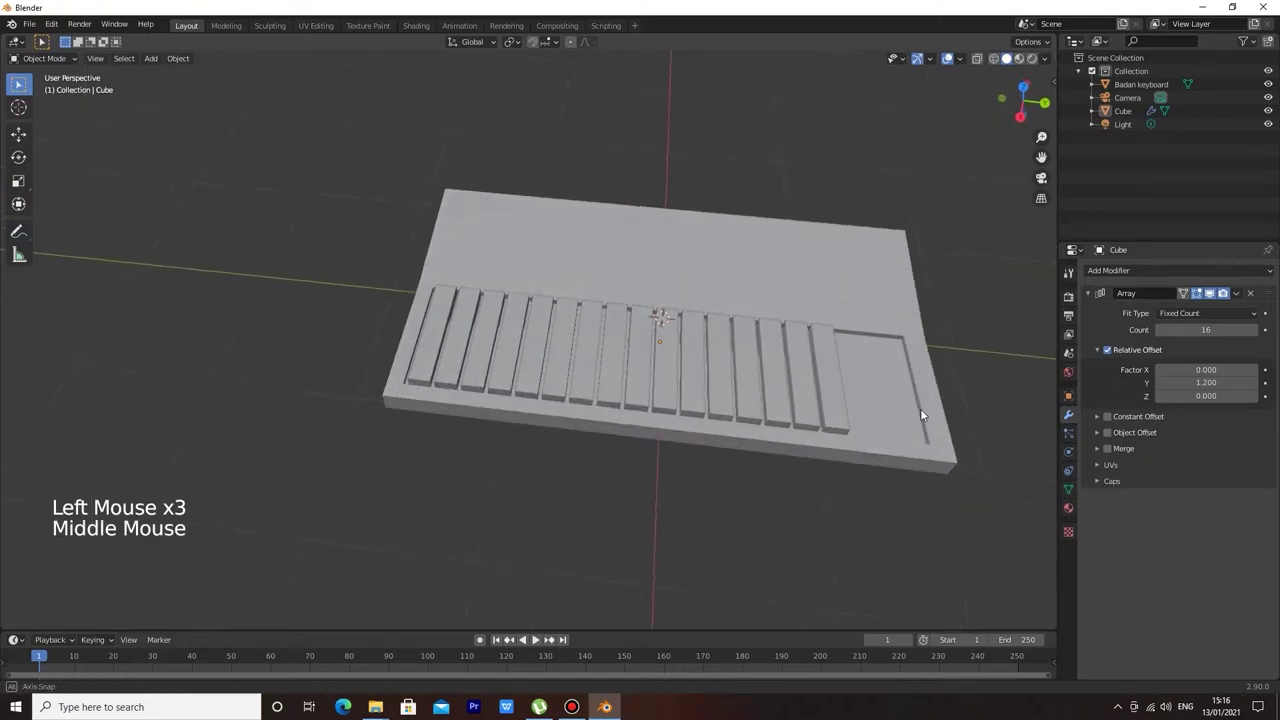
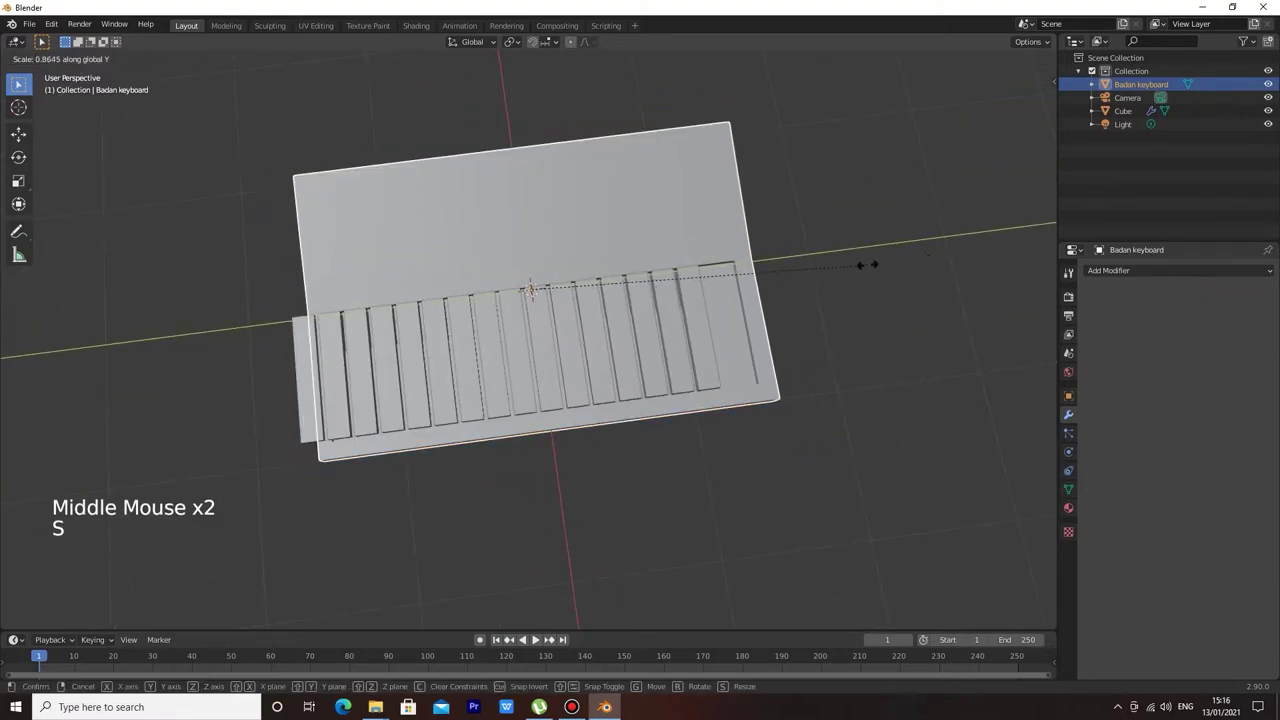
Scale and move the keyboard base along Y so the 16 keys fill its recess.
{"action": "key", "text": "s"}
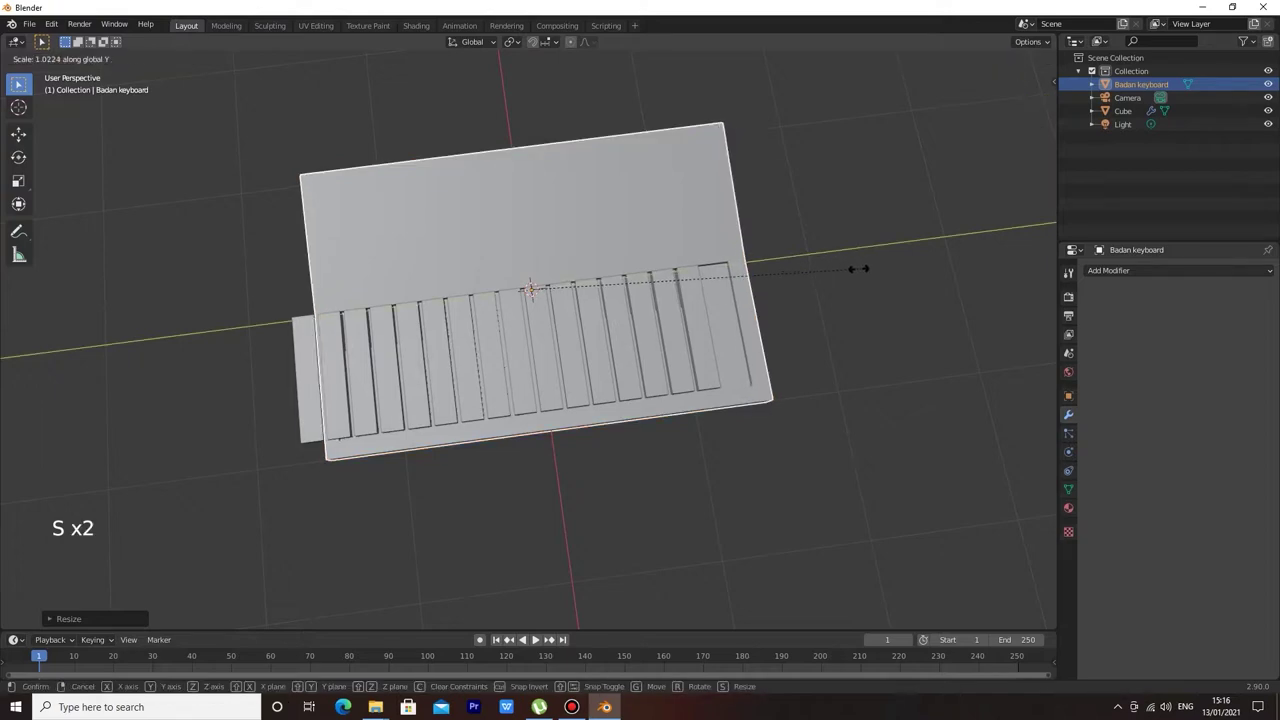
{"action": "key", "text": "g"}
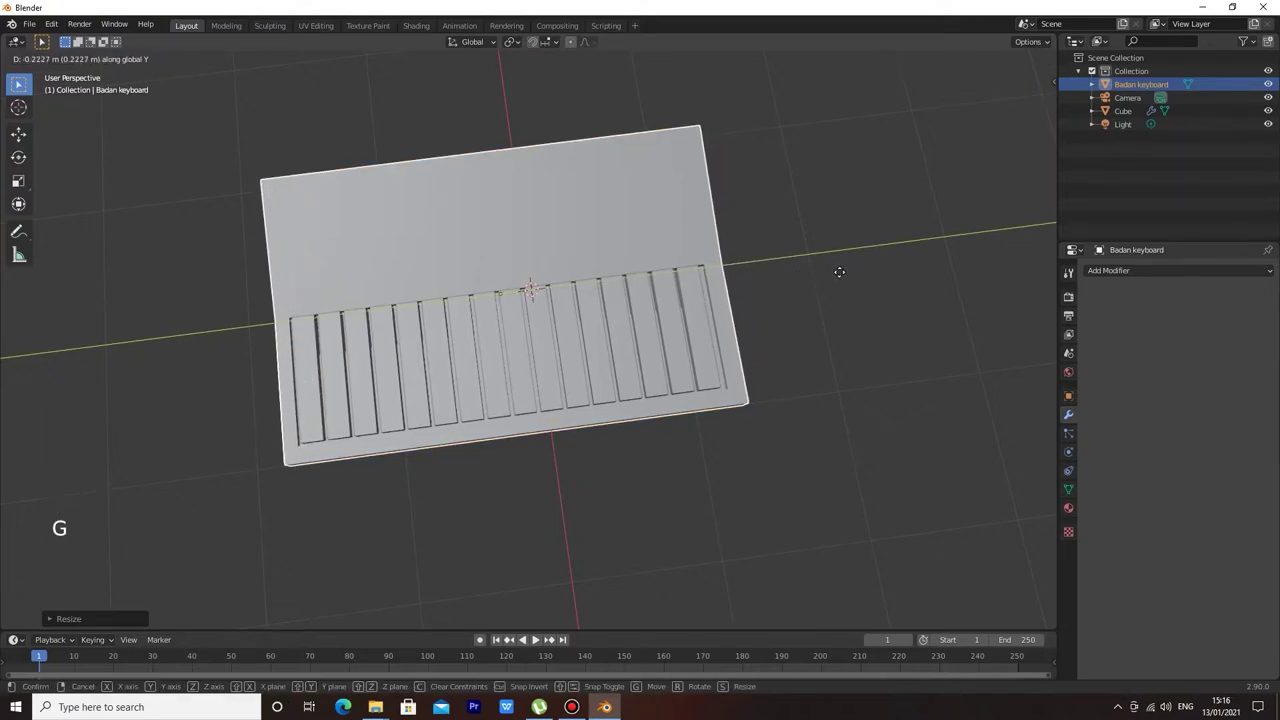
{"action": "middle_click", "coordinate": [813, 362]}
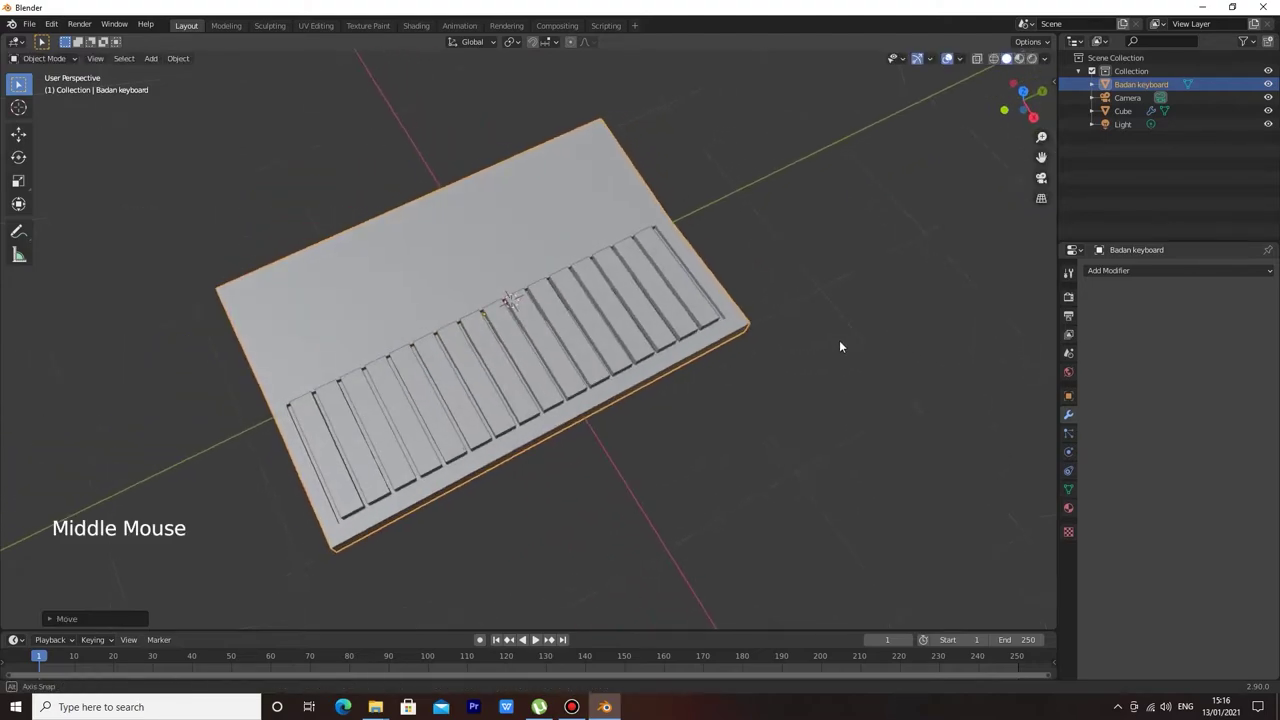
{"action": "left_click", "coordinate": [817, 365]}
{"action": "middle_click", "coordinate": [811, 346]}
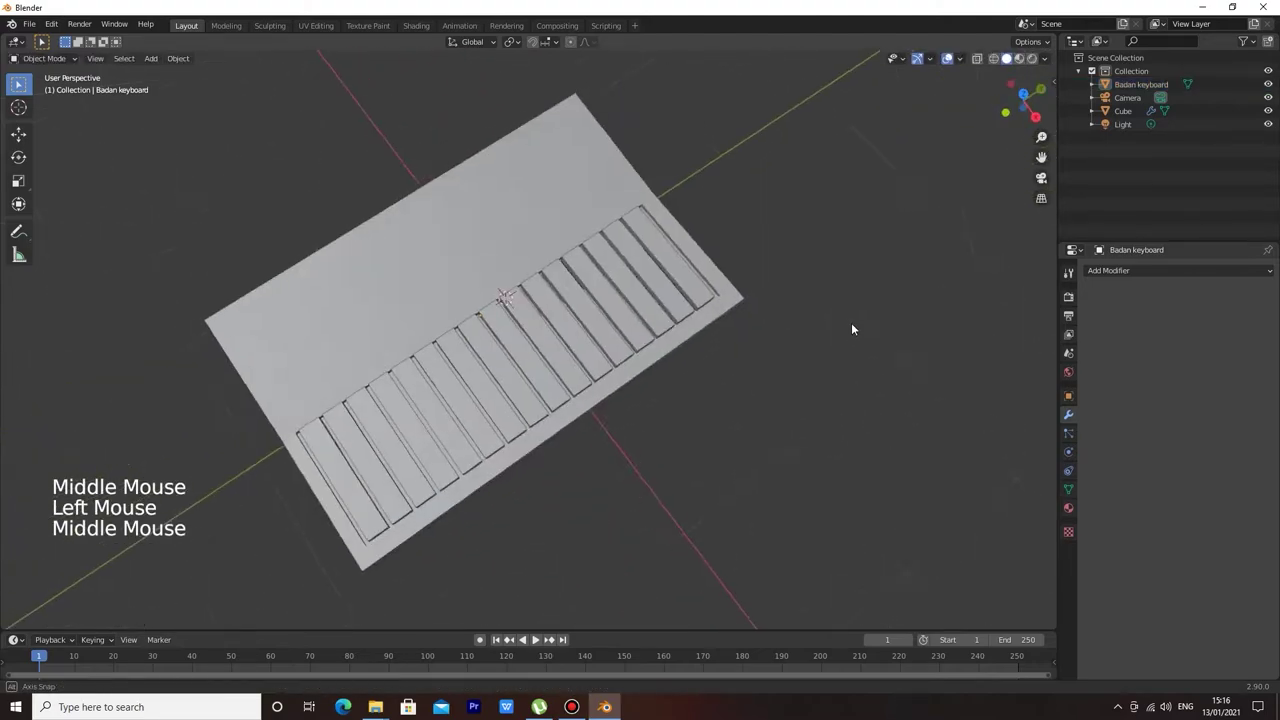
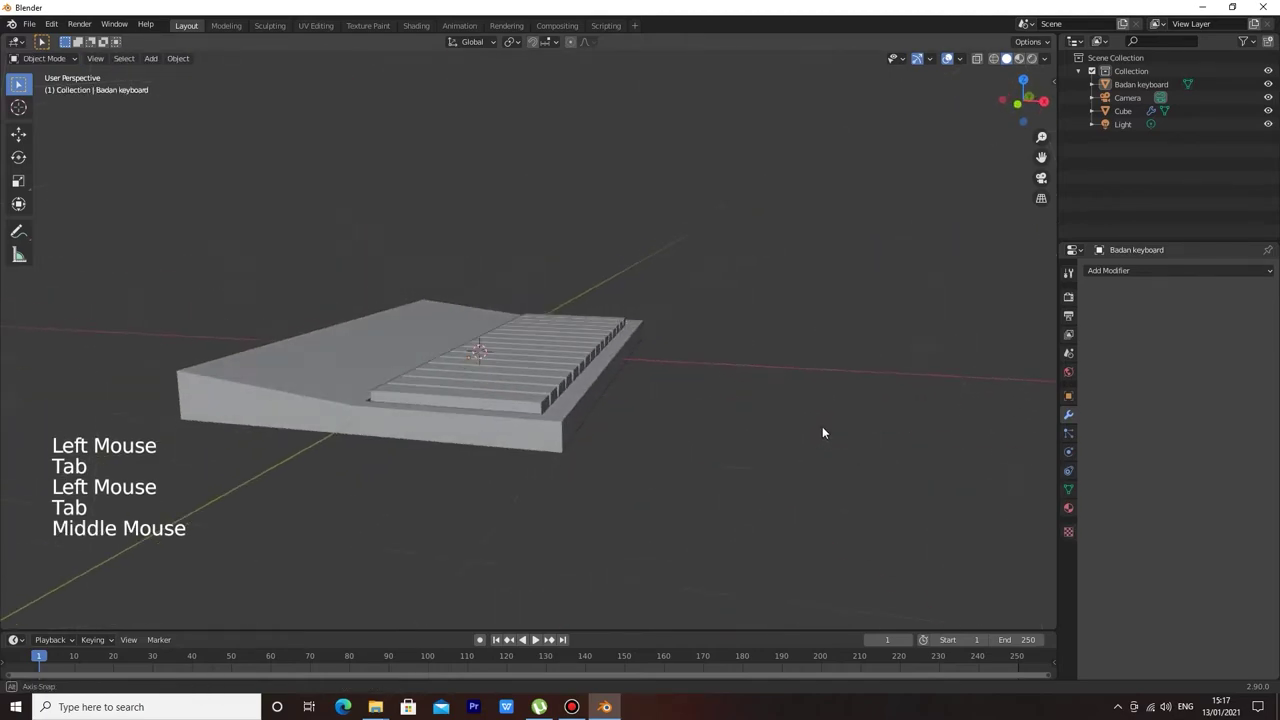
{"action": "middle_click", "coordinate": [860, 394]}
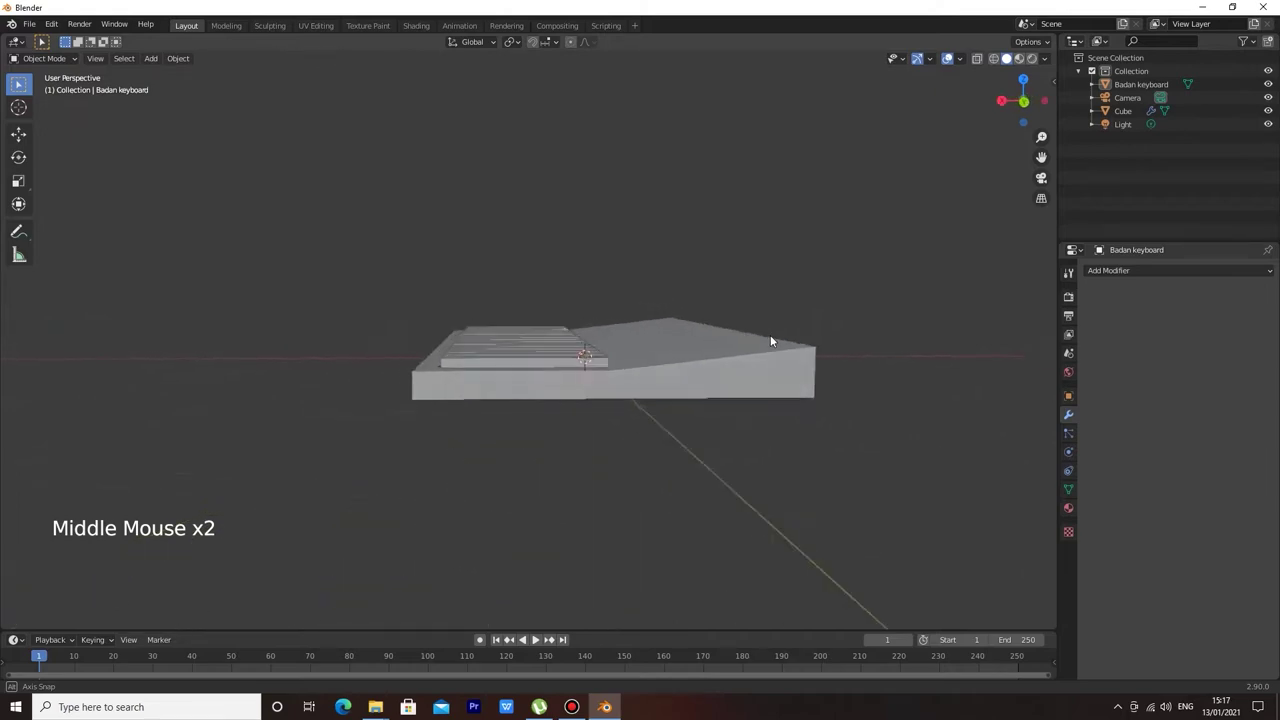
Lower the row of keys along Z into the recess.
{"action": "left_click", "coordinate": [442, 397]}
{"action": "key", "text": "g"}
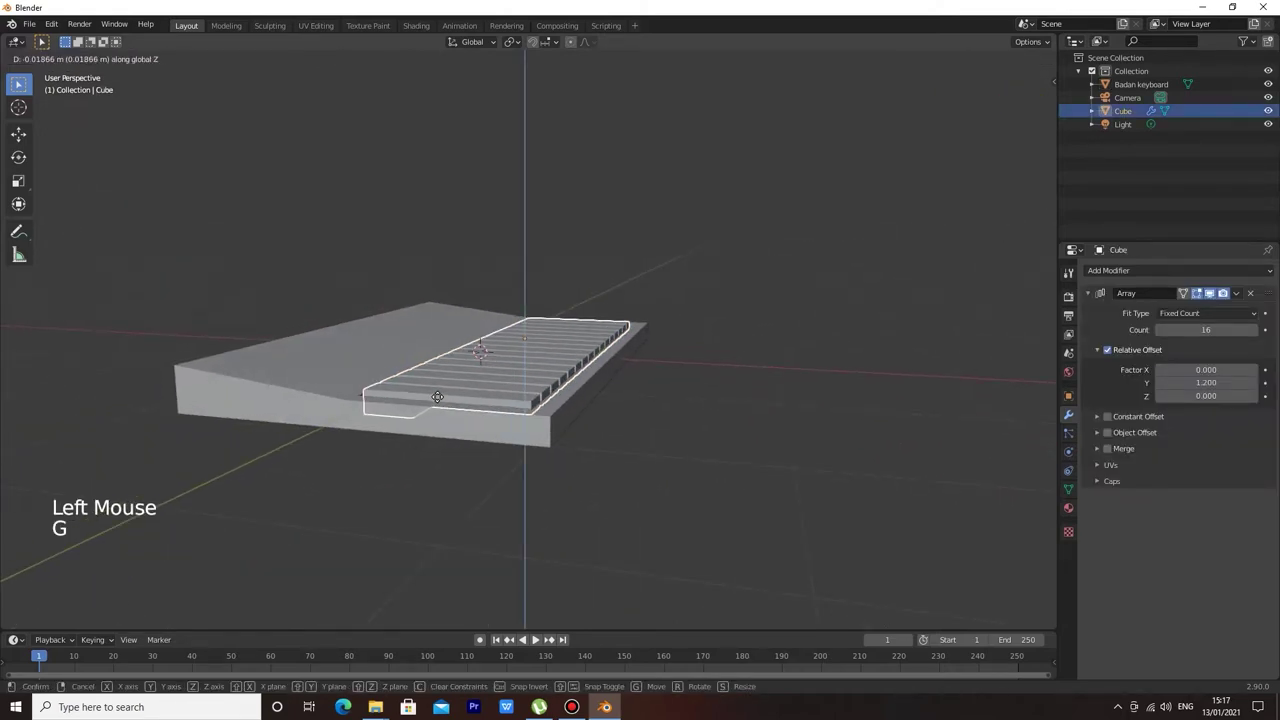
{"action": "left_click", "coordinate": [714, 441]}
{"action": "middle_click", "coordinate": [714, 442]}
{"action": "scroll", "scroll_direction": "up", "scroll_amount": 3}
{"action": "middle_click", "coordinate": [698, 494]}
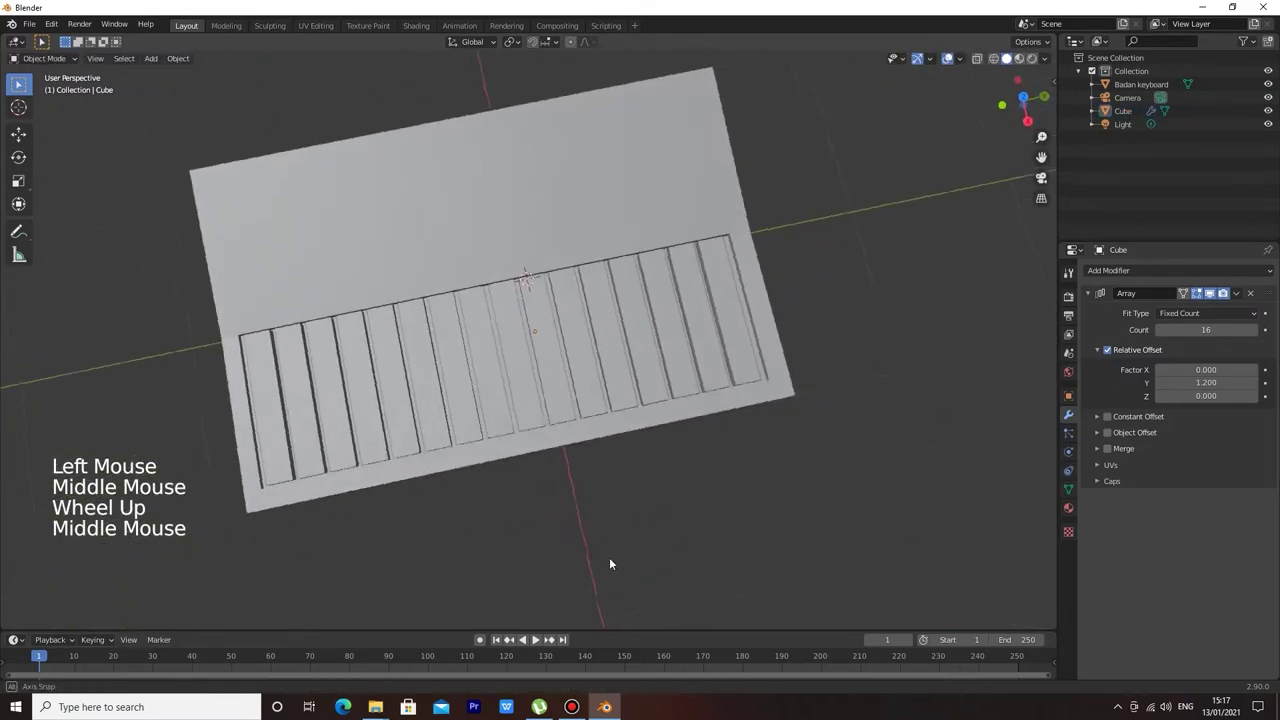
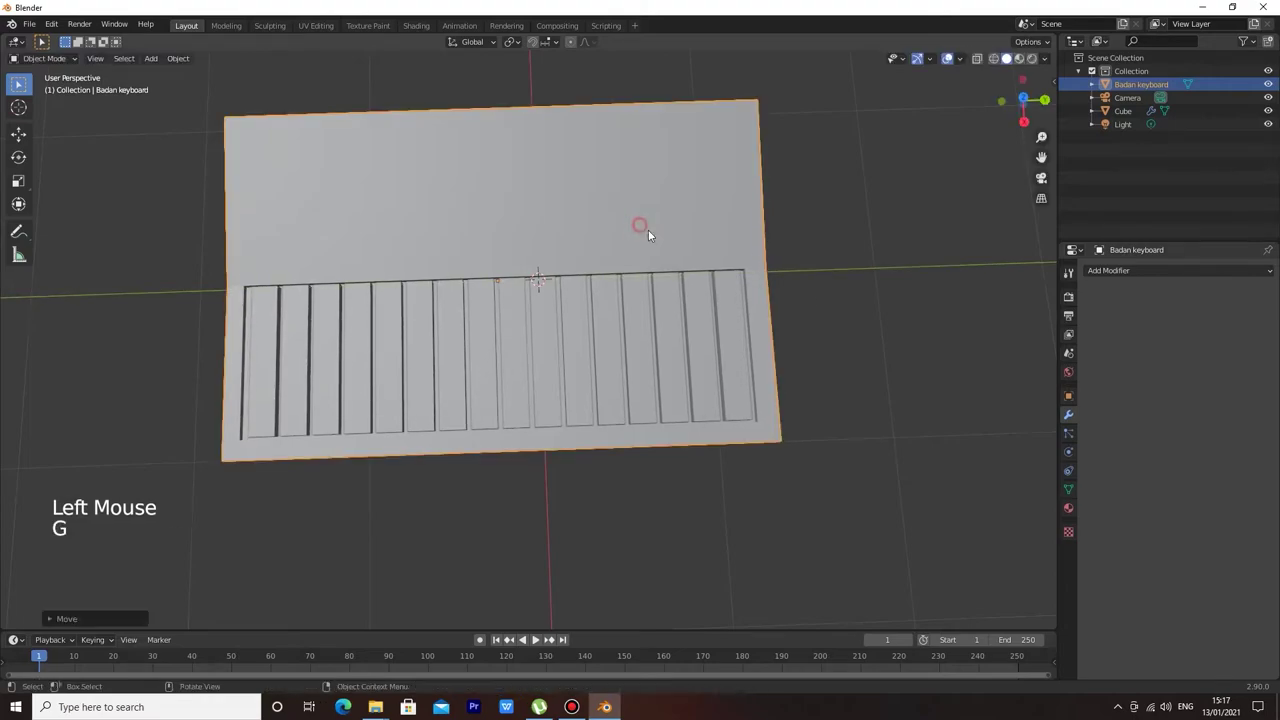
Rename the arrayed key object from Cube to 'Tuts'.
{"action": "left_click", "coordinate": [1013, 371]}
{"action": "middle_click", "coordinate": [800, 416]}
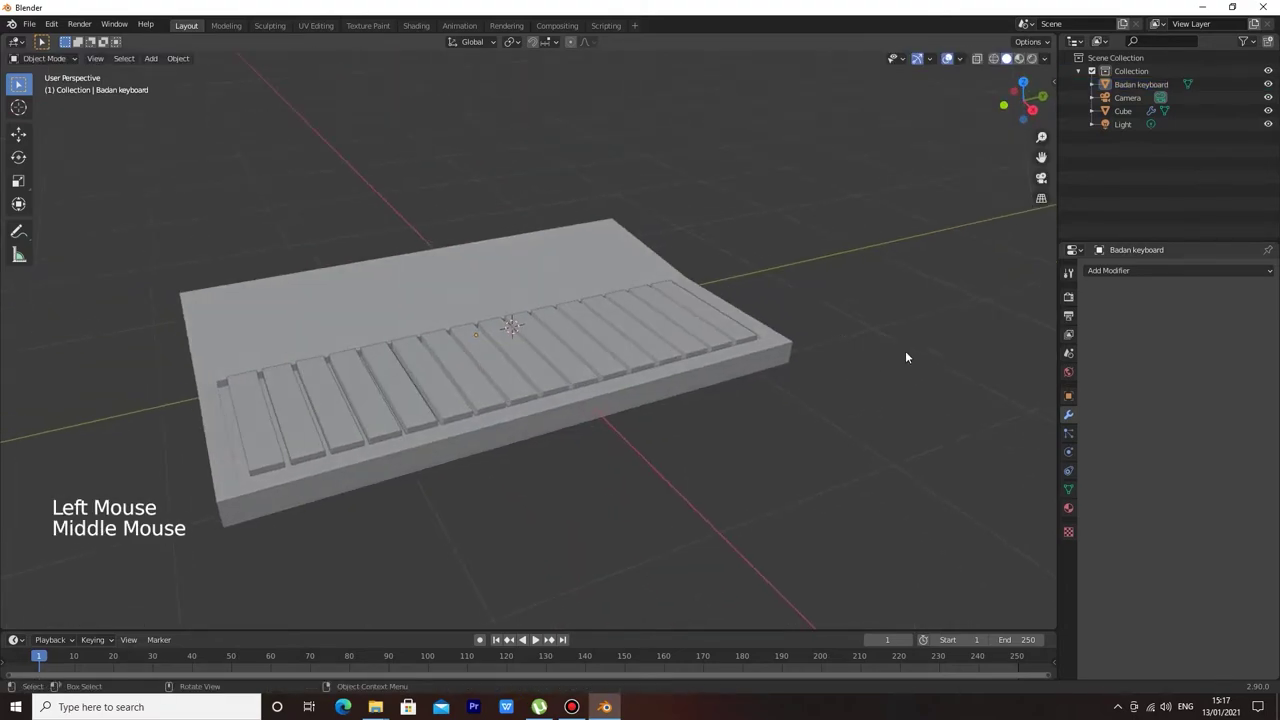
{"action": "middle_click", "coordinate": [825, 237]}
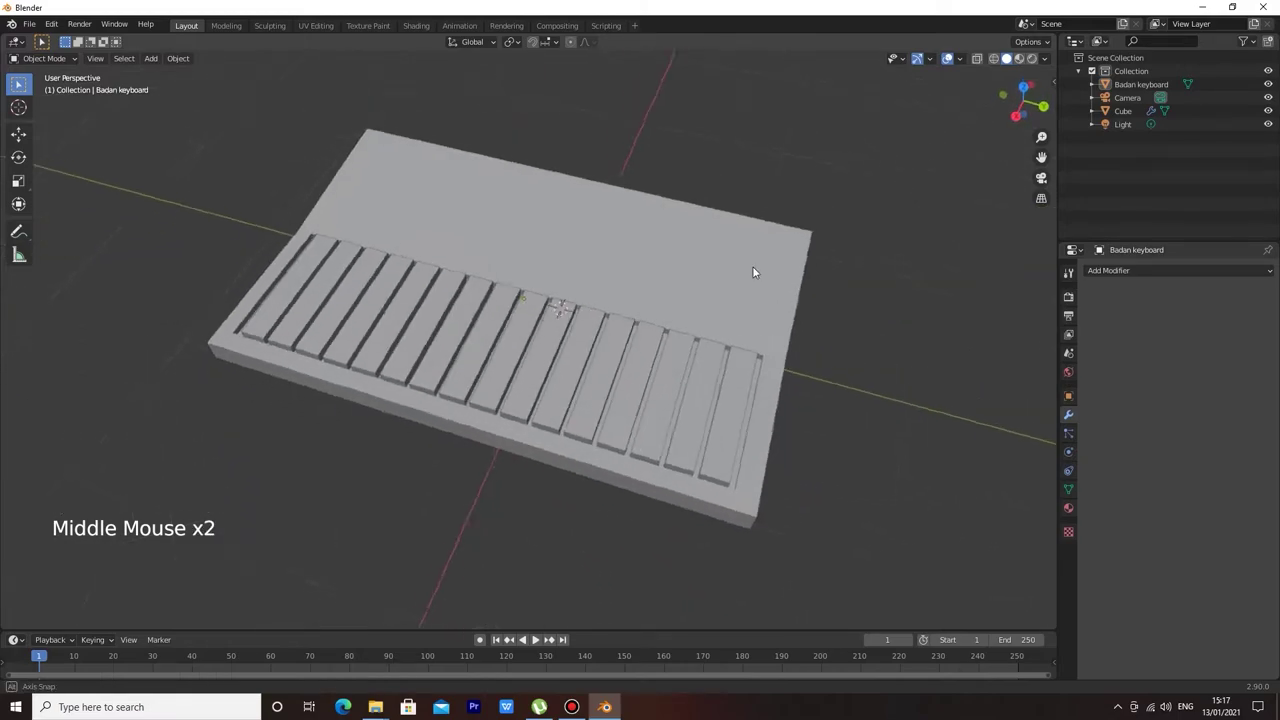
{"action": "scroll", "scroll_direction": "up", "scroll_amount": 3}
{"action": "scroll", "scroll_direction": "down", "scroll_amount": 3}
{"action": "scroll", "scroll_direction": "up", "scroll_amount": 3}
{"action": "scroll", "scroll_direction": "down", "scroll_amount": 3}
{"action": "double_click", "coordinate": [1145, 114]}
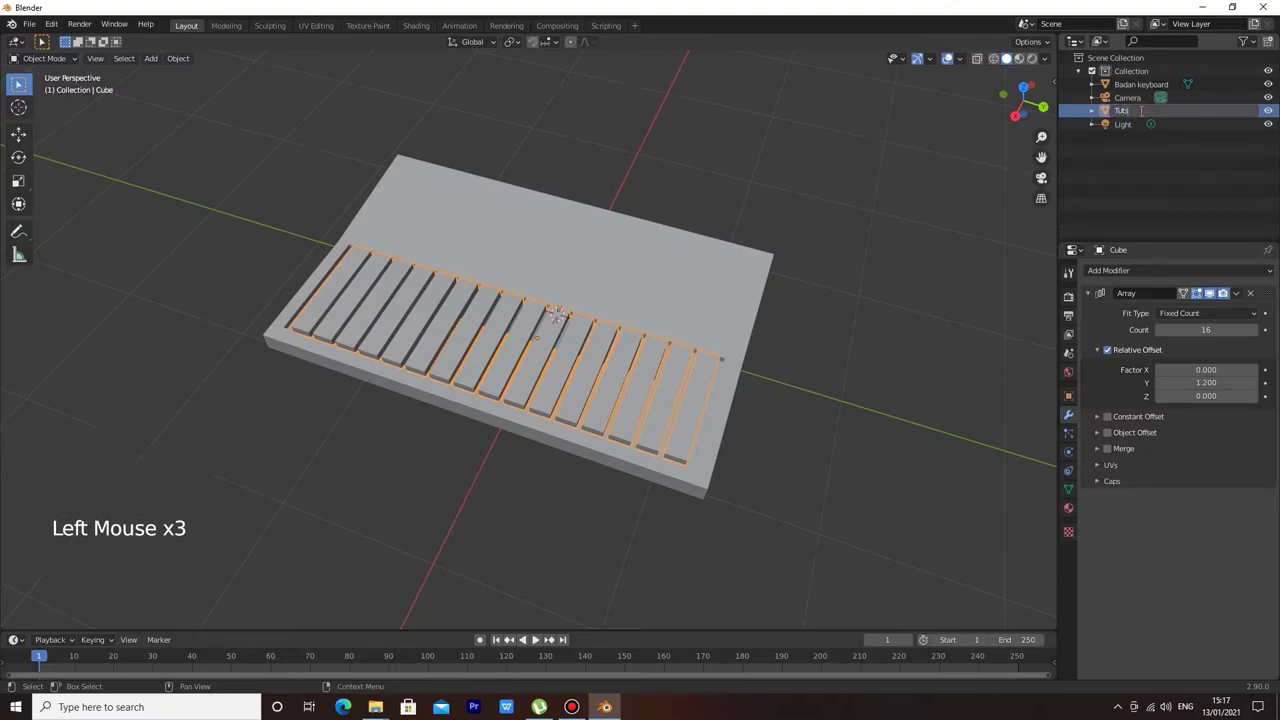
{"action": "middle_click", "coordinate": [828, 288]}
{"action": "middle_click", "coordinate": [827, 218]}
{"action": "scroll", "scroll_direction": "up", "scroll_amount": 3}
{"action": "left_click", "coordinate": [830, 247]}
Add a plane, shrink it to pad size and extrude it to give it thickness.
{"action": "key", "text": "shift+a"}
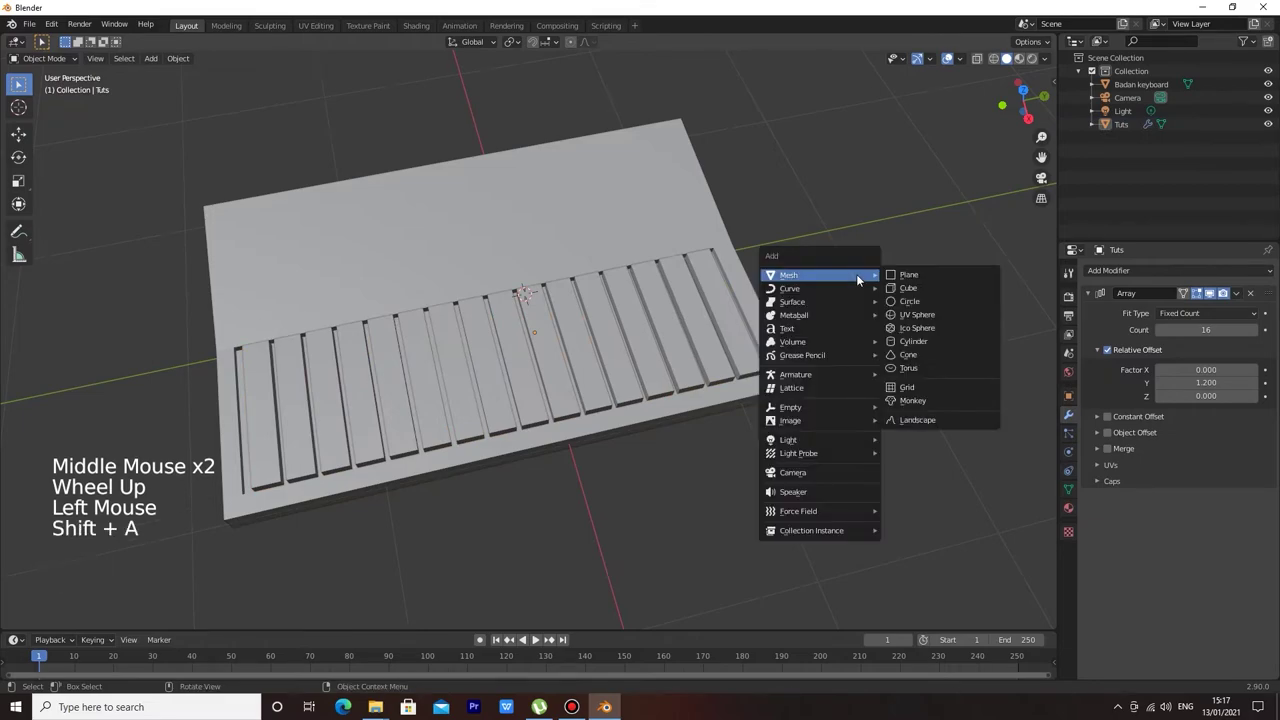
{"action": "middle_click", "coordinate": [905, 278]}
{"action": "key", "text": "g"}
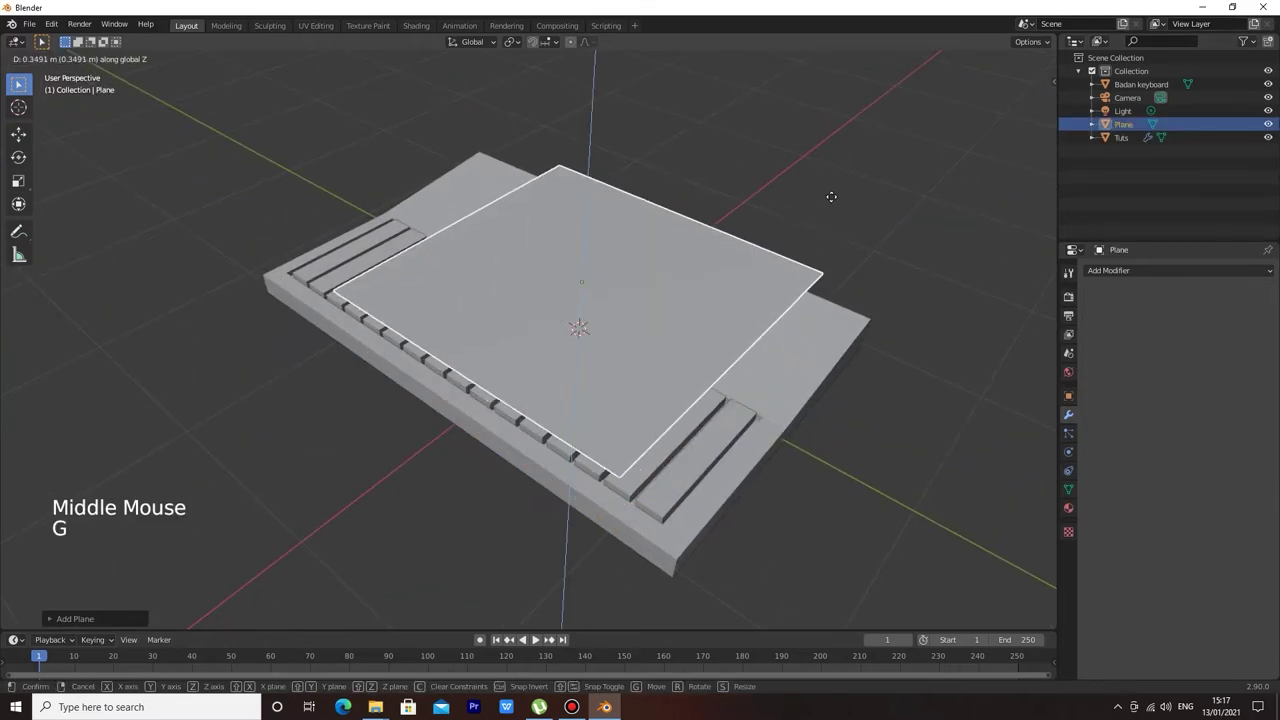
{"action": "key", "text": "s"}
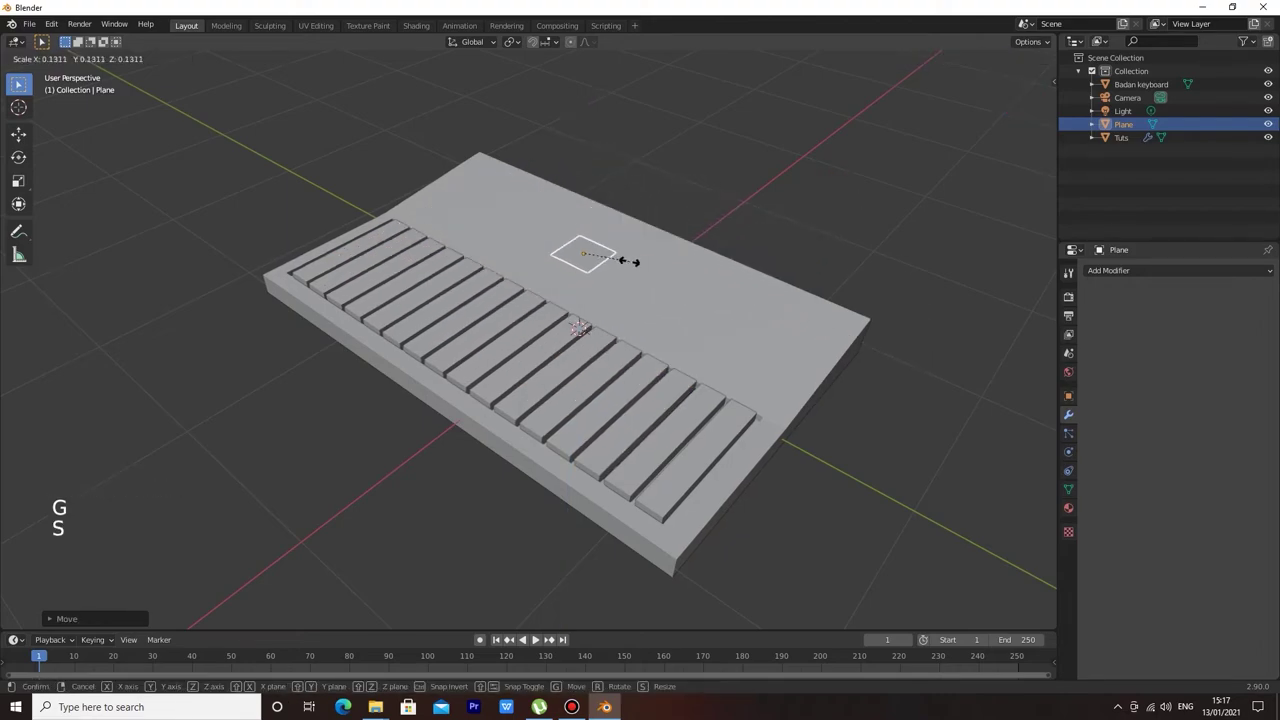
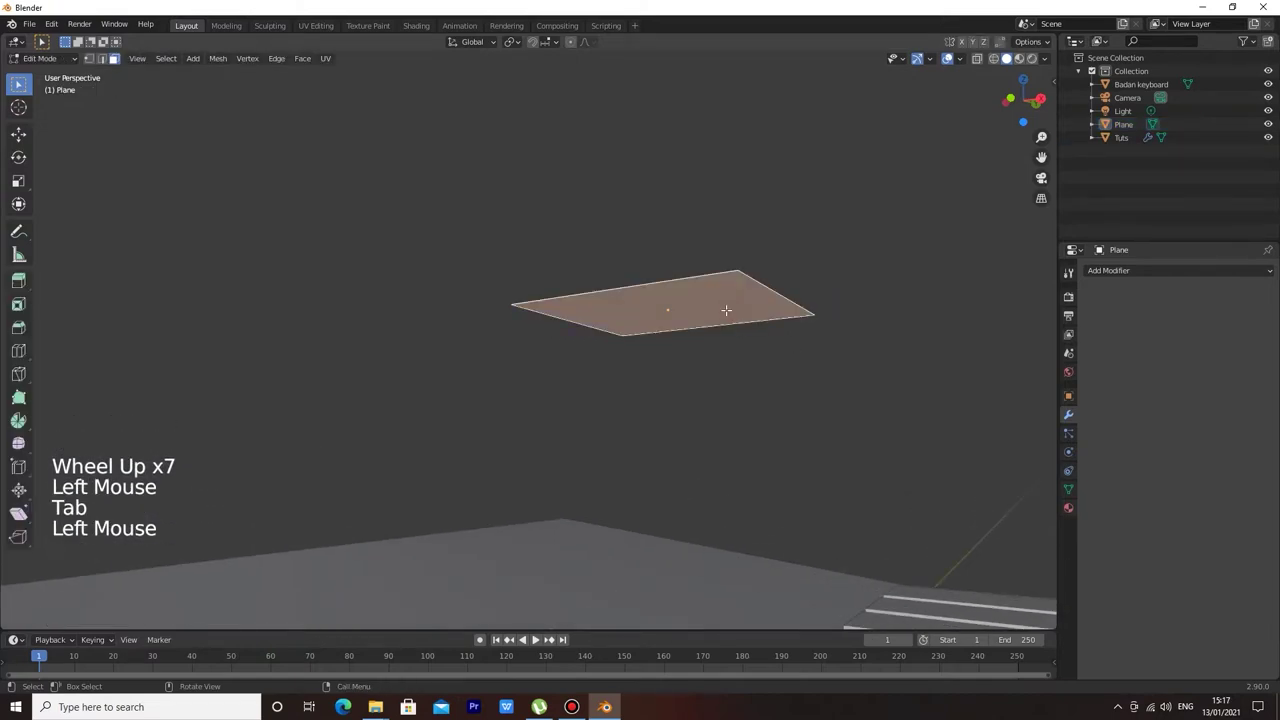
{"action": "key", "text": "e"}
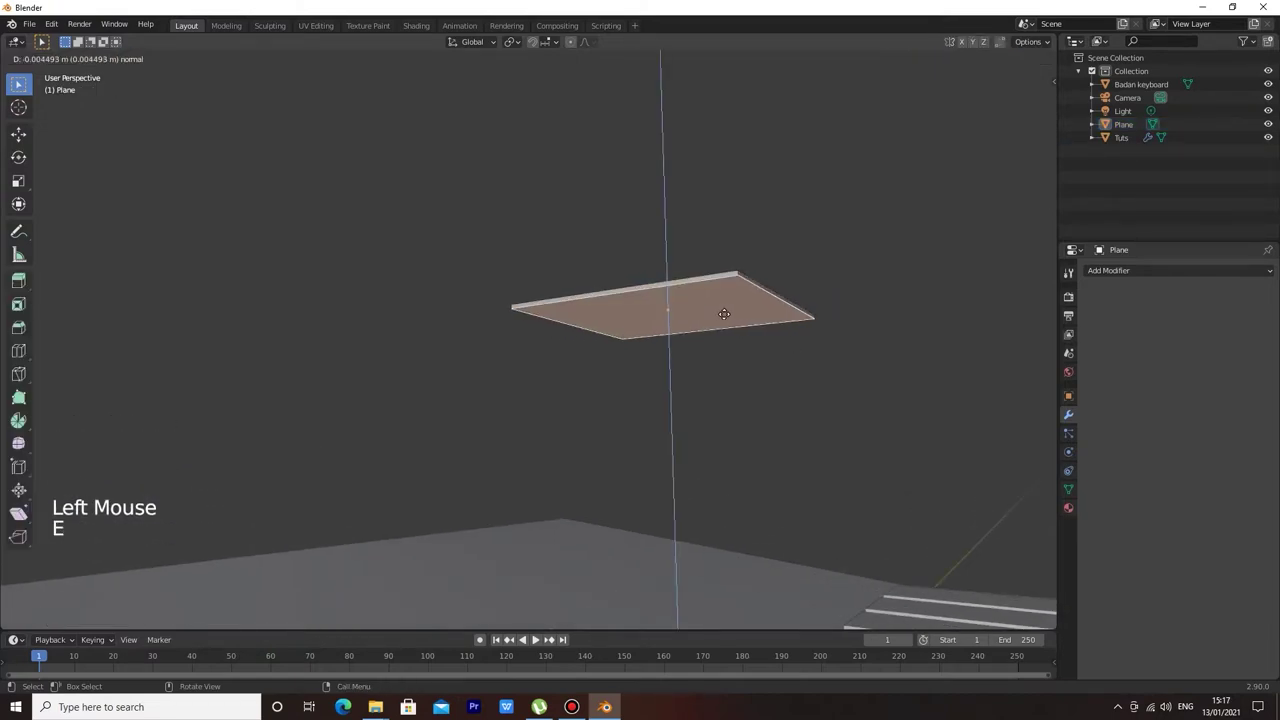
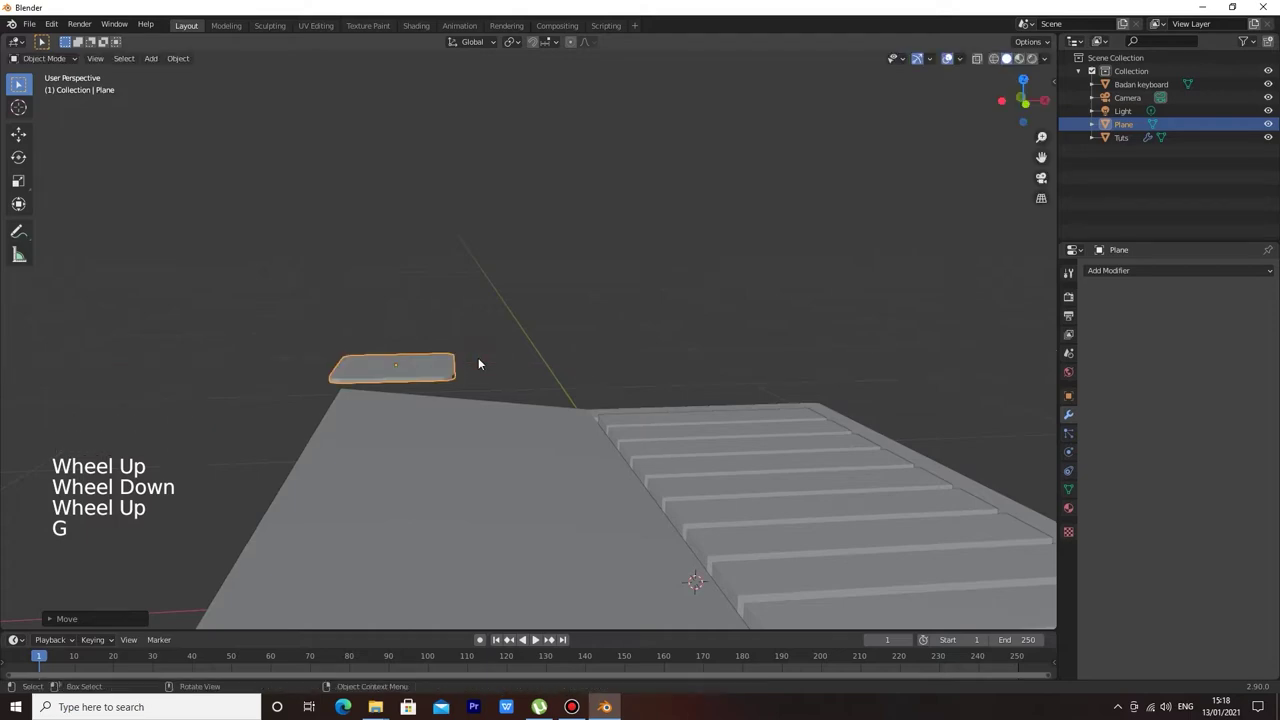
Rotate the pad and lower it onto the keyboard's top surface near the far corner.
{"action": "key", "text": "r"}
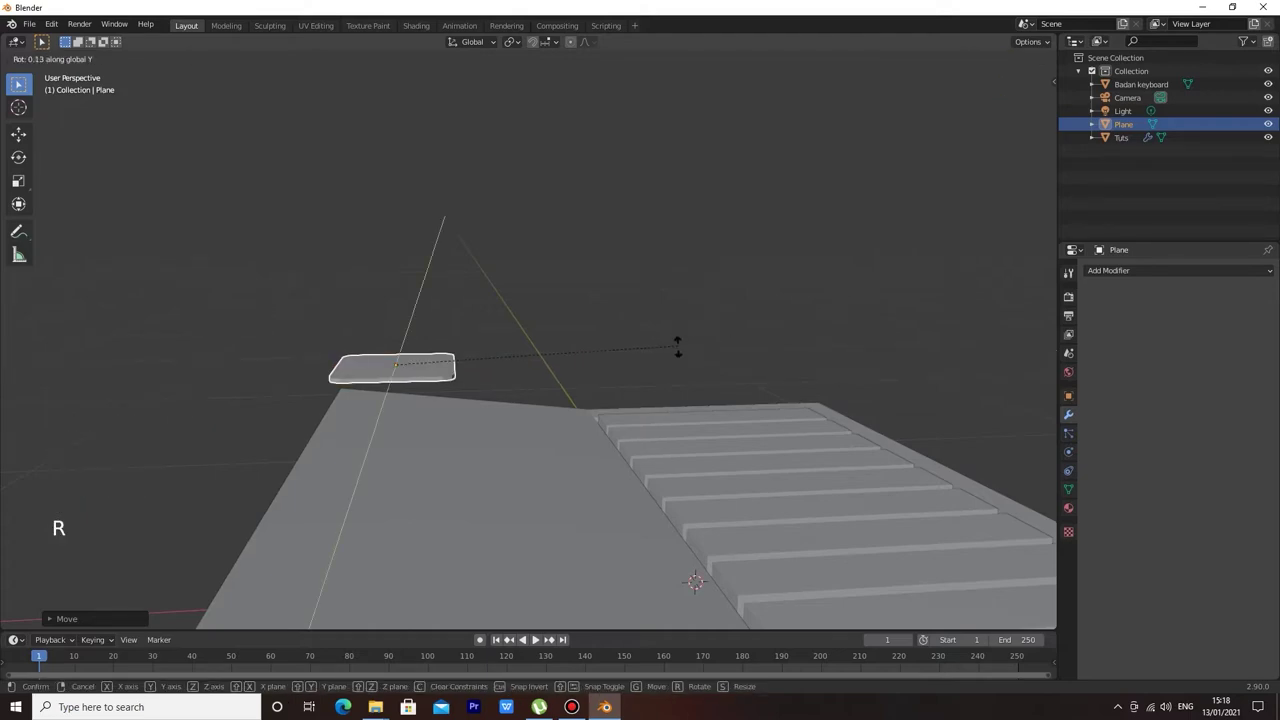
{"action": "middle_click", "coordinate": [385, 339]}
{"action": "key", "text": "g"}
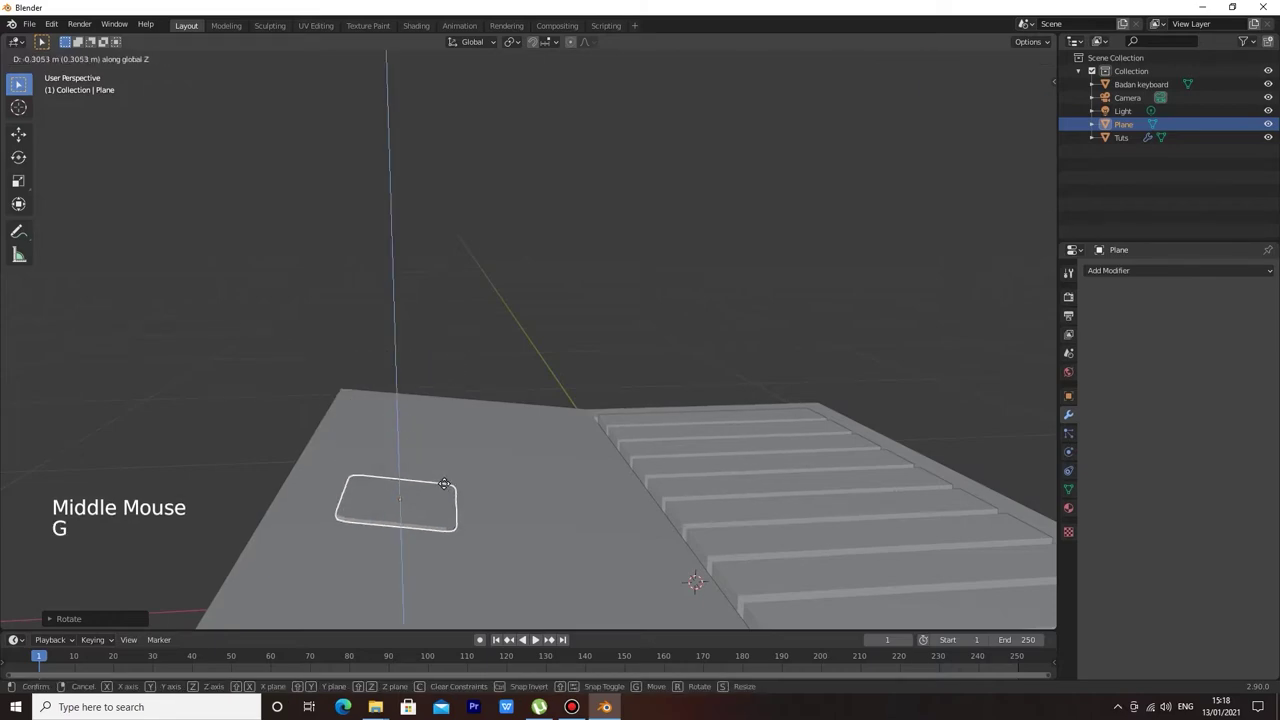
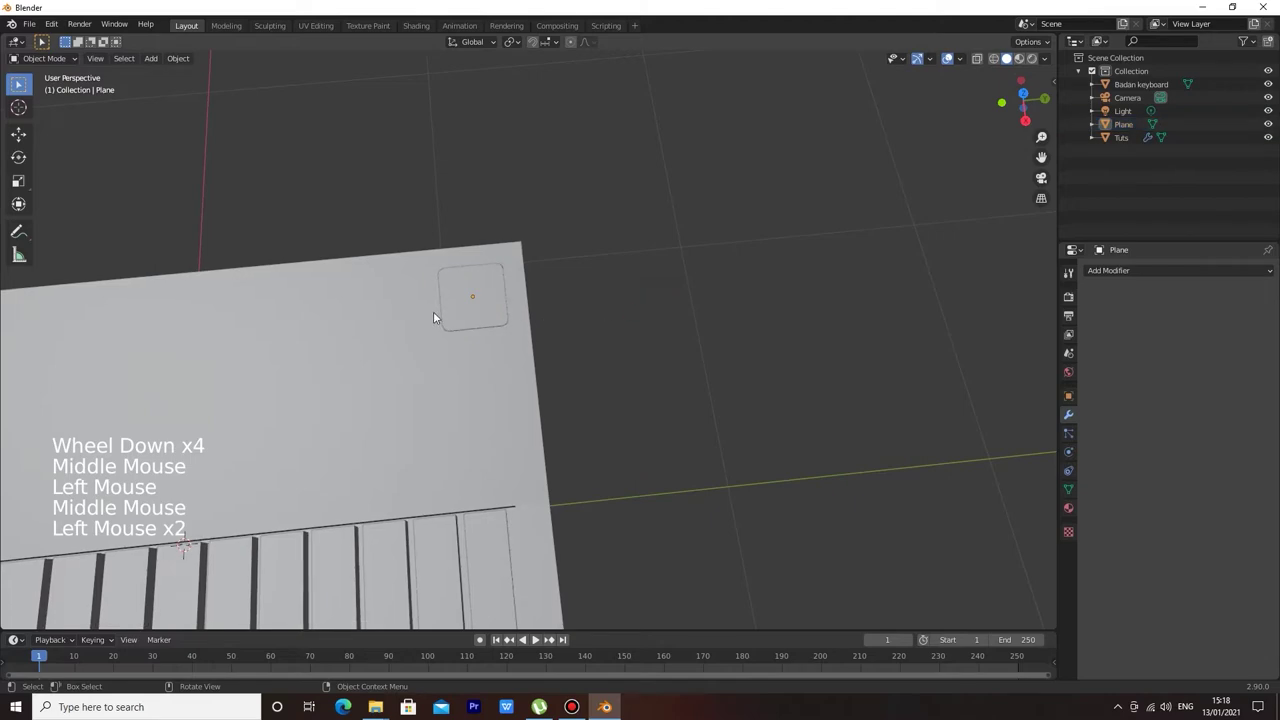
Rename the pad 'drumpad' and move it into a new 'drum pad' collection, keeping the keyboard in the main one.
{"action": "left_click", "coordinate": [467, 310]}
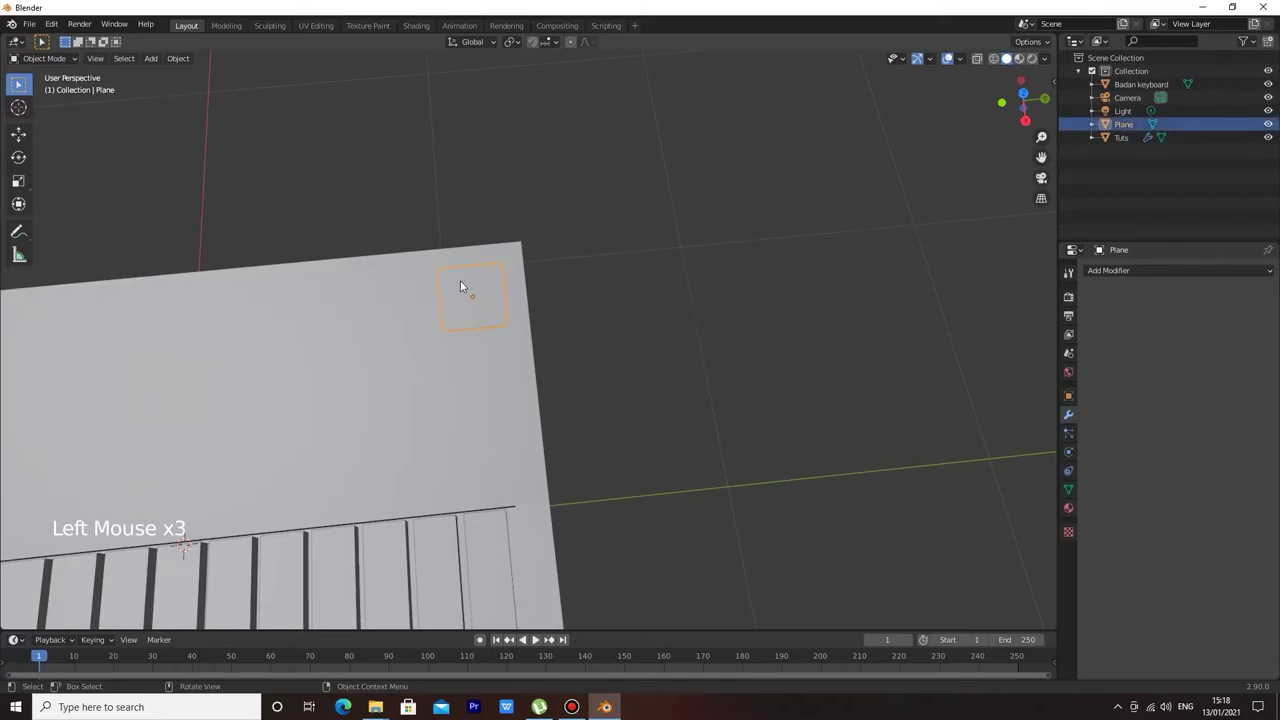
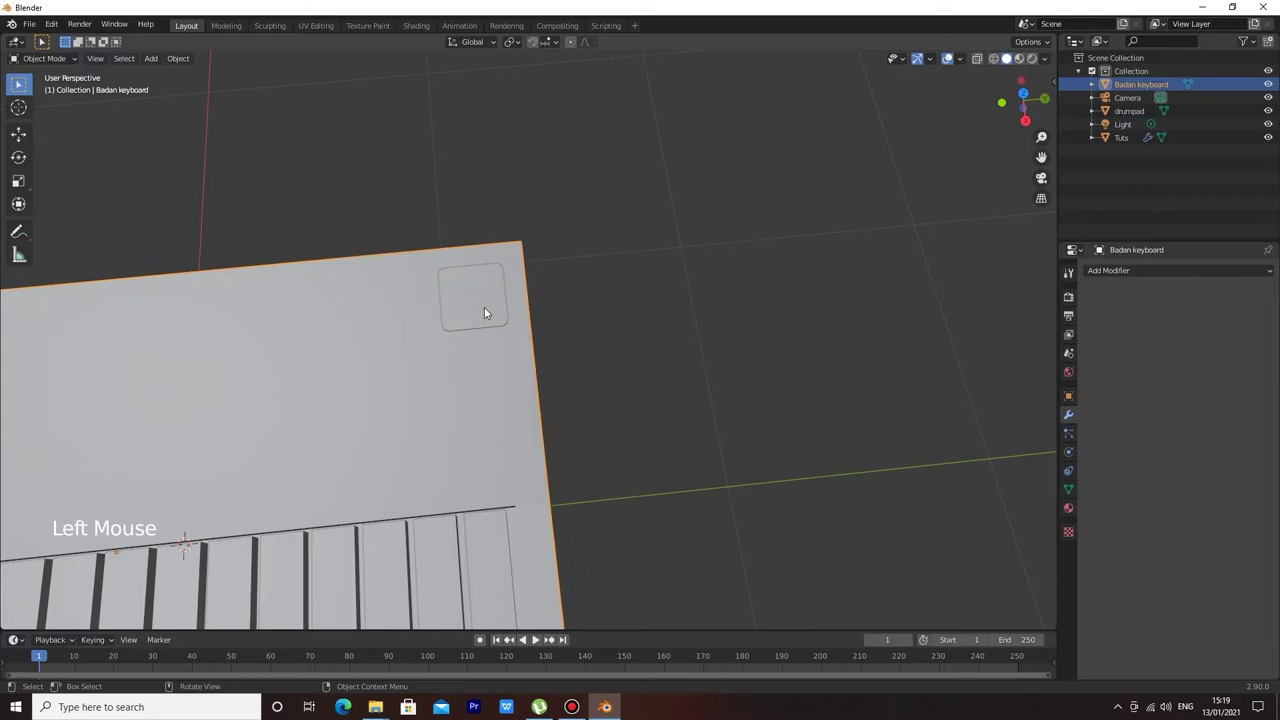
{"action": "key", "text": "m"}
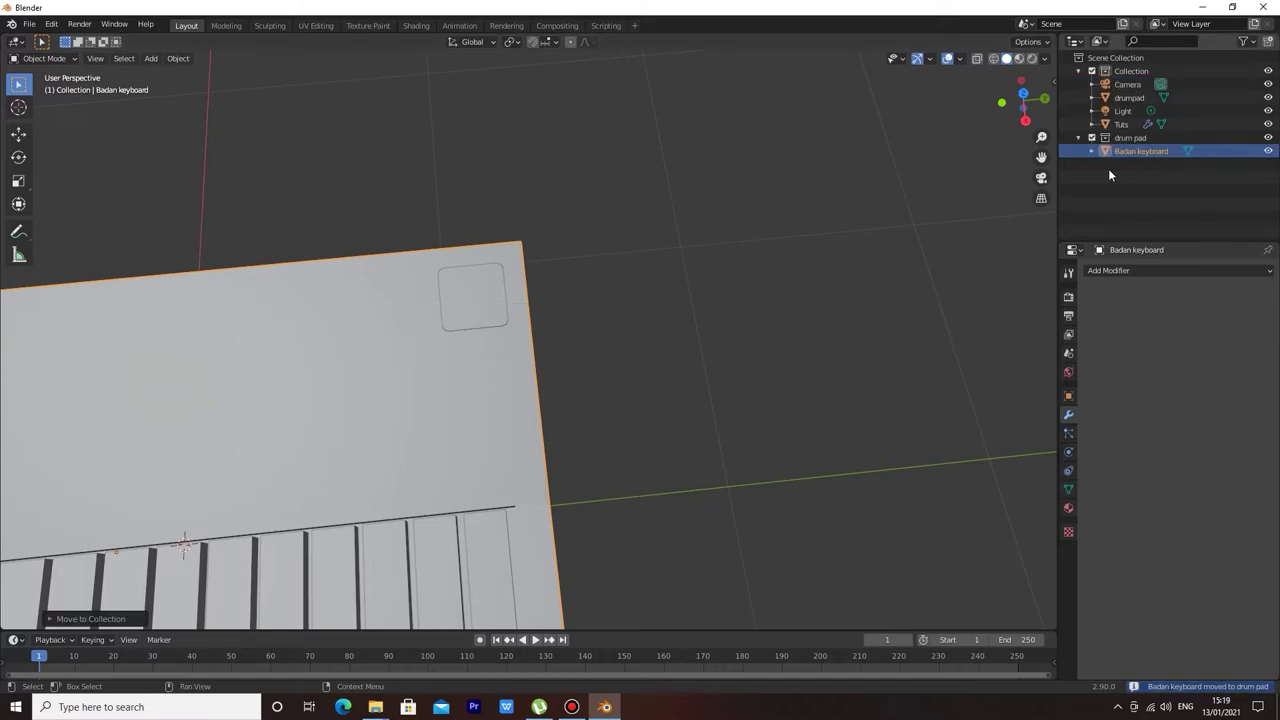
{"action": "left_click", "coordinate": [1144, 156]}
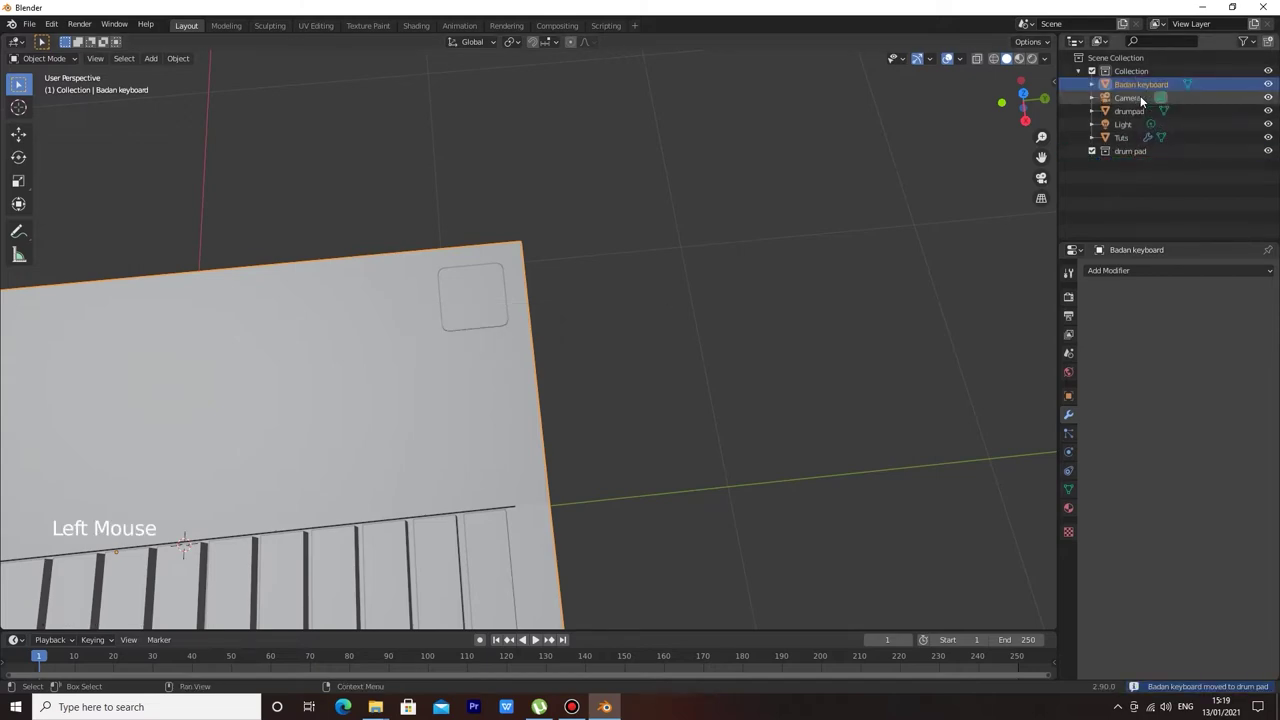
{"action": "left_click", "coordinate": [1136, 114]}
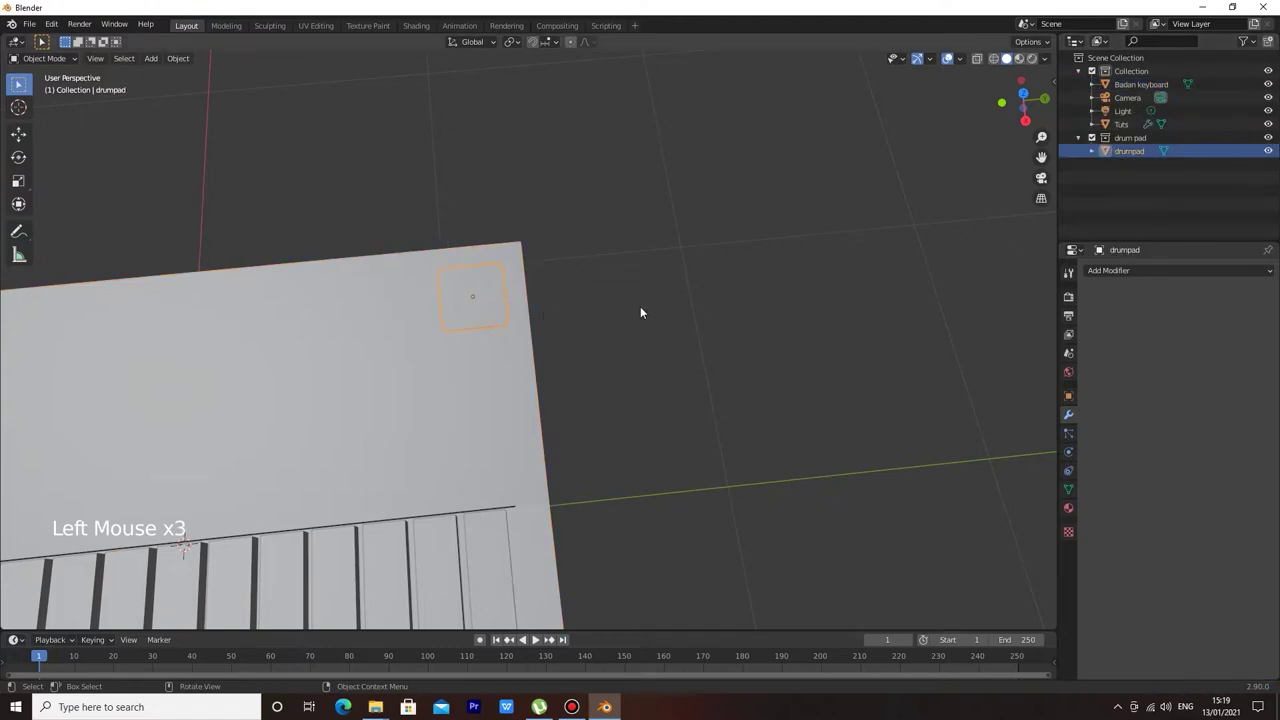
Duplicate the drum pad along Y with Shift+D to build a first row of four pads.
{"action": "key", "text": "shift+d"}
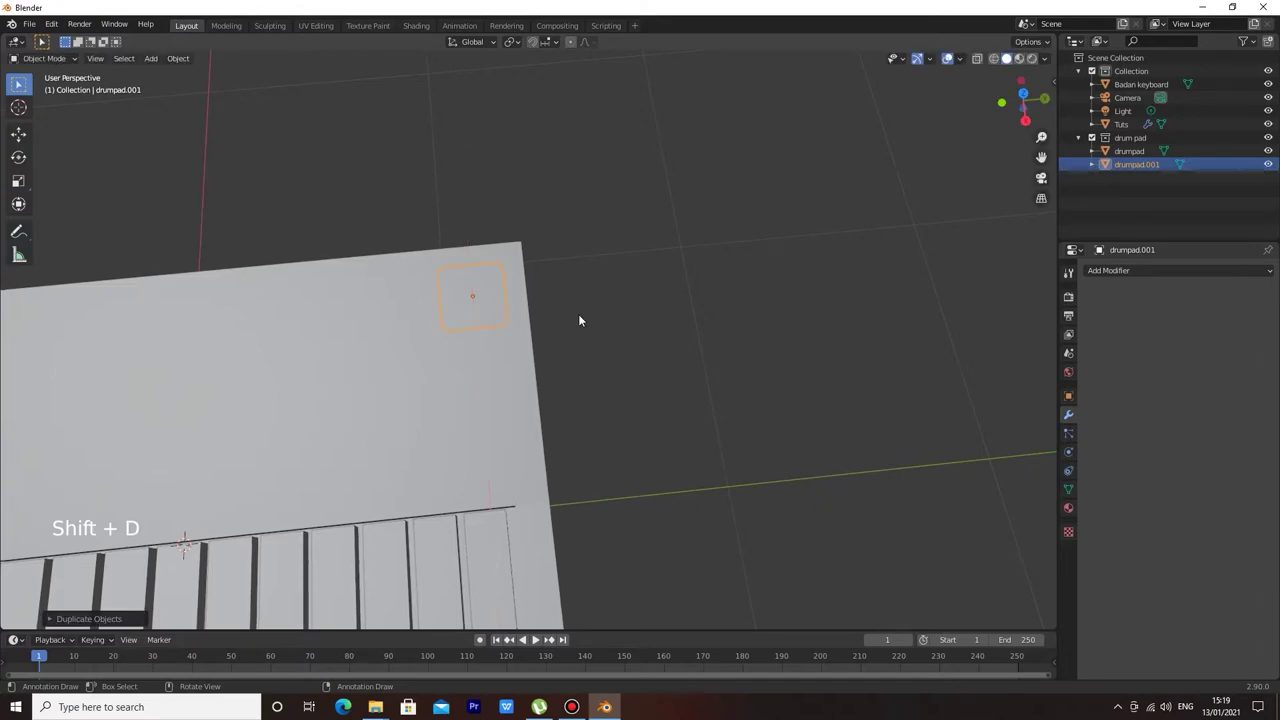
{"action": "key", "text": "ctrl+z"}
{"action": "key", "text": "shift+d"}
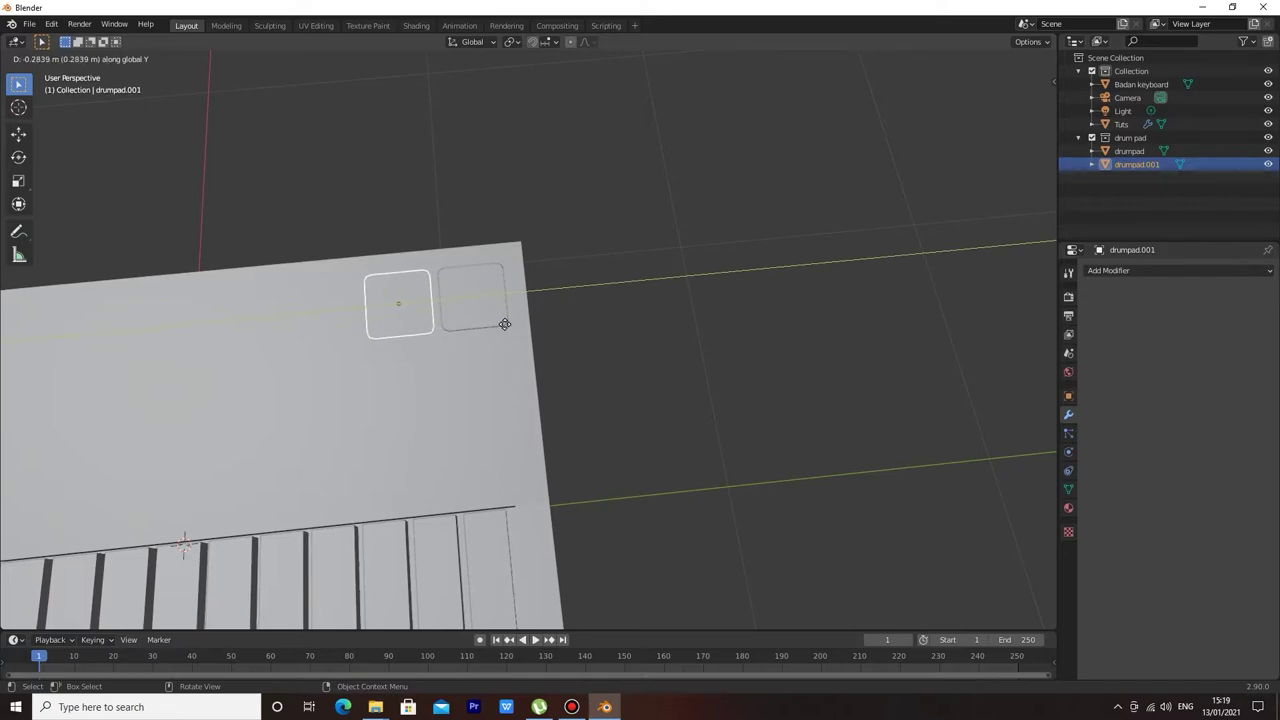
{"action": "key", "text": "shift+d"}
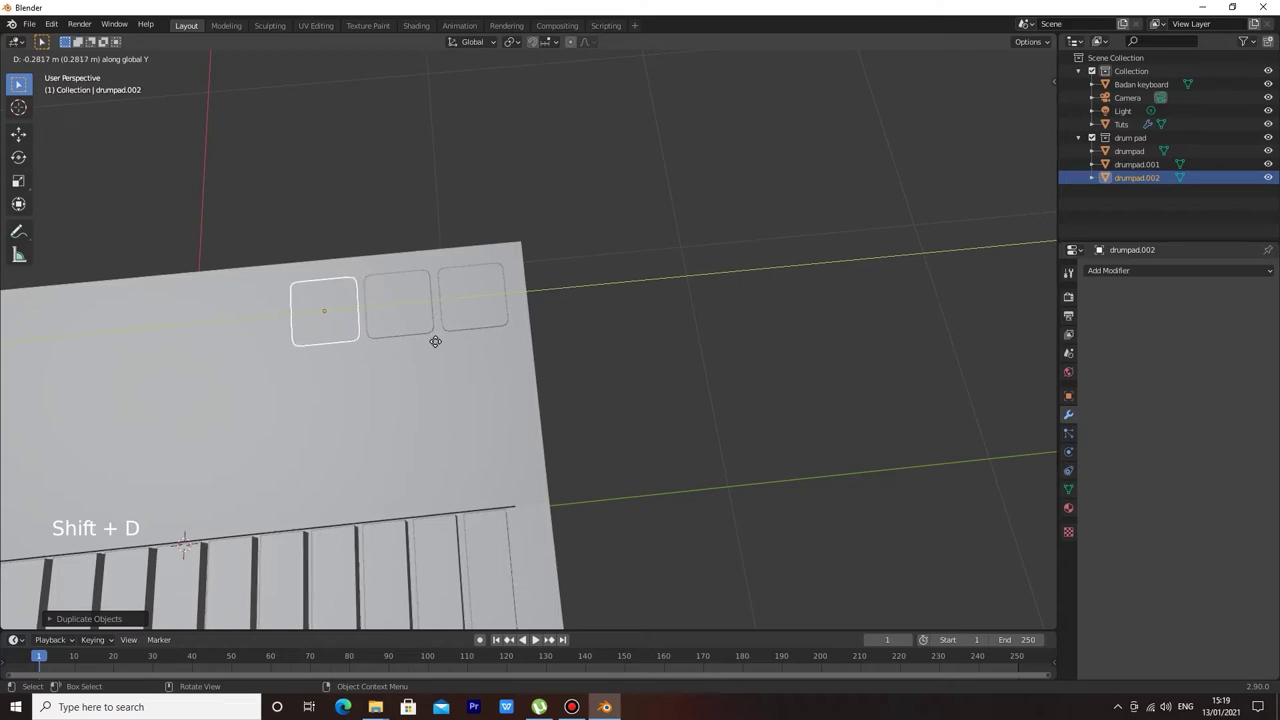
{"action": "middle_click", "coordinate": [588, 314]}
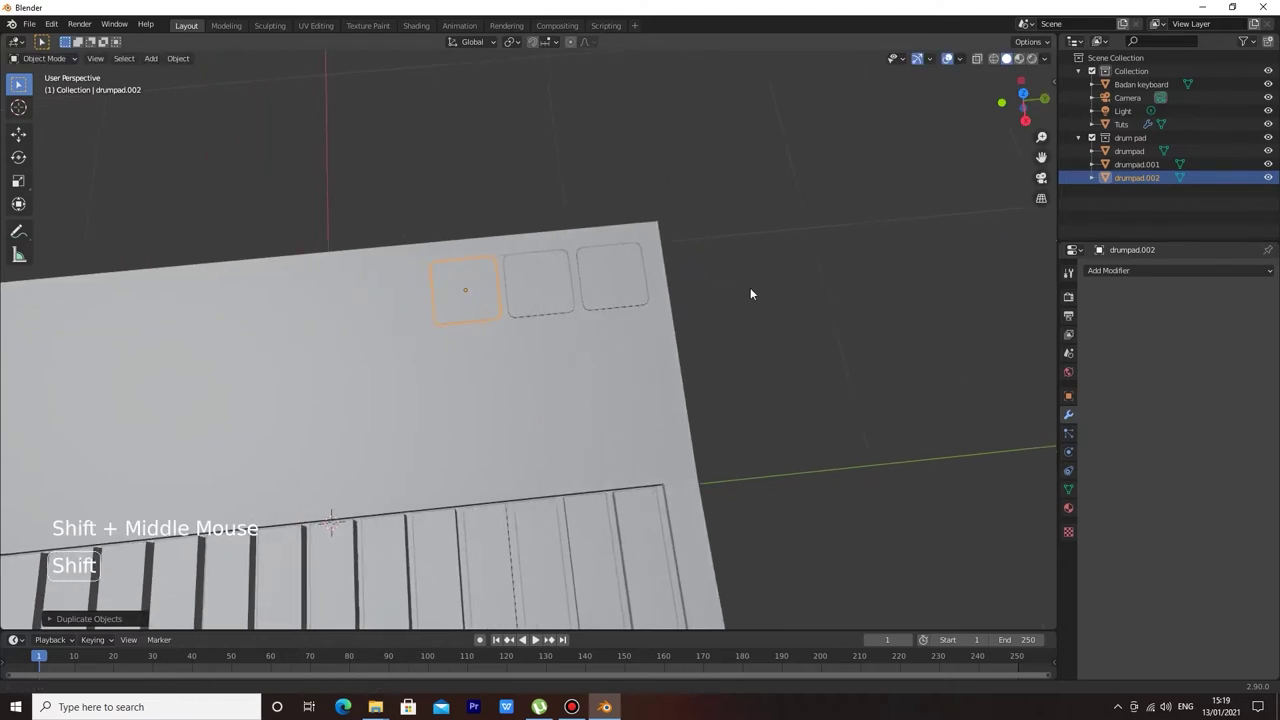
{"action": "key", "text": "shift+d"}
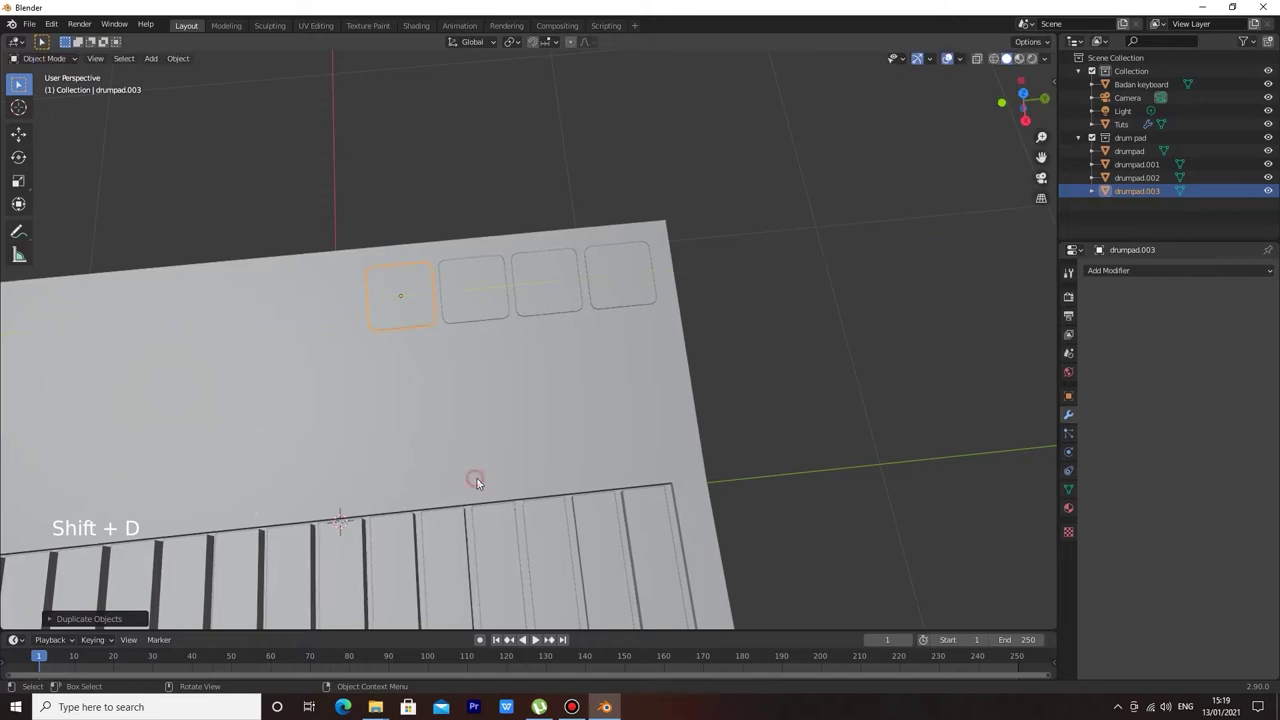
Duplicate again to make a second row of four pads behind the first.
{"action": "key", "text": "shift+d"}
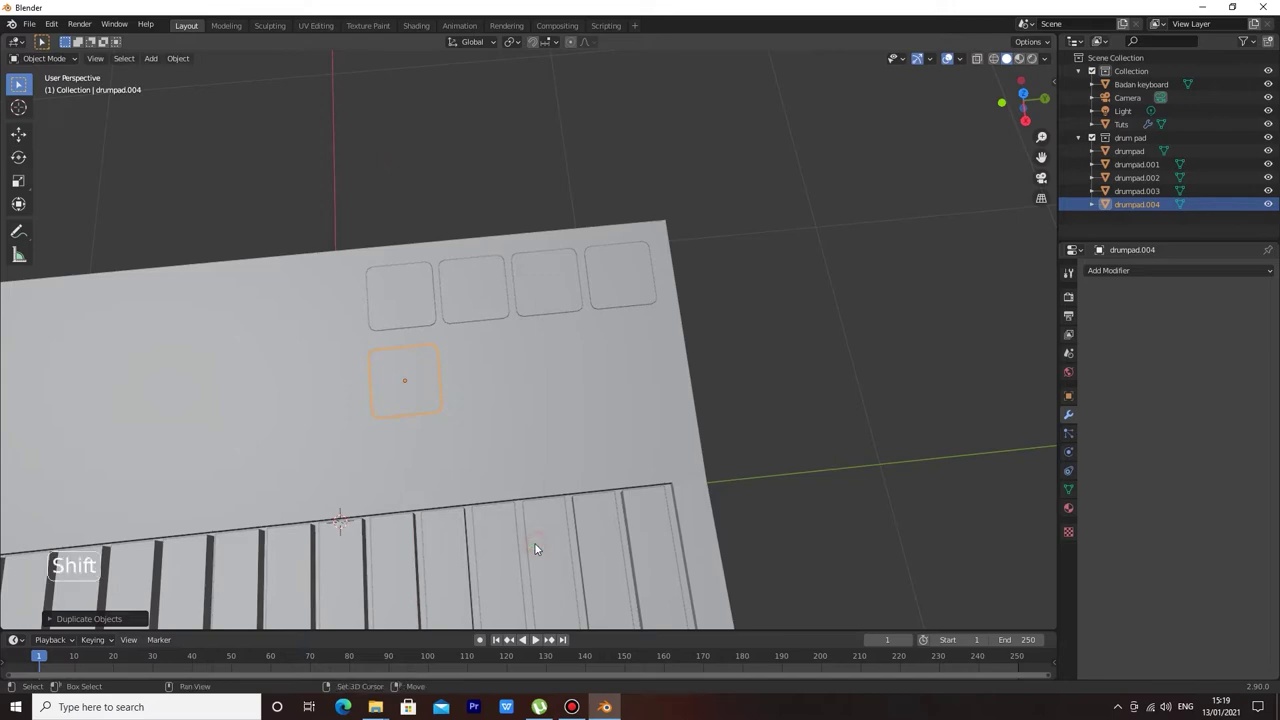
{"action": "key", "text": "shift+d"}
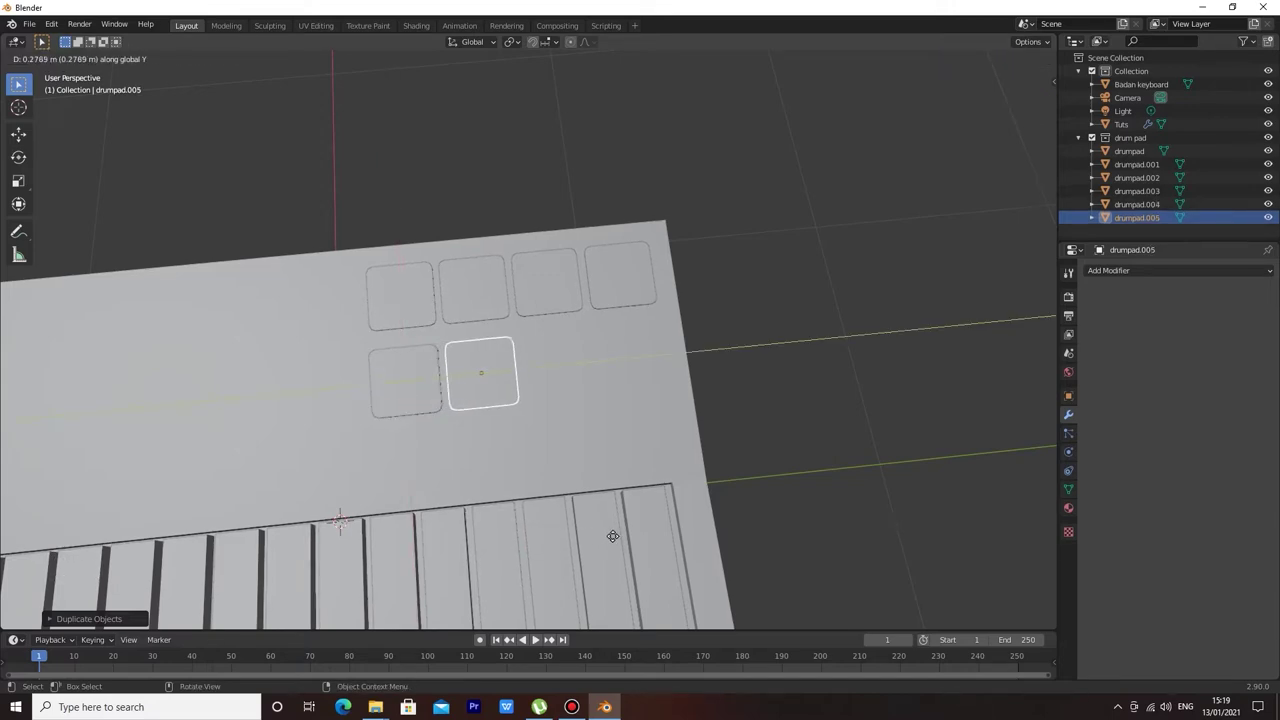
{"action": "middle_click", "coordinate": [706, 467]}
{"action": "key", "text": "shift+d"}
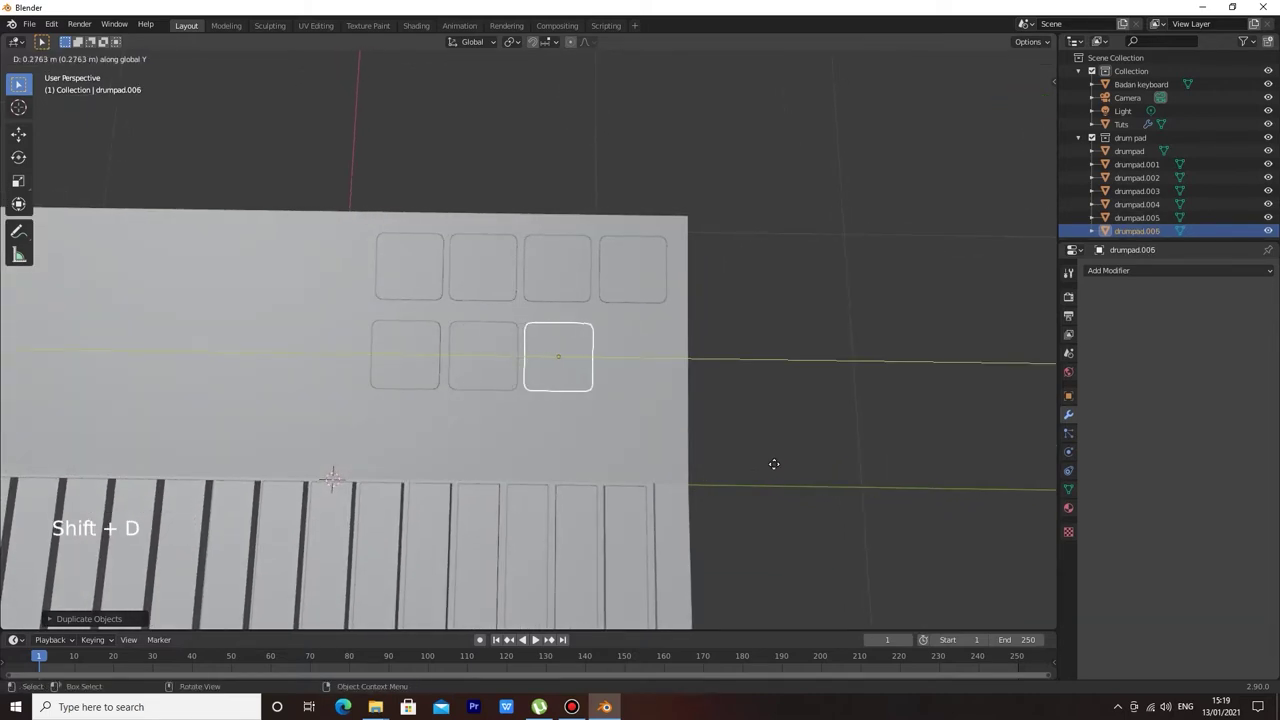
{"action": "key", "text": "shift+d"}
{"action": "left_click", "coordinate": [870, 437]}
Lower the selected second-row pads along Z so they sit on the keyboard surface.
{"action": "middle_click", "coordinate": [855, 422]}
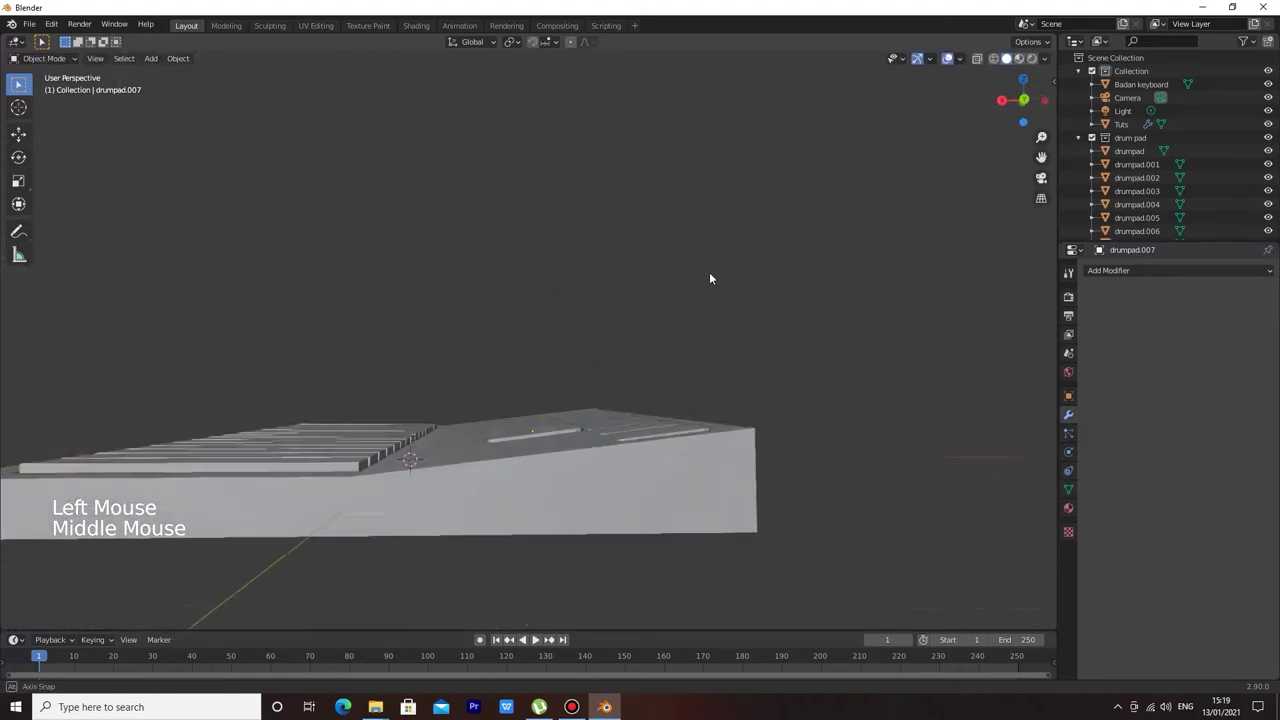
{"action": "scroll", "scroll_direction": "up", "scroll_amount": 3}
{"action": "middle_click", "coordinate": [525, 388]}
{"action": "left_click", "coordinate": [417, 376]}
{"action": "left_click", "coordinate": [480, 404]}
{"action": "middle_click", "coordinate": [803, 502]}
{"action": "middle_click", "coordinate": [744, 445]}
{"action": "key", "text": "g"}
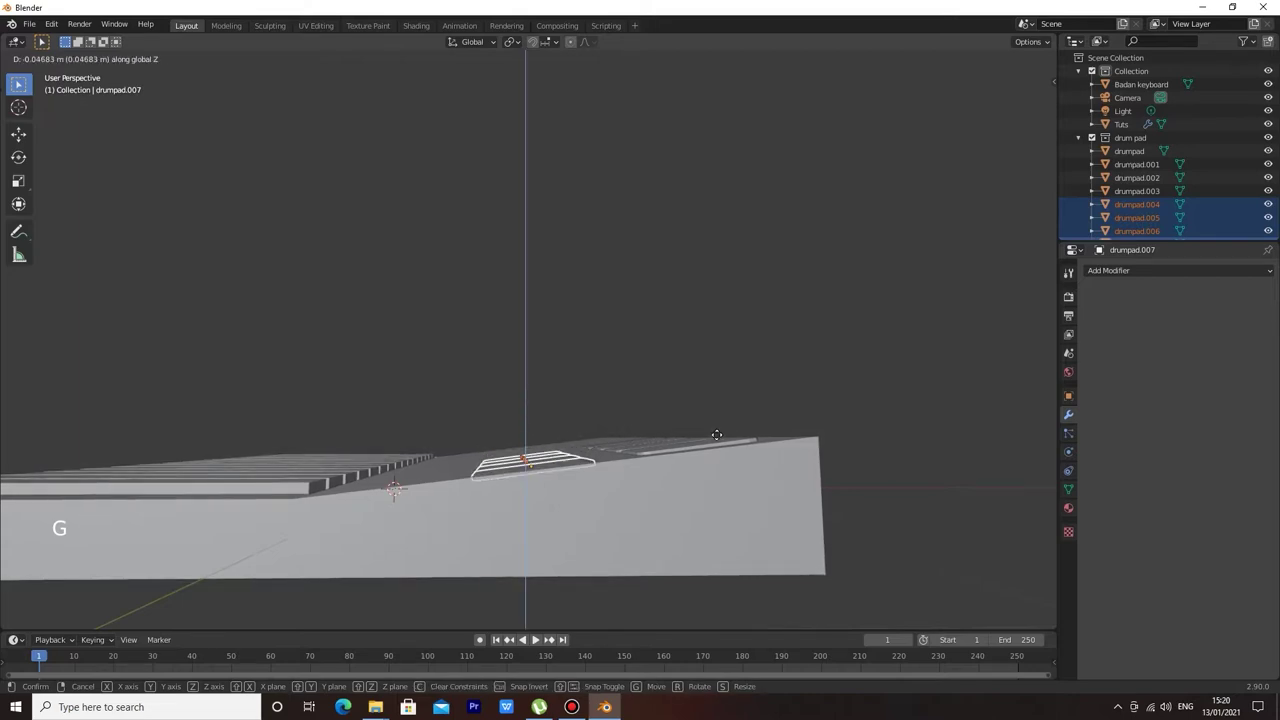
{"action": "scroll", "scroll_direction": "up", "scroll_amount": 3}
{"action": "left_click", "coordinate": [883, 422]}
{"action": "scroll", "scroll_direction": "down", "scroll_amount": 3}
Review the eight pads from above and collapse the drum pad collection in the Outliner.
{"action": "middle_click", "coordinate": [827, 432]}
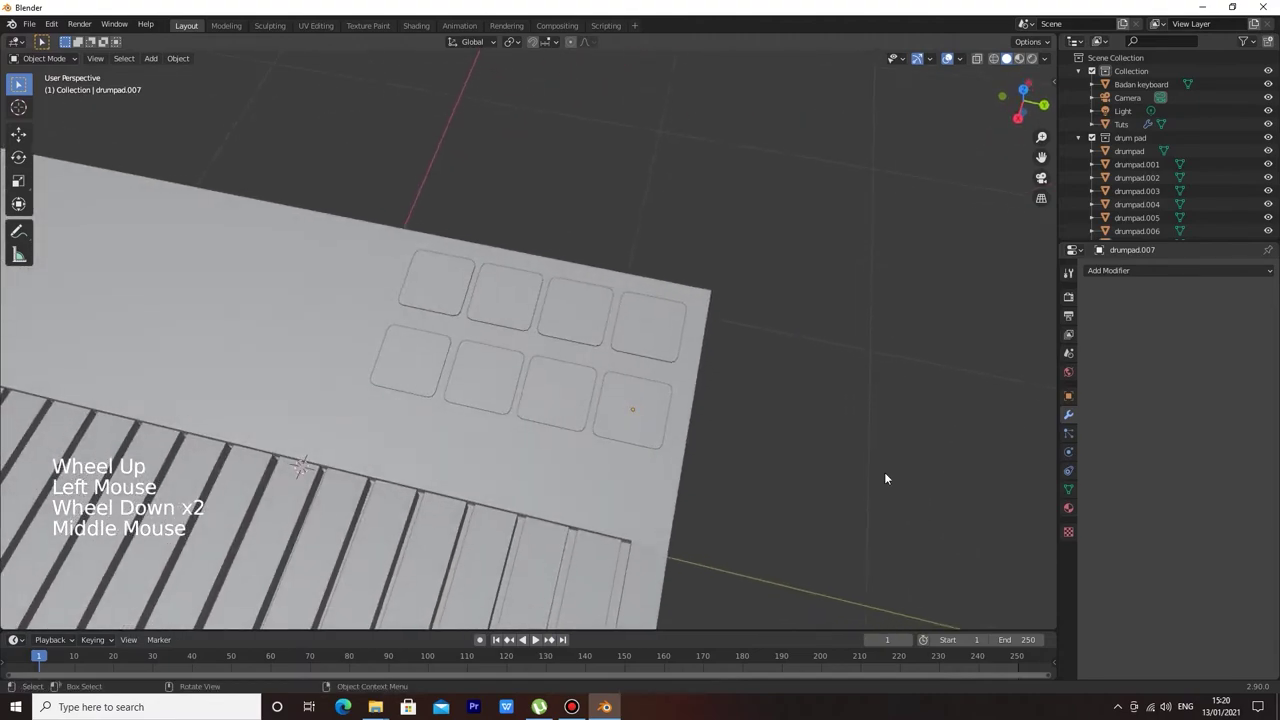
{"action": "middle_click", "coordinate": [772, 362]}
{"action": "middle_click", "coordinate": [780, 330]}
{"action": "scroll", "scroll_direction": "down", "scroll_amount": 3}
{"action": "middle_click", "coordinate": [351, 297]}
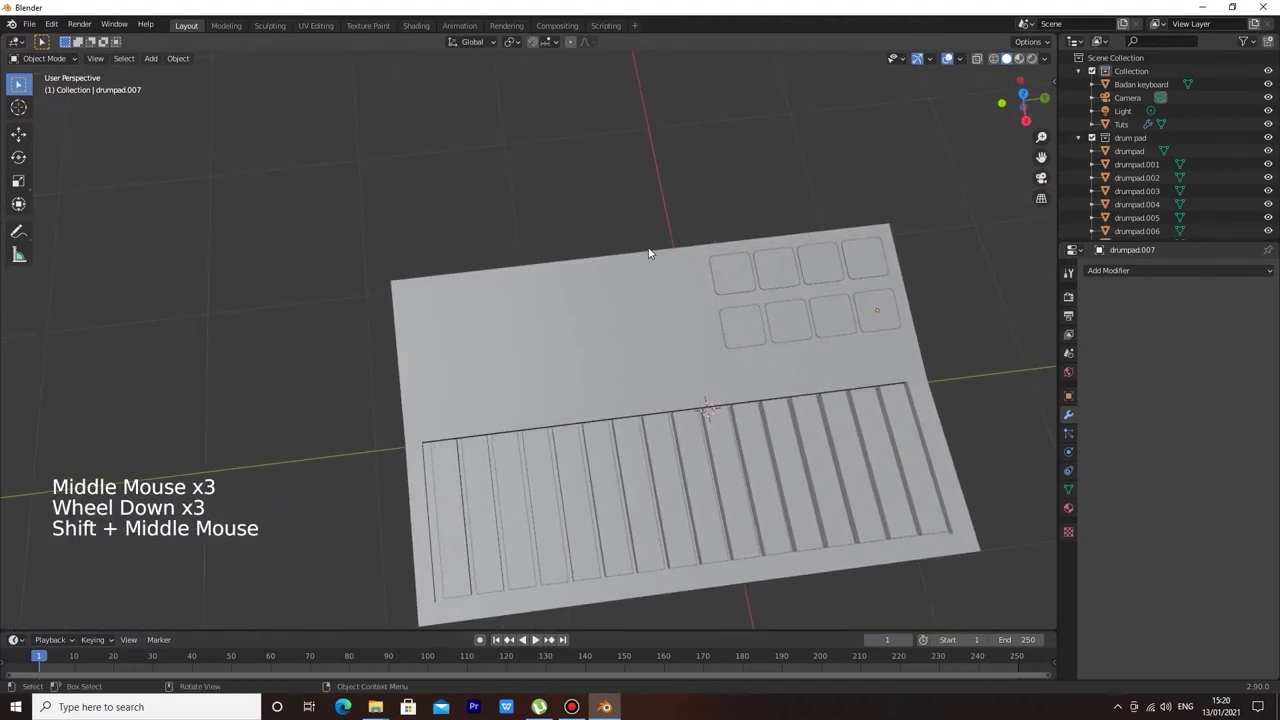
{"action": "scroll", "scroll_direction": "up", "scroll_amount": 3}
{"action": "left_click", "coordinate": [520, 187]}
{"action": "middle_click", "coordinate": [481, 176]}
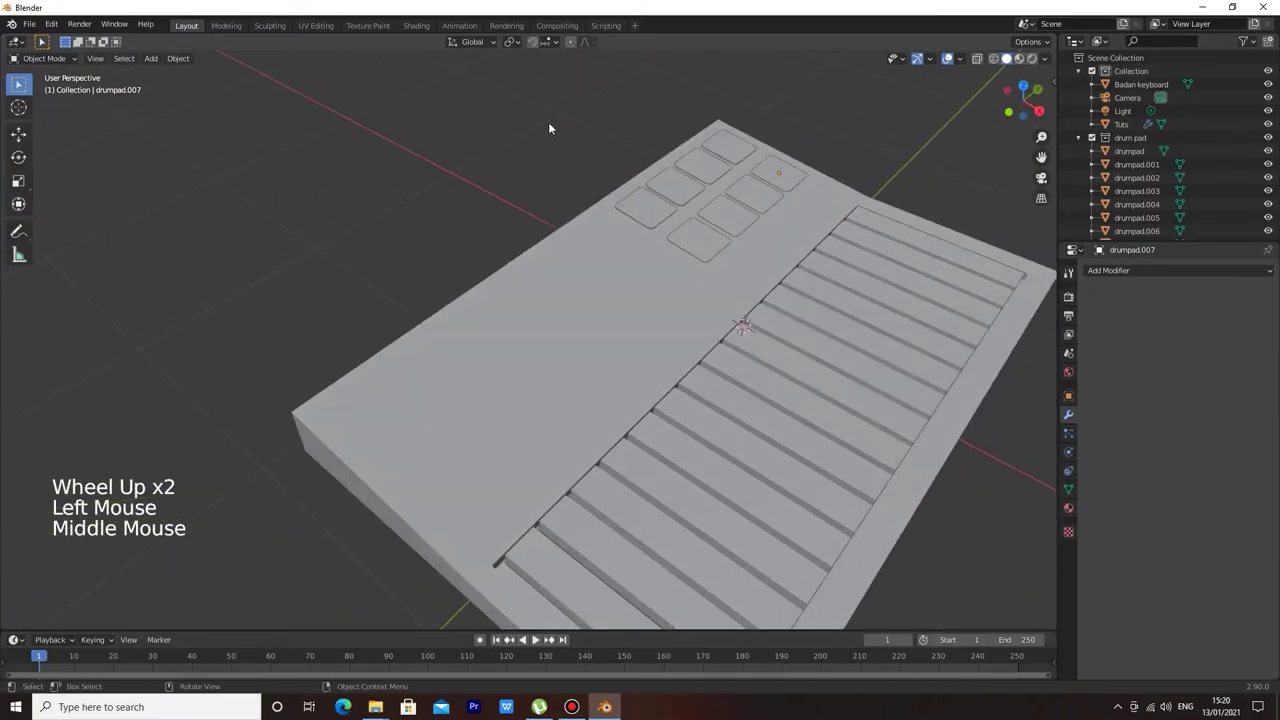
{"action": "middle_click", "coordinate": [405, 182]}
{"action": "scroll", "scroll_direction": "up", "scroll_amount": 3}
{"action": "scroll", "scroll_direction": "down", "scroll_amount": 3}
{"action": "left_click", "coordinate": [1081, 138]}
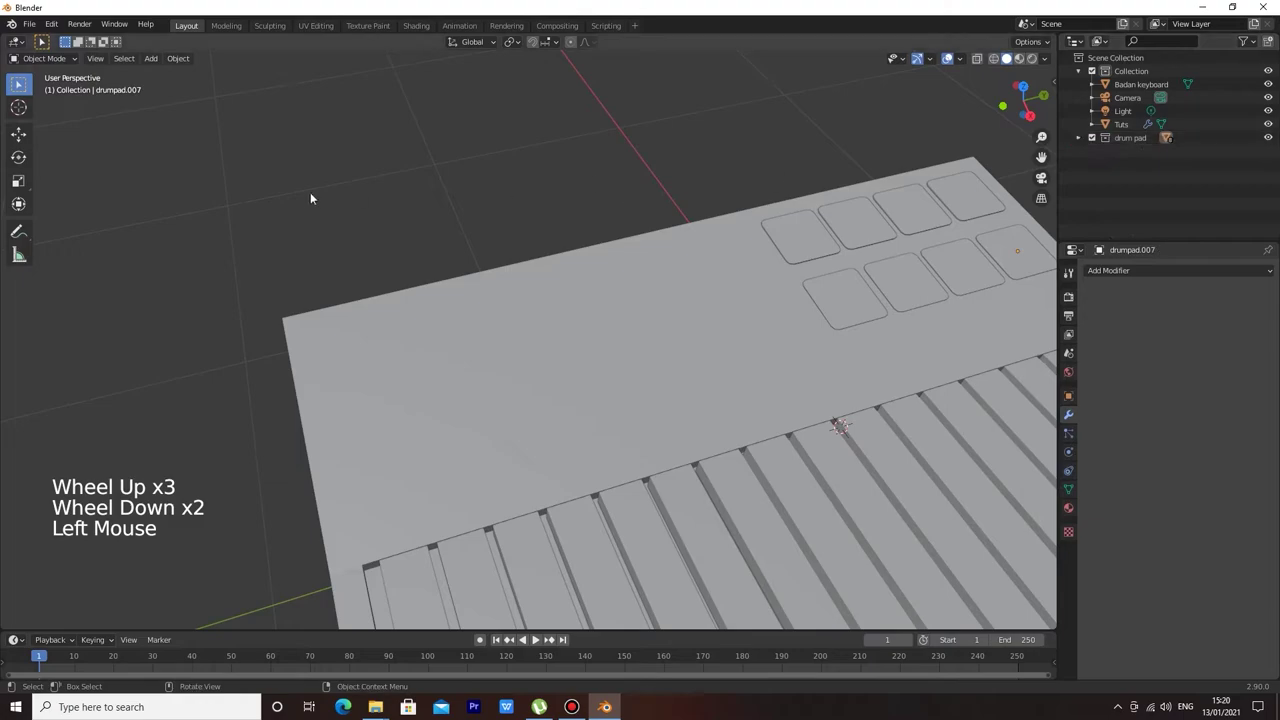
Add a cube, shrink it and move it to the keyboard's upper-left corner.
{"action": "key", "text": "shift+a"}
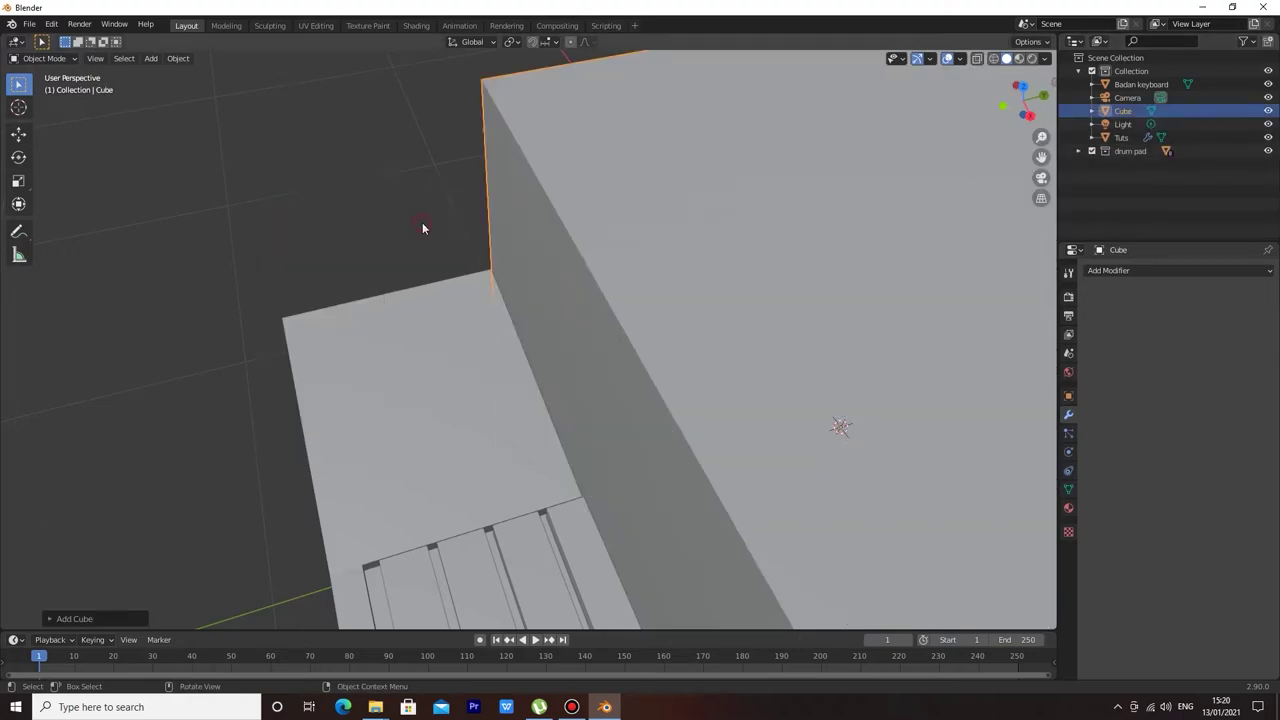
{"action": "middle_click", "coordinate": [461, 227]}
{"action": "scroll", "scroll_direction": "down", "scroll_amount": 3}
{"action": "middle_click", "coordinate": [731, 217]}
{"action": "scroll", "scroll_direction": "down", "scroll_amount": 3}
{"action": "key", "text": "s"}
{"action": "scroll", "scroll_direction": "down", "scroll_amount": 3}
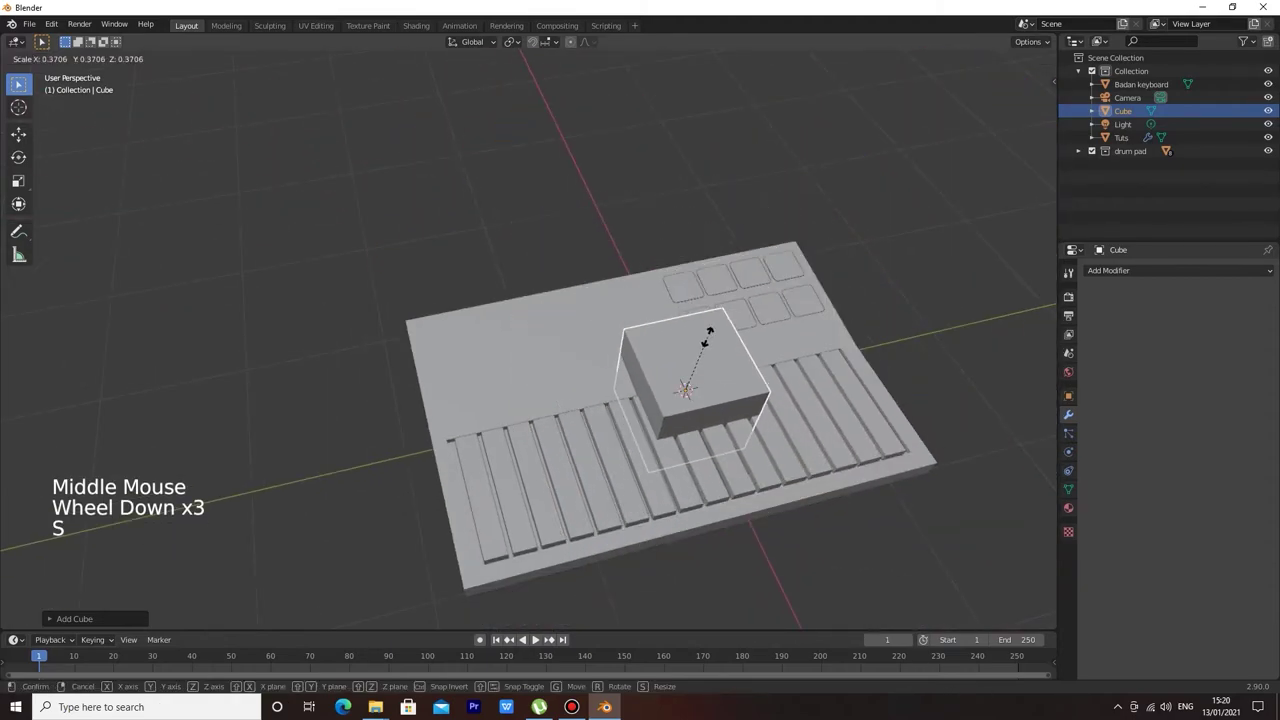
{"action": "key", "text": "g"}
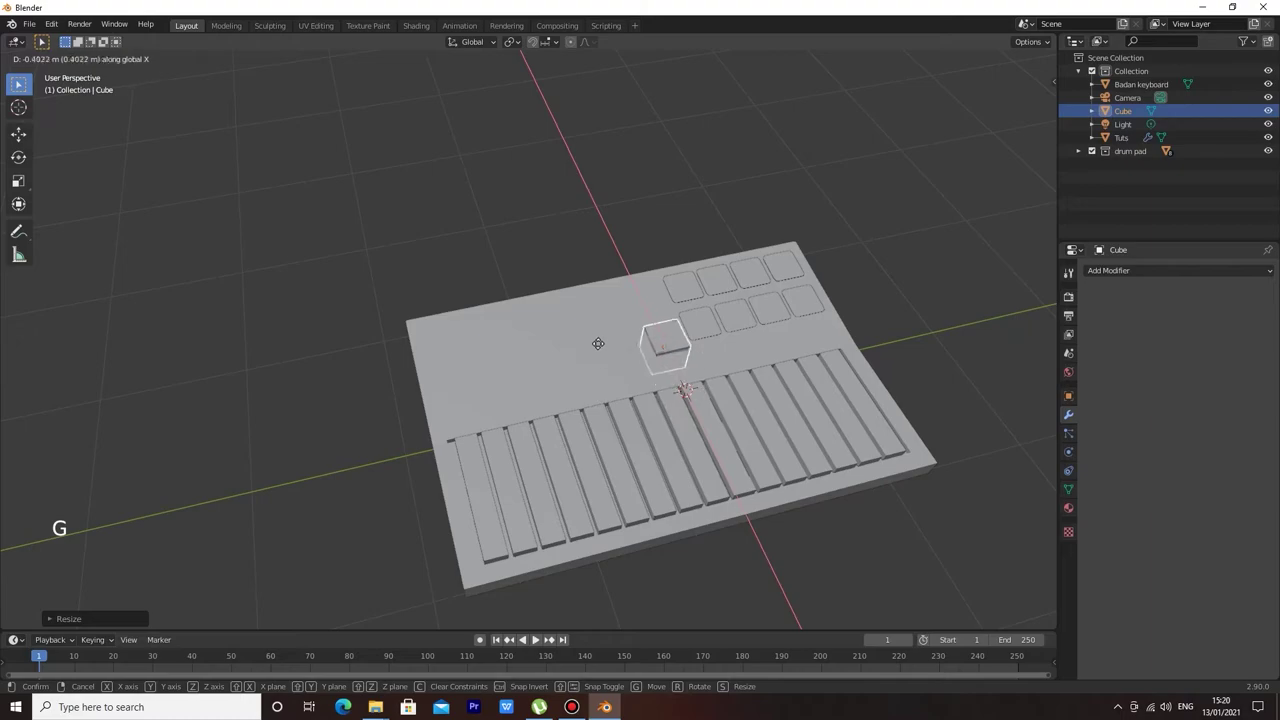
{"action": "key", "text": "g"}
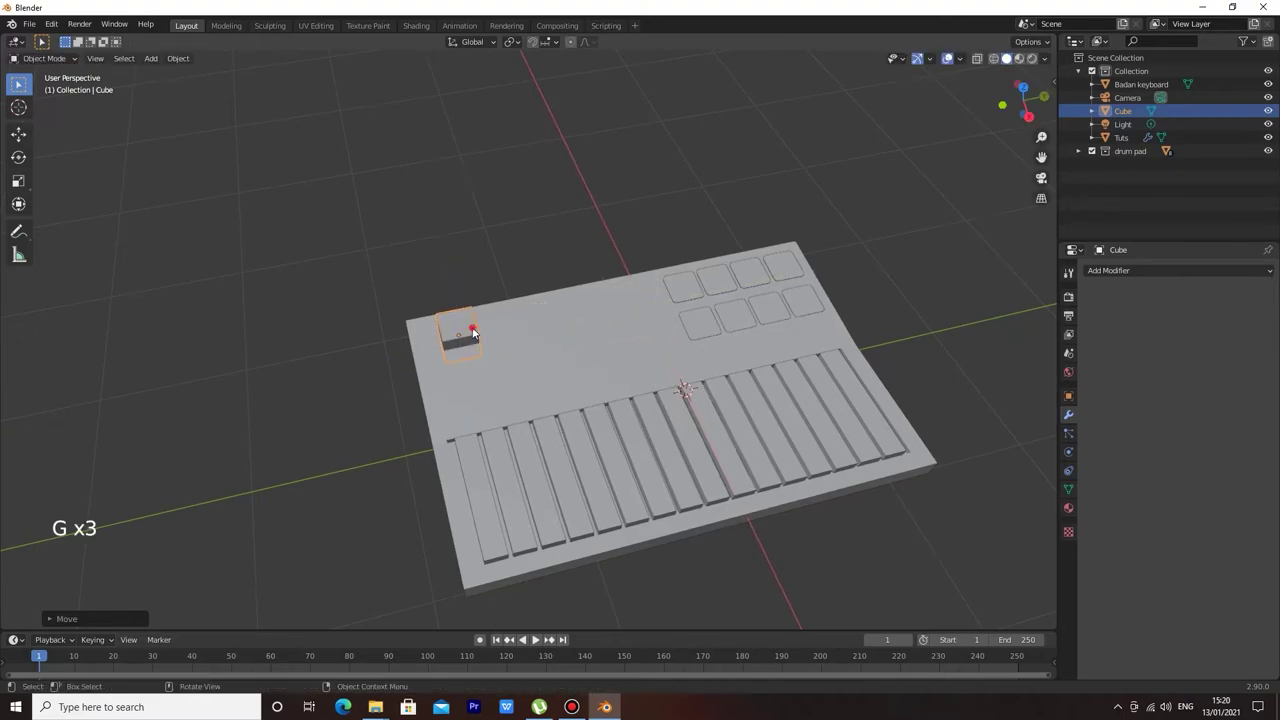
Scale the cube's width and depth, flatten it along Z and lift it onto the surface.
{"action": "scroll", "scroll_direction": "up", "scroll_amount": 3}
{"action": "middle_click", "coordinate": [531, 296]}
{"action": "middle_click", "coordinate": [443, 332]}
{"action": "key", "text": "s"}
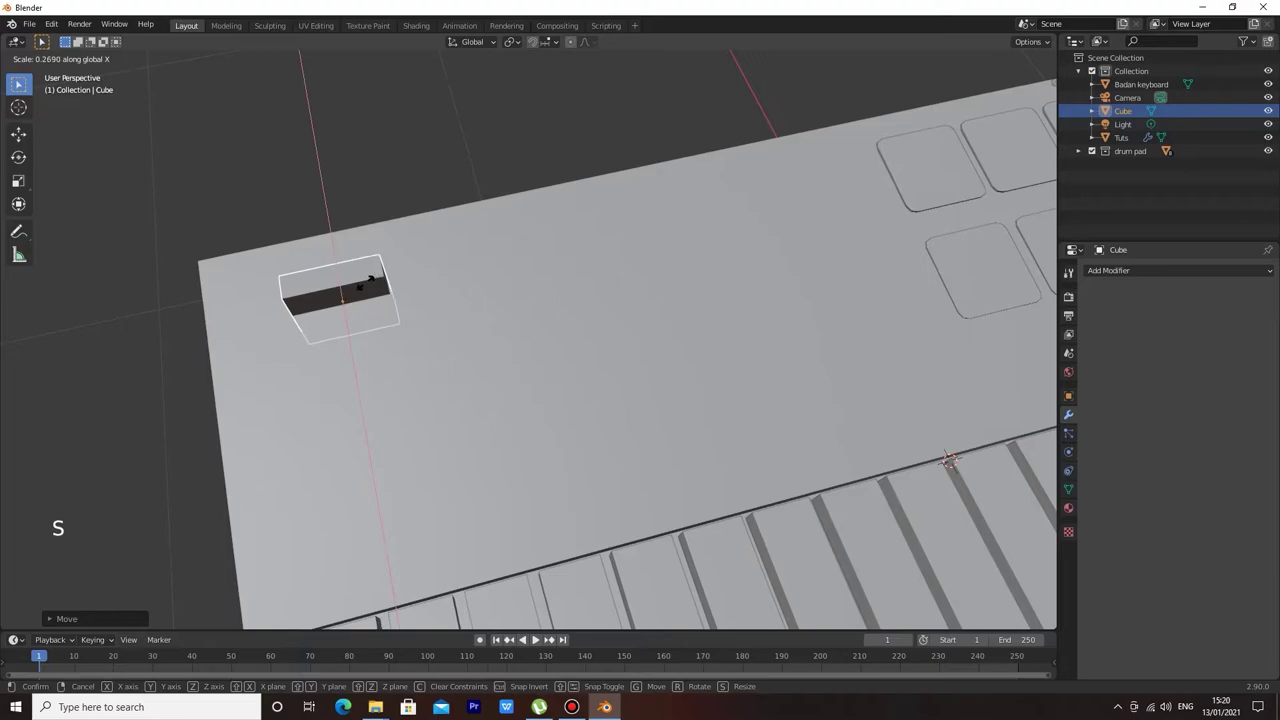
{"action": "key", "text": "s"}
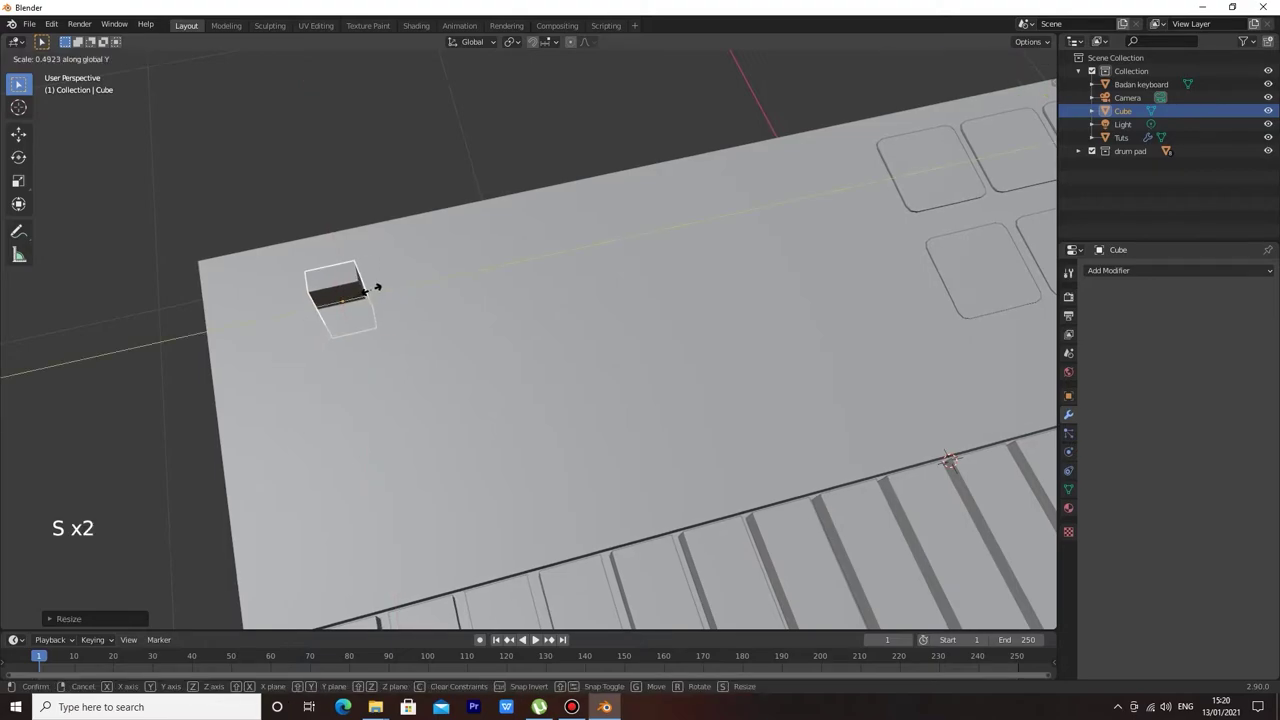
{"action": "middle_click", "coordinate": [391, 298]}
{"action": "scroll", "scroll_direction": "down", "scroll_amount": 3}
{"action": "key", "text": "s"}
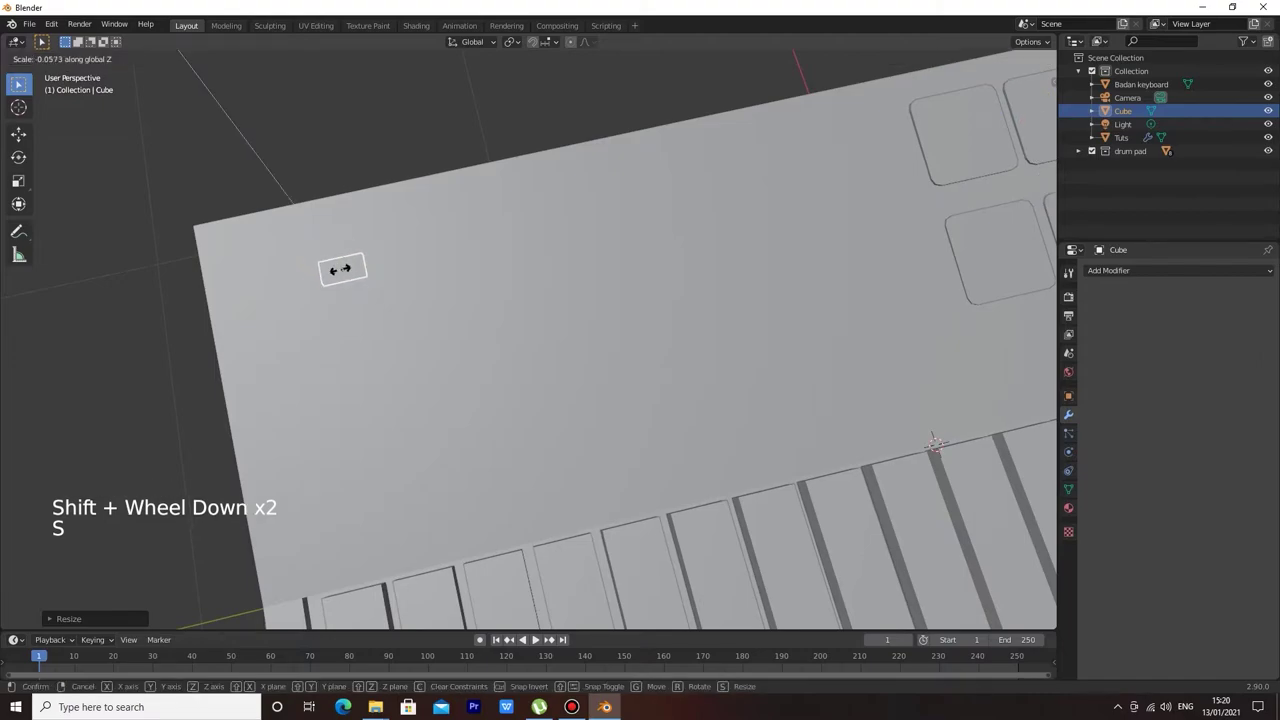
{"action": "key", "text": "g"}
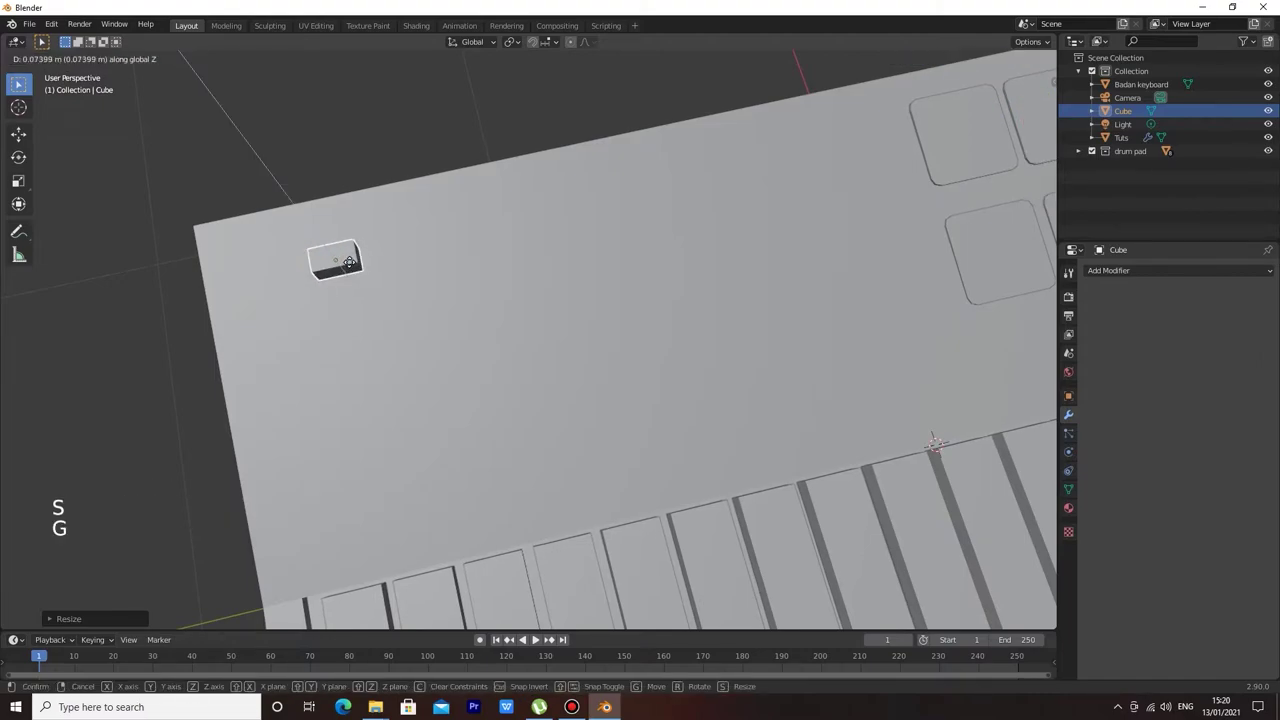
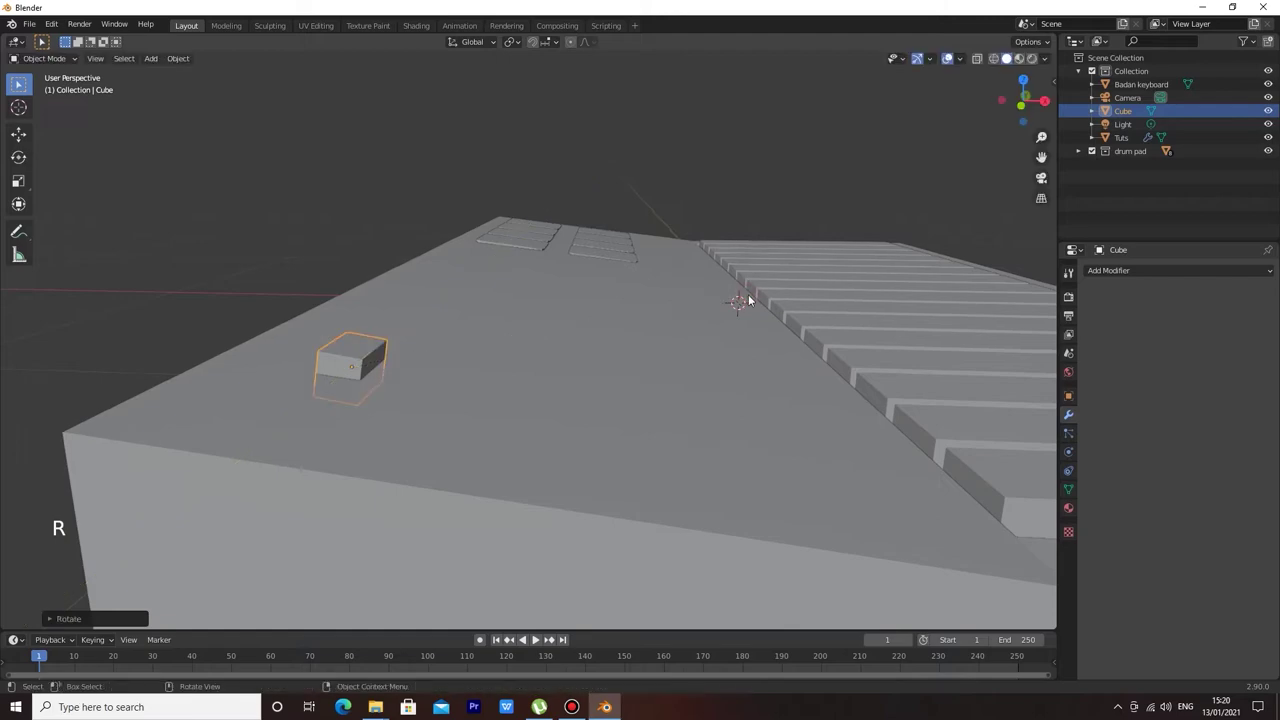
Inspect the small flat block from around the keyboard and select it.
{"action": "middle_click", "coordinate": [708, 231]}
{"action": "middle_click", "coordinate": [697, 289]}
{"action": "scroll", "scroll_direction": "up", "scroll_amount": 3}
{"action": "middle_click", "coordinate": [559, 142]}
{"action": "middle_click", "coordinate": [589, 230]}
{"action": "scroll", "scroll_direction": "up", "scroll_amount": 3}
{"action": "left_click", "coordinate": [590, 360]}
{"action": "left_click", "coordinate": [612, 376]}
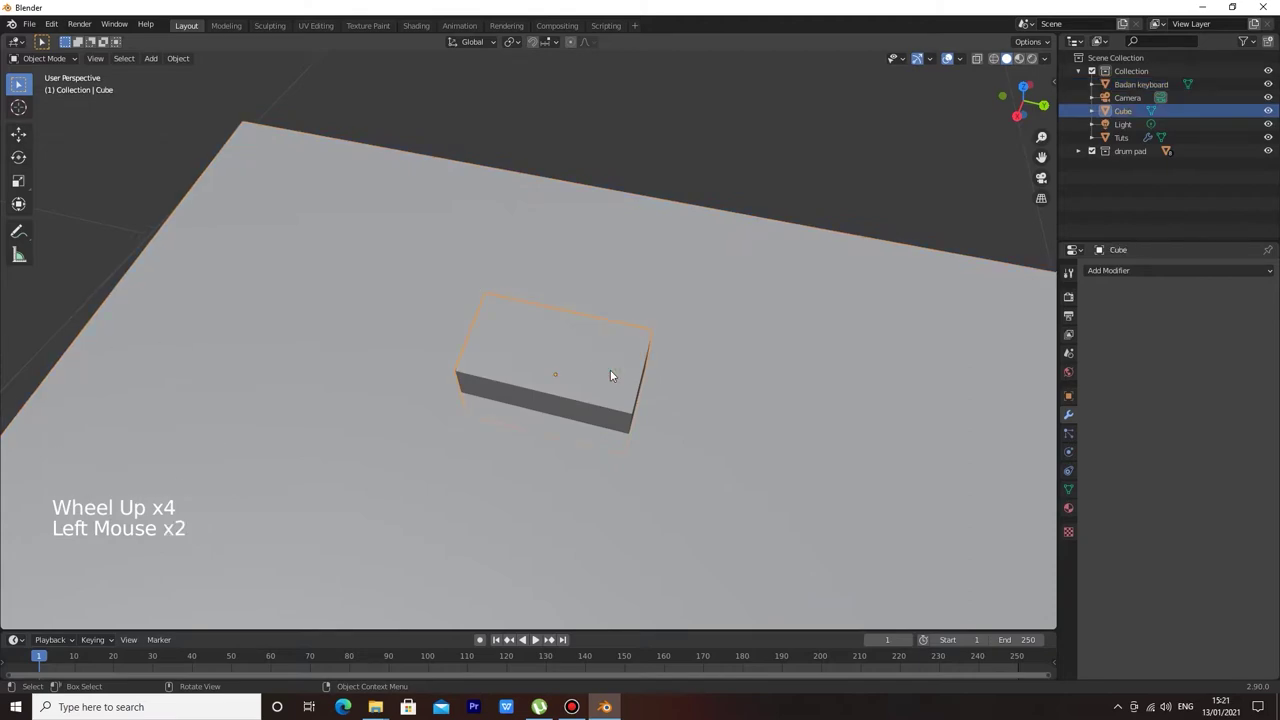
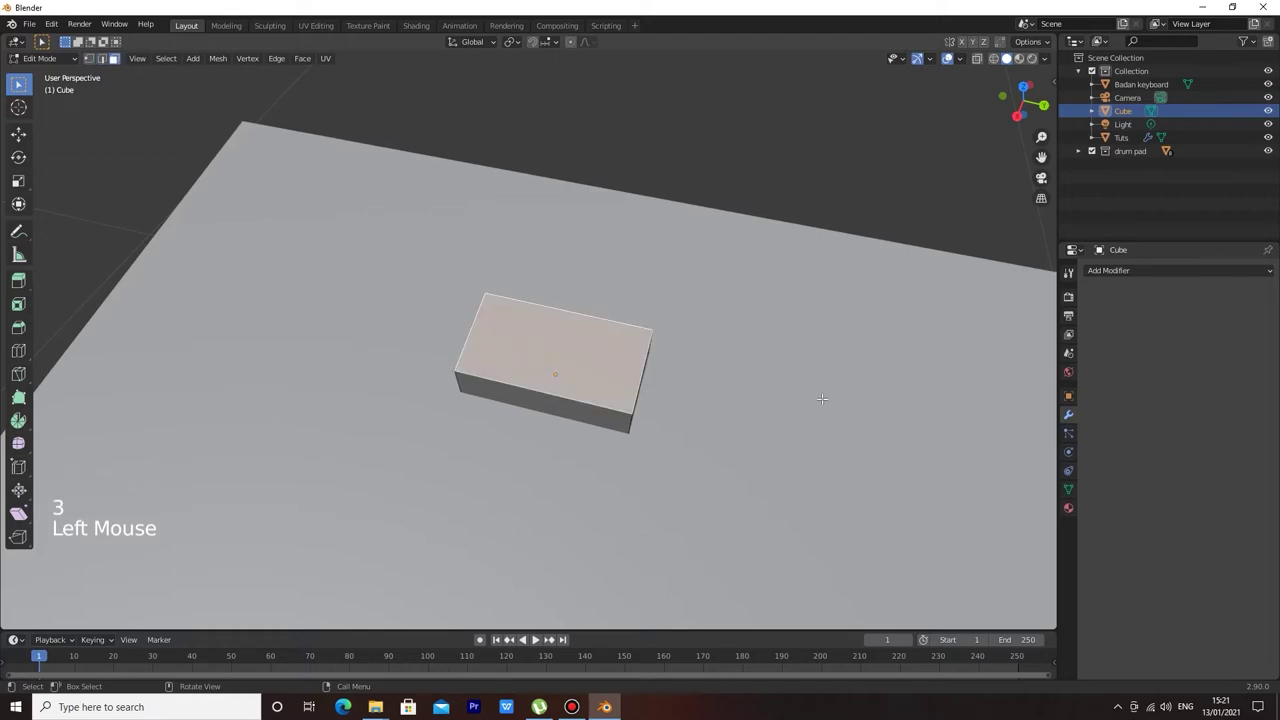
Inset the block's top face to give the button a raised rim.
{"action": "key", "text": "i"}
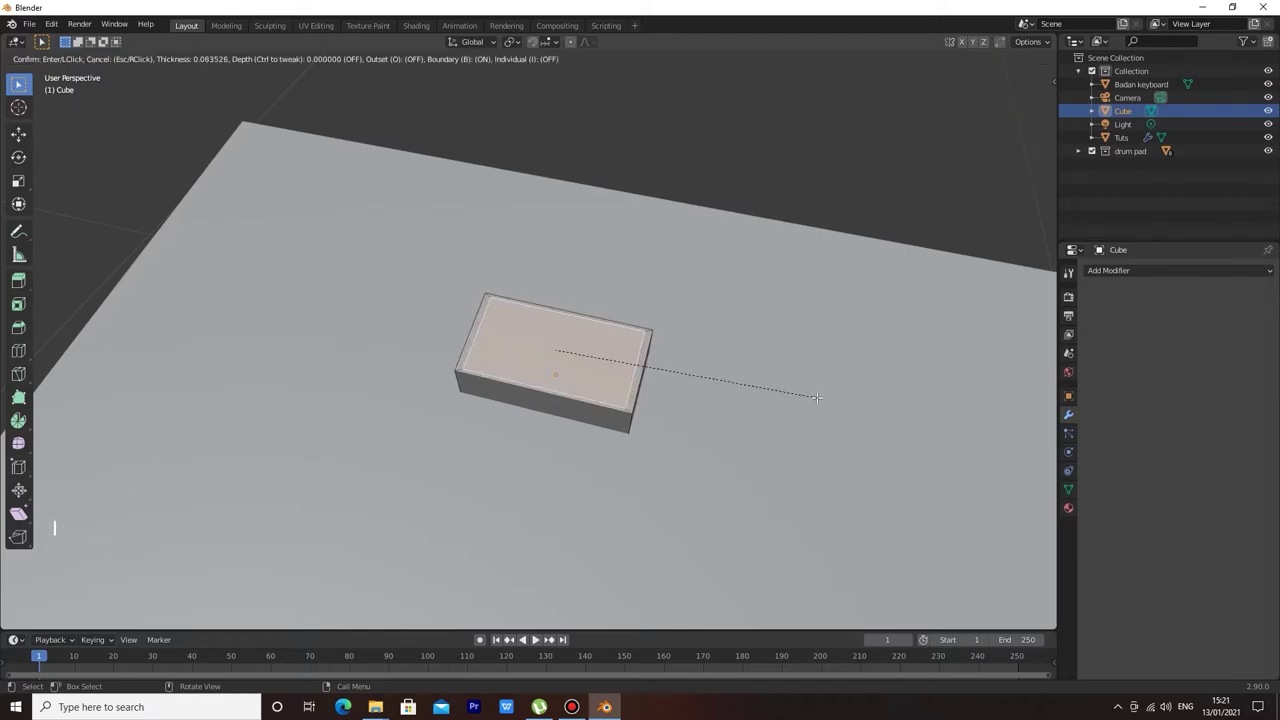
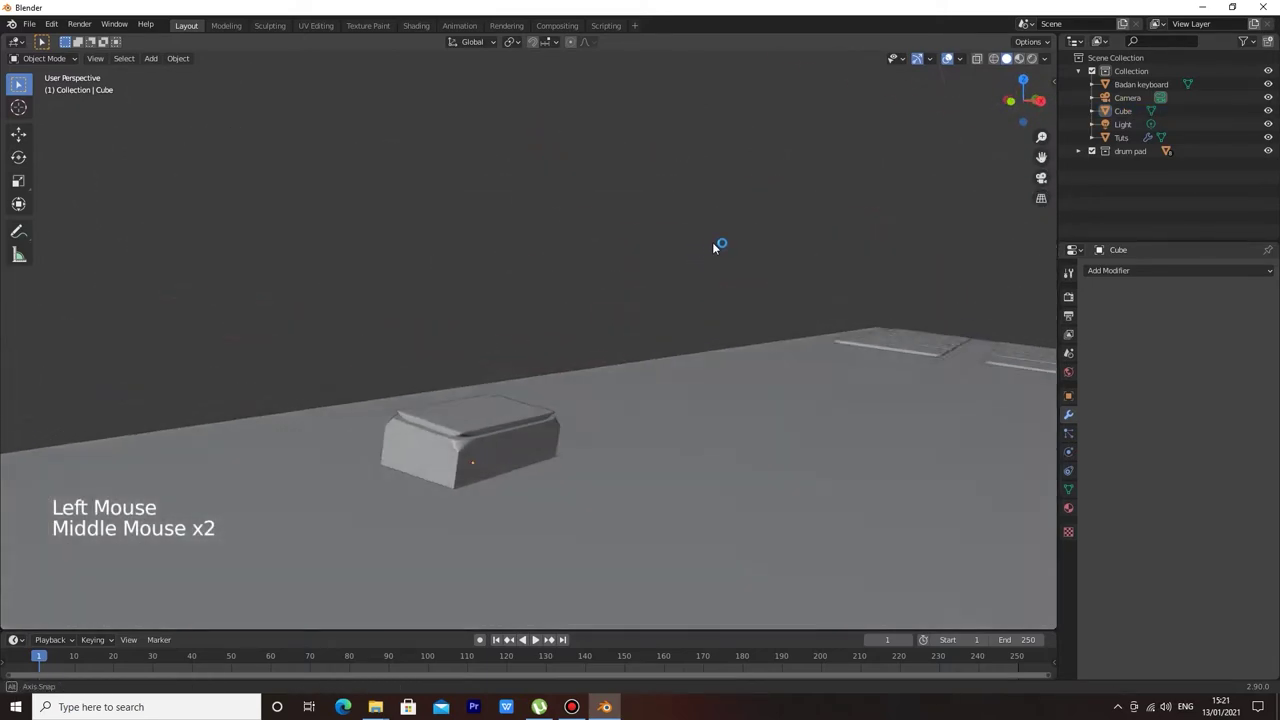
Select the button and adjust its height along Z above the surface.
{"action": "left_click", "coordinate": [553, 336]}
{"action": "key", "text": "g"}
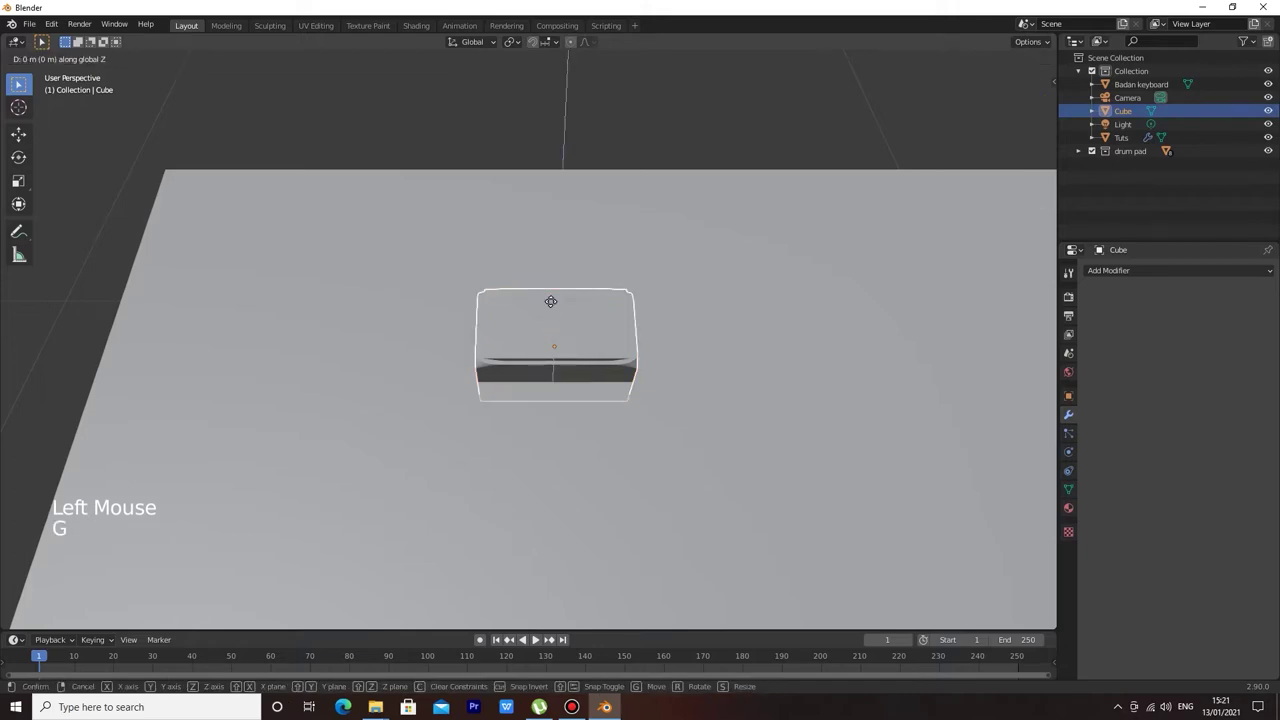
{"action": "key", "text": "ctrl+z"}
{"action": "key", "text": "g"}
{"action": "key", "text": "g"}
{"action": "scroll", "scroll_direction": "down", "scroll_amount": 3}
{"action": "scroll", "scroll_direction": "up", "scroll_amount": 3}
{"action": "scroll", "scroll_direction": "down", "scroll_amount": 3}
{"action": "scroll", "scroll_direction": "up", "scroll_amount": 3}
Enlarge the button slightly and move it near the keyboard's top-left corner.
{"action": "middle_click", "coordinate": [539, 226]}
{"action": "scroll", "scroll_direction": "down", "scroll_amount": 3}
{"action": "key", "text": "s"}
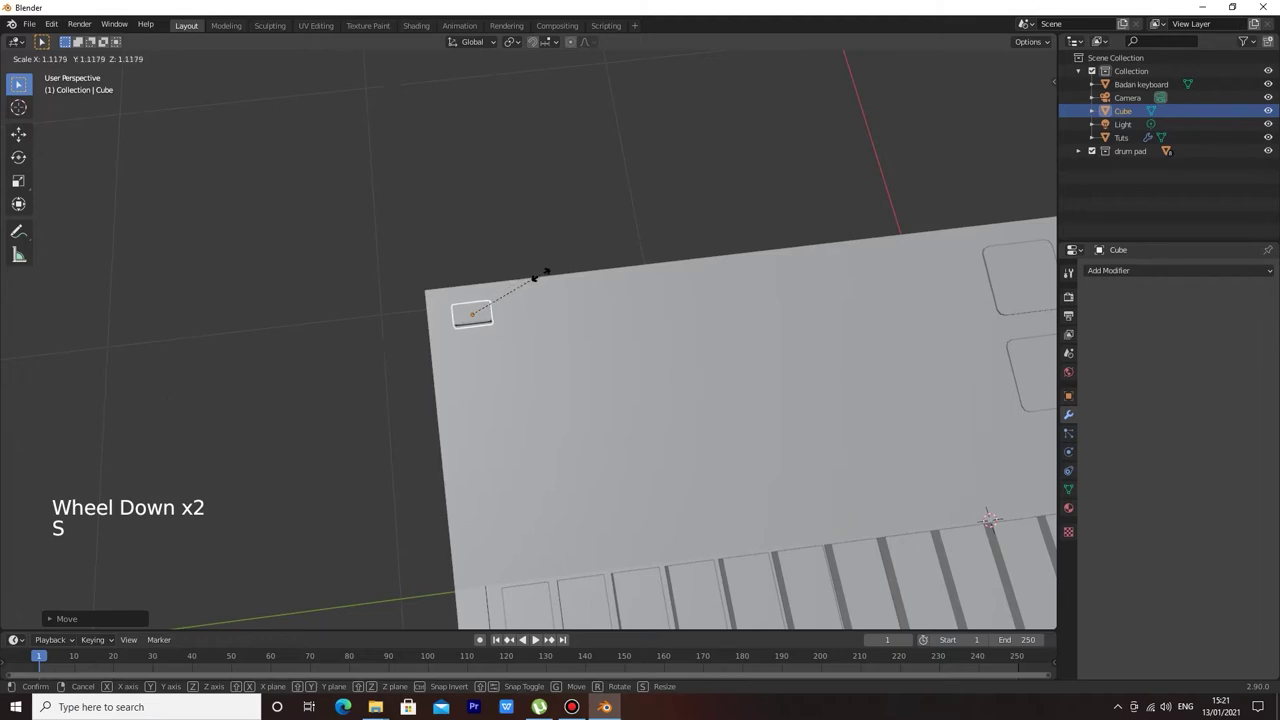
{"action": "key", "text": "g"}
{"action": "key", "text": "g"}
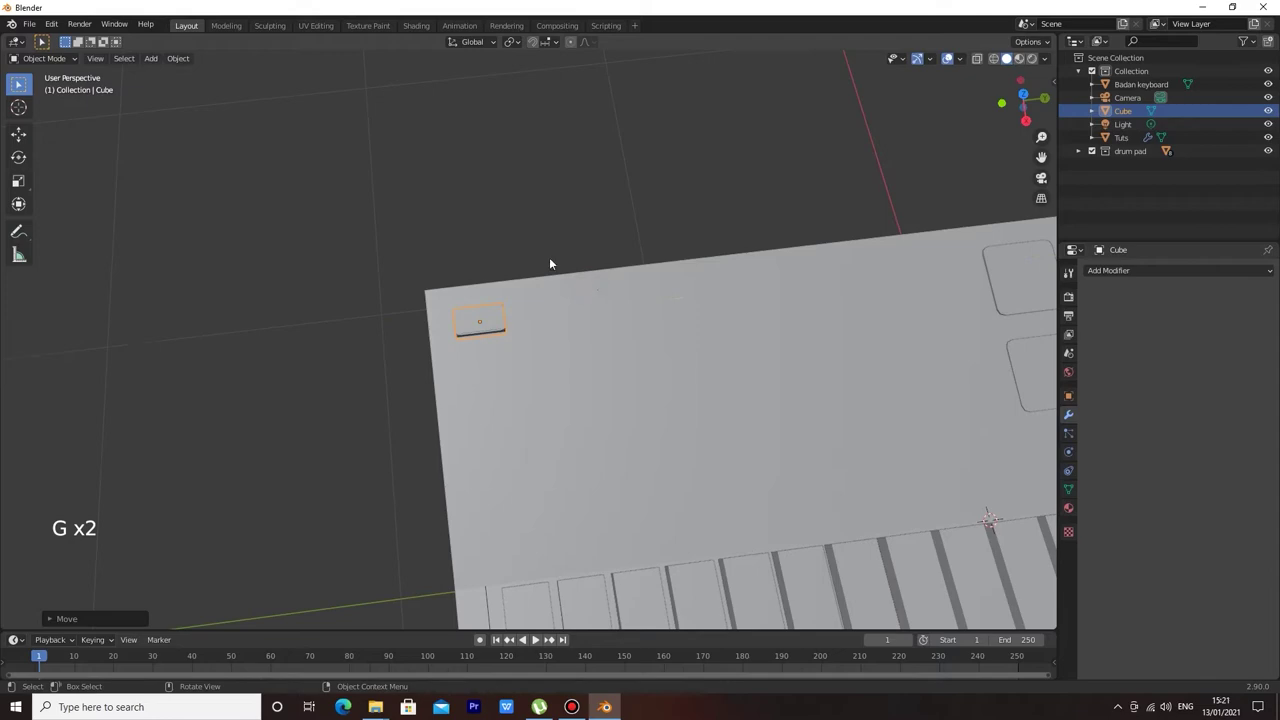
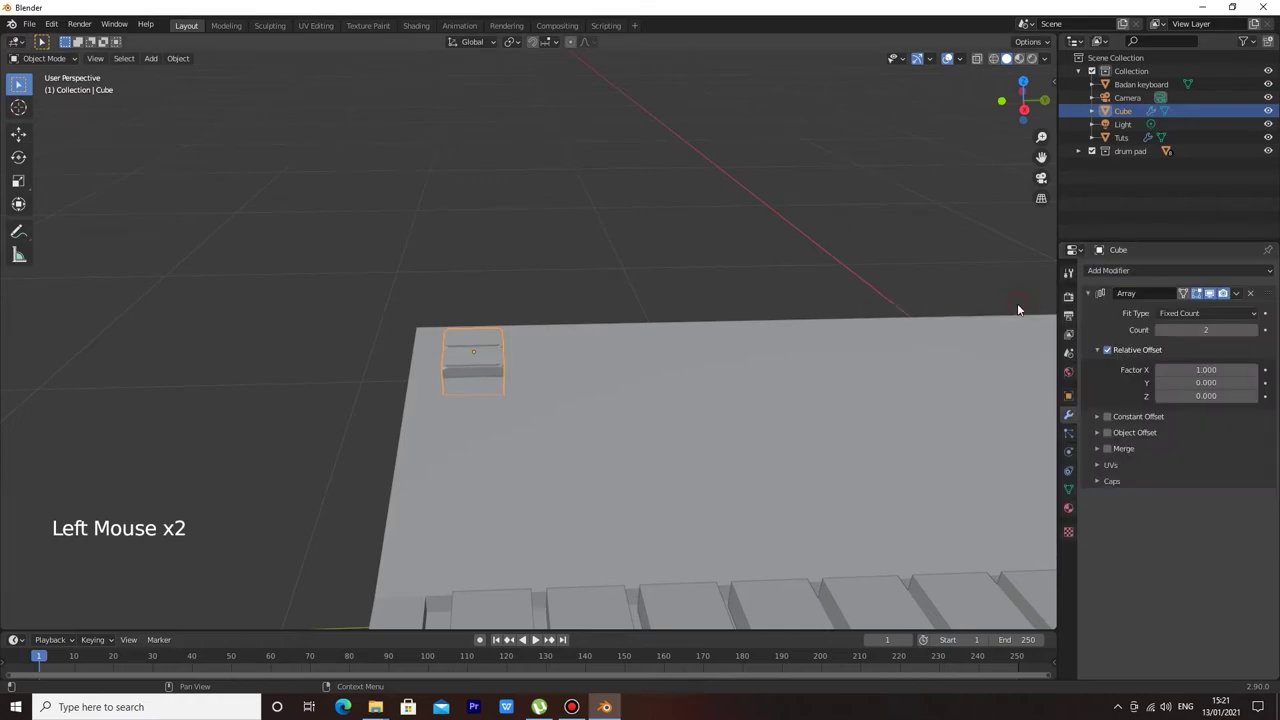
Place the duplicated button column along Y beside the first, giving two columns of four.
{"action": "middle_click", "coordinate": [866, 292]}
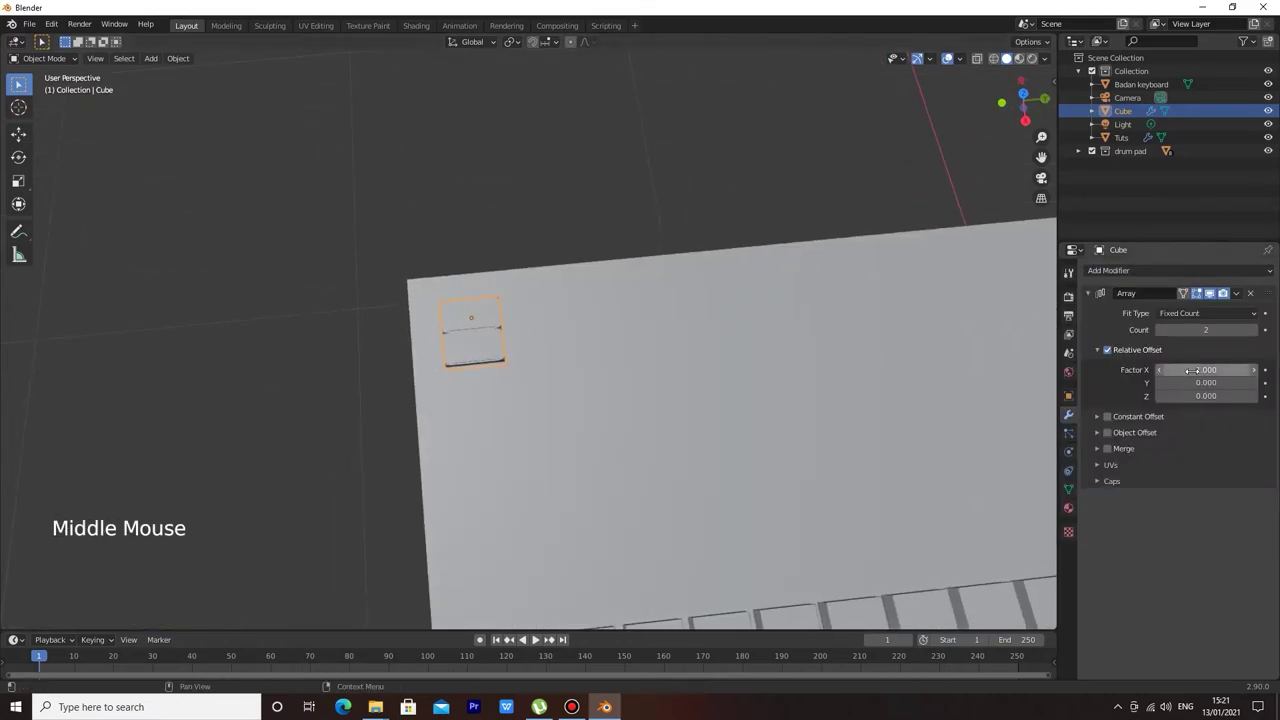
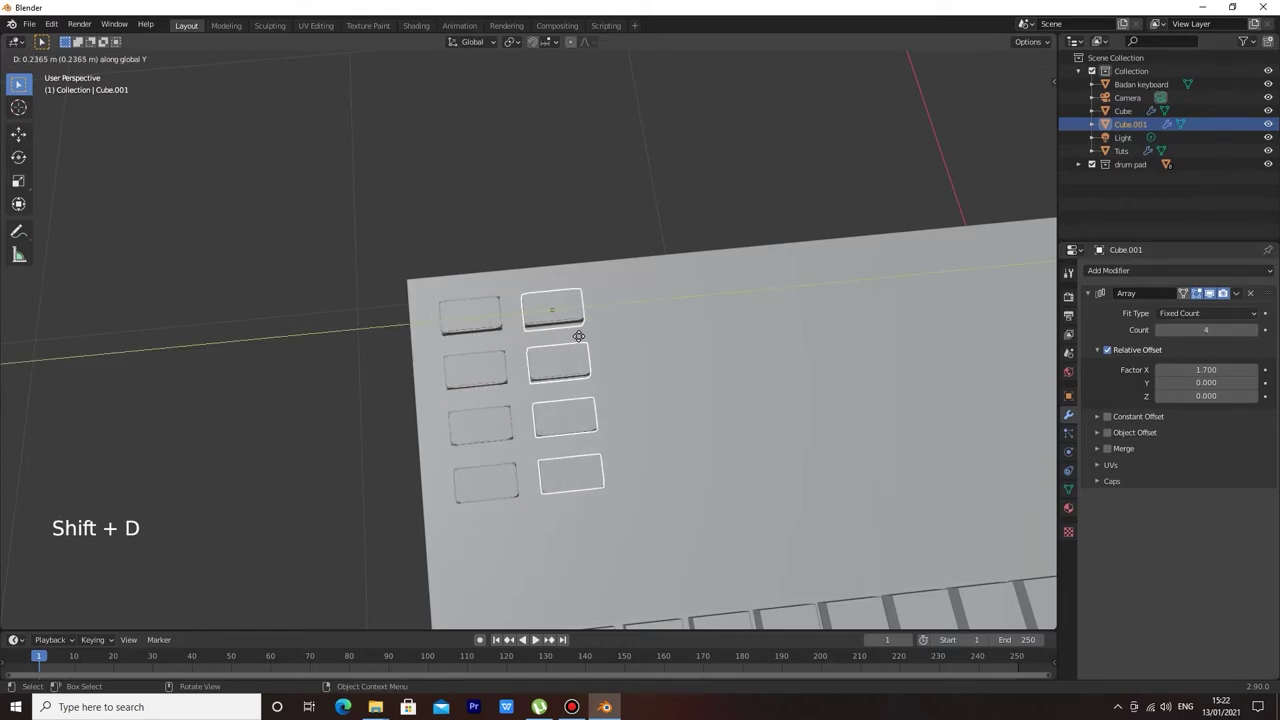
{"action": "left_click", "coordinate": [639, 173]}
{"action": "scroll", "scroll_direction": "down", "scroll_amount": 3}
{"action": "middle_click", "coordinate": [685, 216]}
{"action": "scroll", "scroll_direction": "up", "scroll_amount": 3}
{"action": "scroll", "scroll_direction": "down", "scroll_amount": 3}
Orbit and zoom around the keyboard to review the eight shortcut buttons.
{"action": "middle_click", "coordinate": [626, 274]}
{"action": "scroll", "scroll_direction": "down", "scroll_amount": 3}
{"action": "scroll", "scroll_direction": "up", "scroll_amount": 3}
{"action": "scroll", "scroll_direction": "down", "scroll_amount": 3}
{"action": "scroll", "scroll_direction": "down", "scroll_amount": 3}
{"action": "middle_click", "coordinate": [740, 249]}
{"action": "scroll", "scroll_direction": "down", "scroll_amount": 3}
{"action": "scroll", "scroll_direction": "up", "scroll_amount": 3}
{"action": "middle_click", "coordinate": [749, 221]}
{"action": "scroll", "scroll_direction": "up", "scroll_amount": 3}
{"action": "scroll", "scroll_direction": "up", "scroll_amount": 3}
{"action": "scroll", "scroll_direction": "down", "scroll_amount": 3}
{"action": "scroll", "scroll_direction": "up", "scroll_amount": 3}
{"action": "scroll", "scroll_direction": "down", "scroll_amount": 3}
{"action": "middle_click", "coordinate": [712, 166]}
{"action": "scroll", "scroll_direction": "down", "scroll_amount": 3}
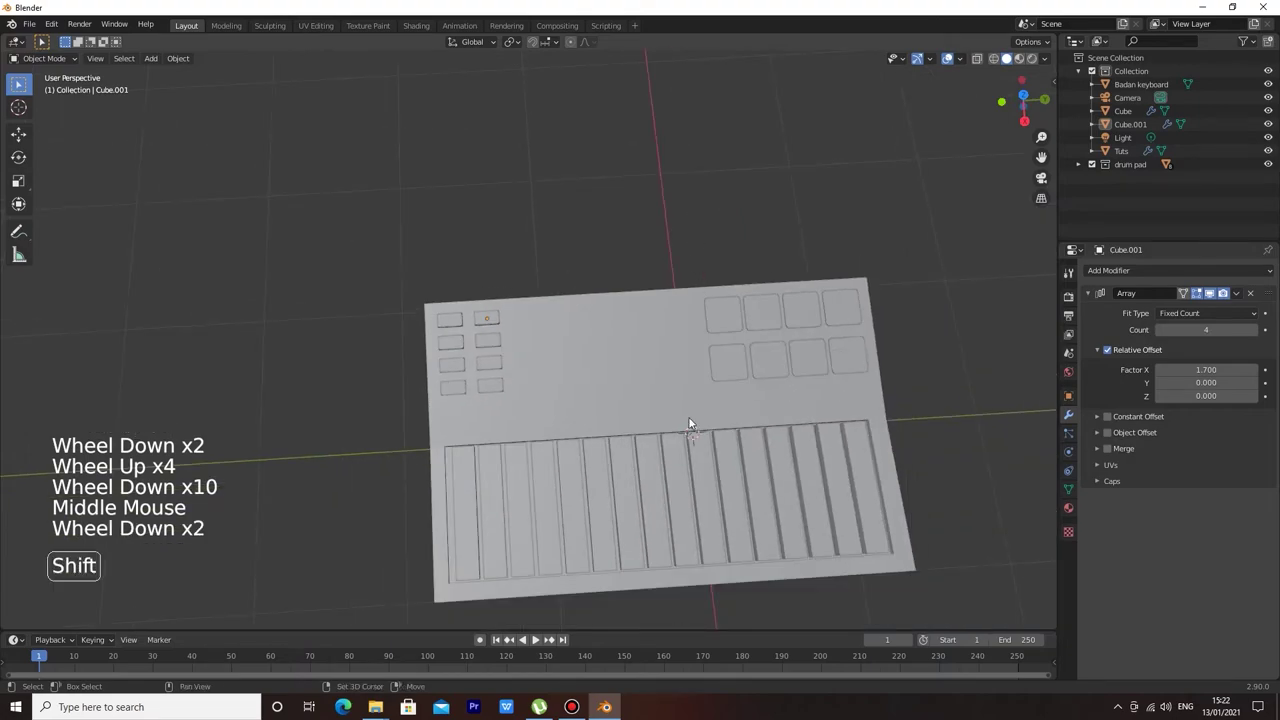
Add a cylinder, shrink it to knob size and slide it beside the shortcut buttons.
{"action": "key", "text": "shift+a"}
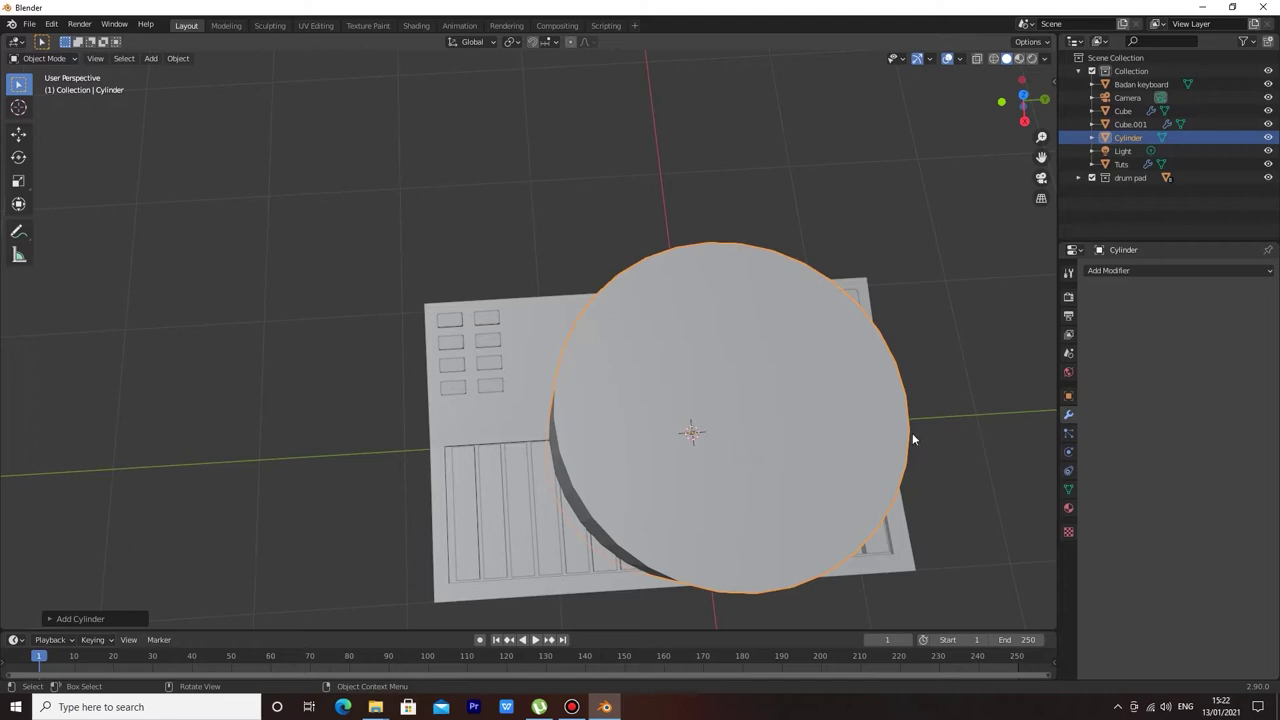
{"action": "key", "text": "s"}
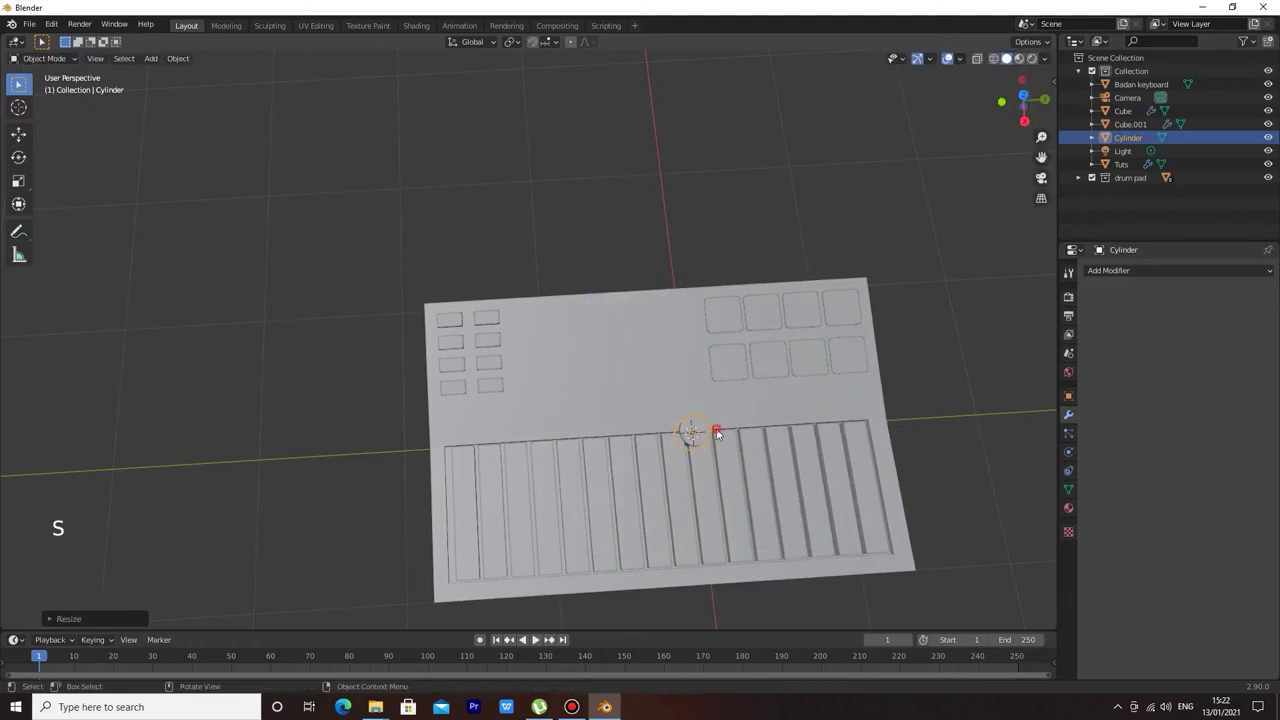
{"action": "key", "text": "g"}
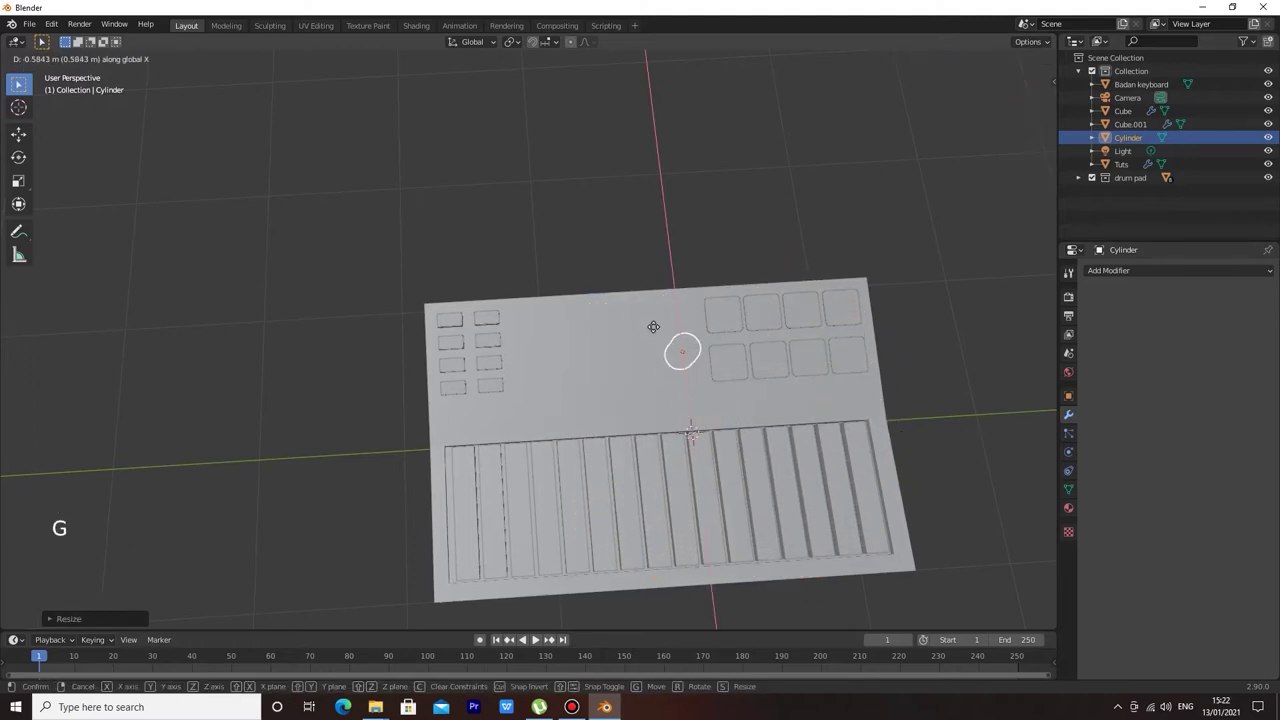
{"action": "key", "text": "g"}
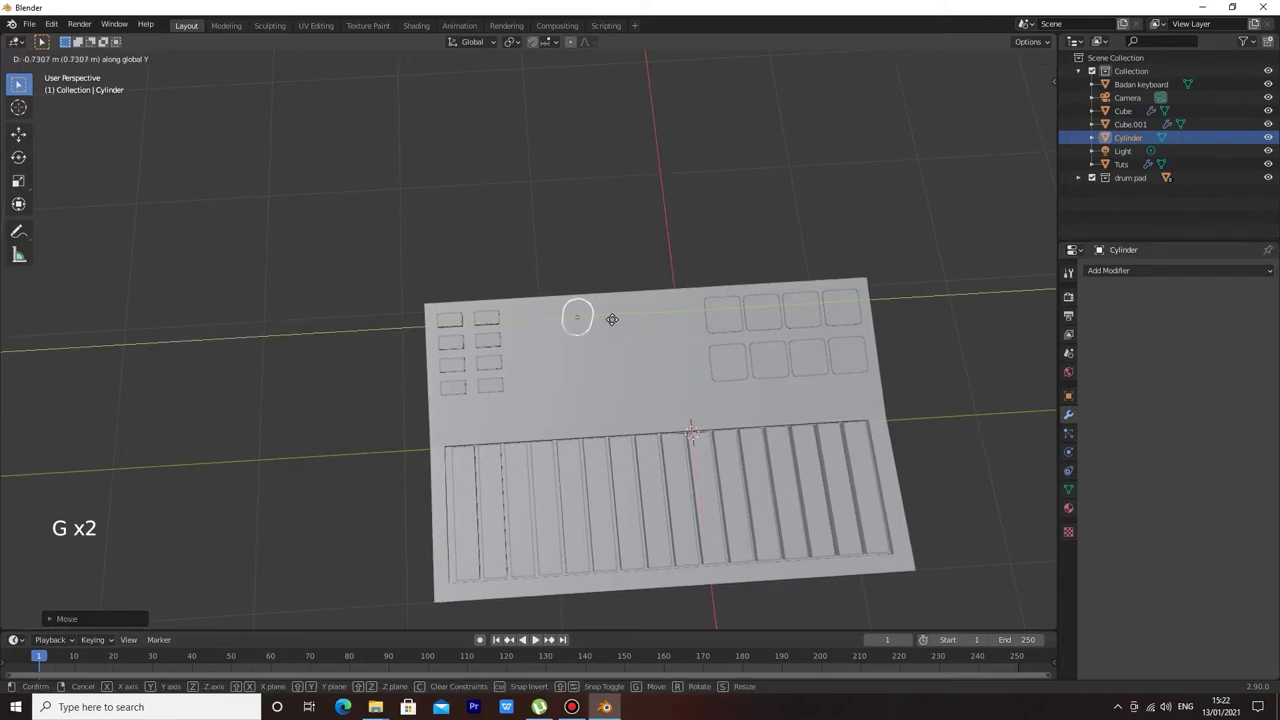
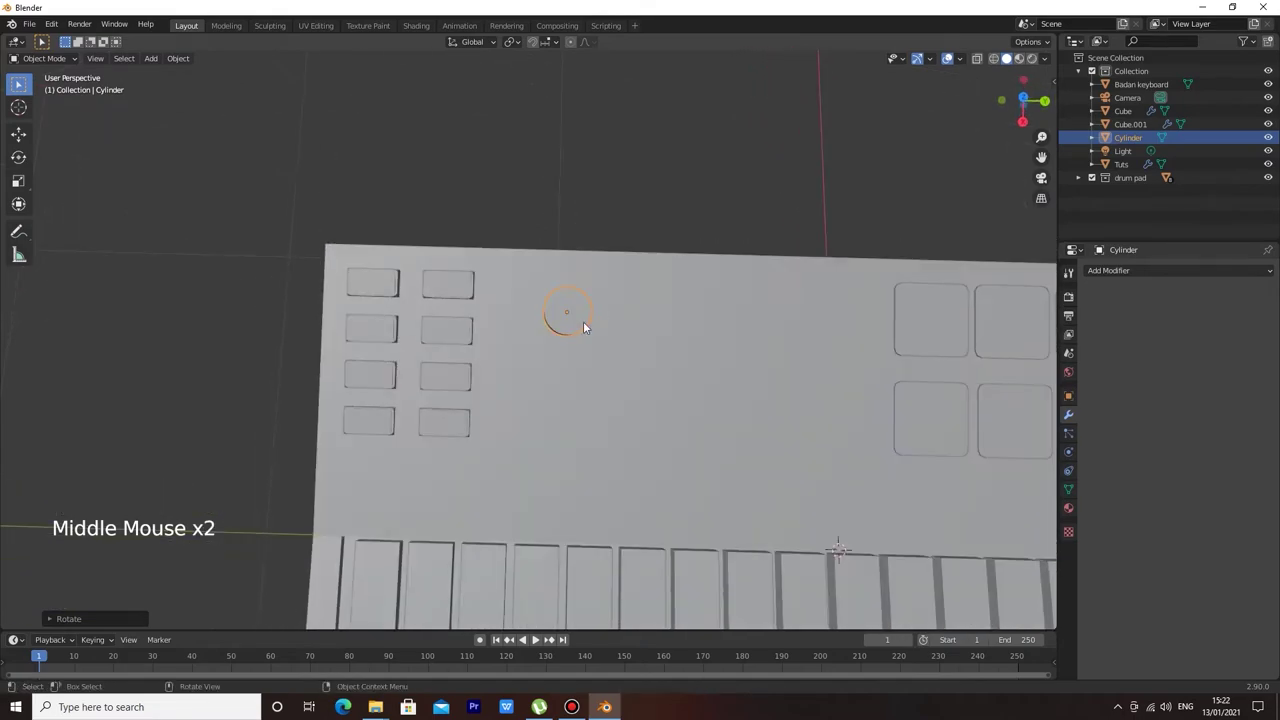
Nudge the knob cylinder into its final spot right of the button columns.
{"action": "key", "text": "shift+d"}
{"action": "key", "text": "ctrl+z"}
{"action": "key", "text": "g"}
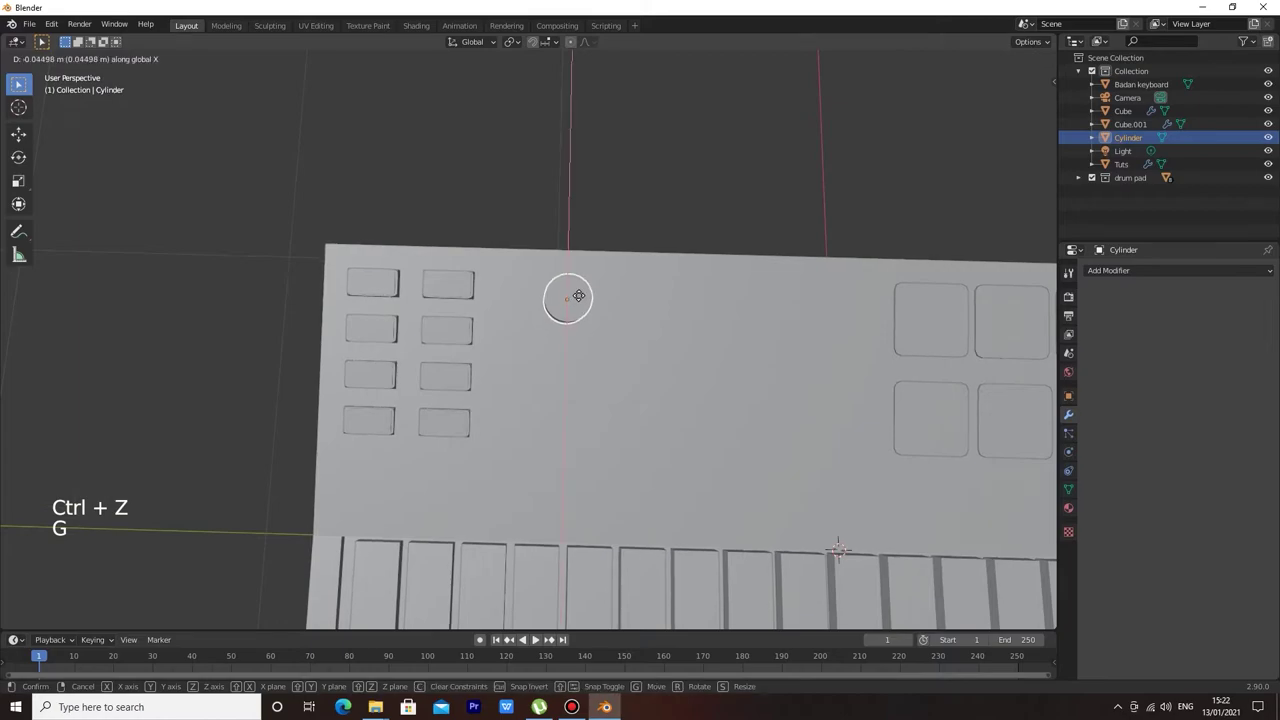
{"action": "left_click", "coordinate": [628, 182]}
{"action": "scroll", "scroll_direction": "down", "scroll_amount": 3}
{"action": "scroll", "scroll_direction": "up", "scroll_amount": 3}
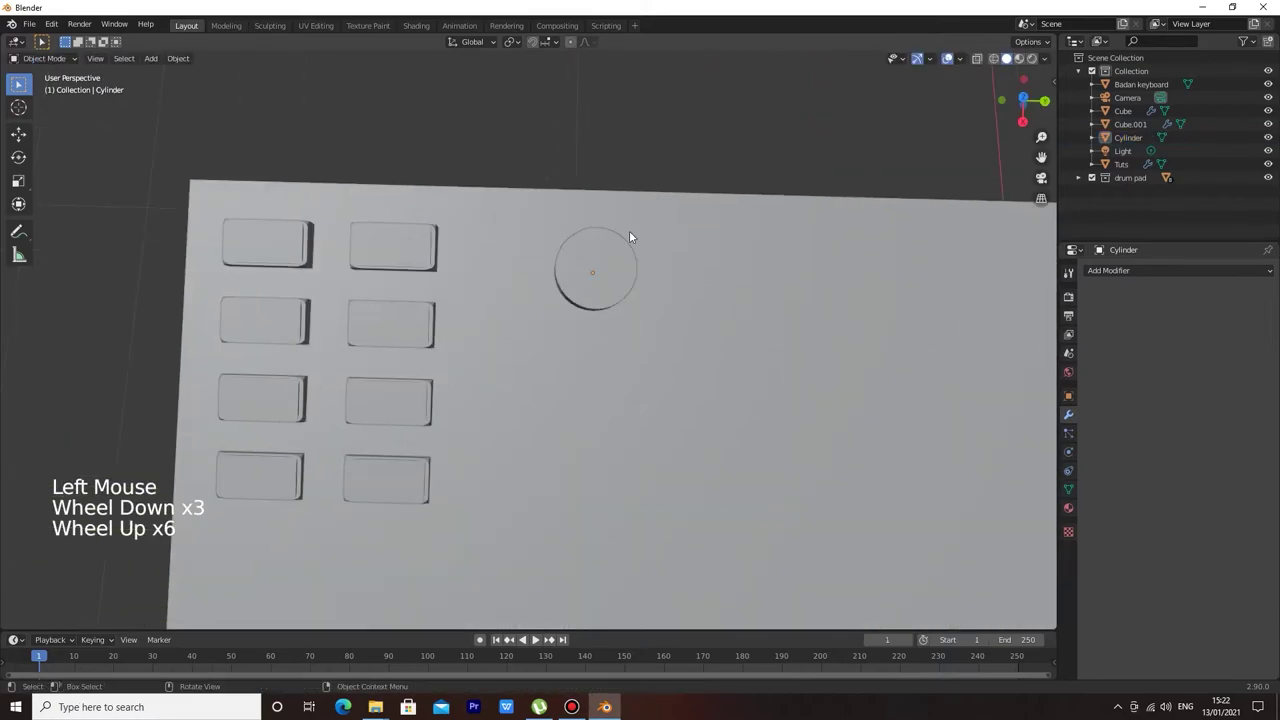
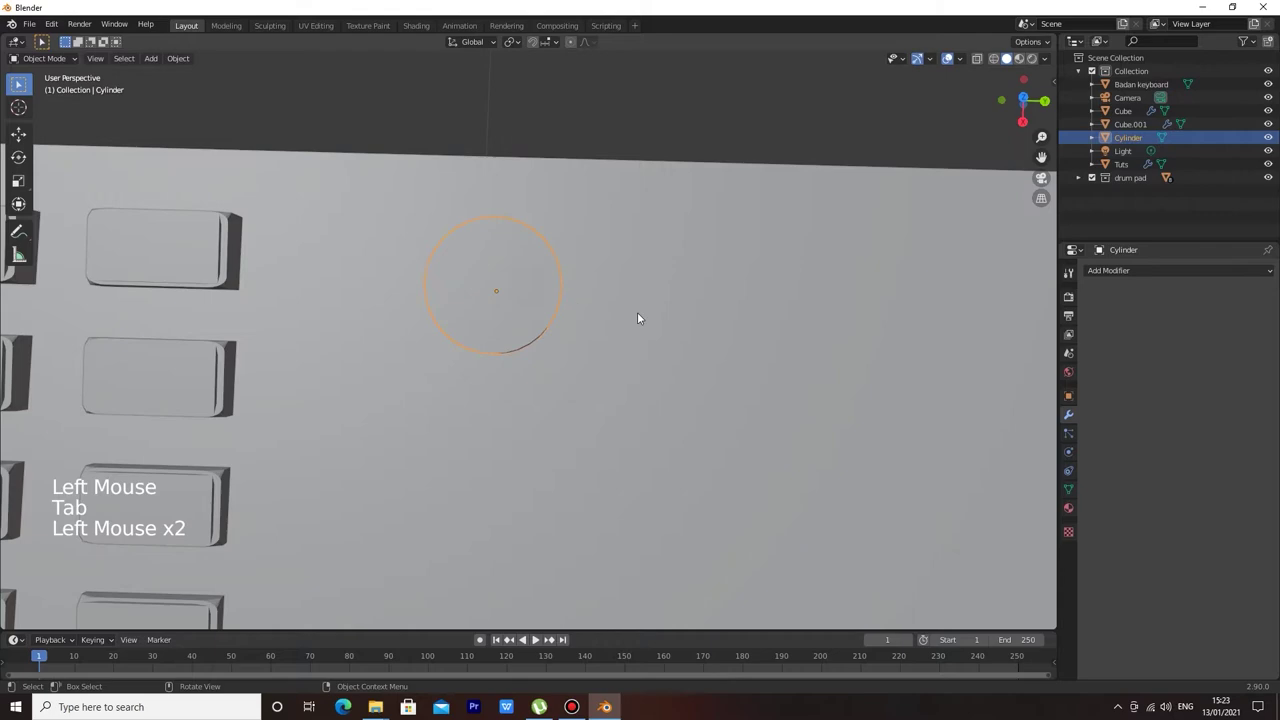
Duplicate the knobs and lower the copies along Z onto the surface, forming a two-by-two grid.
{"action": "key", "text": "shift+d"}
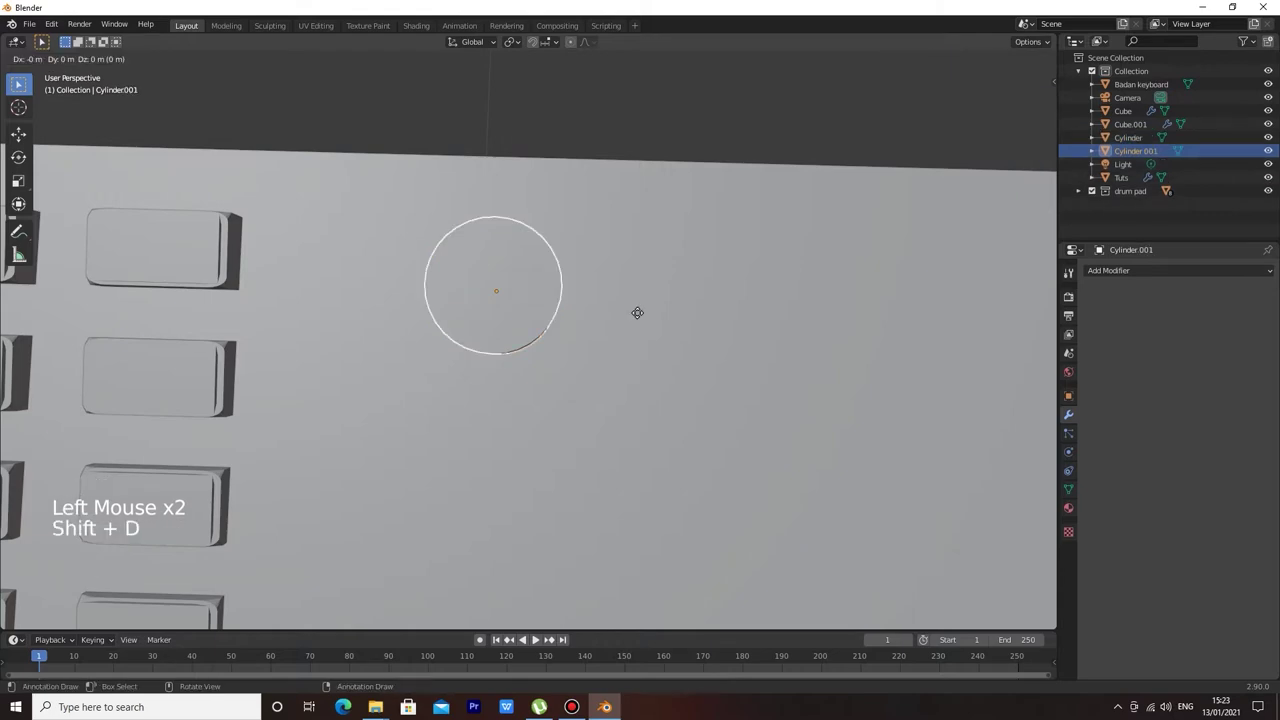
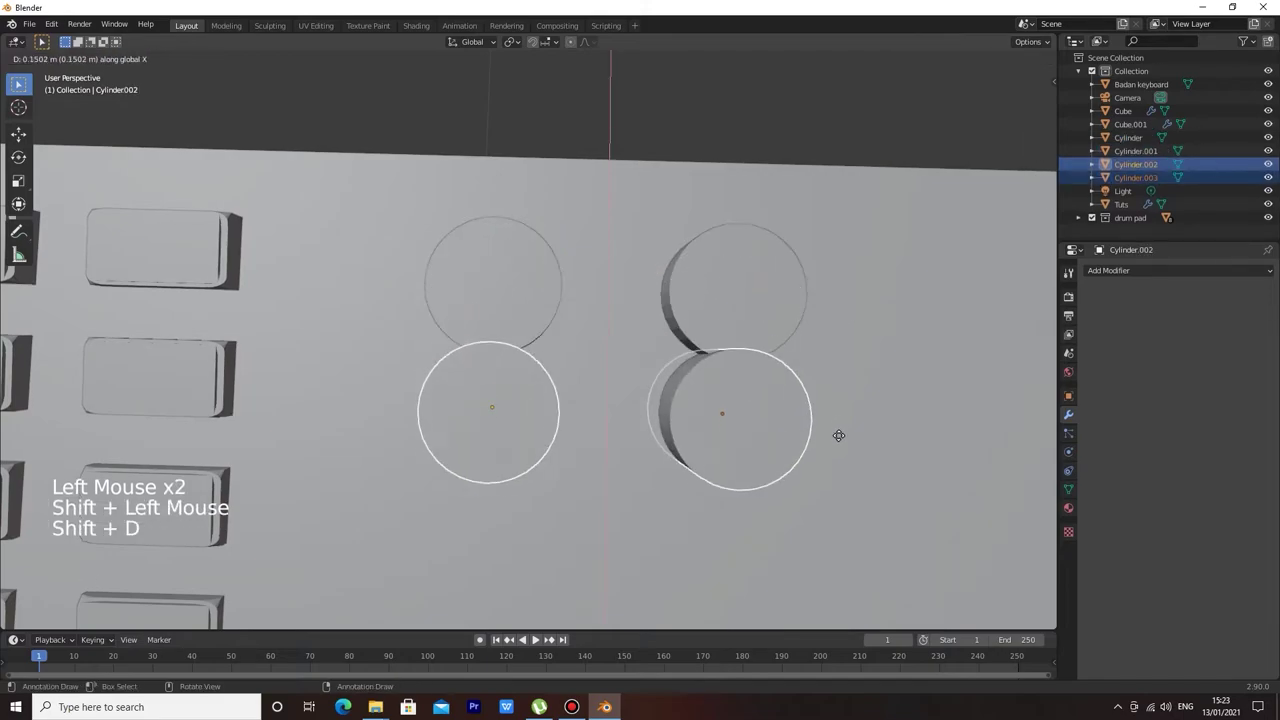
{"action": "middle_click", "coordinate": [846, 372]}
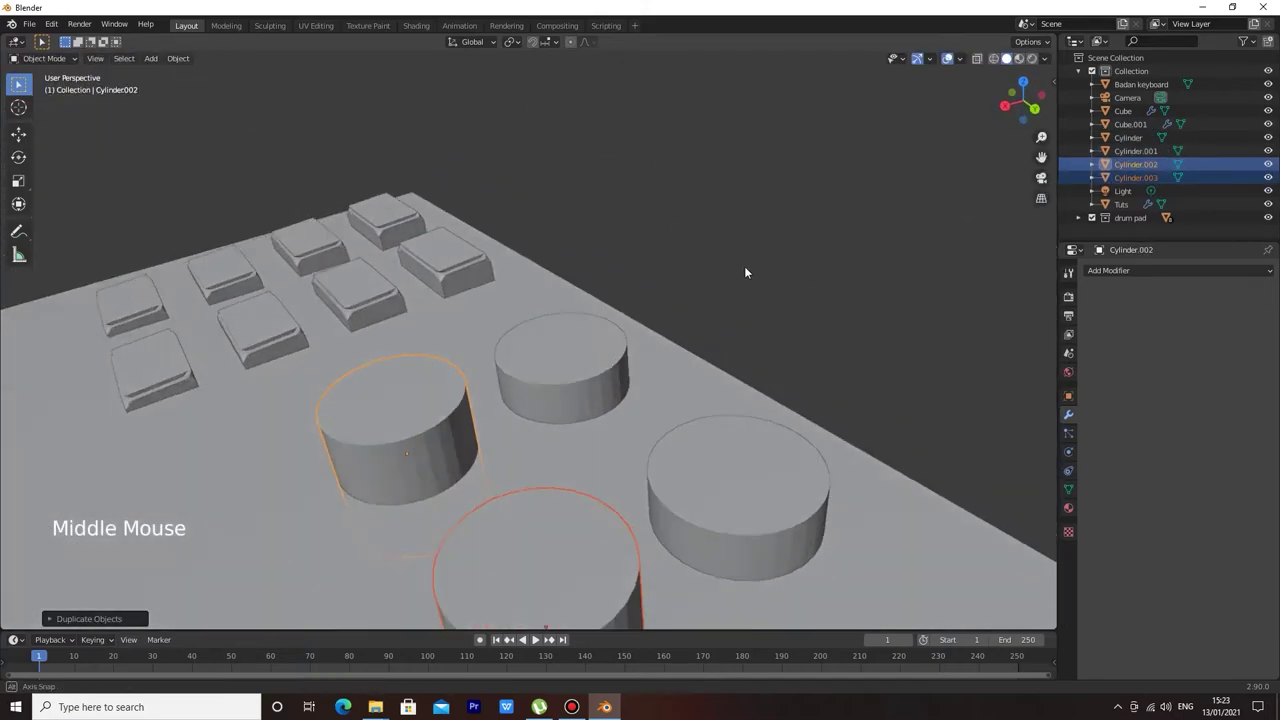
{"action": "key", "text": "g"}
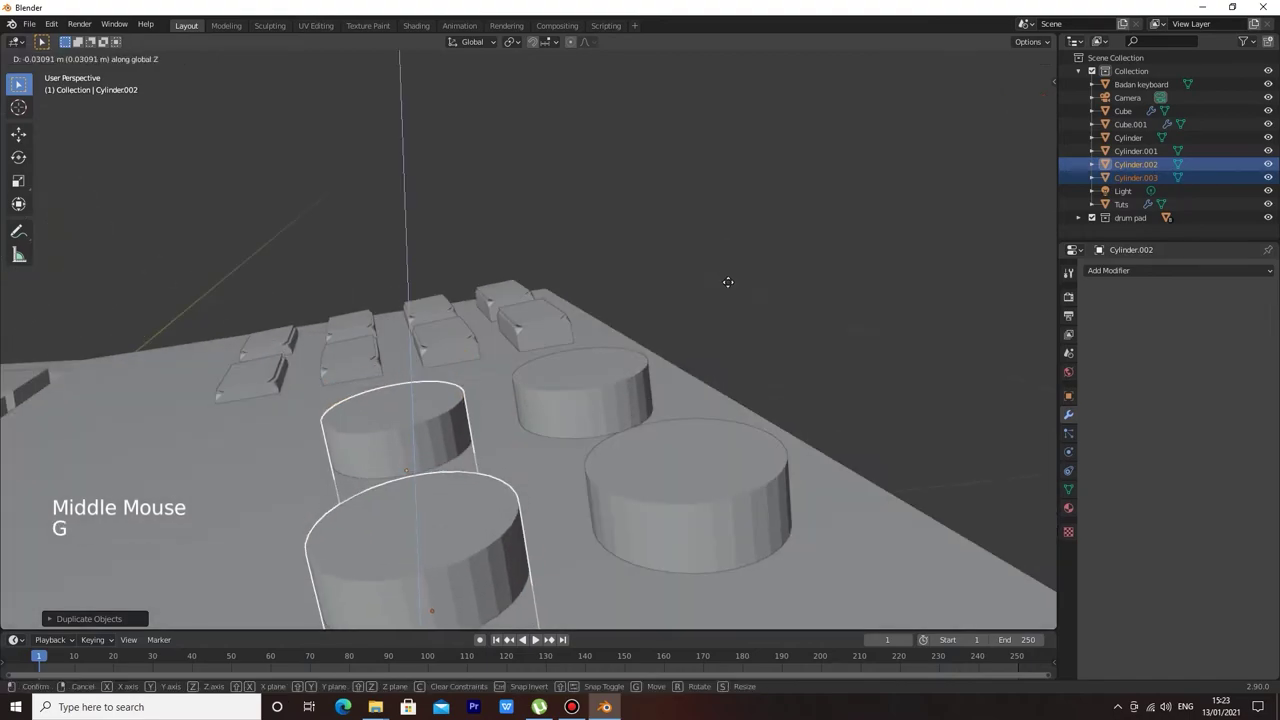
{"action": "scroll", "scroll_direction": "down", "scroll_amount": 3}
{"action": "left_click", "coordinate": [766, 328]}
Bring the view back above the keyboard to check the four knobs.
{"action": "middle_click", "coordinate": [755, 330]}
{"action": "scroll", "scroll_direction": "down", "scroll_amount": 3}
{"action": "scroll", "scroll_direction": "up", "scroll_amount": 3}
{"action": "middle_click", "coordinate": [739, 341]}
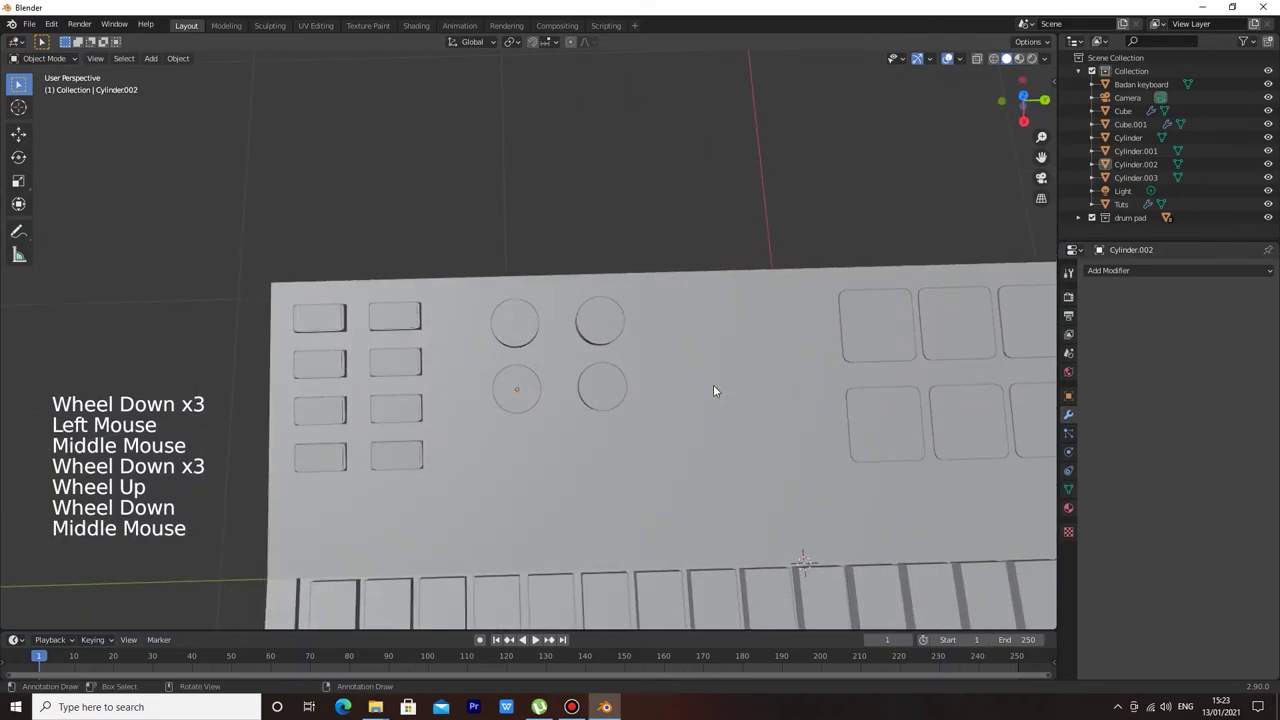
{"action": "scroll", "scroll_direction": "down", "scroll_amount": 3}
{"action": "scroll", "scroll_direction": "up", "scroll_amount": 3}
{"action": "scroll", "scroll_direction": "down", "scroll_amount": 3}
{"action": "left_click", "coordinate": [790, 337]}
{"action": "scroll", "scroll_direction": "up", "scroll_amount": 3}
Toggle viewport shading with Z and orbit out to see the whole keyboard with knobs, buttons and pads.
{"action": "key", "text": "z"}
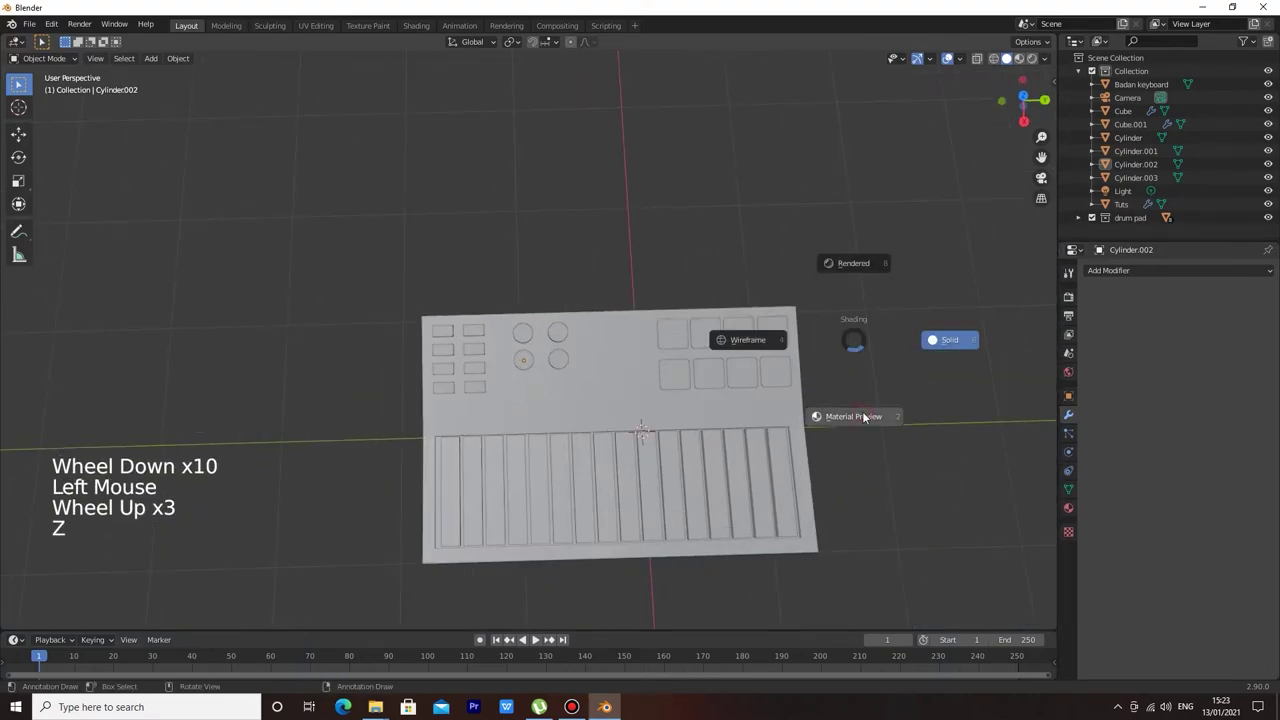
{"action": "key", "text": "z"}
{"action": "scroll", "scroll_direction": "up", "scroll_amount": 3}
{"action": "left_click", "coordinate": [610, 187]}
{"action": "scroll", "scroll_direction": "up", "scroll_amount": 3}
{"action": "scroll", "scroll_direction": "down", "scroll_amount": 3}
{"action": "middle_click", "coordinate": [814, 211]}
{"action": "scroll", "scroll_direction": "up", "scroll_amount": 3}
{"action": "scroll", "scroll_direction": "down", "scroll_amount": 3}
{"action": "middle_click", "coordinate": [738, 268]}
{"action": "scroll", "scroll_direction": "down", "scroll_amount": 3}
{"action": "middle_click", "coordinate": [673, 216]}
{"action": "left_click", "coordinate": [939, 296]}
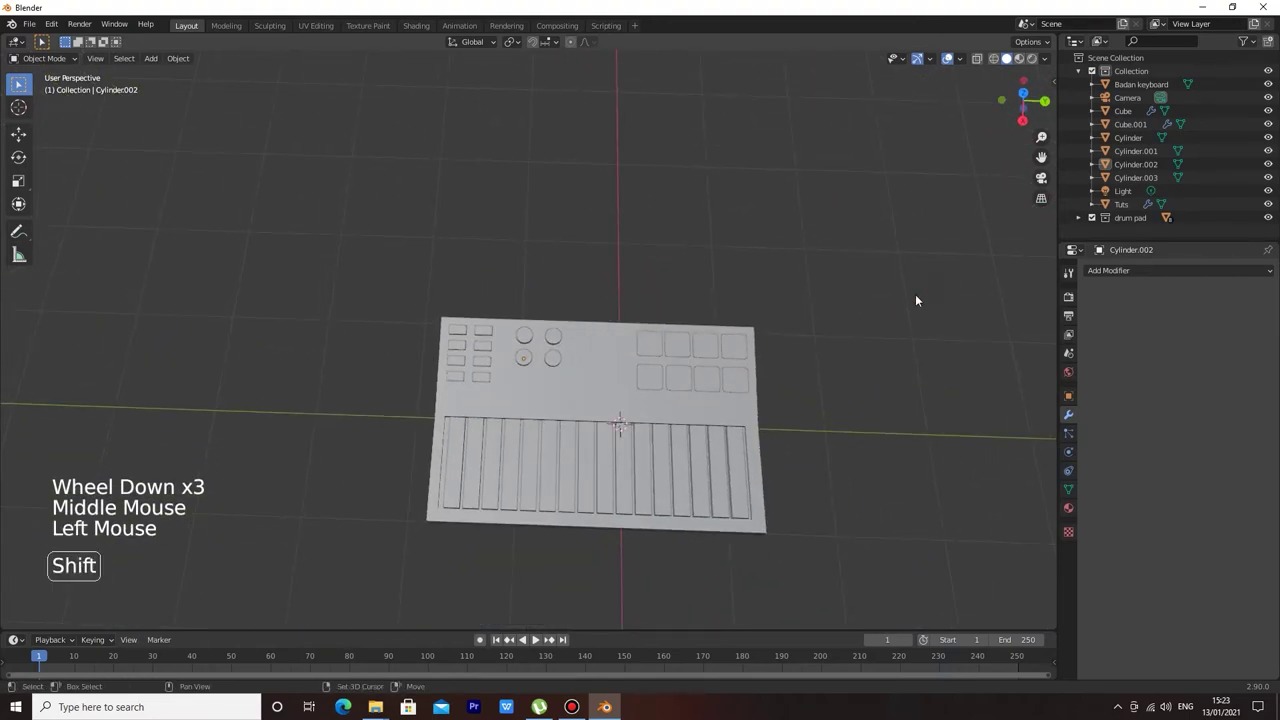
Add a new cube, squash it into a slim flat block and move it over the leftmost white keys.
{"action": "key", "text": "shift+a"}
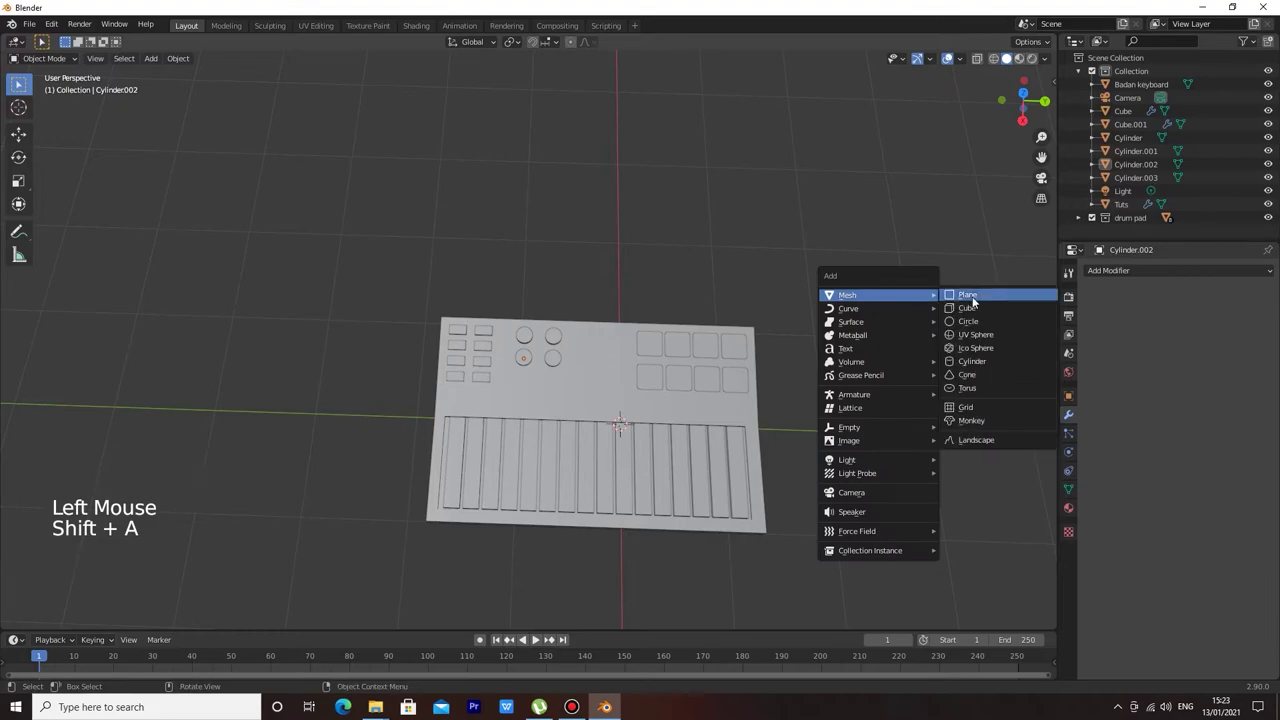
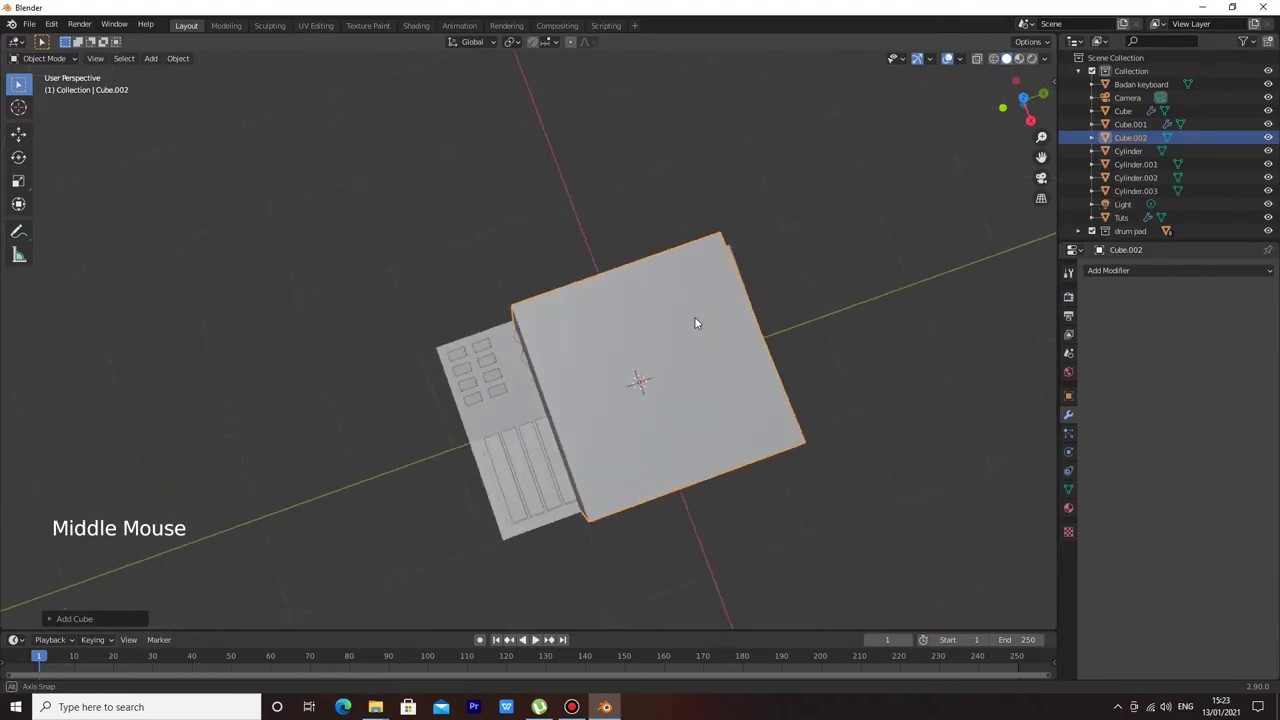
{"action": "key", "text": "s"}
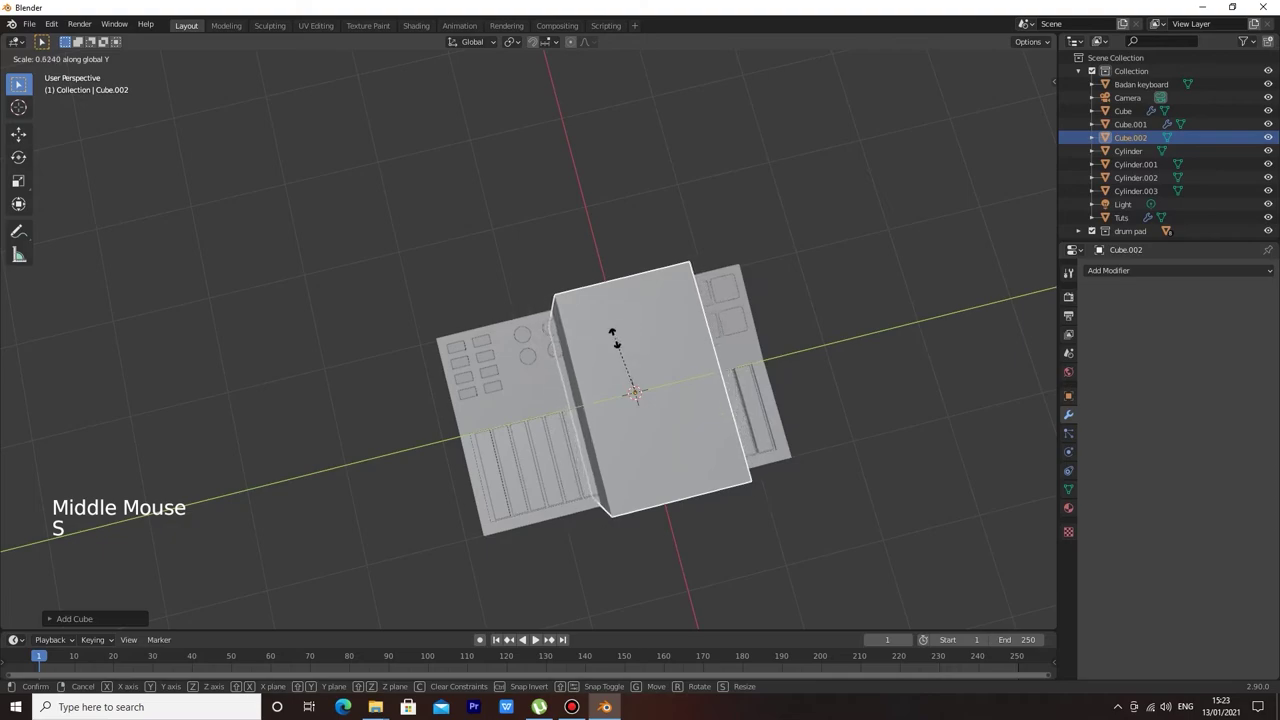
{"action": "key", "text": "s"}
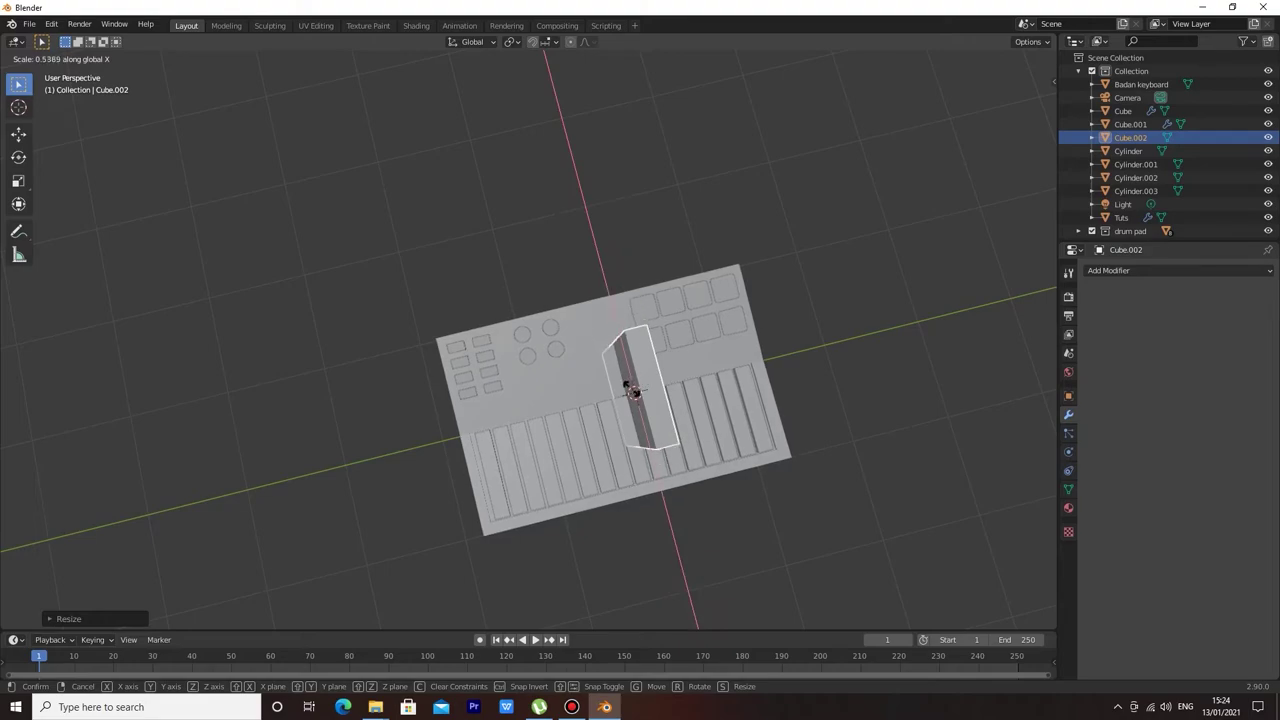
{"action": "middle_click", "coordinate": [733, 342]}
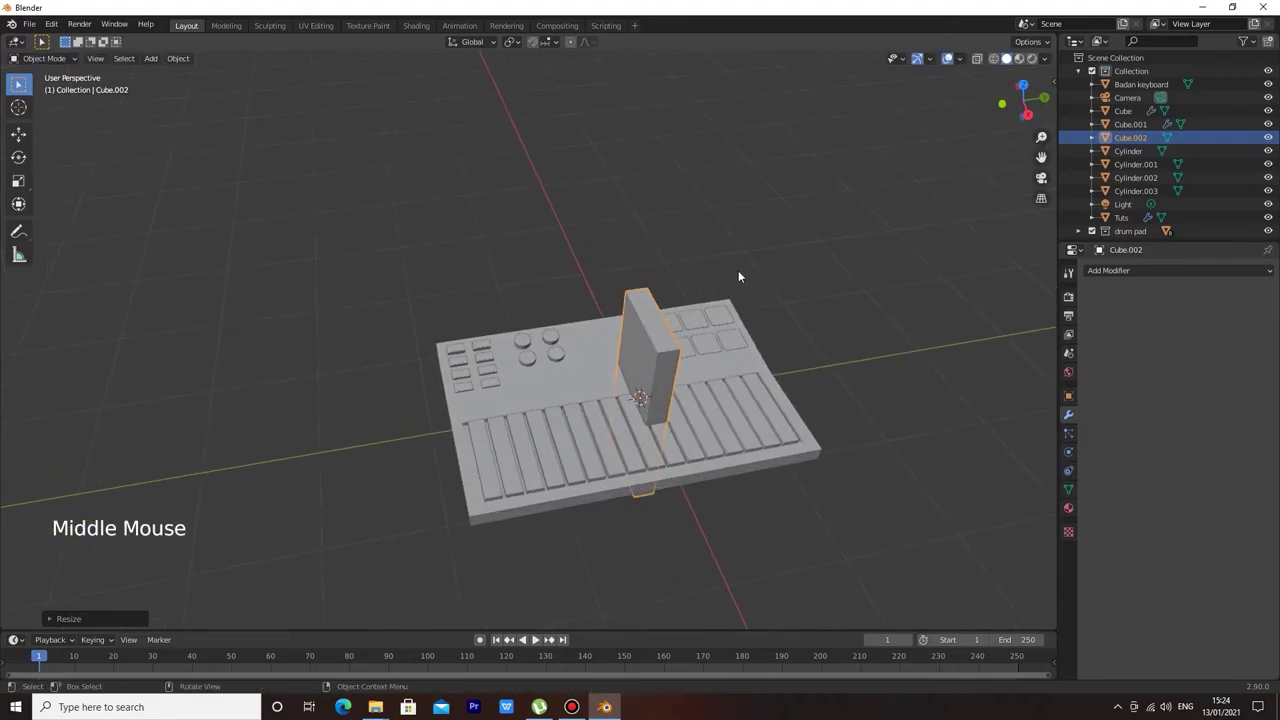
{"action": "key", "text": "s"}
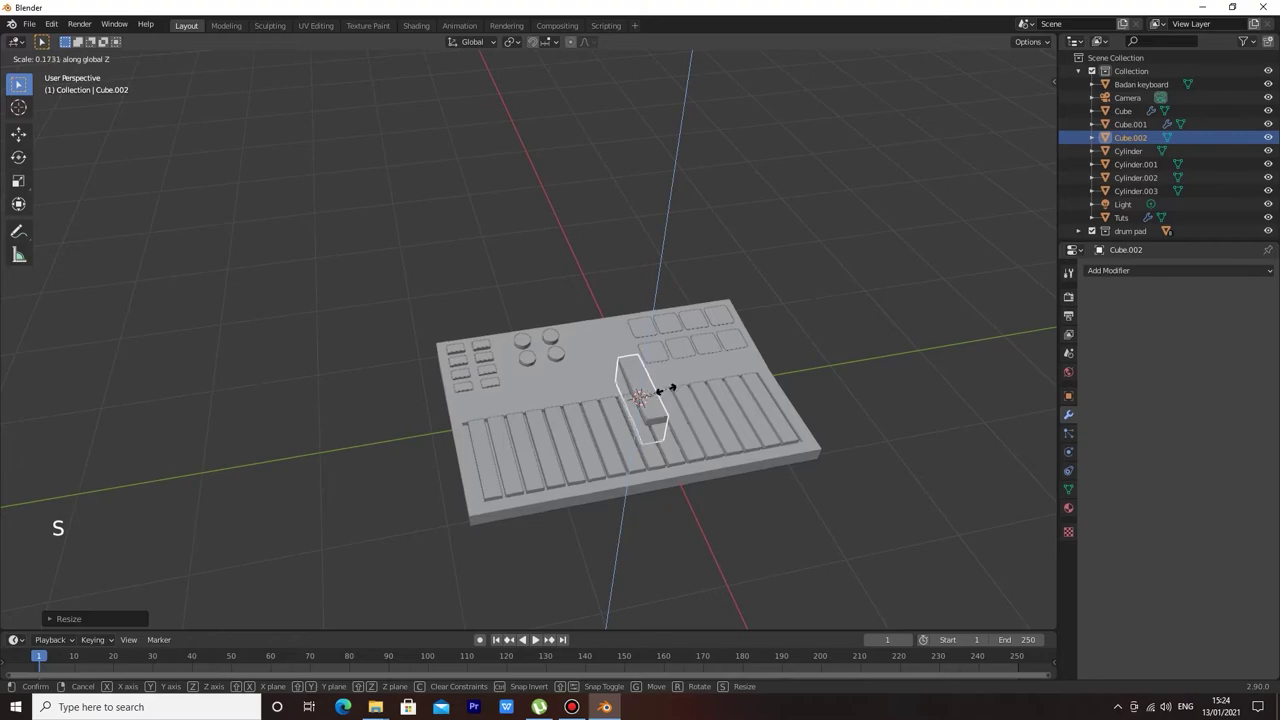
{"action": "key", "text": "g"}
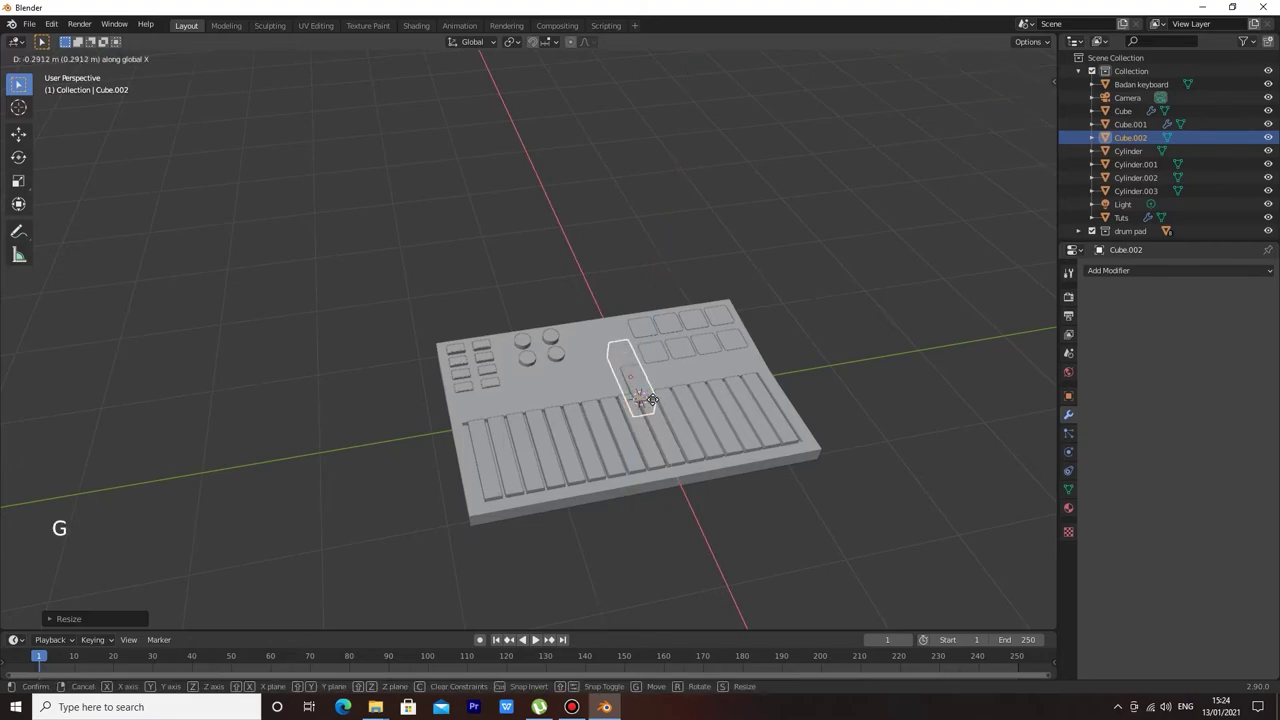
{"action": "key", "text": "g"}
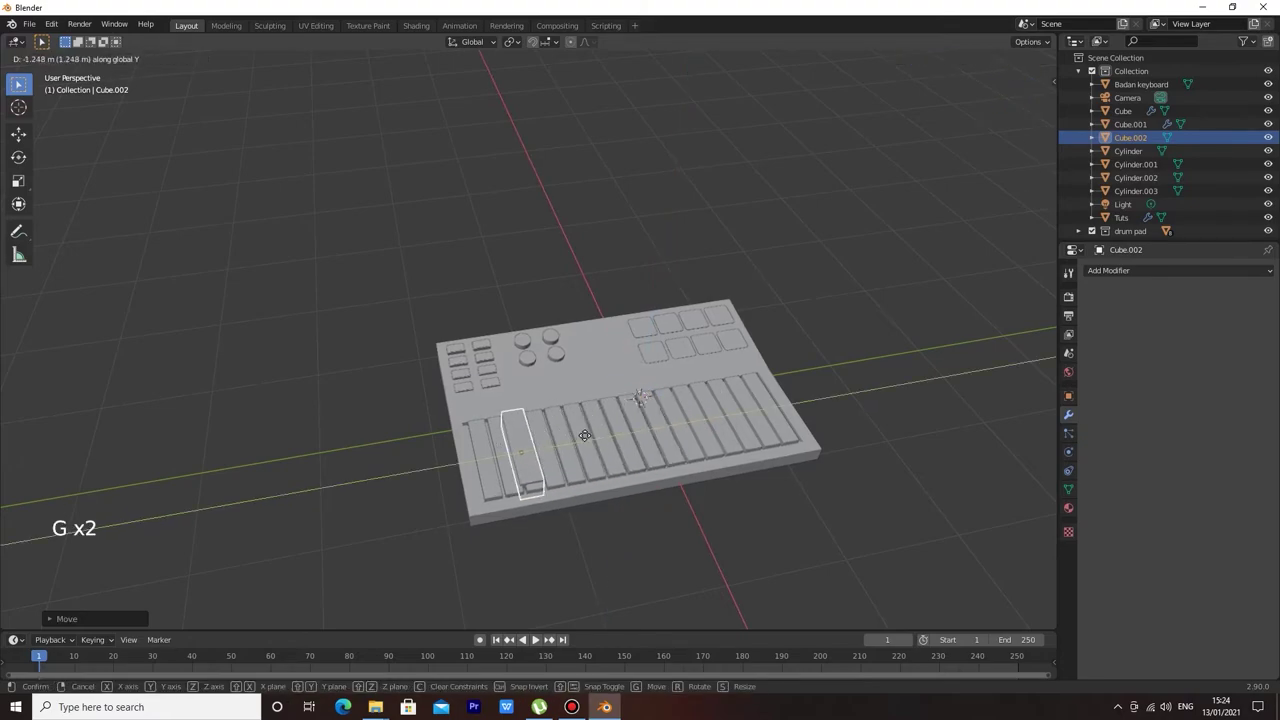
{"action": "scroll", "scroll_direction": "down", "scroll_amount": 3}
{"action": "scroll", "scroll_direction": "up", "scroll_amount": 3}
{"action": "middle_click", "coordinate": [573, 426]}
{"action": "scroll", "scroll_direction": "up", "scroll_amount": 3}
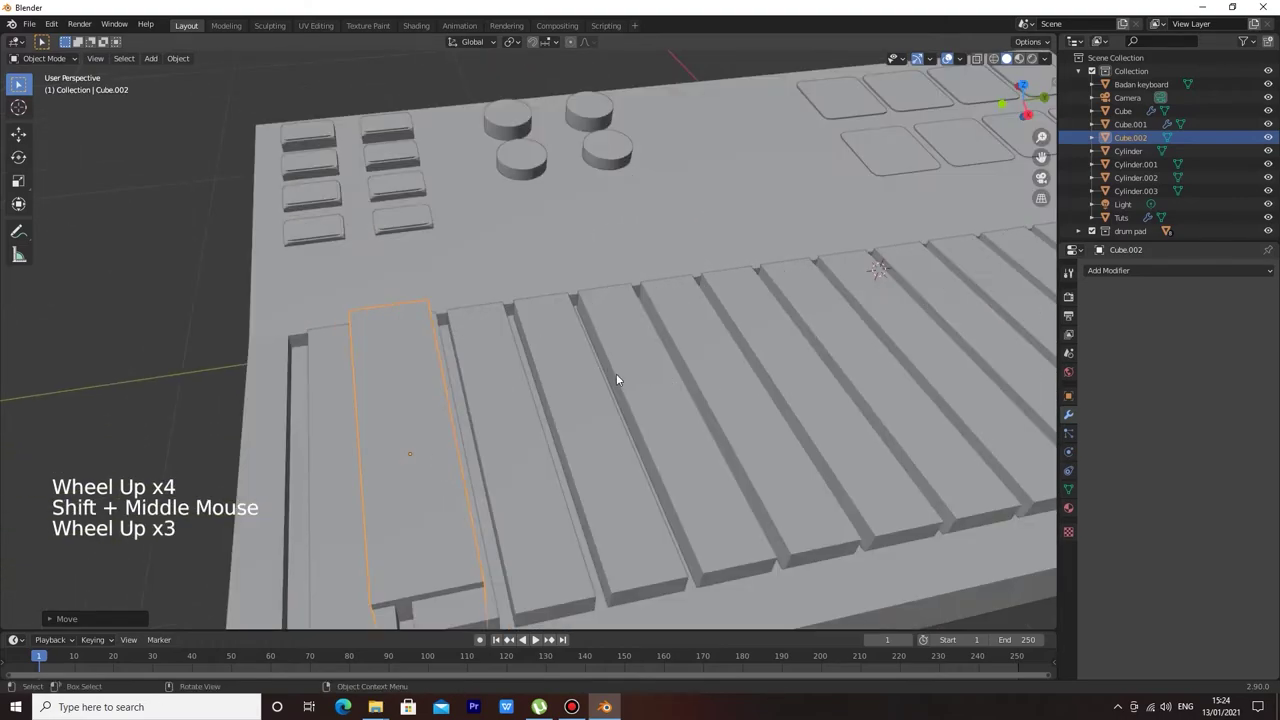
Resize the block along one axis and slide it sideways between the two leftmost white keys.
{"action": "key", "text": "g"}
{"action": "key", "text": "s"}
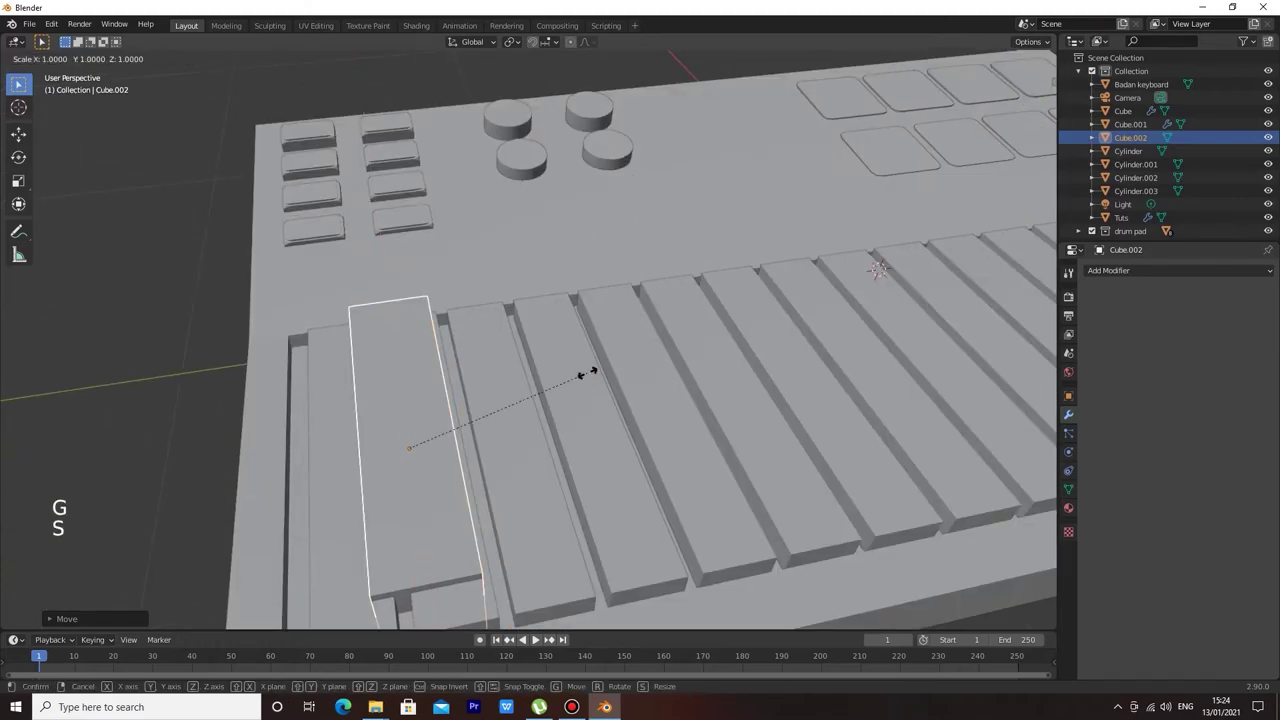
{"action": "key", "text": "s"}
{"action": "middle_click", "coordinate": [474, 418]}
{"action": "middle_click", "coordinate": [528, 448]}
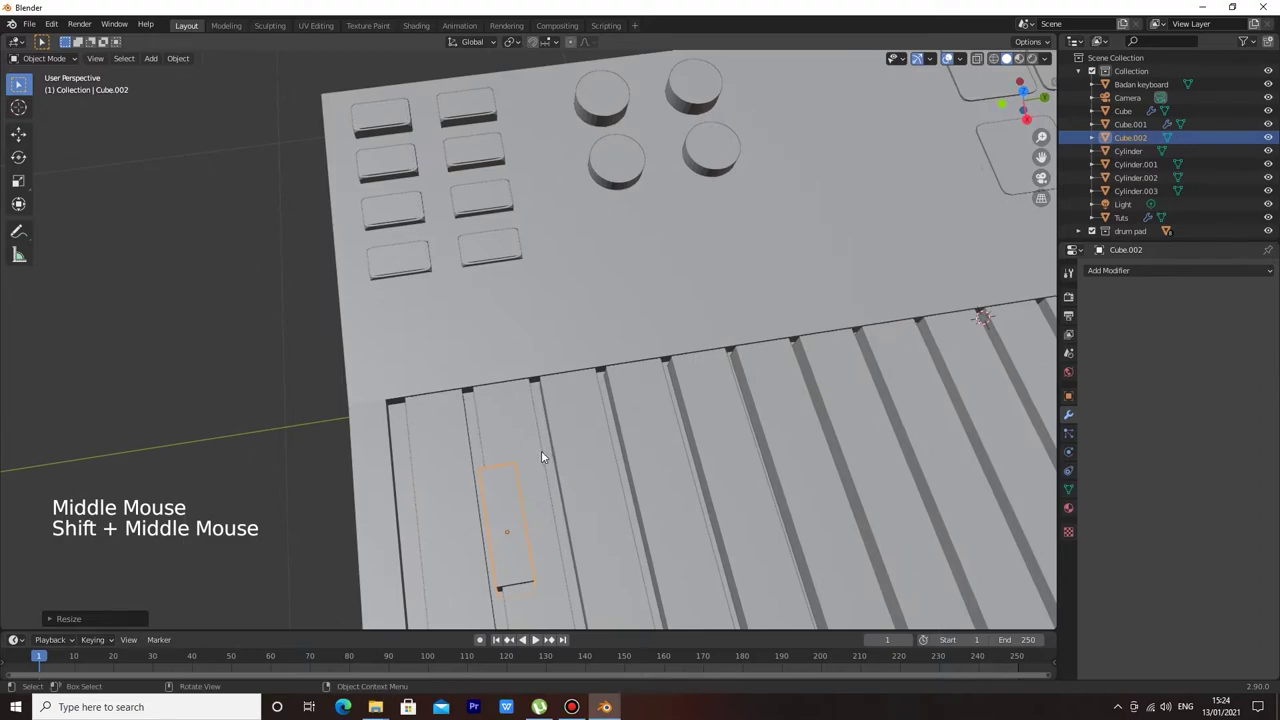
{"action": "key", "text": "g"}
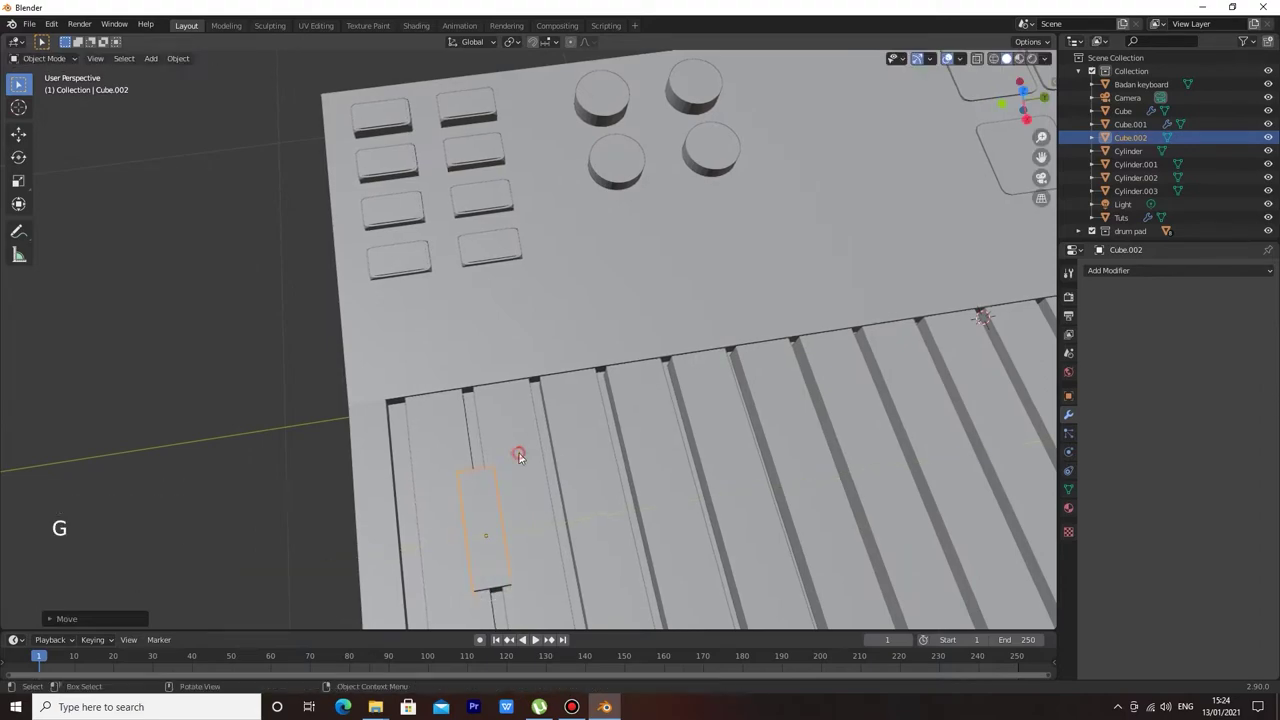
{"action": "key", "text": "g"}
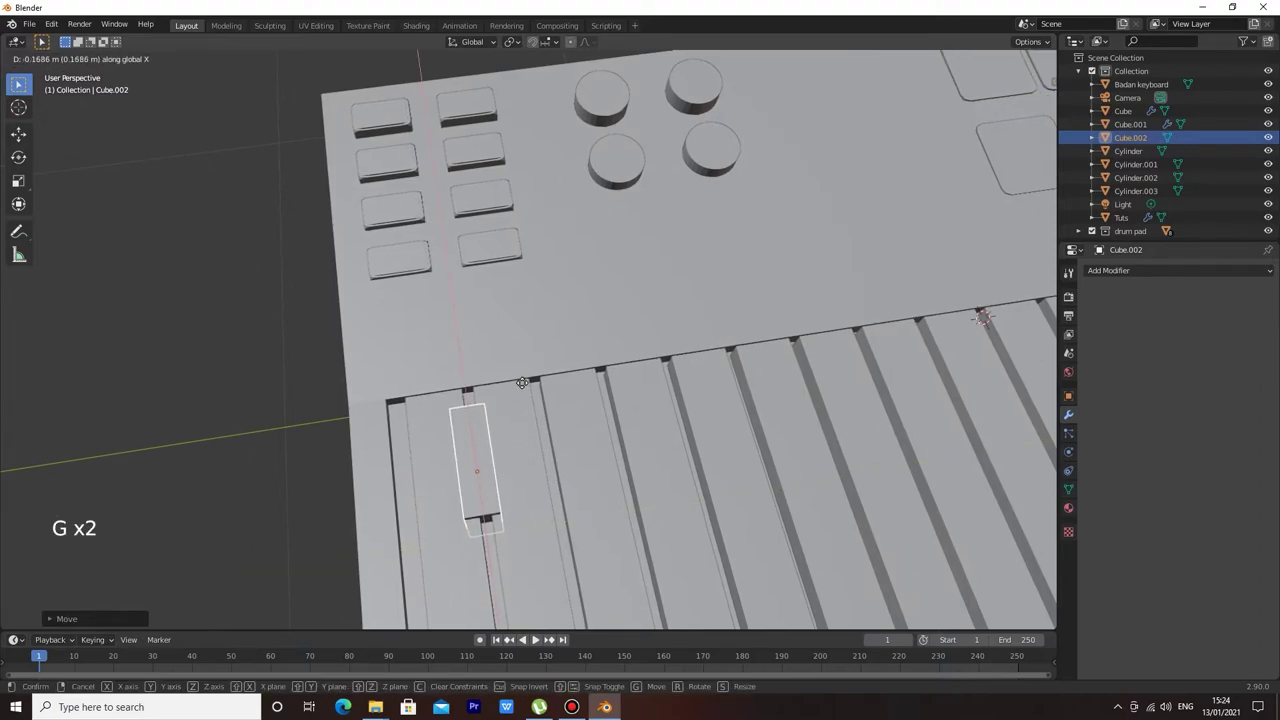
{"action": "scroll", "scroll_direction": "down", "scroll_amount": 3}
{"action": "middle_click", "coordinate": [264, 369]}
{"action": "left_click", "coordinate": [264, 369]}
{"action": "scroll", "scroll_direction": "up", "scroll_amount": 3}
Fine-tune the black key's width, position and lowered height so it sits like a black key.
{"action": "left_click", "coordinate": [506, 407]}
{"action": "key", "text": "s"}
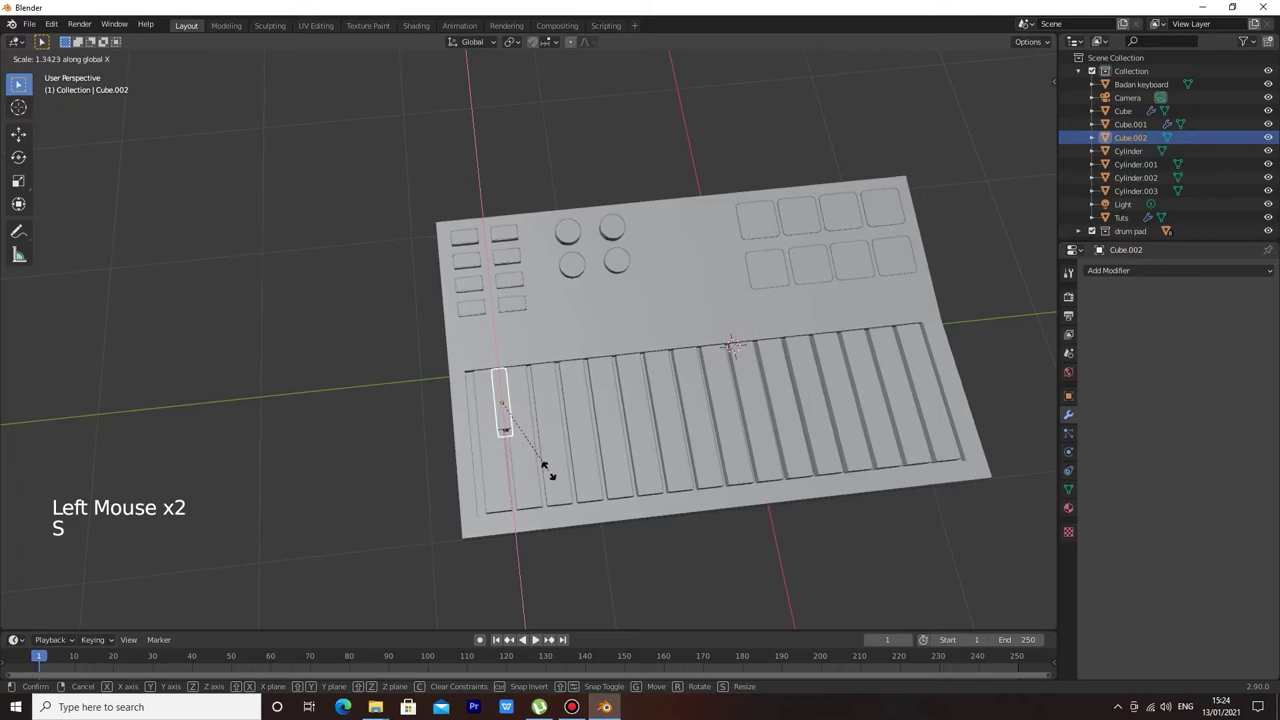
{"action": "key", "text": "g"}
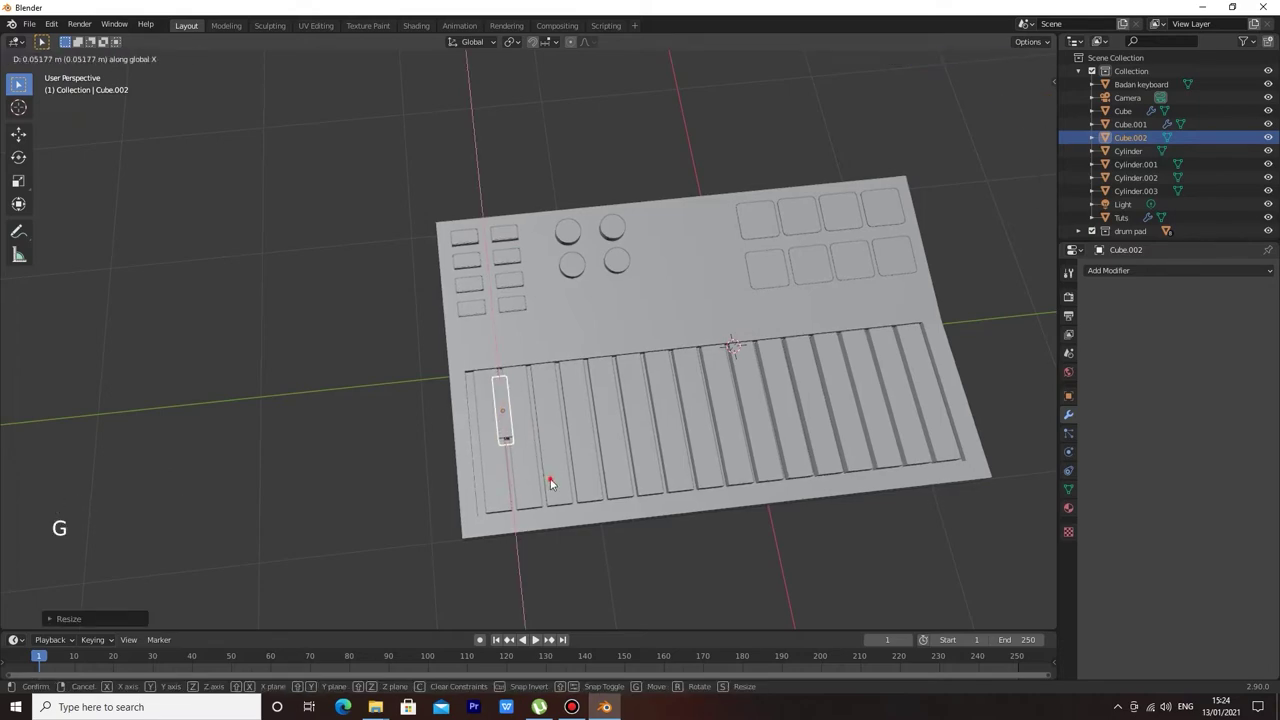
{"action": "key", "text": "s"}
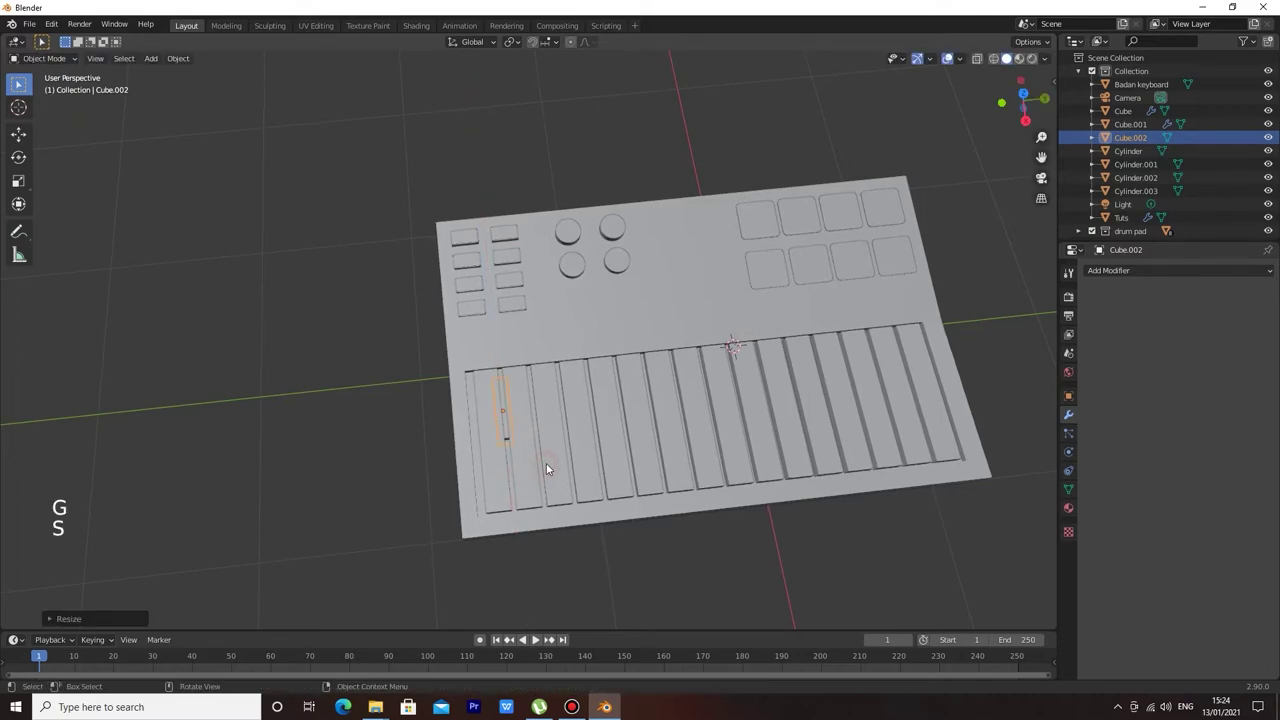
{"action": "key", "text": "g"}
{"action": "middle_click", "coordinate": [301, 410]}
{"action": "scroll", "scroll_direction": "up", "scroll_amount": 3}
{"action": "scroll", "scroll_direction": "up", "scroll_amount": 3}
{"action": "key", "text": "s"}
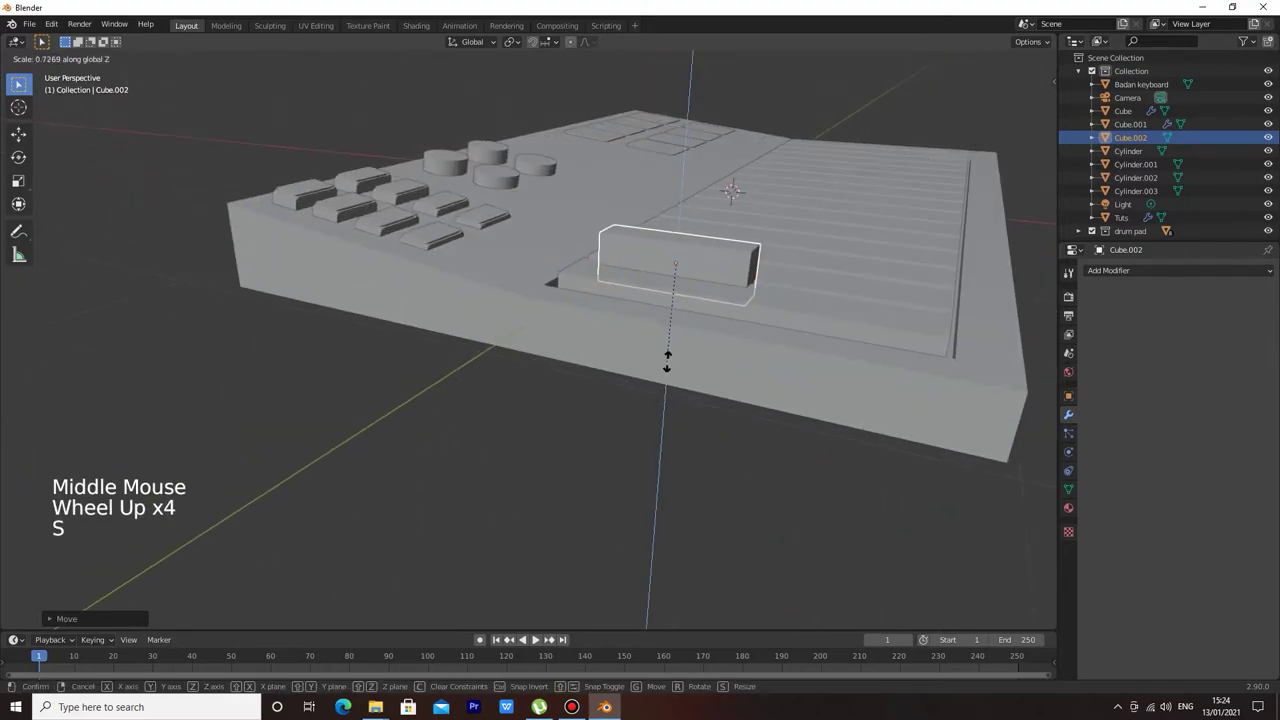
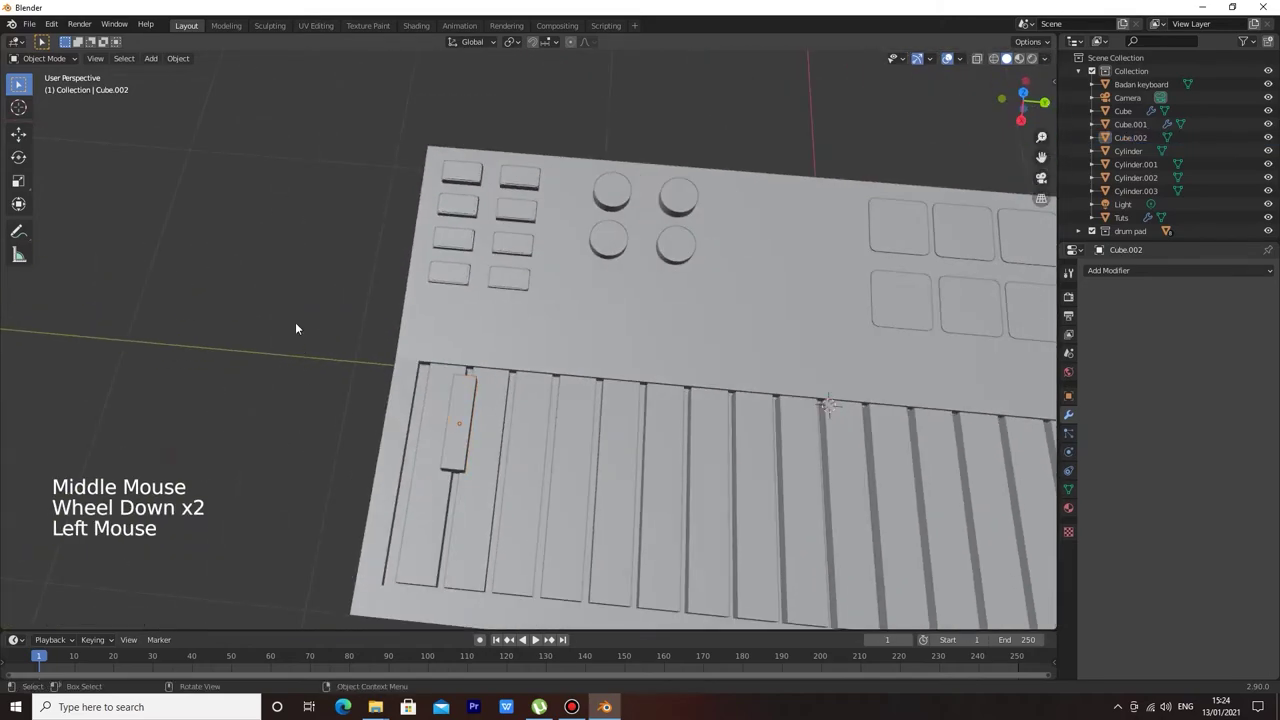
{"action": "left_click", "coordinate": [452, 444]}
{"action": "middle_click", "coordinate": [296, 272]}
Array the black key into a pair (Count 2, Relative Offset Y 2.1) and duplicate it into a trio with Count 3.
{"action": "left_click", "coordinate": [1131, 277]}
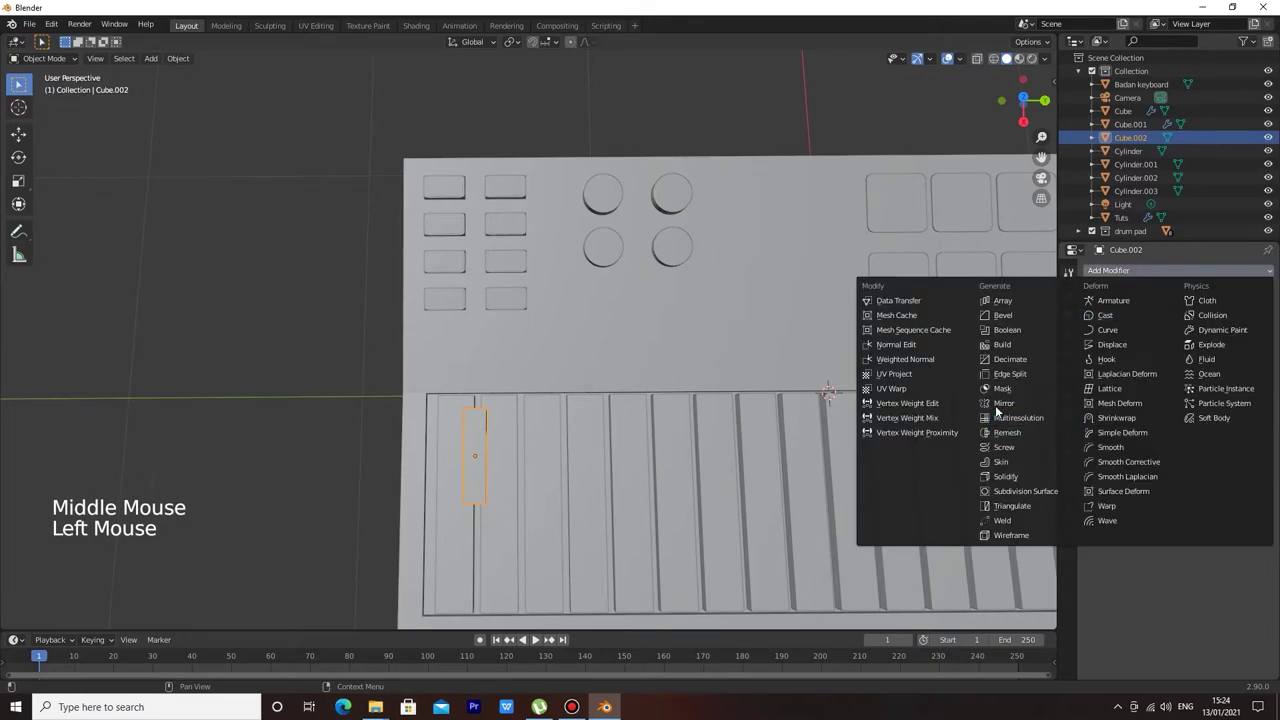
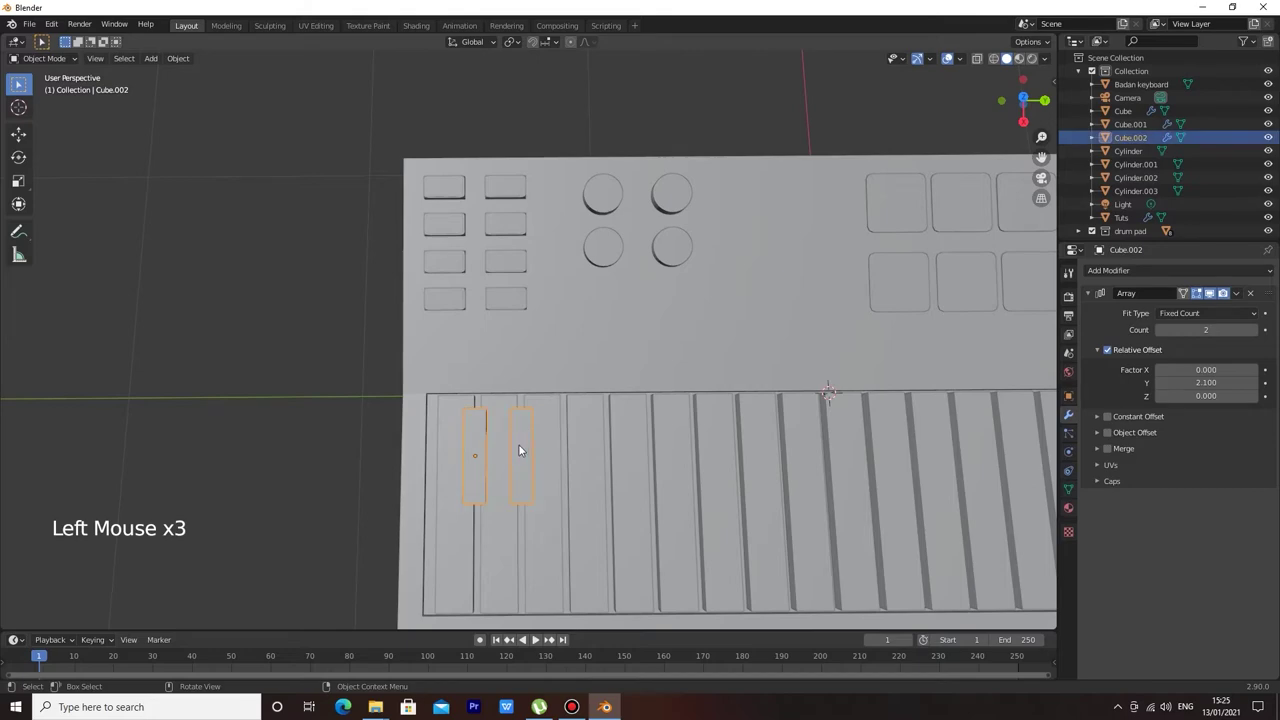
{"action": "key", "text": "shift+d"}
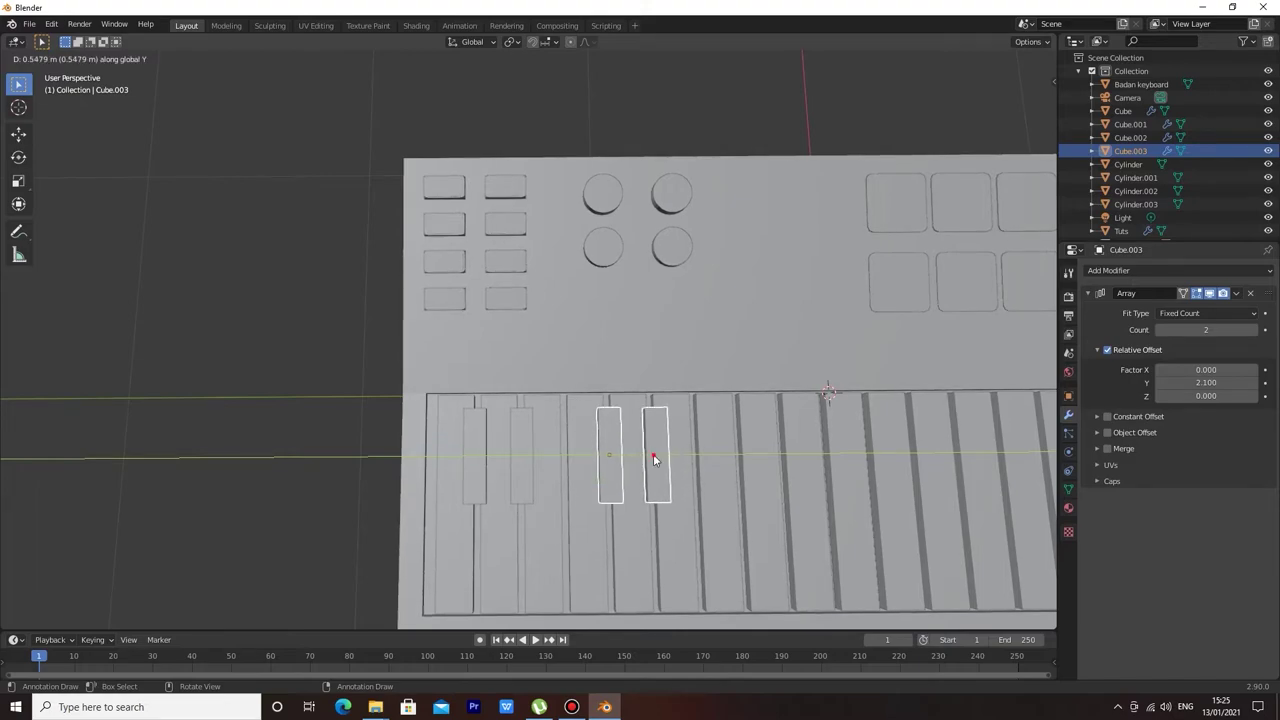
{"action": "middle_click", "coordinate": [715, 438]}
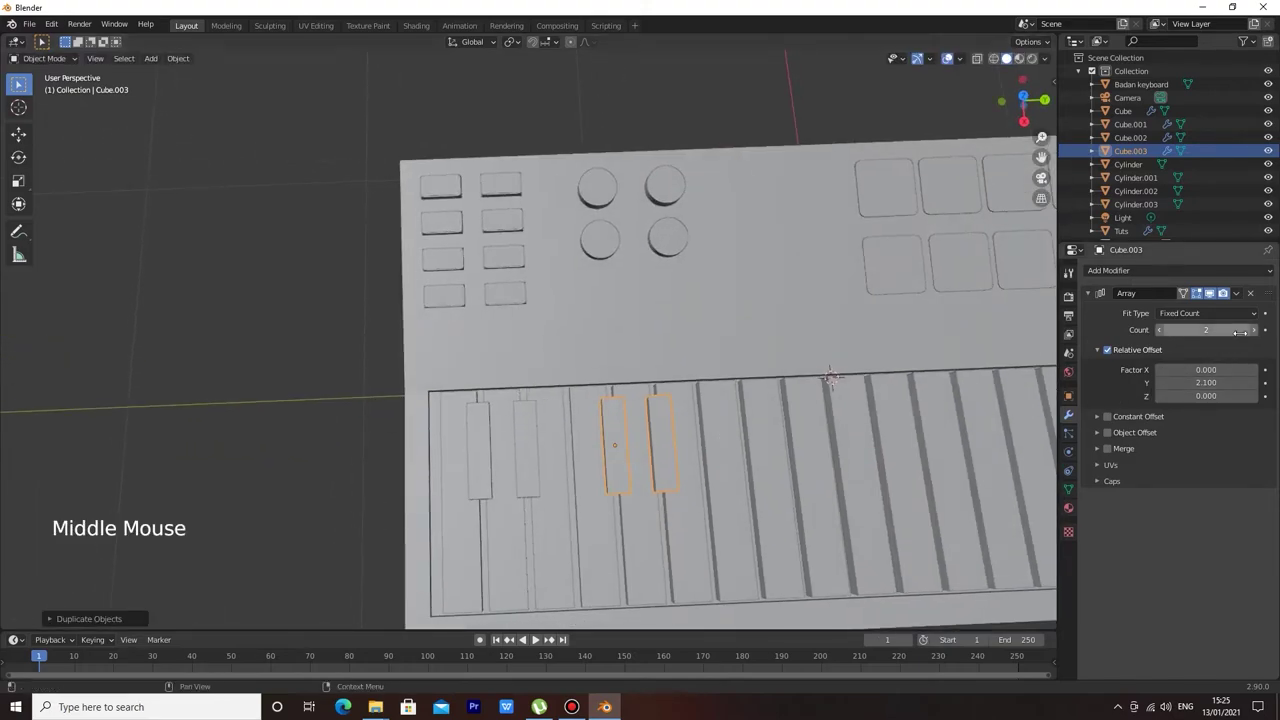
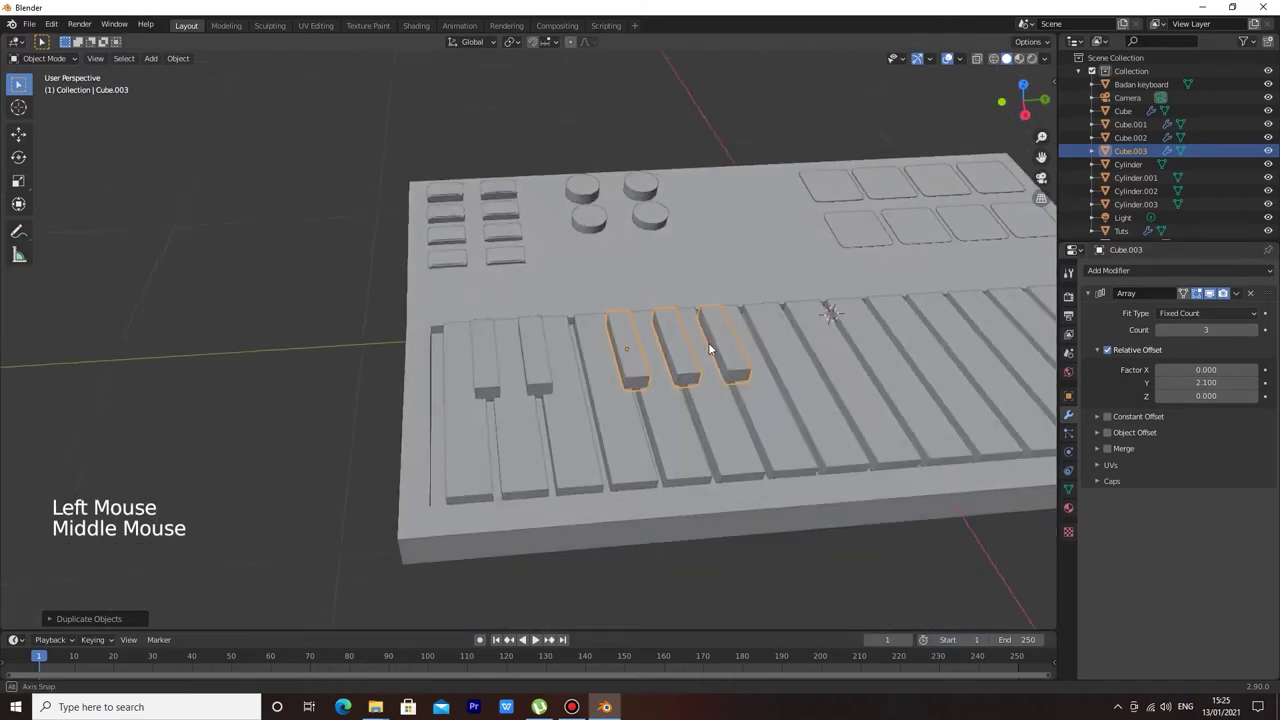
{"action": "left_click", "coordinate": [754, 502]}
{"action": "middle_click", "coordinate": [752, 444]}
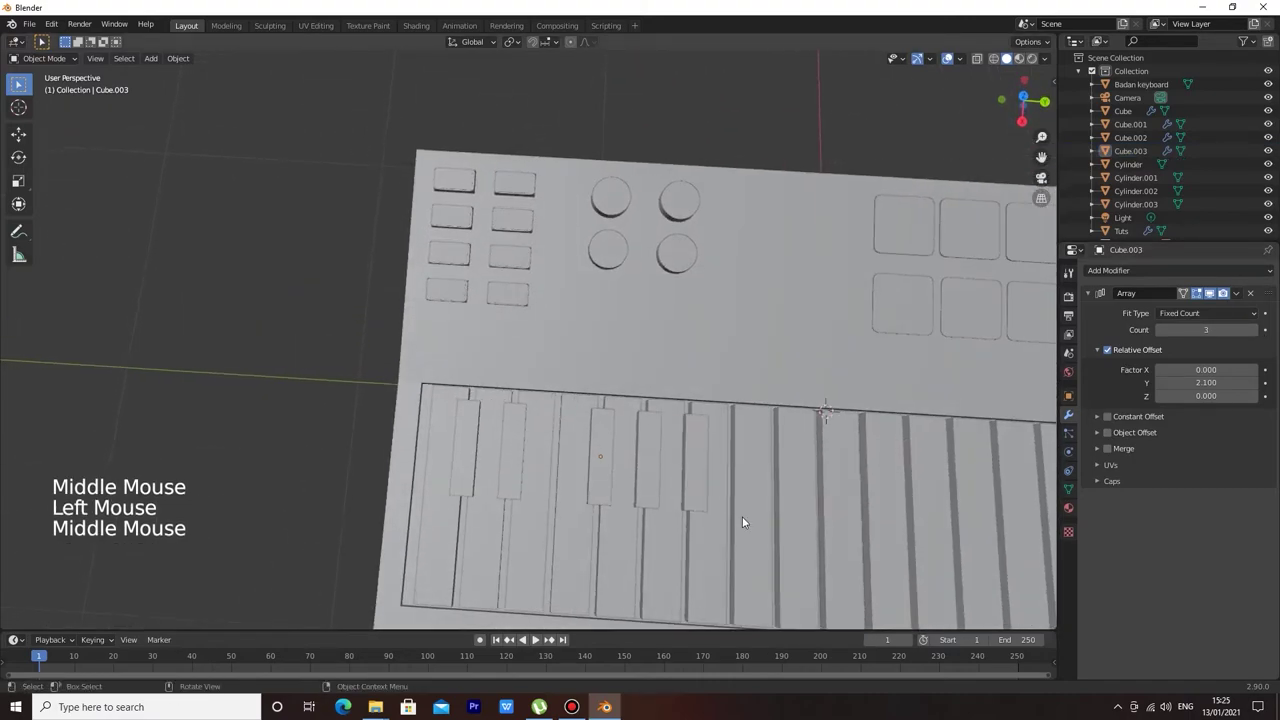
{"action": "scroll", "scroll_direction": "down", "scroll_amount": 3}
{"action": "left_click", "coordinate": [523, 428]}
Duplicate the black-key pair with Shift+D and move the copy into place further along the keys.
{"action": "key", "text": "shift+d"}
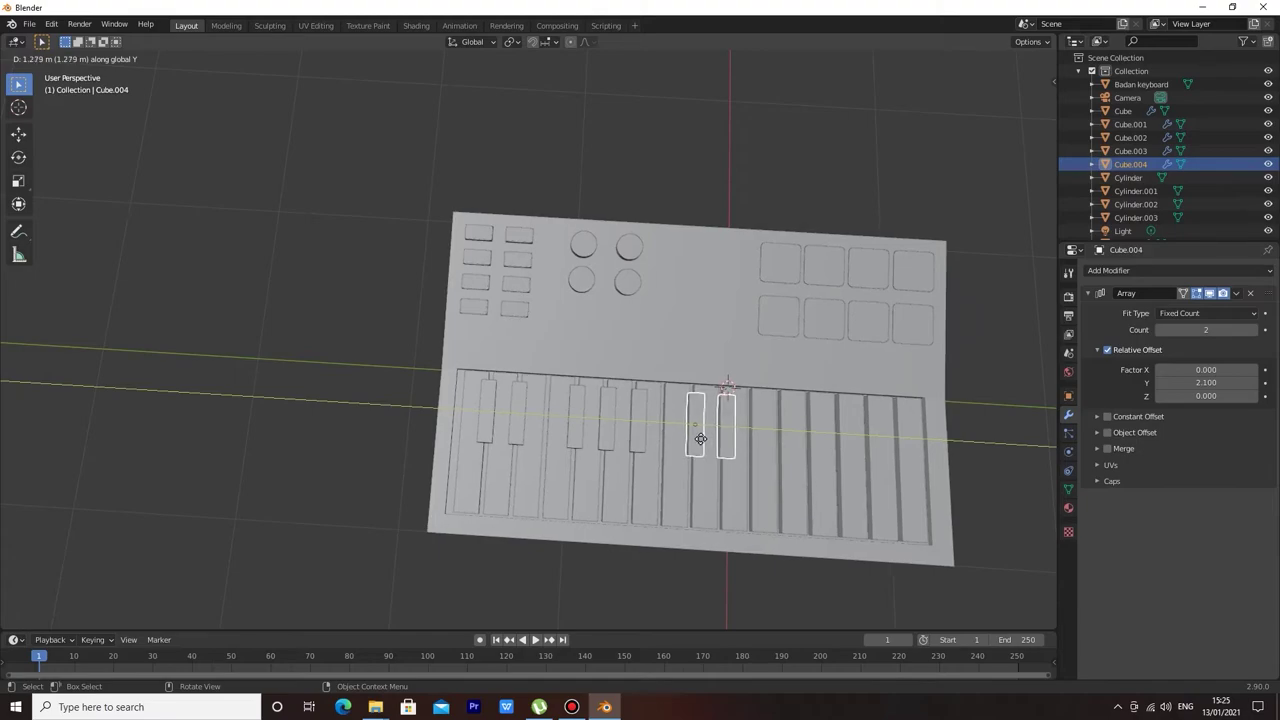
{"action": "left_click", "coordinate": [1003, 449]}
{"action": "middle_click", "coordinate": [1003, 449]}
{"action": "scroll", "scroll_direction": "up", "scroll_amount": 3}
{"action": "scroll", "scroll_direction": "up", "scroll_amount": 3}
{"action": "middle_click", "coordinate": [942, 444]}
{"action": "left_click", "coordinate": [743, 444]}
{"action": "key", "text": "g"}
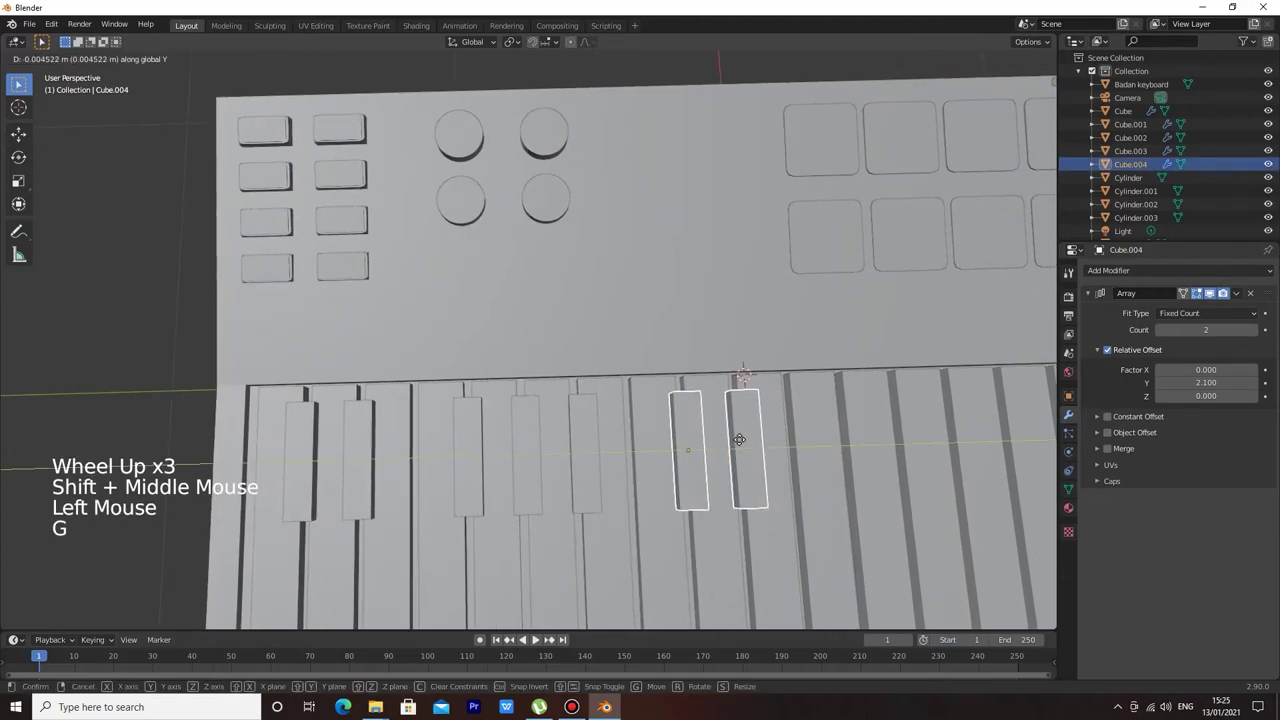
{"action": "scroll", "scroll_direction": "down", "scroll_amount": 3}
{"action": "scroll", "scroll_direction": "up", "scroll_amount": 3}
{"action": "left_click", "coordinate": [493, 432]}
Duplicate the three-key group and place the copy further right along the row.
{"action": "key", "text": "shift+d"}
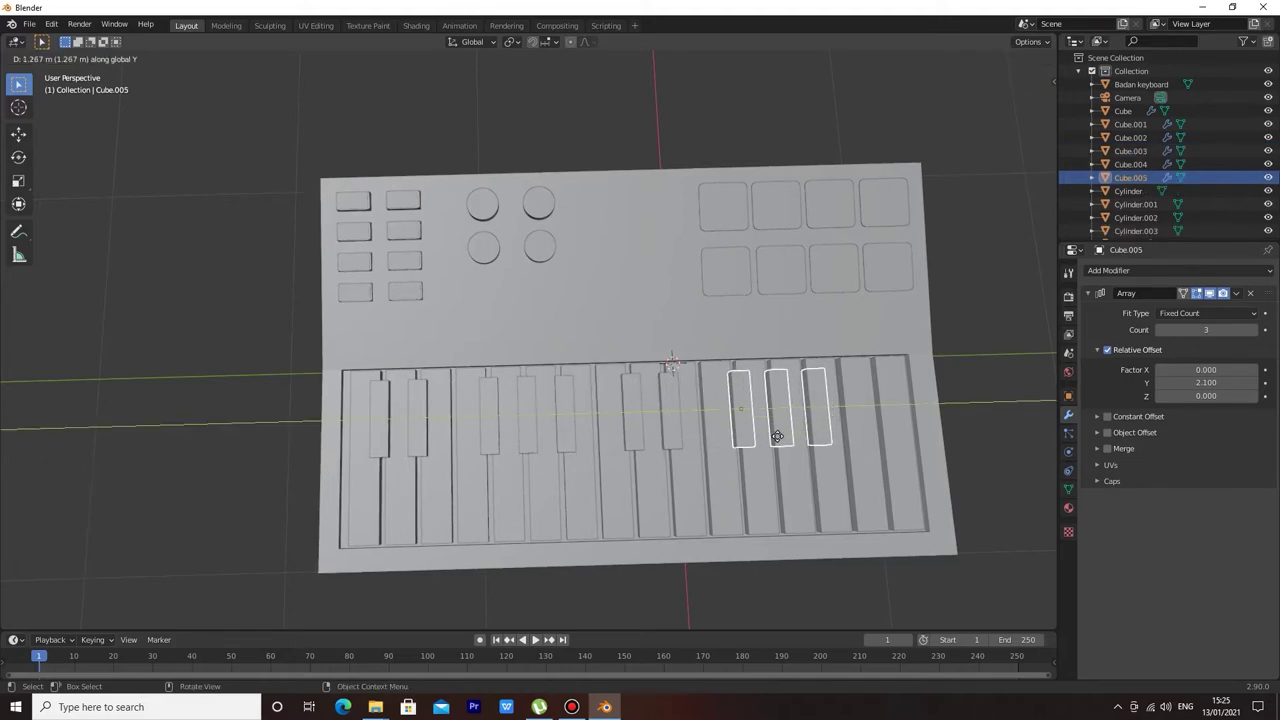
{"action": "scroll", "scroll_direction": "down", "scroll_amount": 3}
{"action": "scroll", "scroll_direction": "up", "scroll_amount": 3}
{"action": "key", "text": "g"}
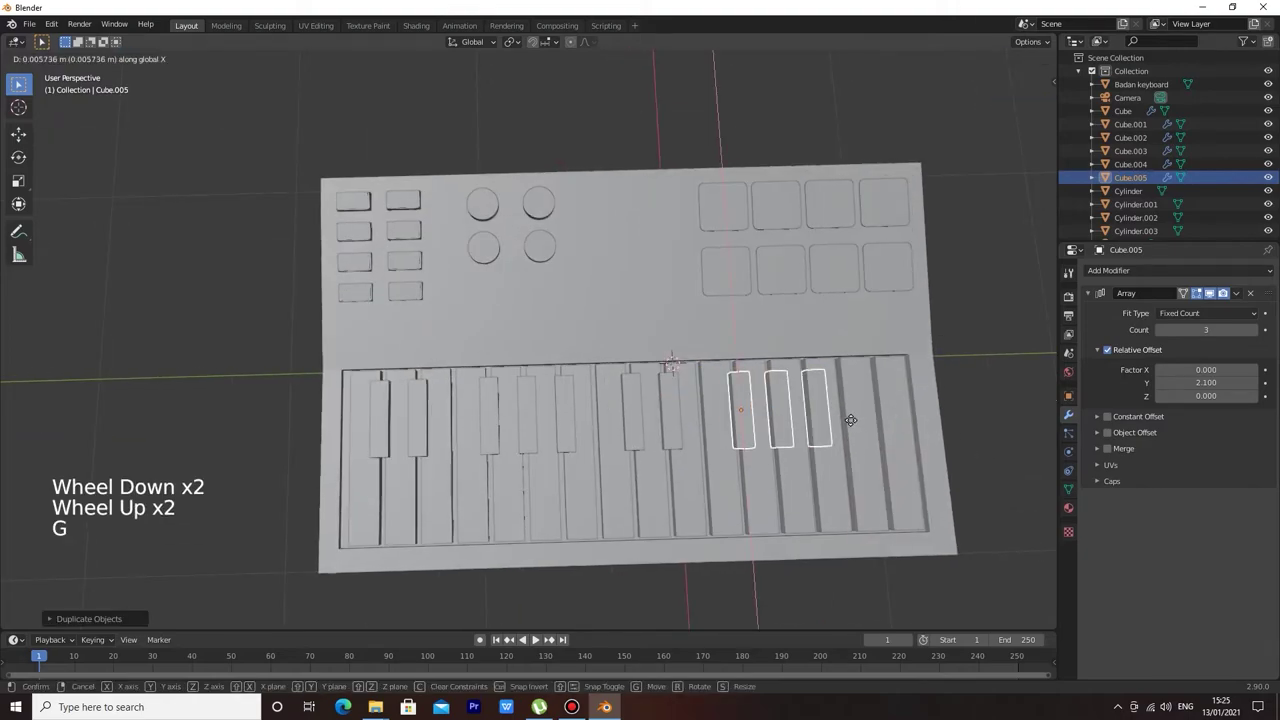
{"action": "key", "text": "ctrl+z"}
{"action": "key", "text": "g"}
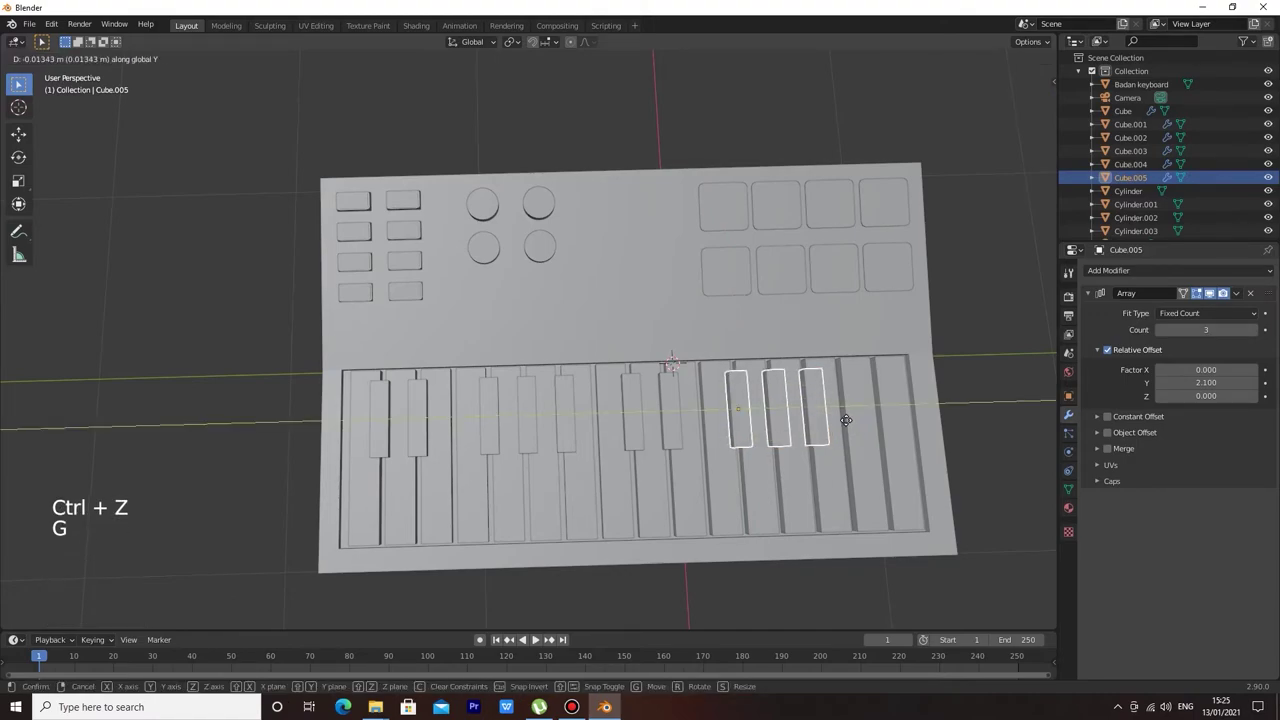
{"action": "key", "text": "KP_7"}
{"action": "left_click", "coordinate": [920, 419]}
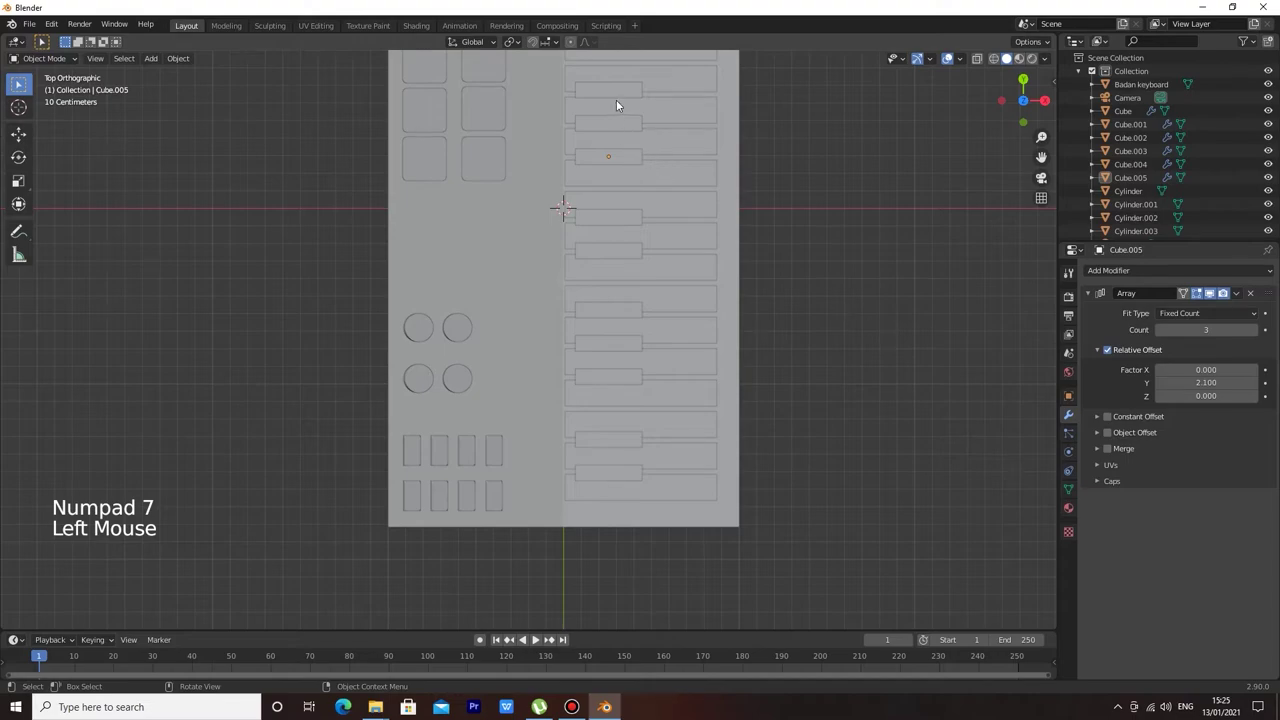
Nudge the second pair (Cube.004) and second trio (Cube.005) along Y to sit evenly between the white keys.
{"action": "left_click", "coordinate": [616, 230]}
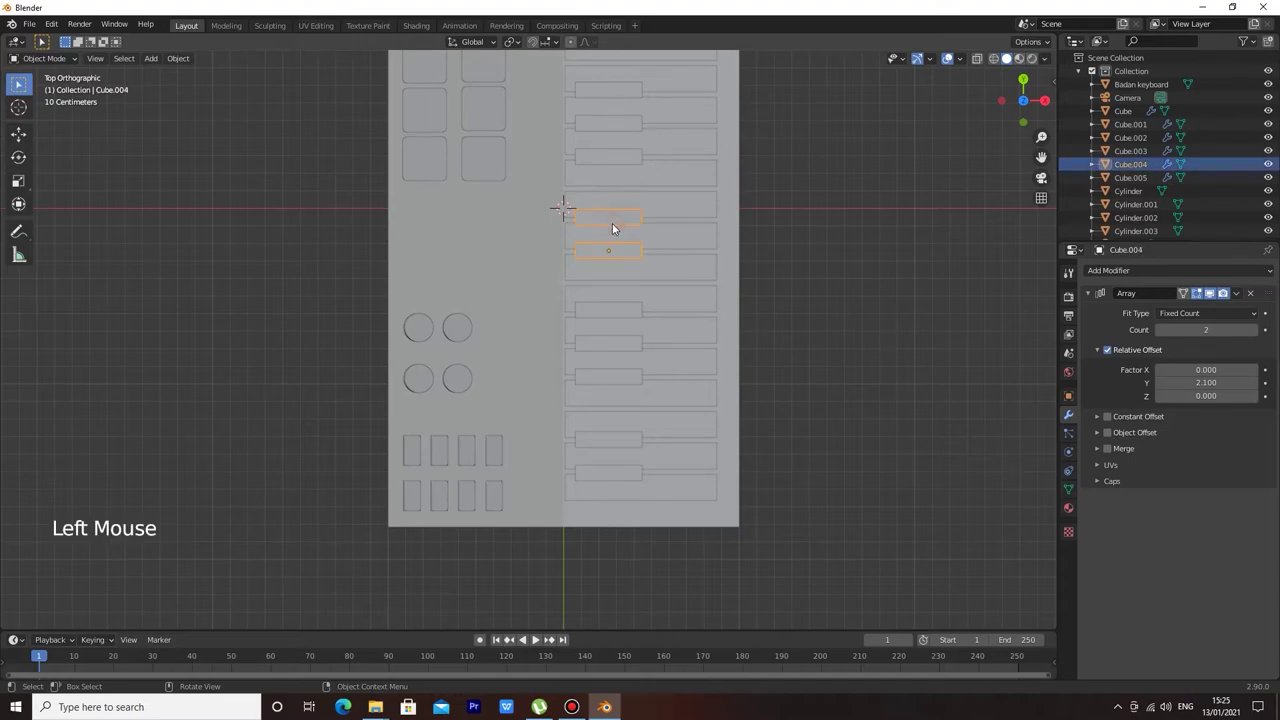
{"action": "key", "text": "g"}
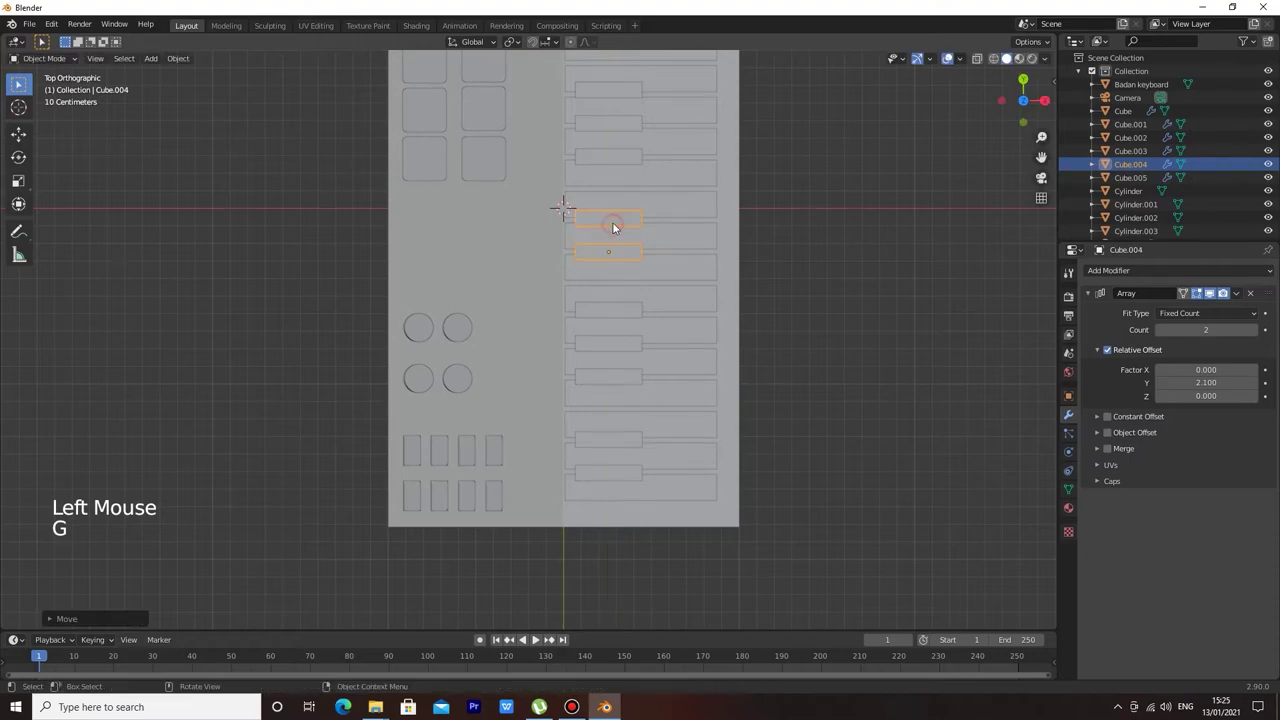
{"action": "left_click", "coordinate": [613, 122]}
{"action": "key", "text": "g"}
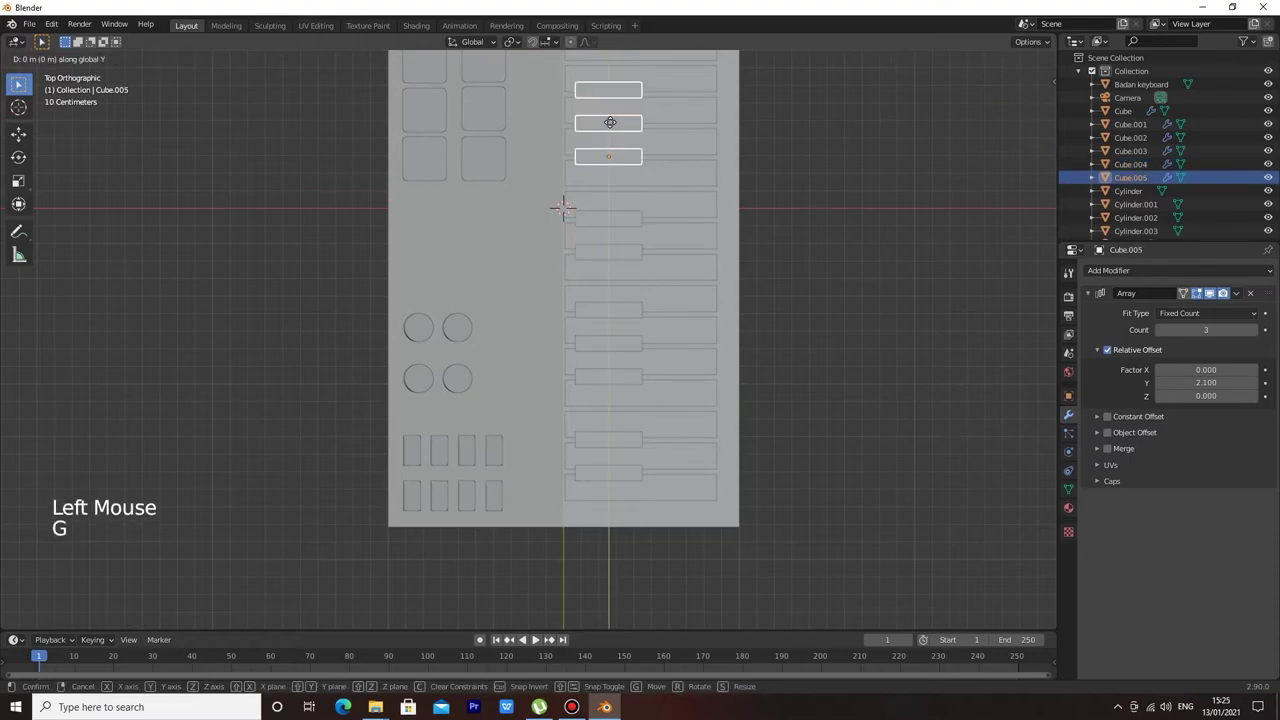
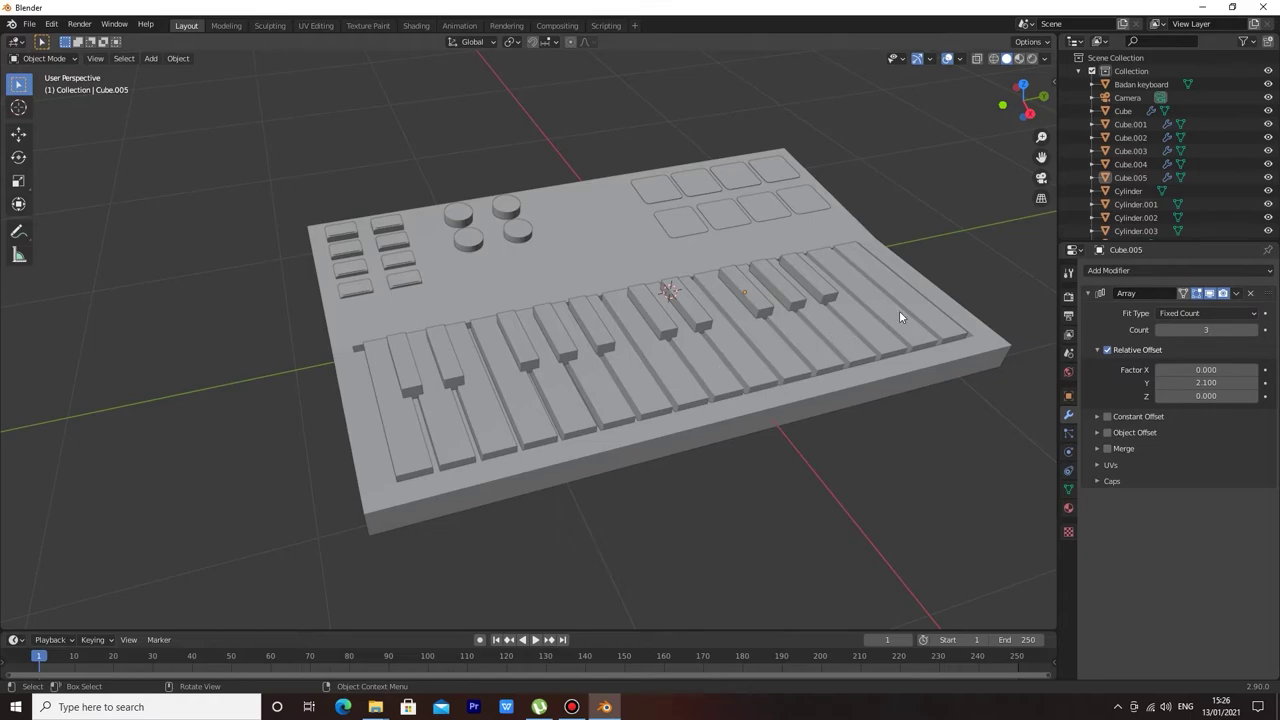
Select the Badan keyboard body and scale it down along Y to shorten its width.
{"action": "middle_click", "coordinate": [905, 312]}
{"action": "scroll", "scroll_direction": "down", "scroll_amount": 3}
{"action": "scroll", "scroll_direction": "down", "scroll_amount": 3}
{"action": "left_click", "coordinate": [718, 432]}
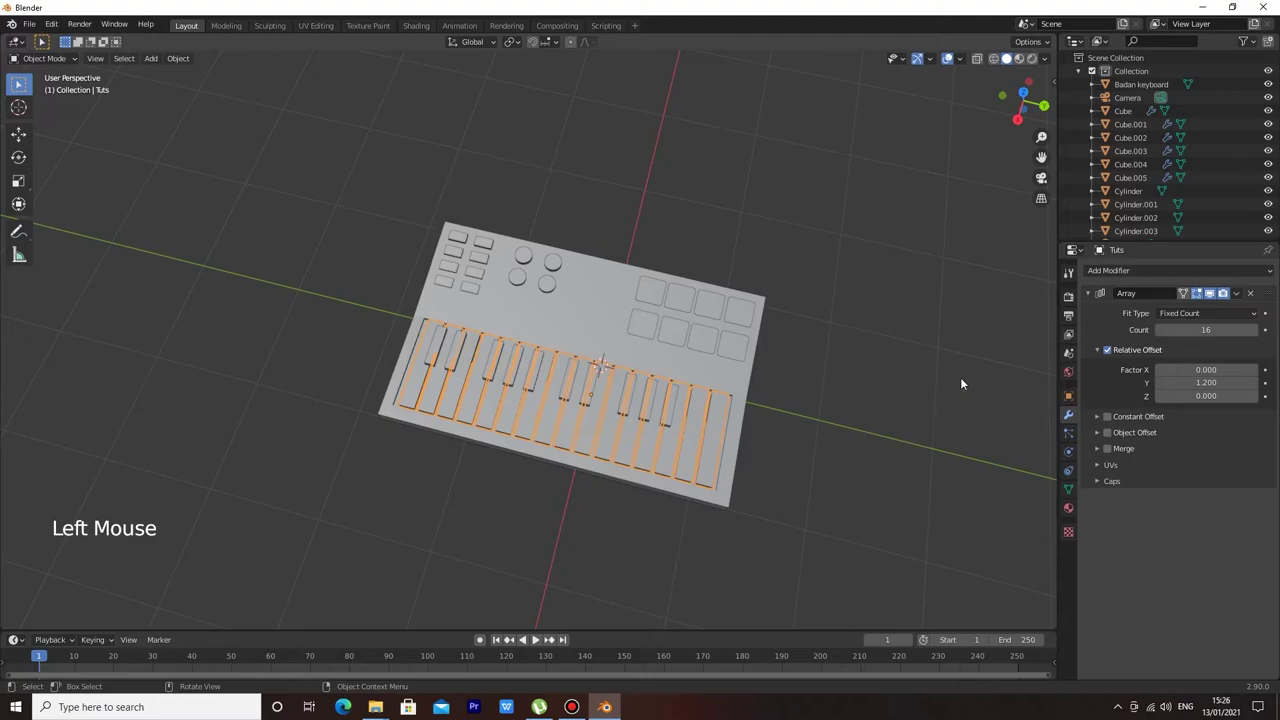
{"action": "scroll", "scroll_direction": "down", "scroll_amount": 3}
{"action": "left_click", "coordinate": [1130, 218]}
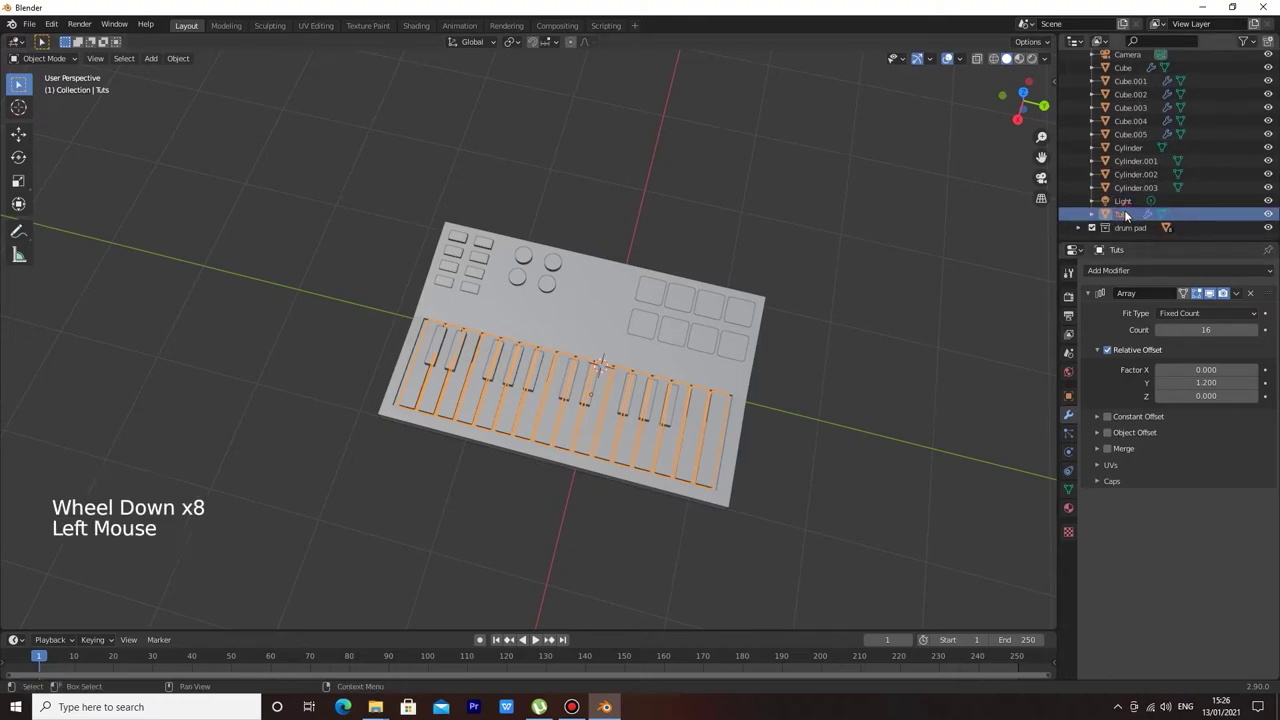
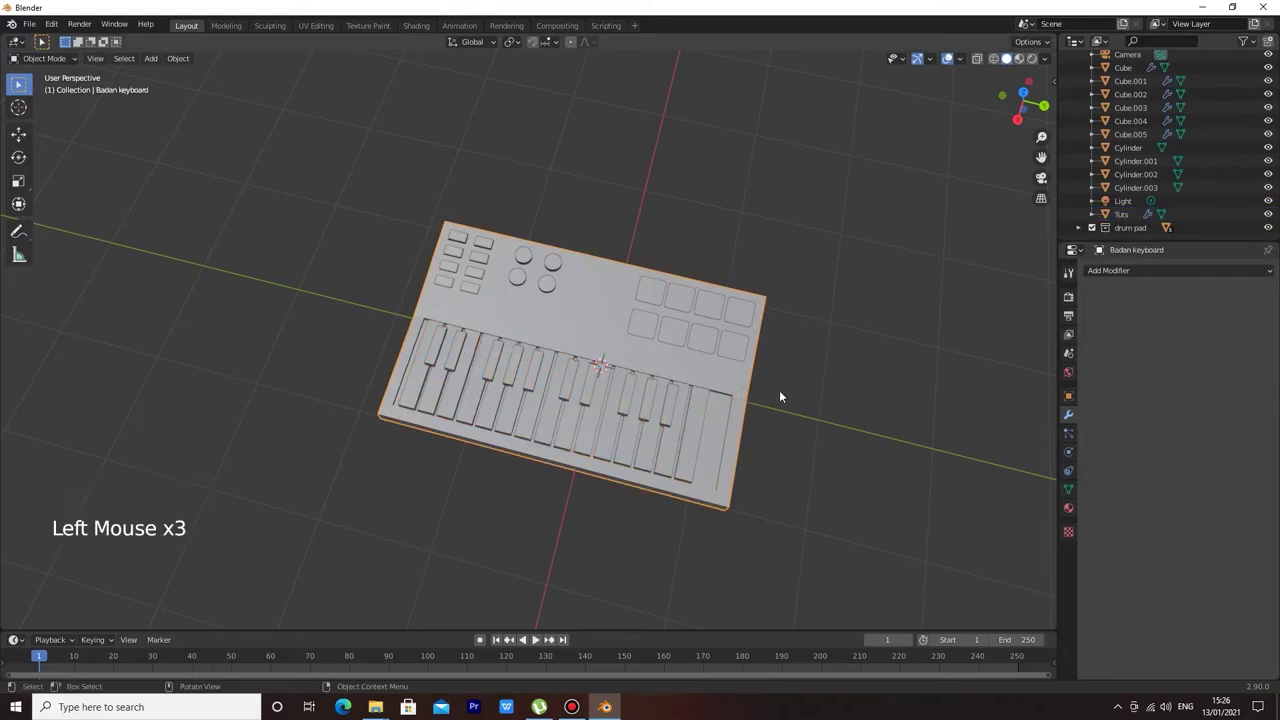
{"action": "key", "text": "s"}
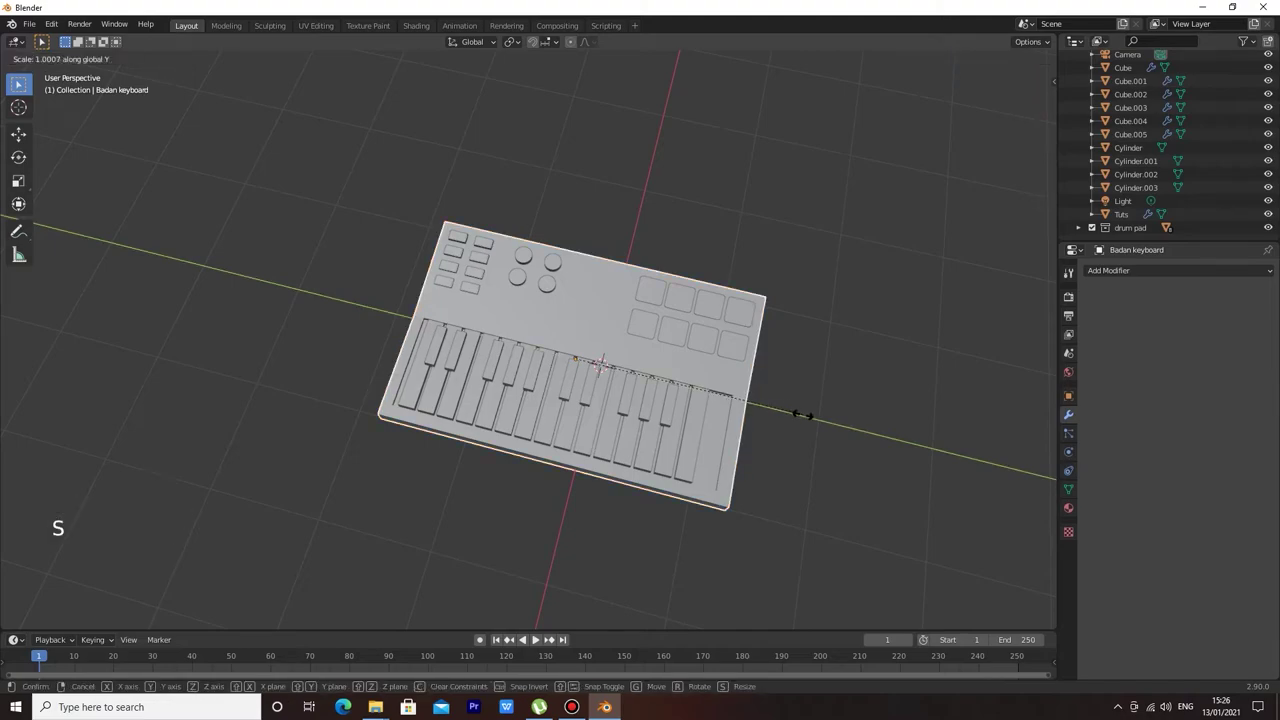
{"action": "key", "text": "g"}
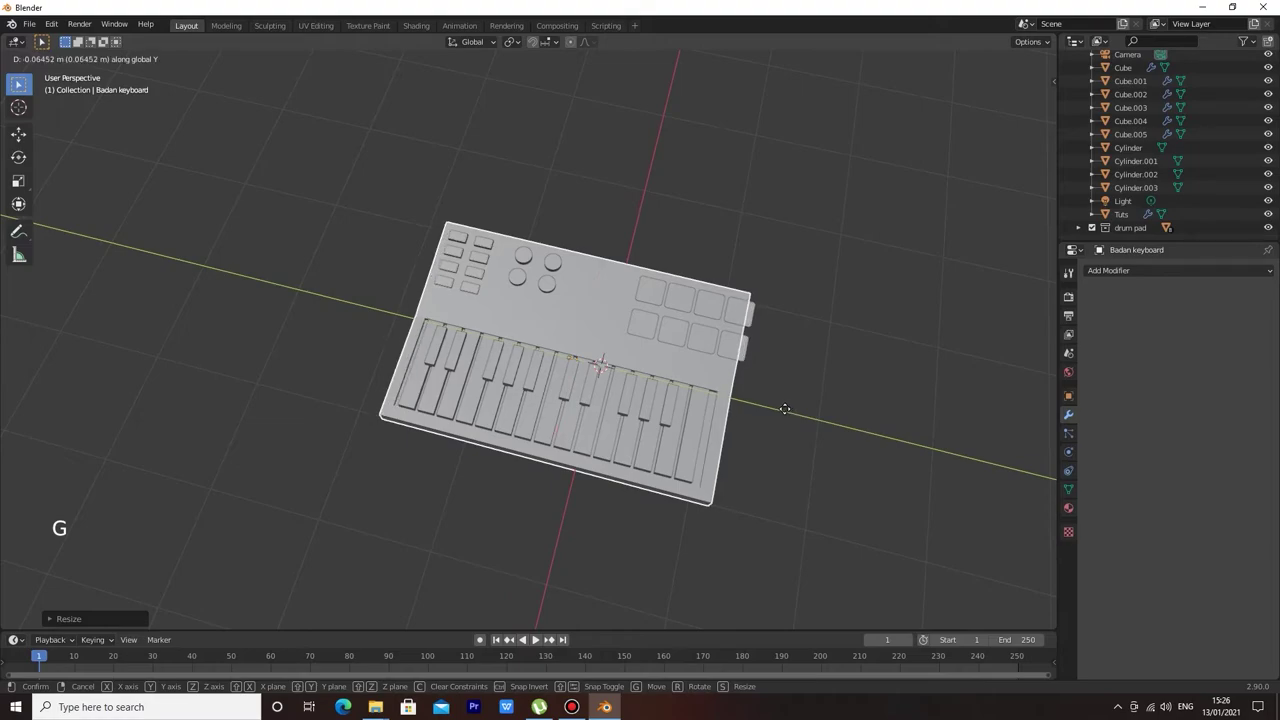
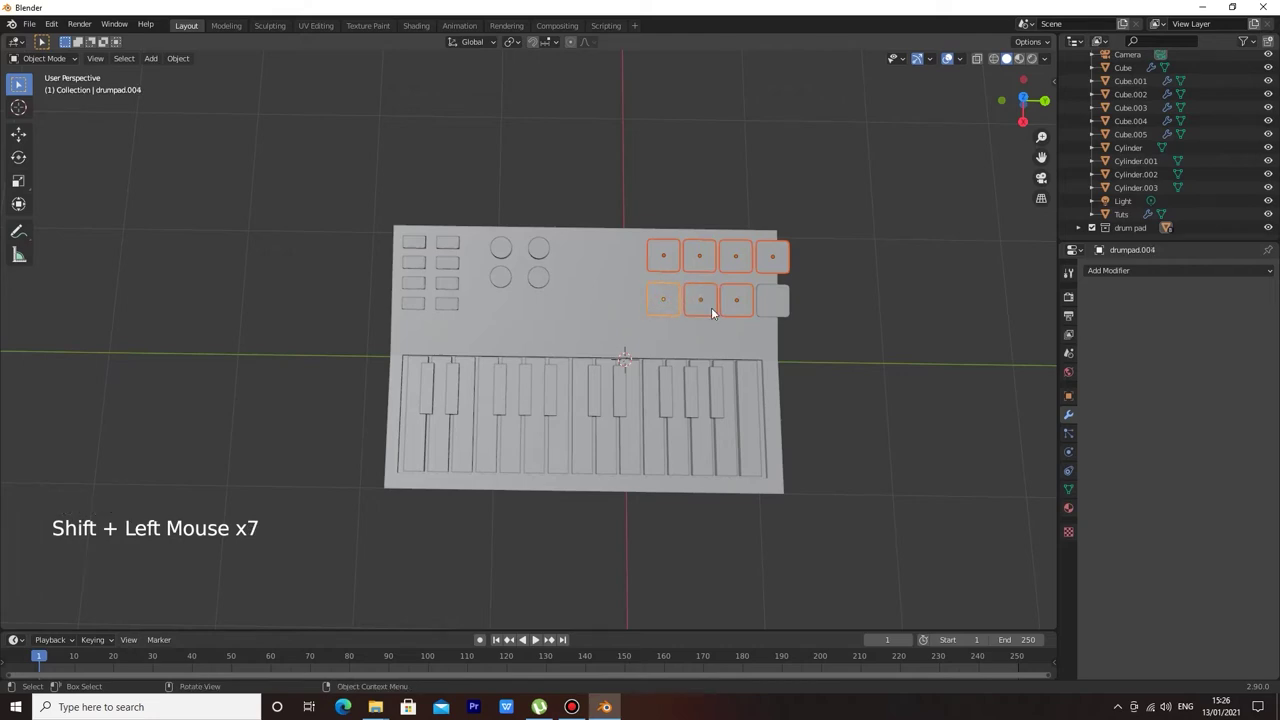
Move the drum pads inward along Y so they sit back within the shortened body.
{"action": "key", "text": "g"}
{"action": "key", "text": "ctrl+z"}
{"action": "left_click", "coordinate": [782, 310]}
{"action": "key", "text": "g"}
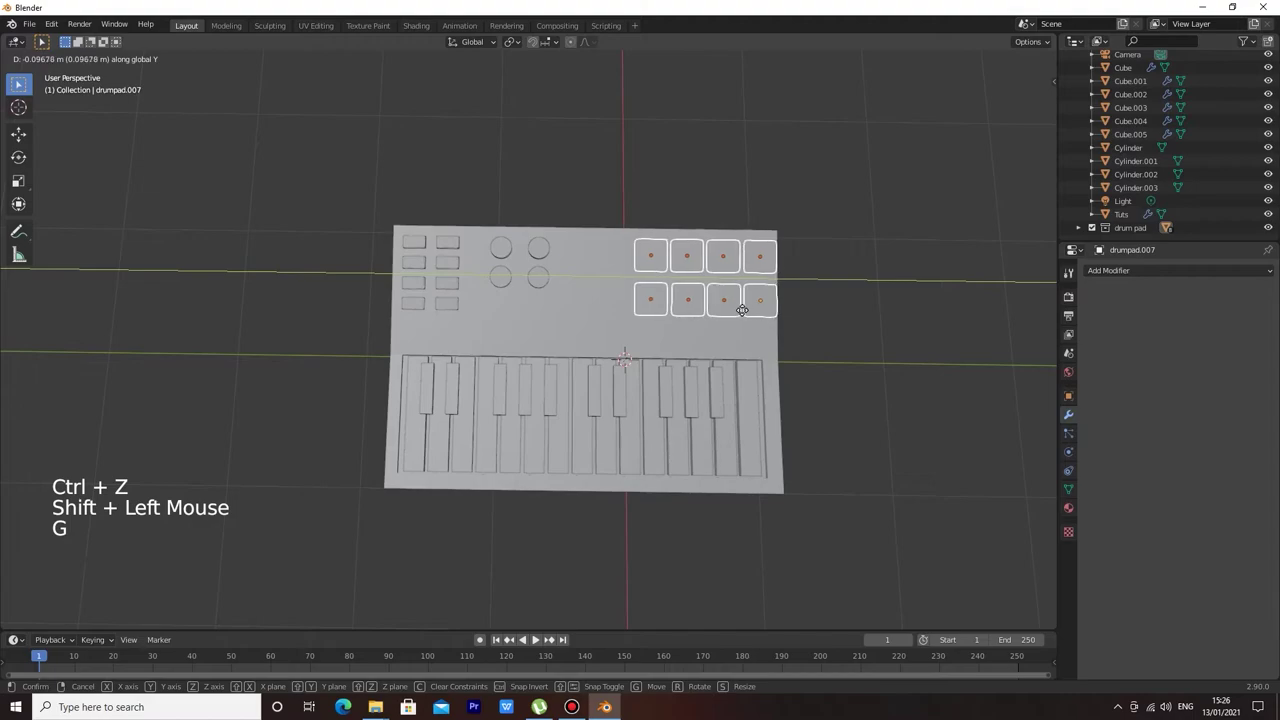
{"action": "left_click", "coordinate": [842, 290]}
Reduce the Tuts key array Count to 15 and give the keys a light Base Color in Material Preview.
{"action": "middle_click", "coordinate": [871, 285]}
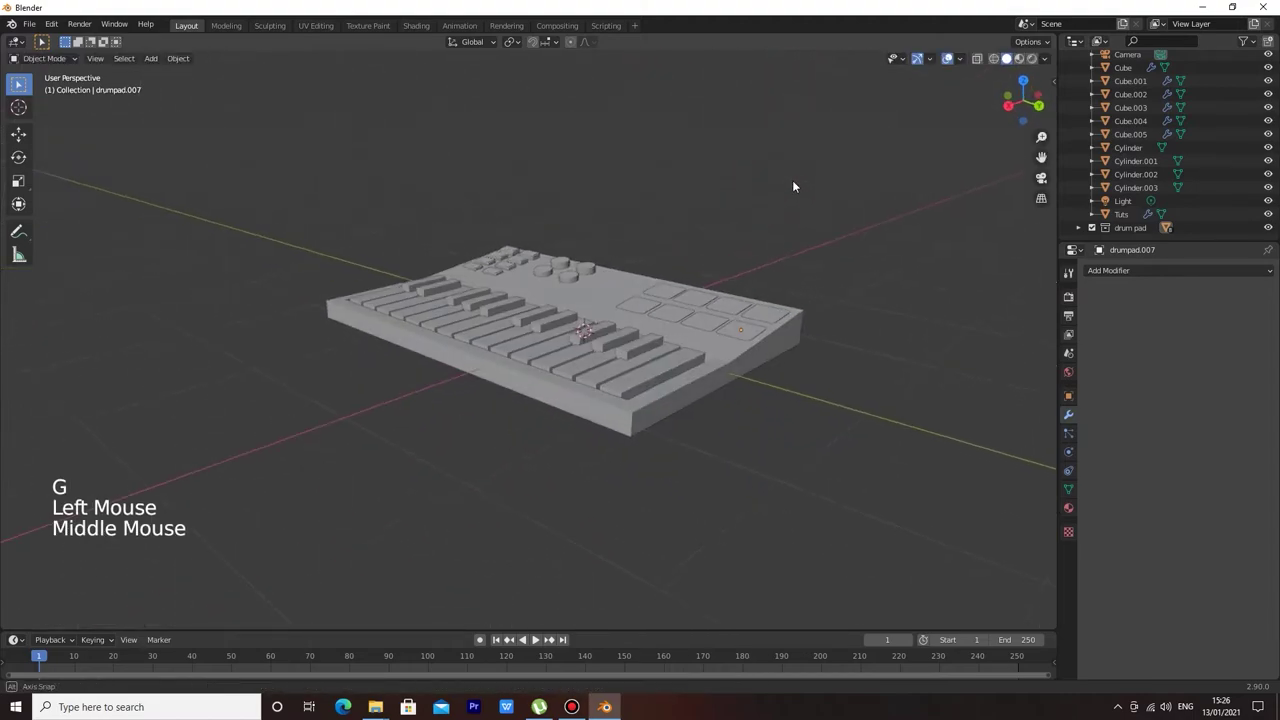
{"action": "scroll", "scroll_direction": "up", "scroll_amount": 3}
{"action": "scroll", "scroll_direction": "up", "scroll_amount": 3}
{"action": "scroll", "scroll_direction": "down", "scroll_amount": 3}
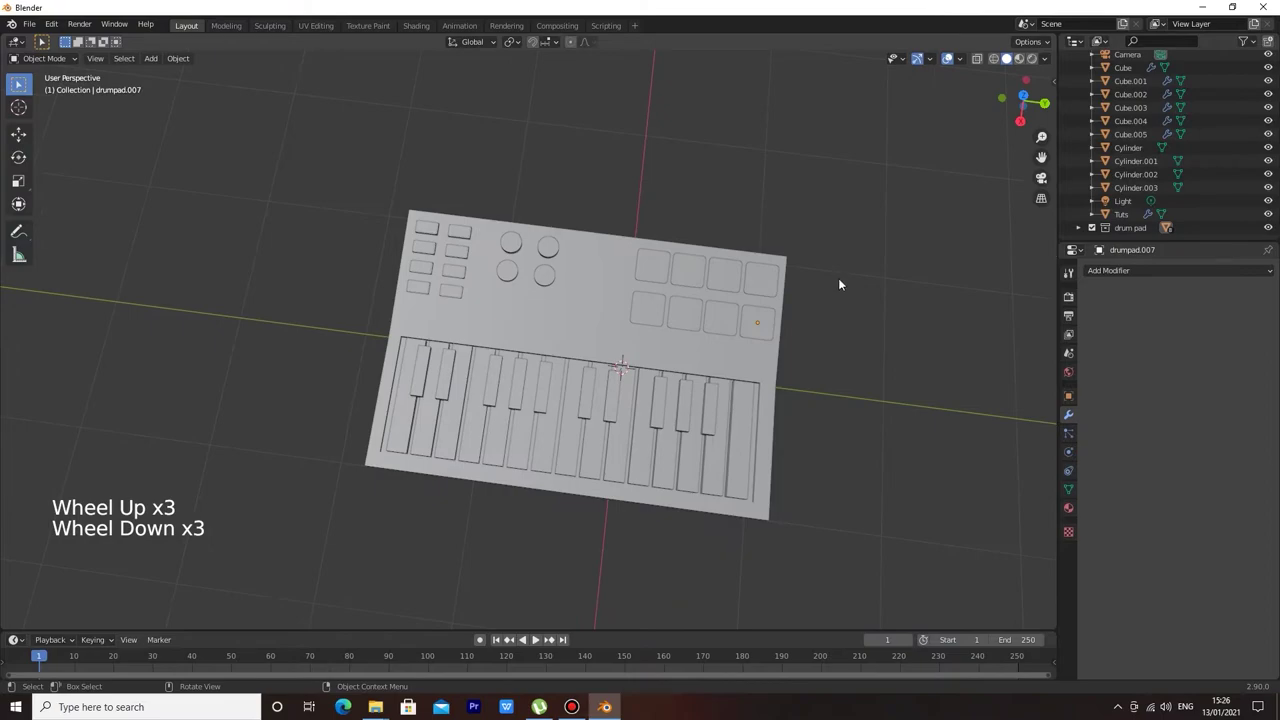
{"action": "scroll", "scroll_direction": "down", "scroll_amount": 3}
{"action": "scroll", "scroll_direction": "up", "scroll_amount": 3}
{"action": "scroll", "scroll_direction": "down", "scroll_amount": 3}
{"action": "left_click", "coordinate": [796, 477]}
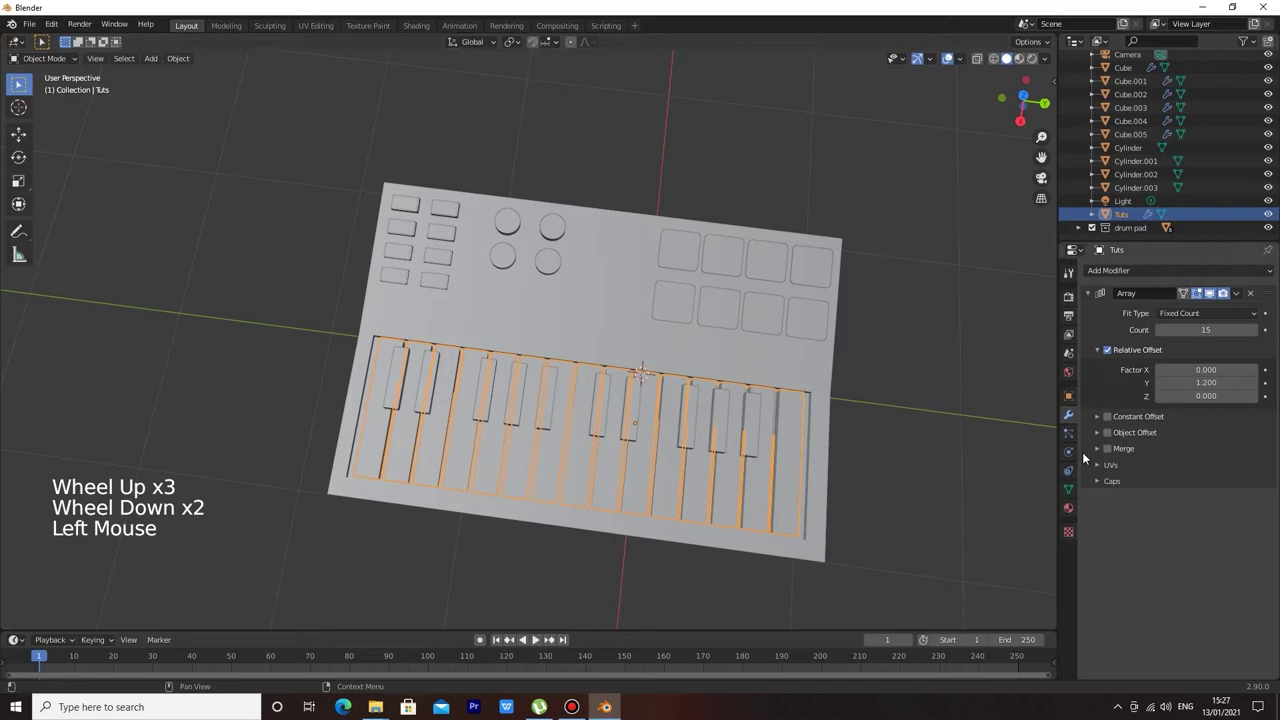
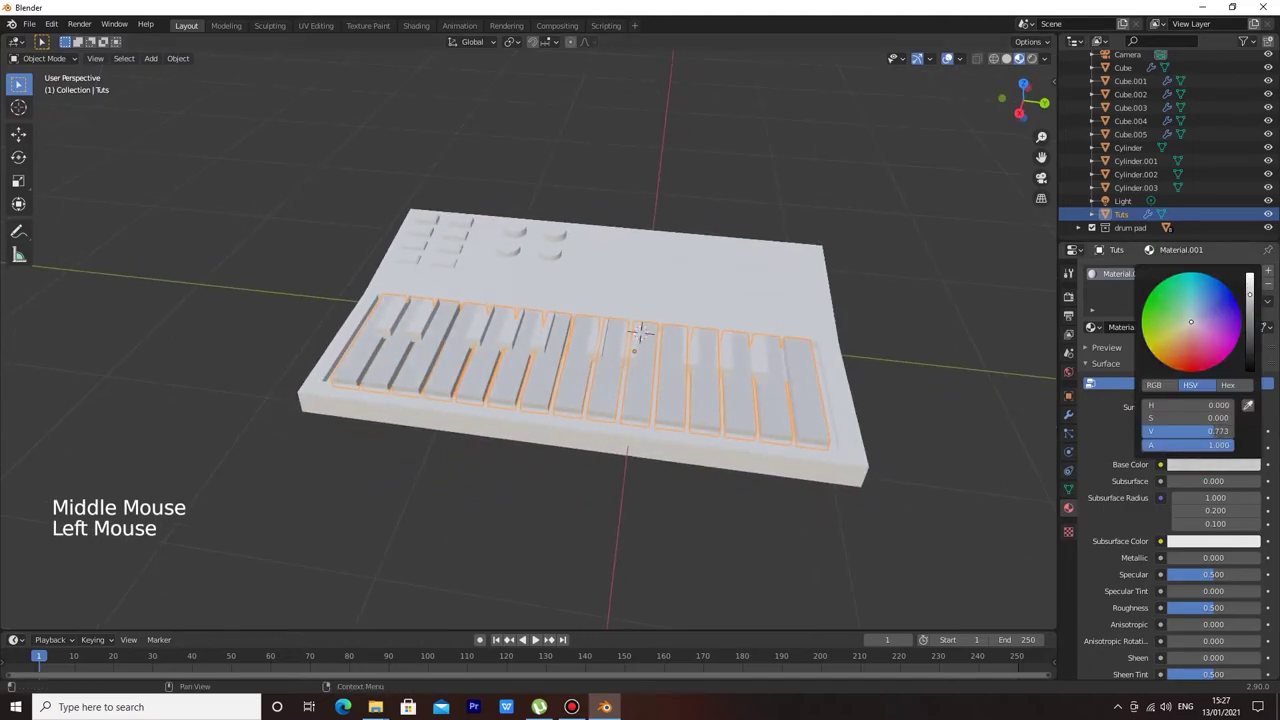
Give the black keys a new black material renamed 'Tuts hitam' and assign it to Cube.002.
{"action": "left_click", "coordinate": [925, 364]}
{"action": "middle_click", "coordinate": [930, 371]}
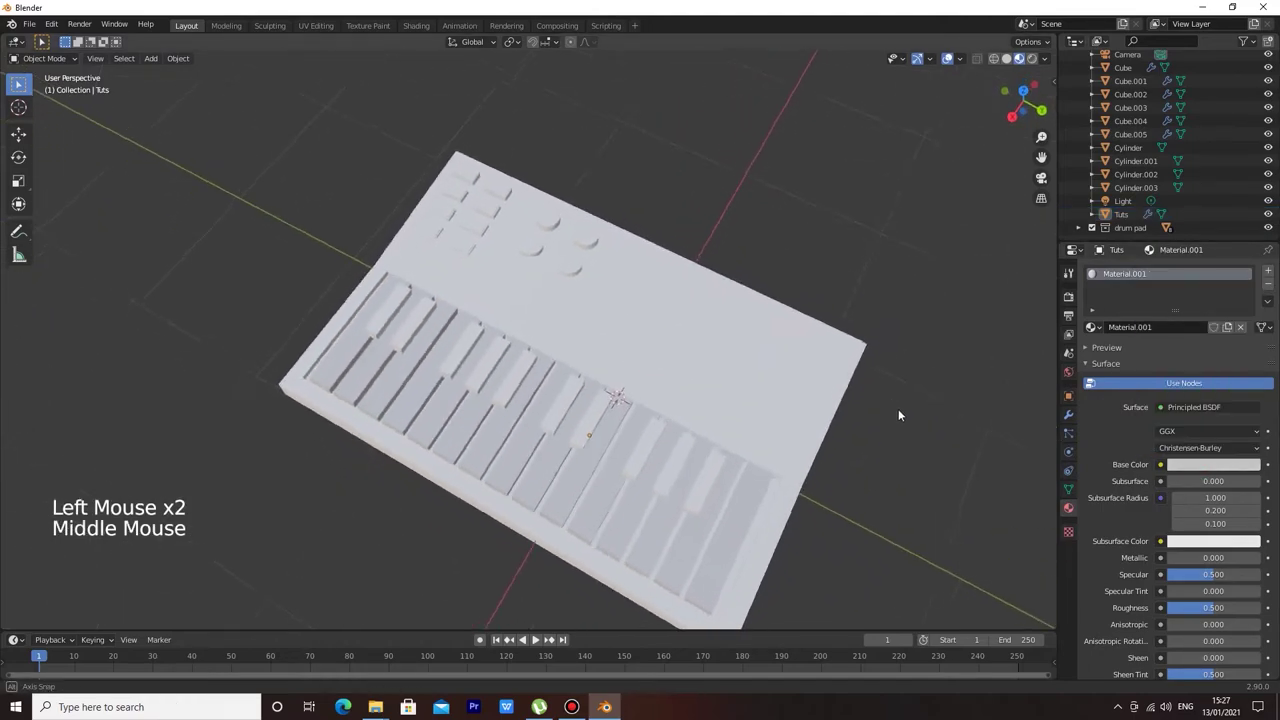
{"action": "middle_click", "coordinate": [927, 413]}
{"action": "middle_click", "coordinate": [944, 421]}
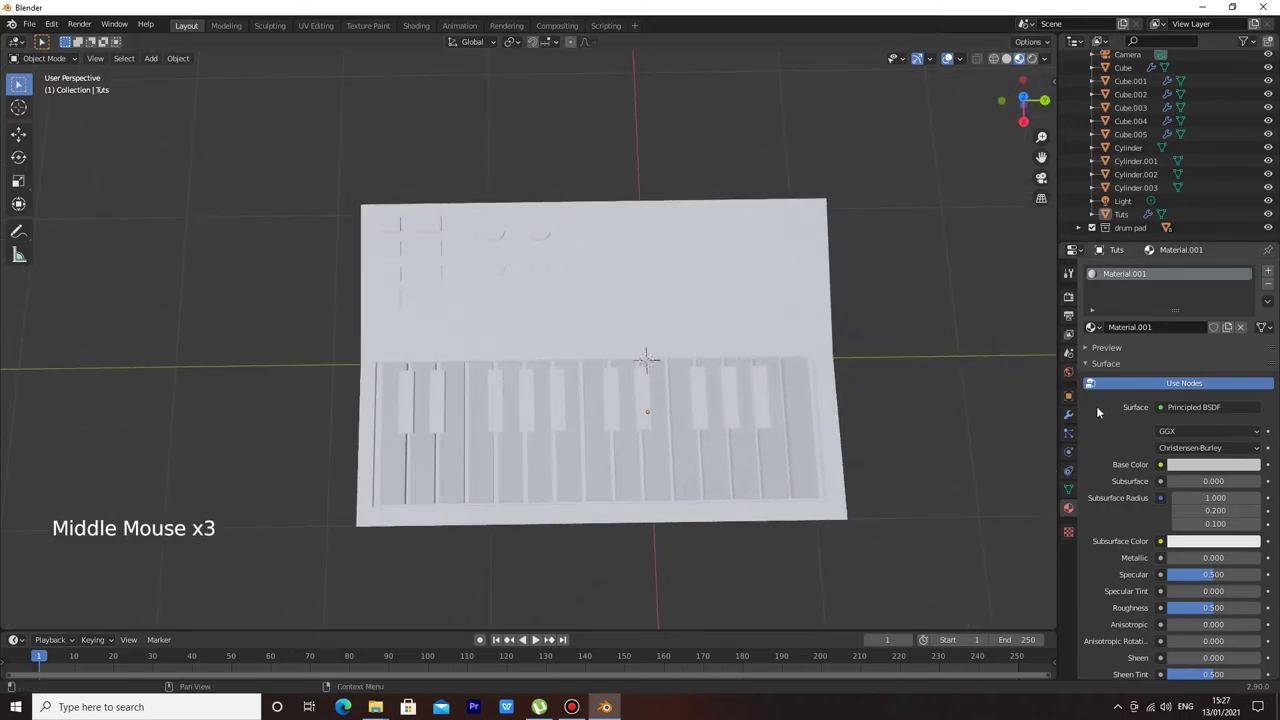
{"action": "left_click", "coordinate": [764, 415]}
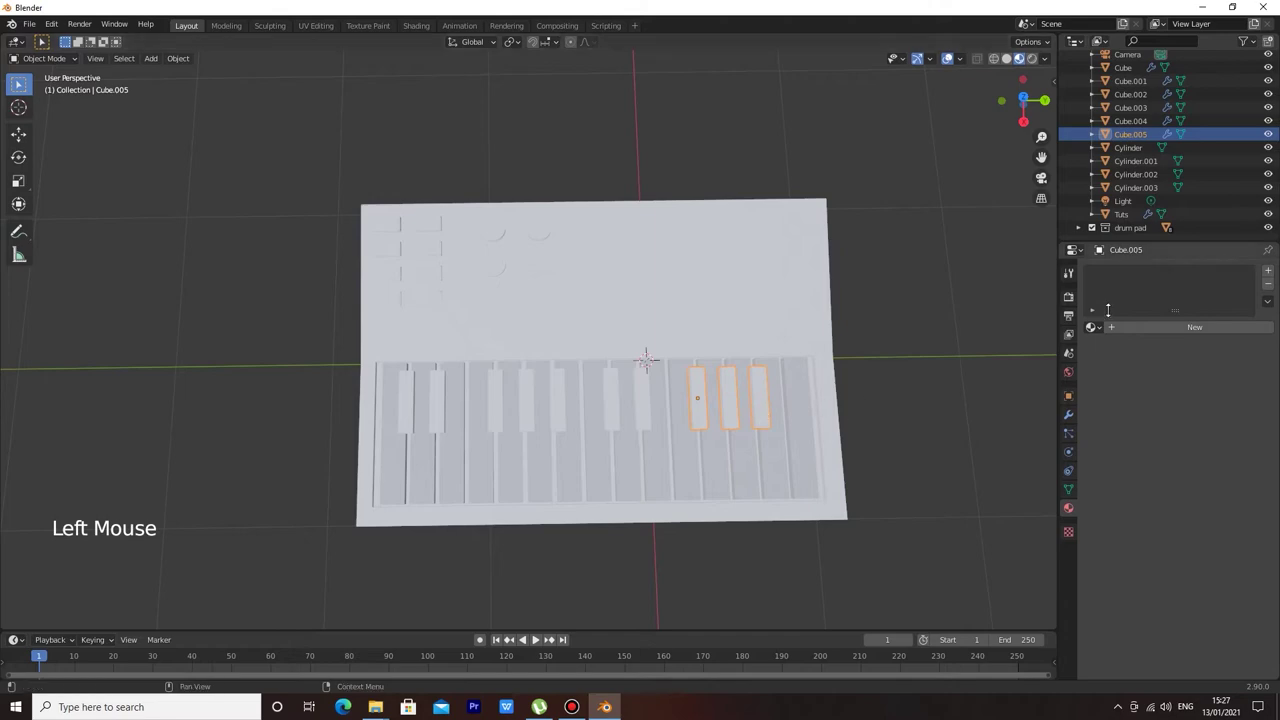
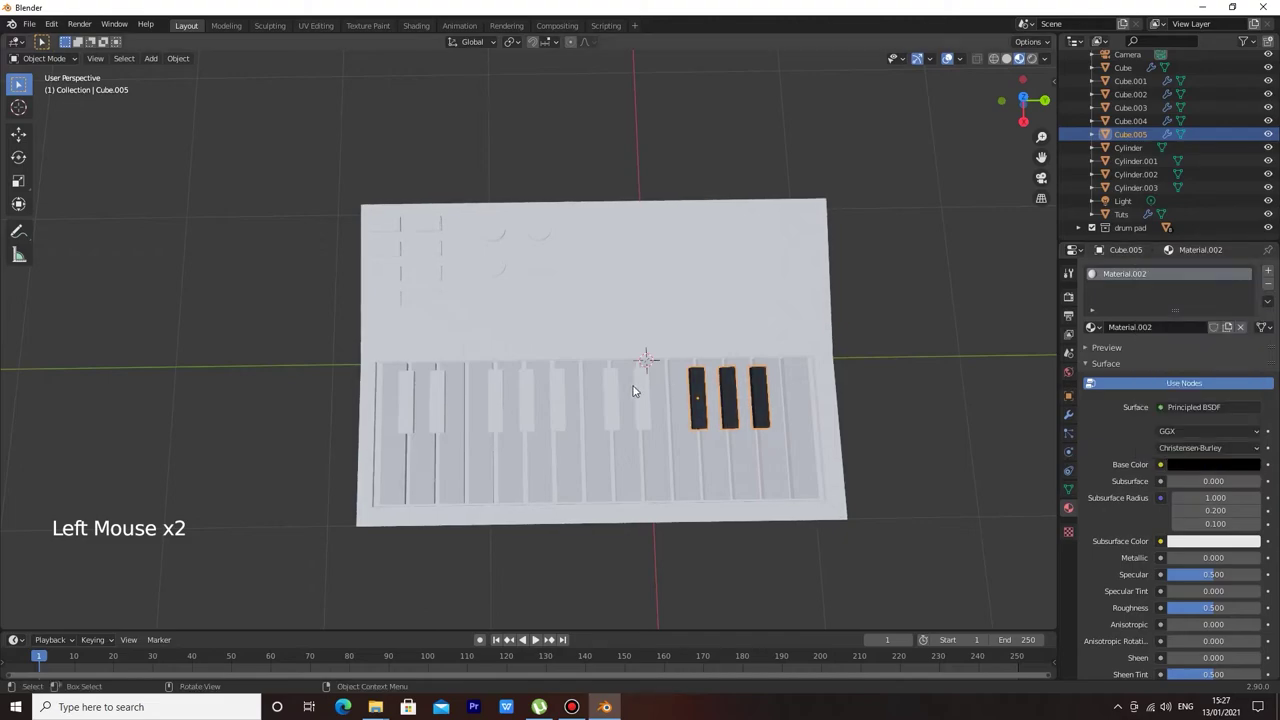
{"action": "double_click", "coordinate": [1132, 289]}
{"action": "double_click", "coordinate": [1133, 275]}
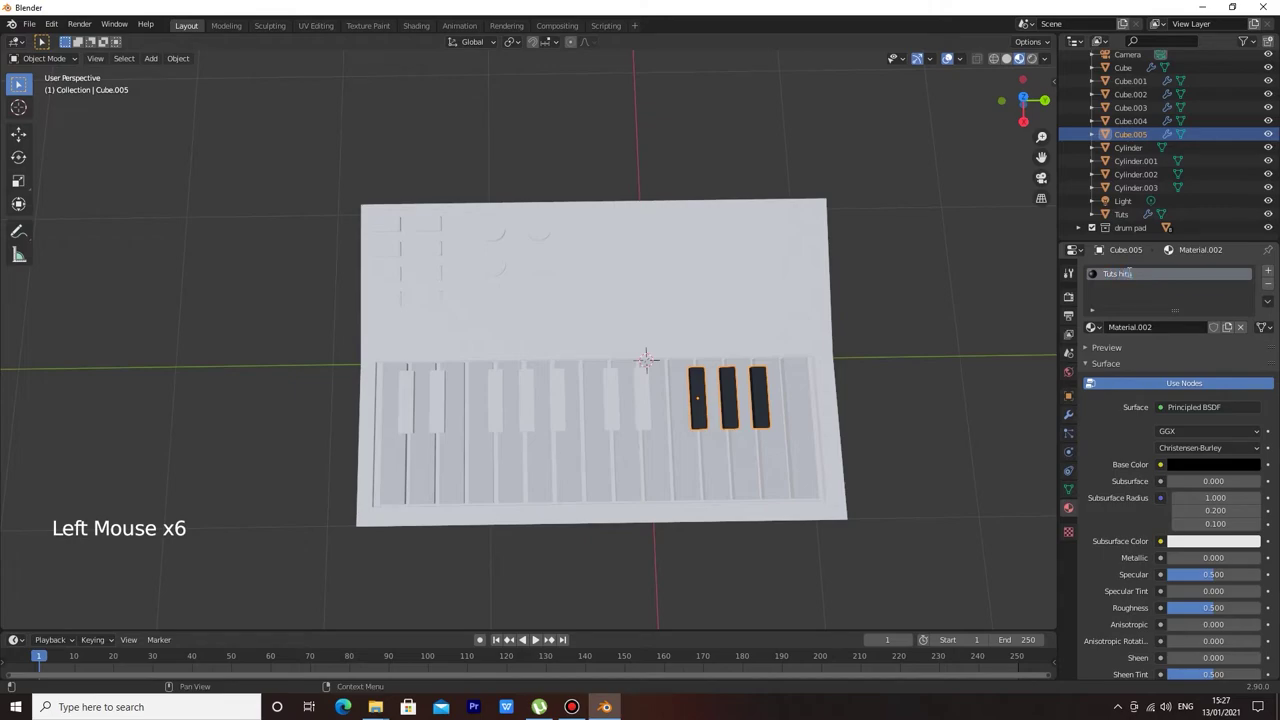
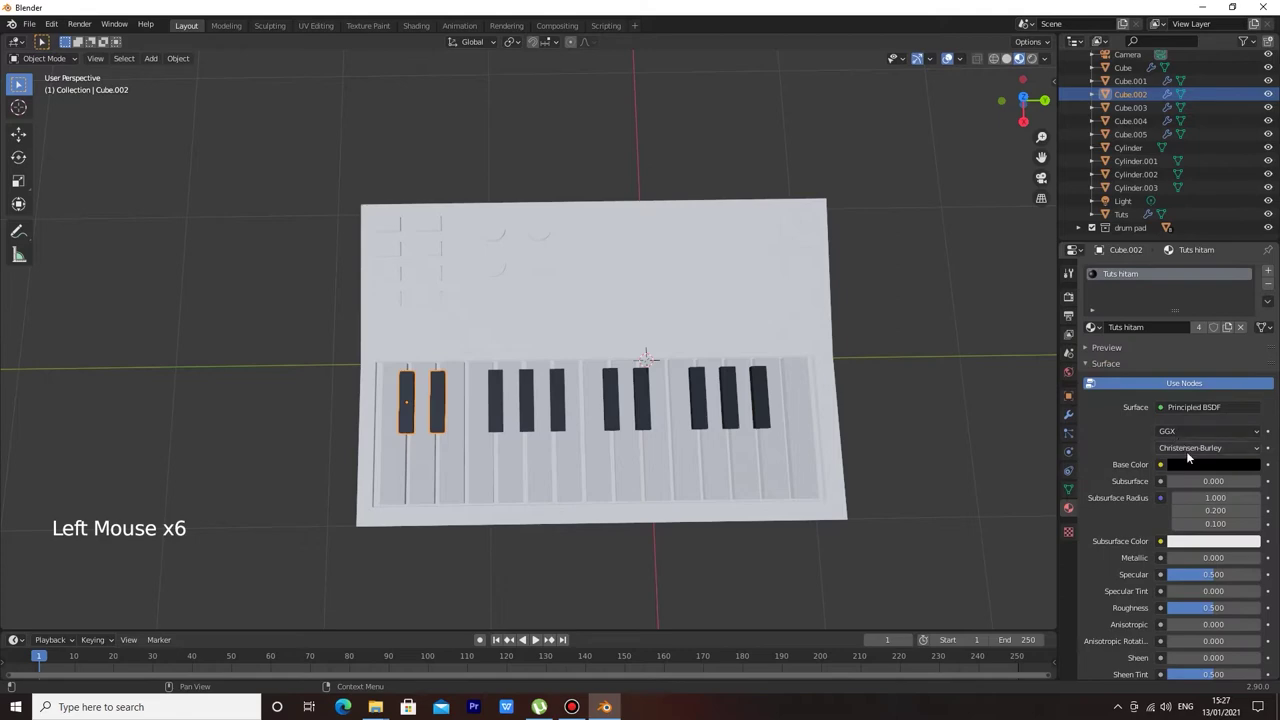
Raise Metallic/Specular on Tuts hitam and brighten the white keys' Tuts Base Color.
{"action": "left_click", "coordinate": [1198, 463]}
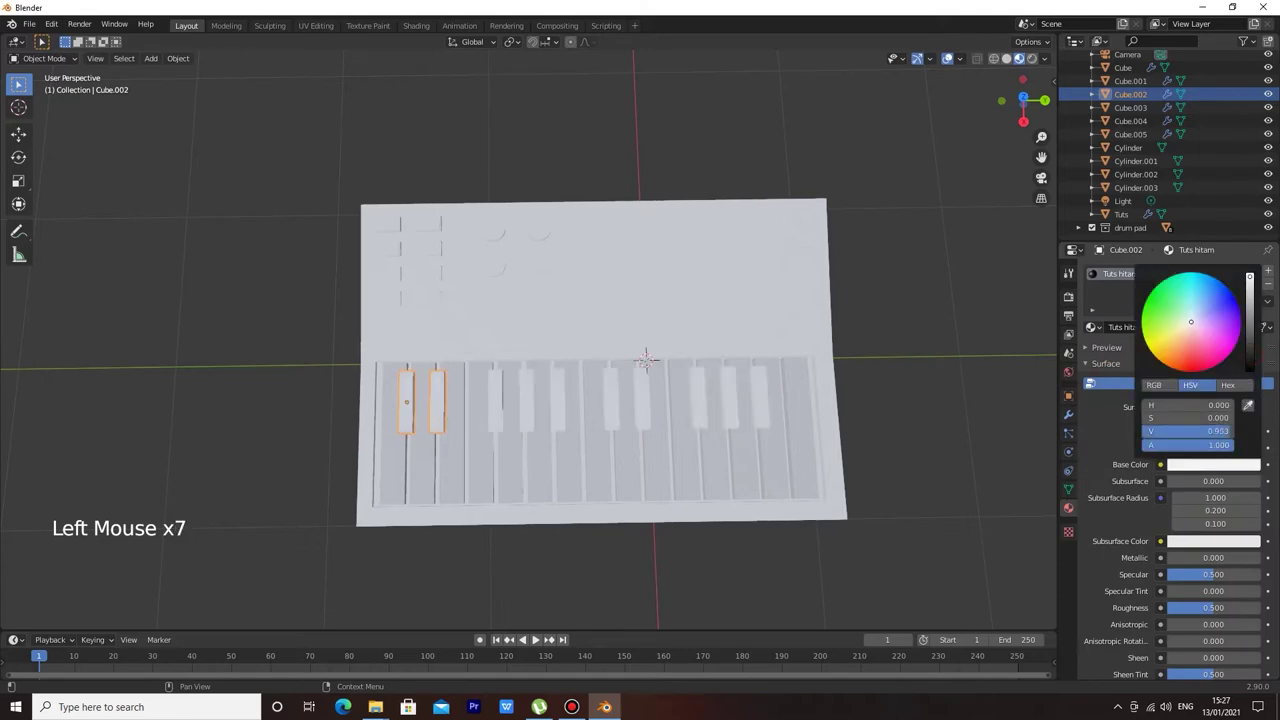
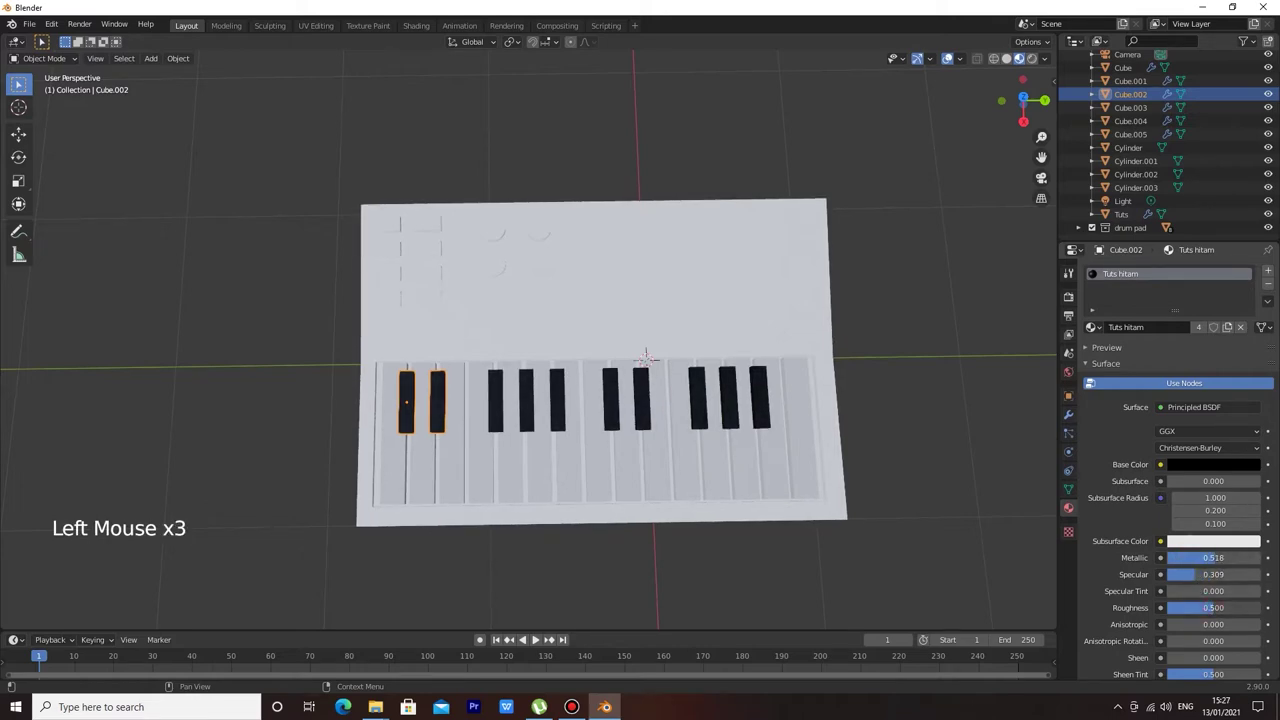
{"action": "middle_click", "coordinate": [805, 411]}
{"action": "left_click", "coordinate": [779, 388]}
{"action": "middle_click", "coordinate": [851, 374]}
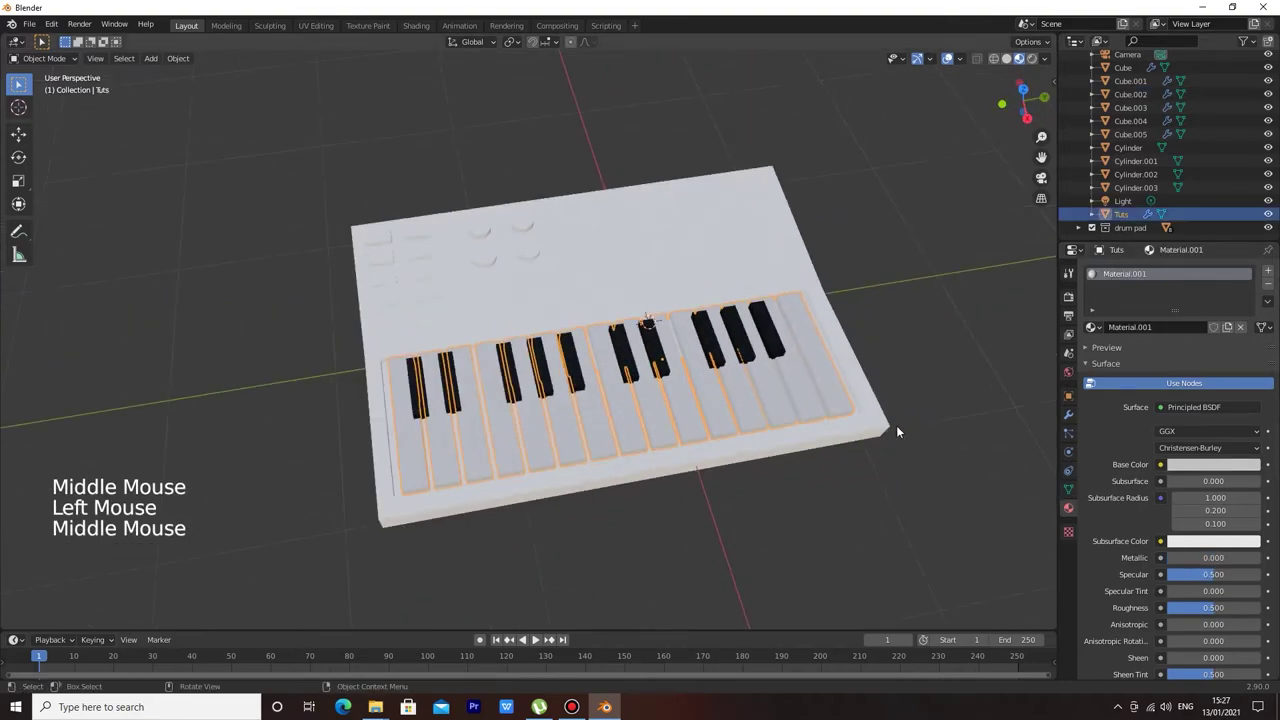
{"action": "left_click", "coordinate": [1205, 464]}
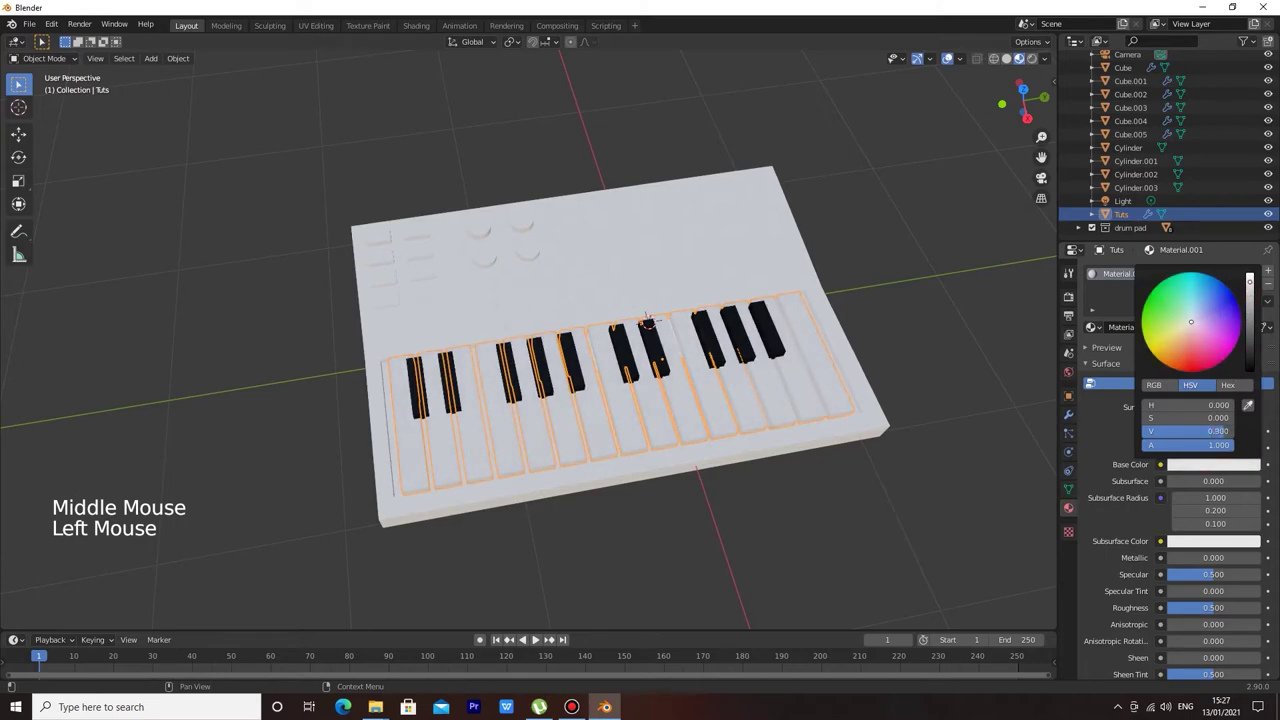
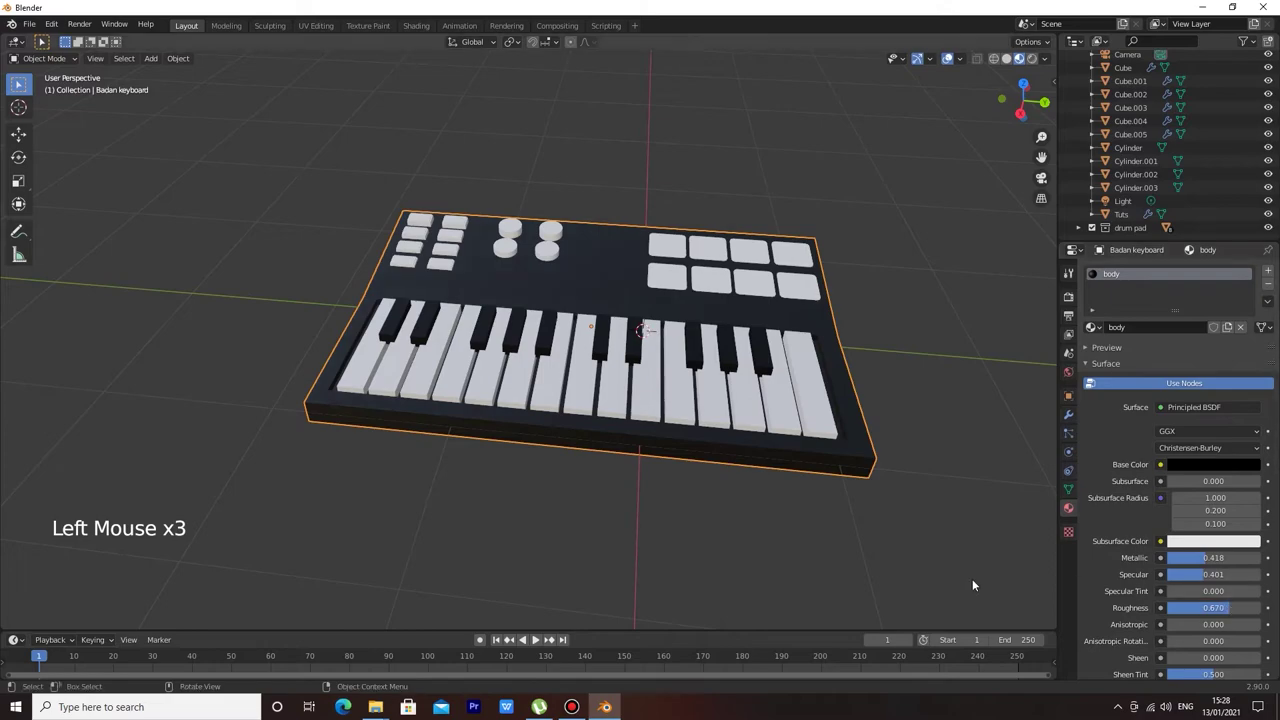
Give Badan keyboard a dark material named 'body' with raised metallic and roughness.
{"action": "left_click", "coordinate": [796, 566]}
{"action": "middle_click", "coordinate": [724, 533]}
{"action": "left_click", "coordinate": [816, 544]}
{"action": "scroll", "scroll_direction": "up", "scroll_amount": 3}
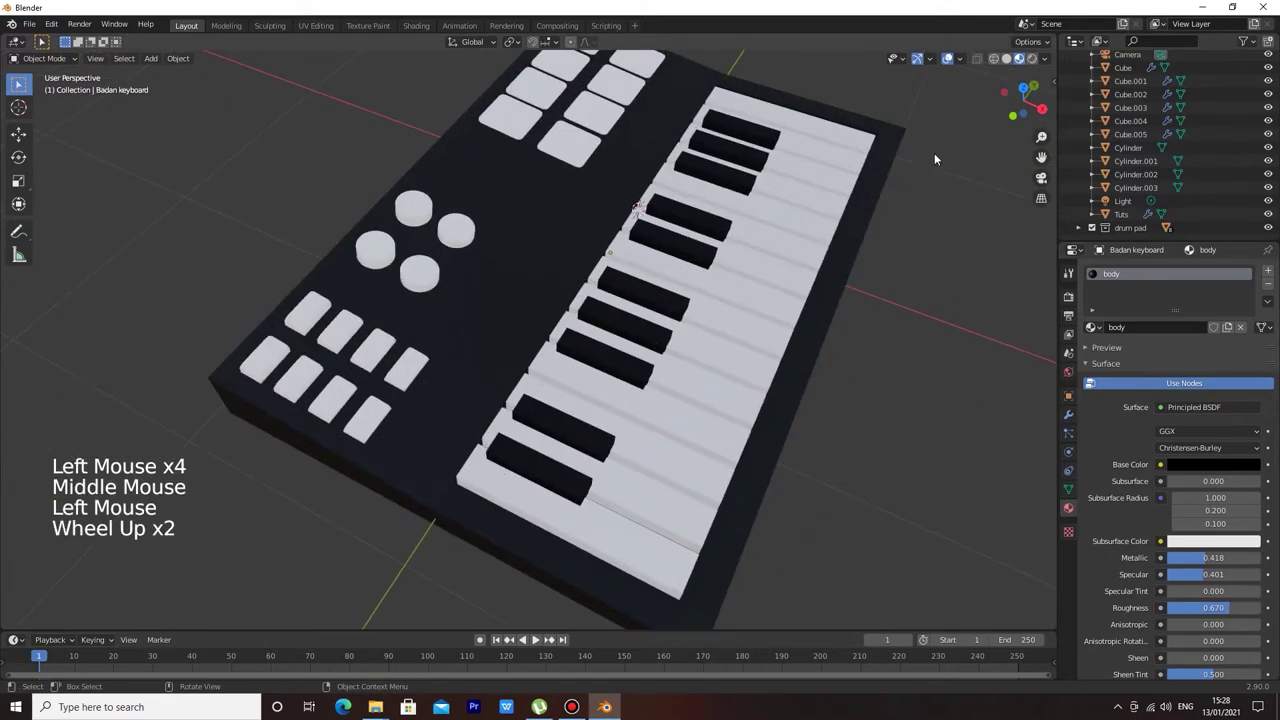
{"action": "middle_click", "coordinate": [942, 136]}
{"action": "middle_click", "coordinate": [718, 179]}
Give drumpad.003 a blue Emission material at strength 1.8, enable Bloom and set viewport samples to 64.
{"action": "left_click", "coordinate": [743, 190]}
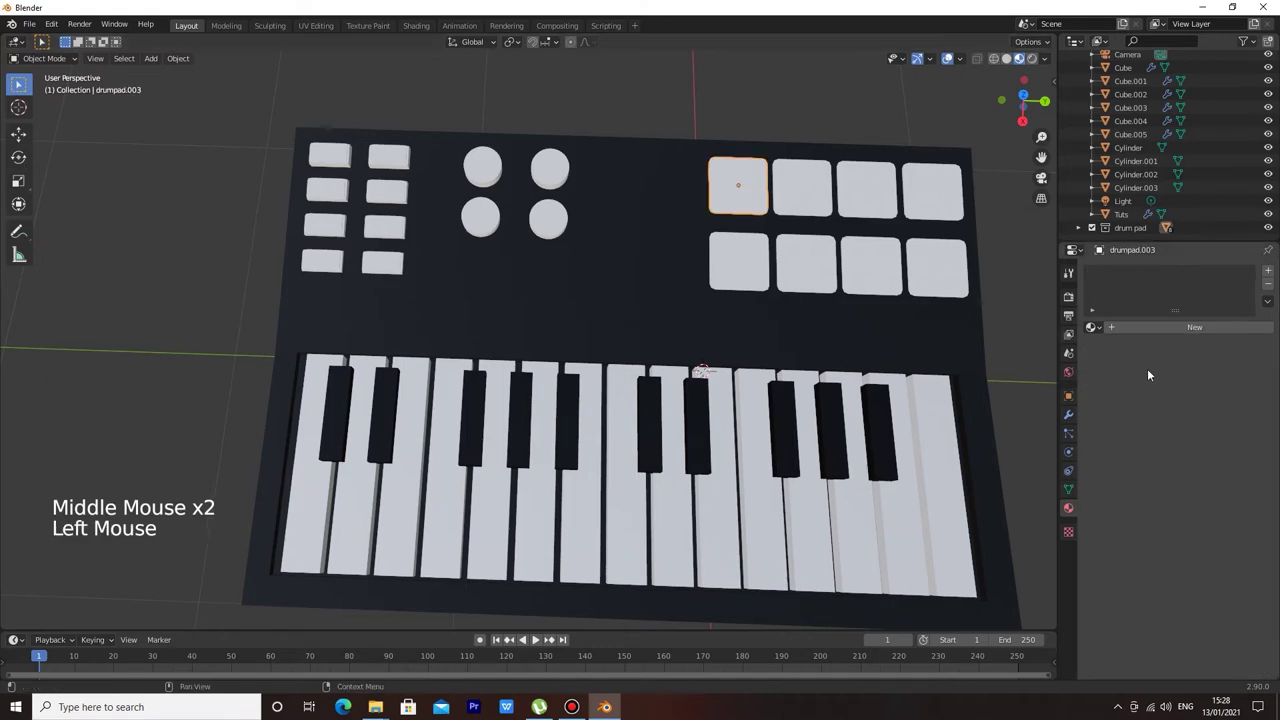
{"action": "left_click", "coordinate": [1163, 332]}
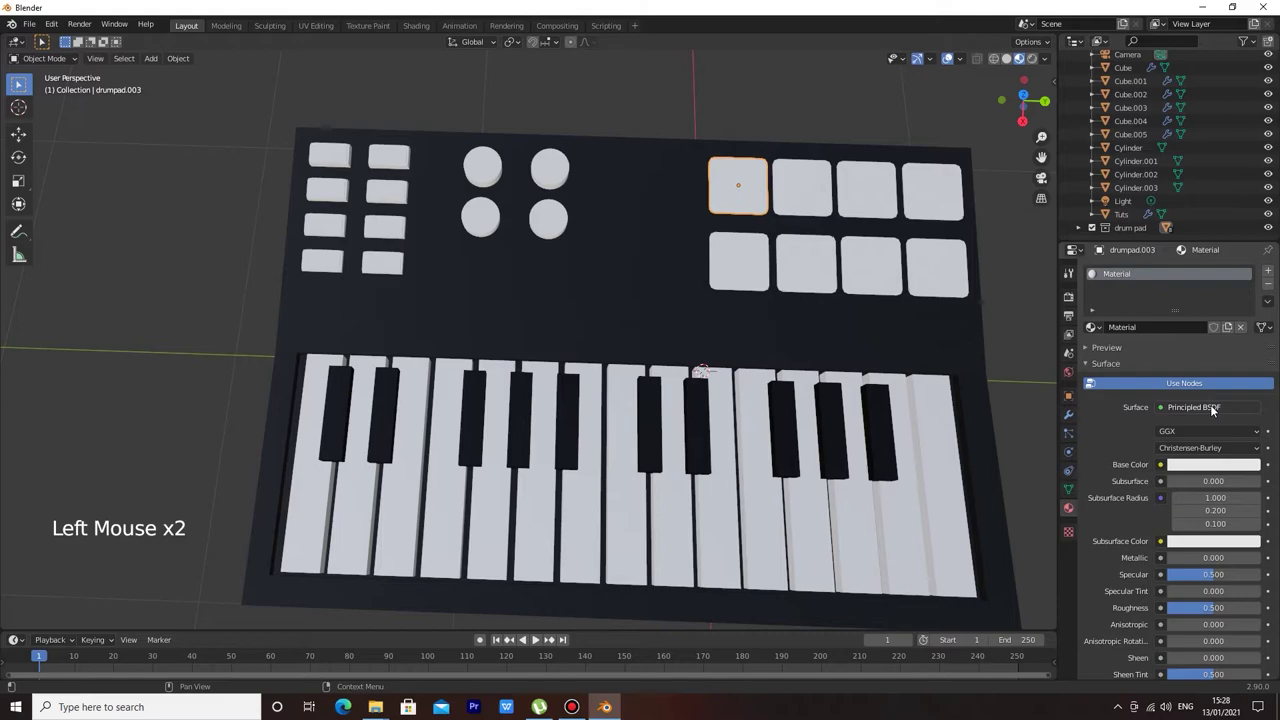
{"action": "left_click", "coordinate": [1216, 412]}
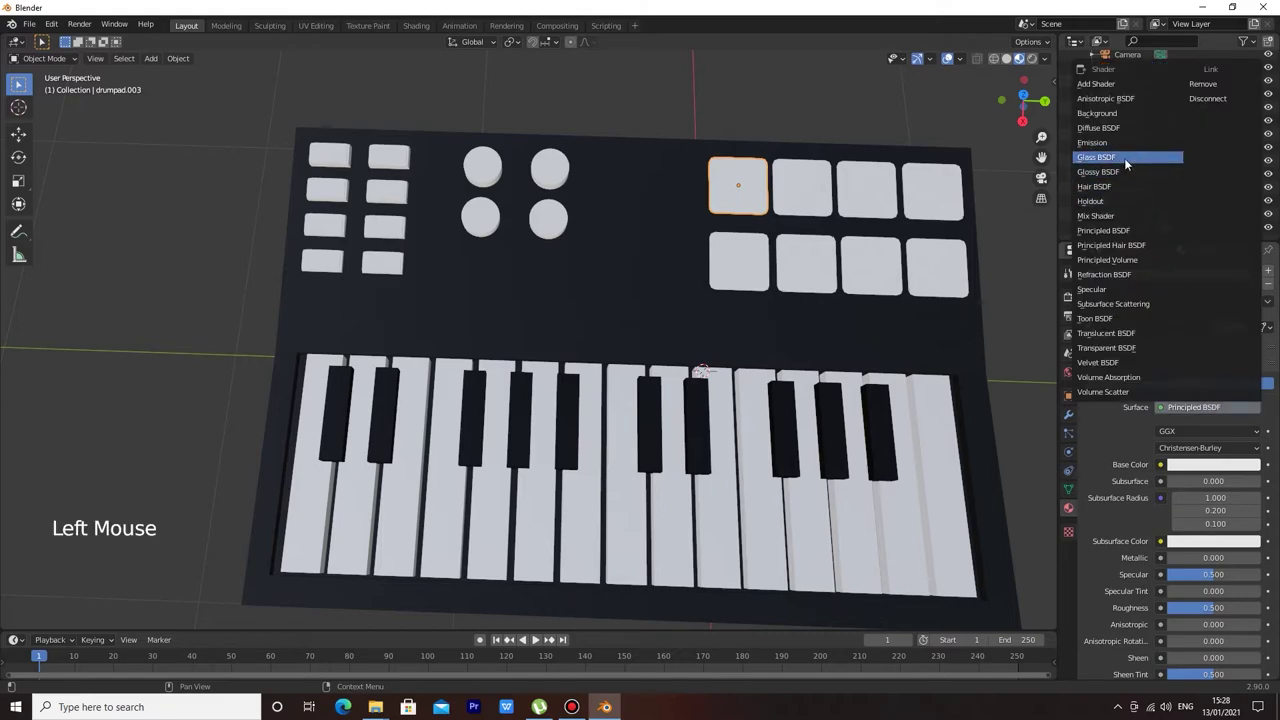
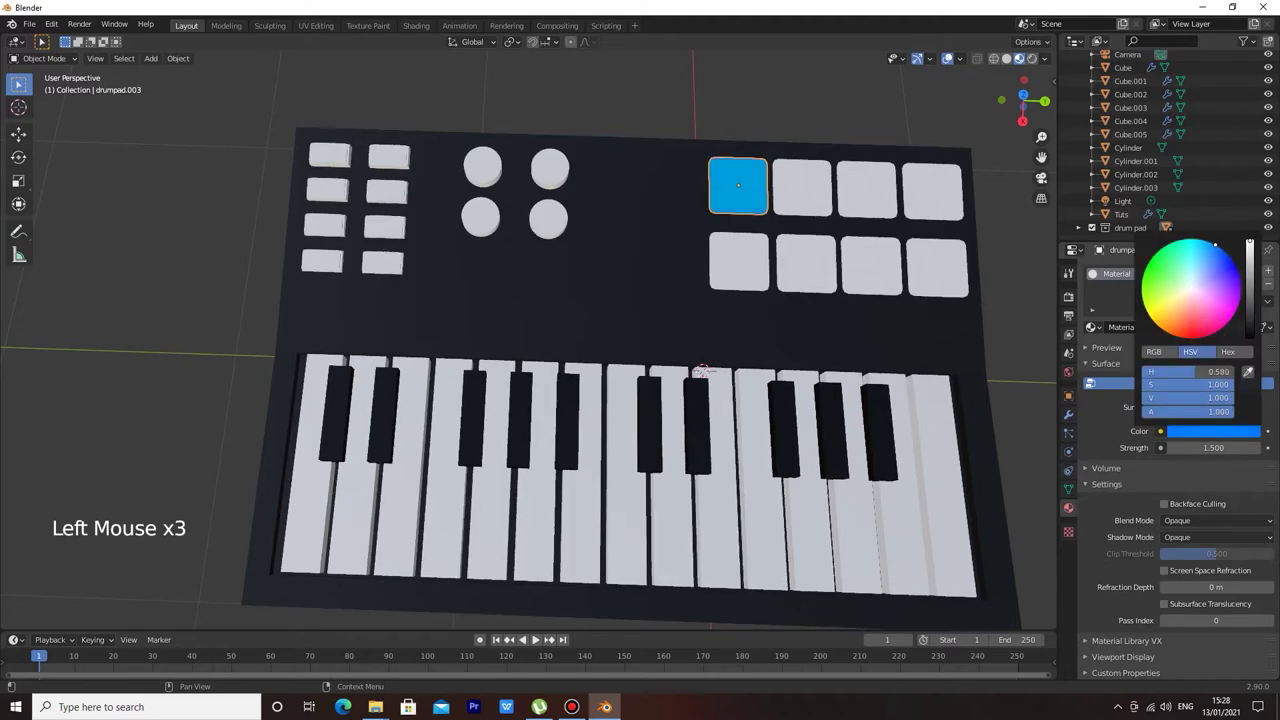
{"action": "left_click", "coordinate": [1010, 277]}
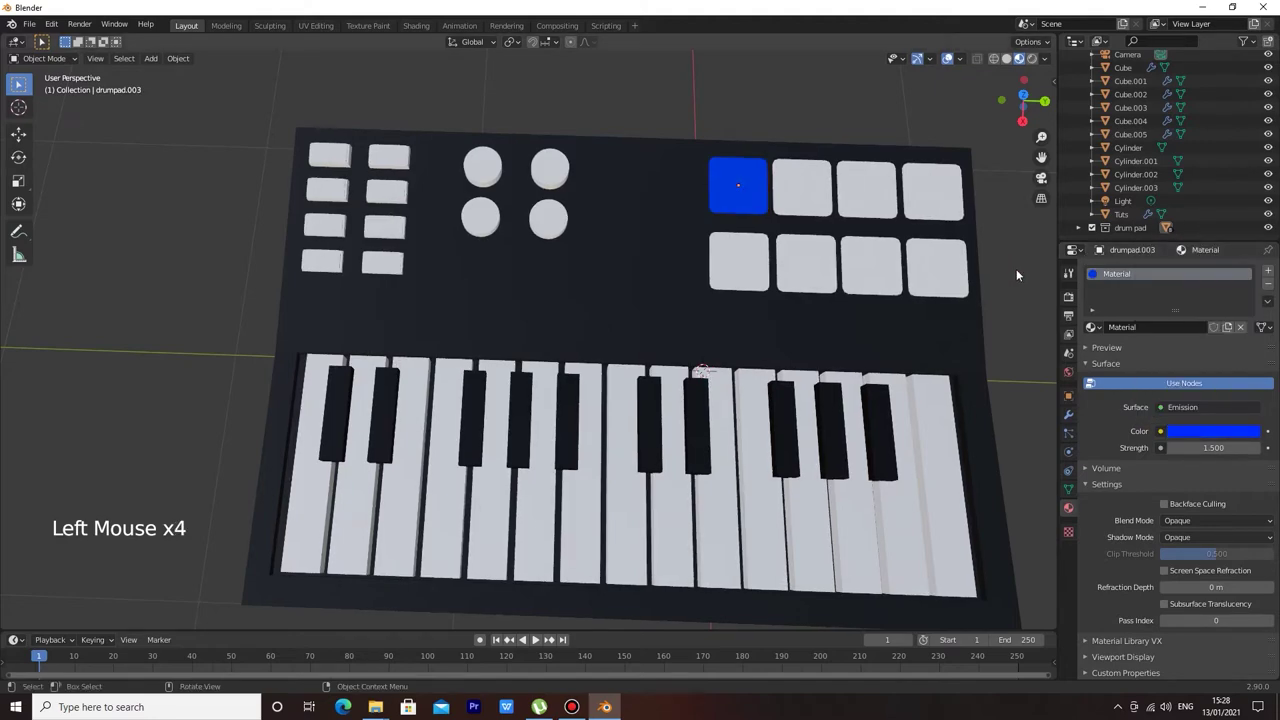
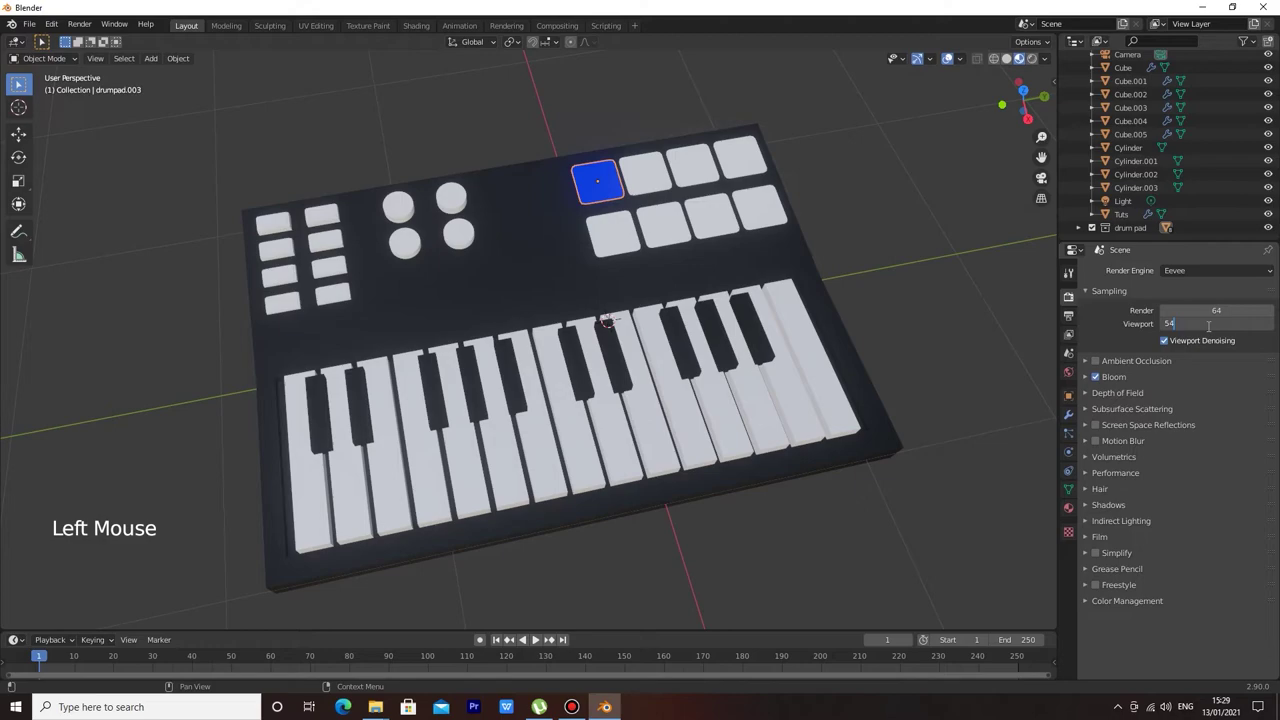
{"action": "key", "text": "BackSpace"}
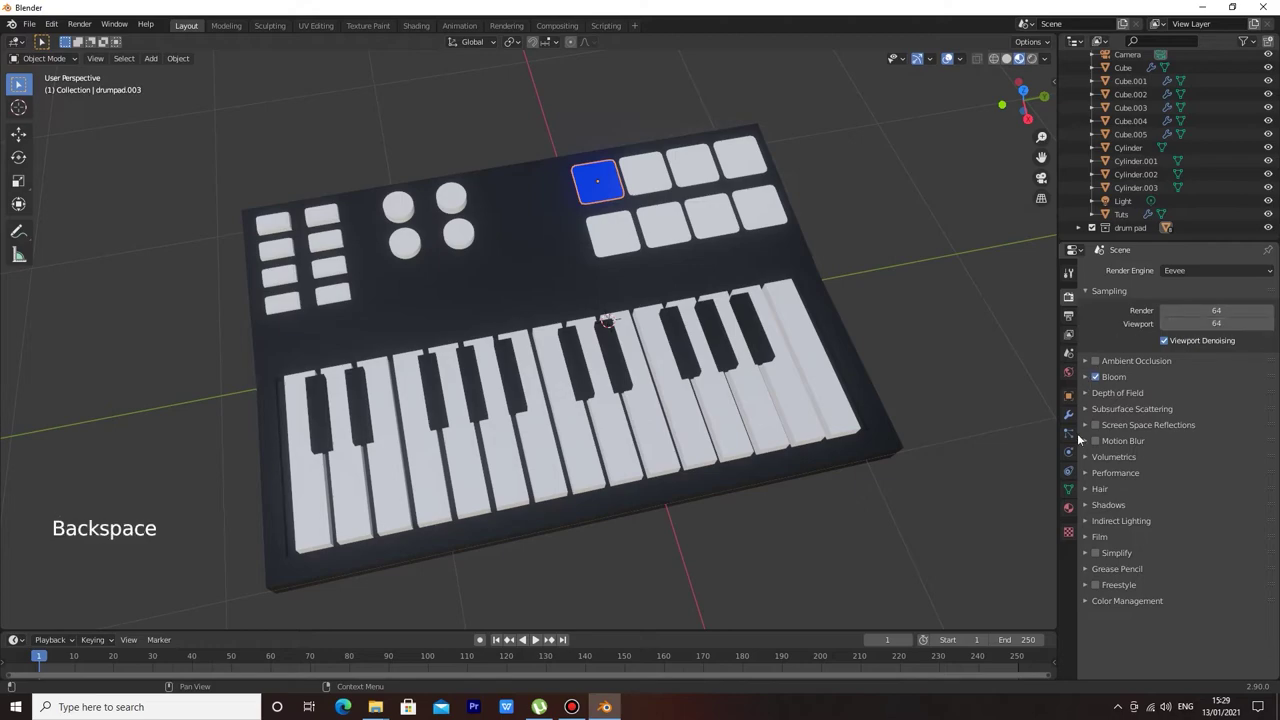
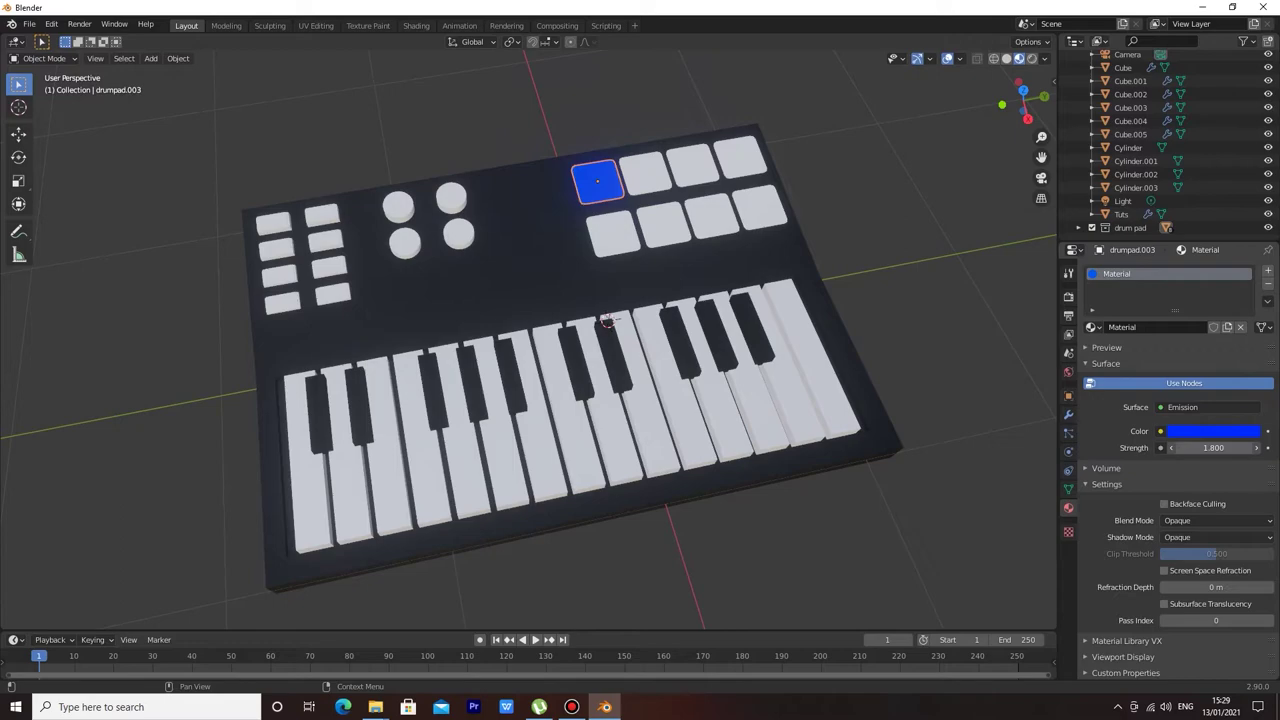
Make the next drum pads' material single-user (drum pad.001) and set its emission to green at strength 2.5.
{"action": "left_click", "coordinate": [871, 267]}
{"action": "middle_click", "coordinate": [931, 268]}
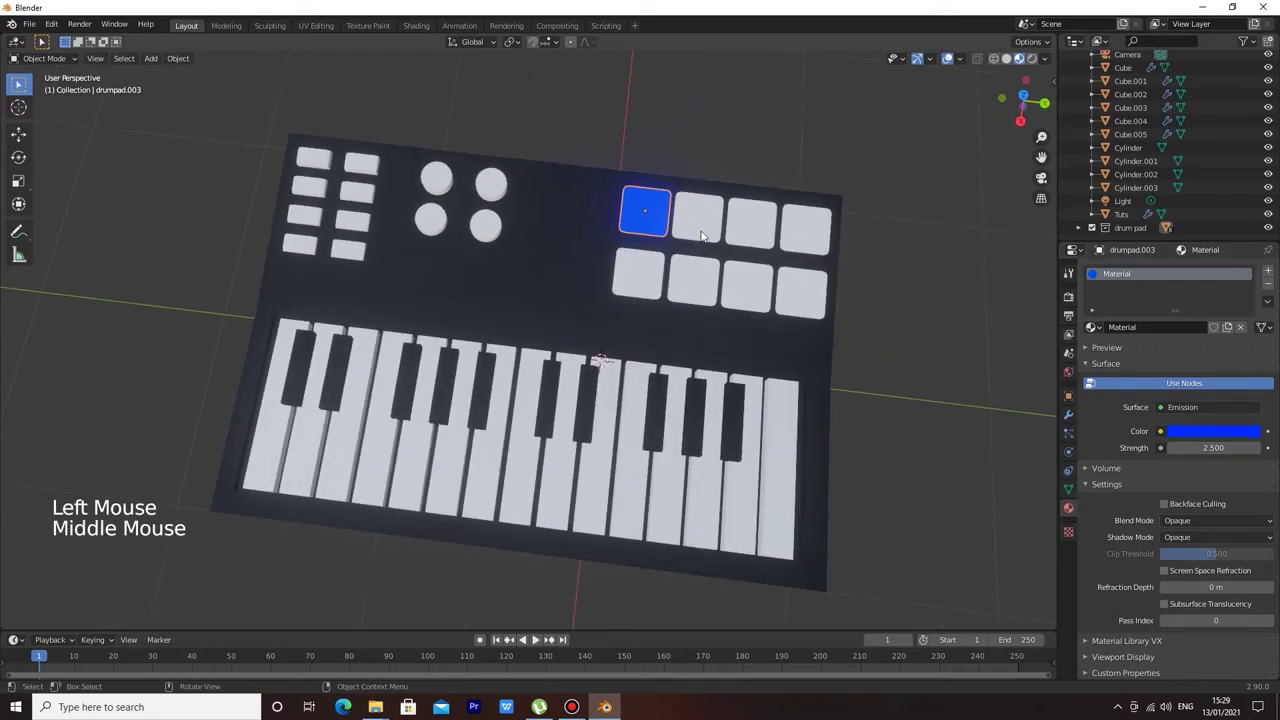
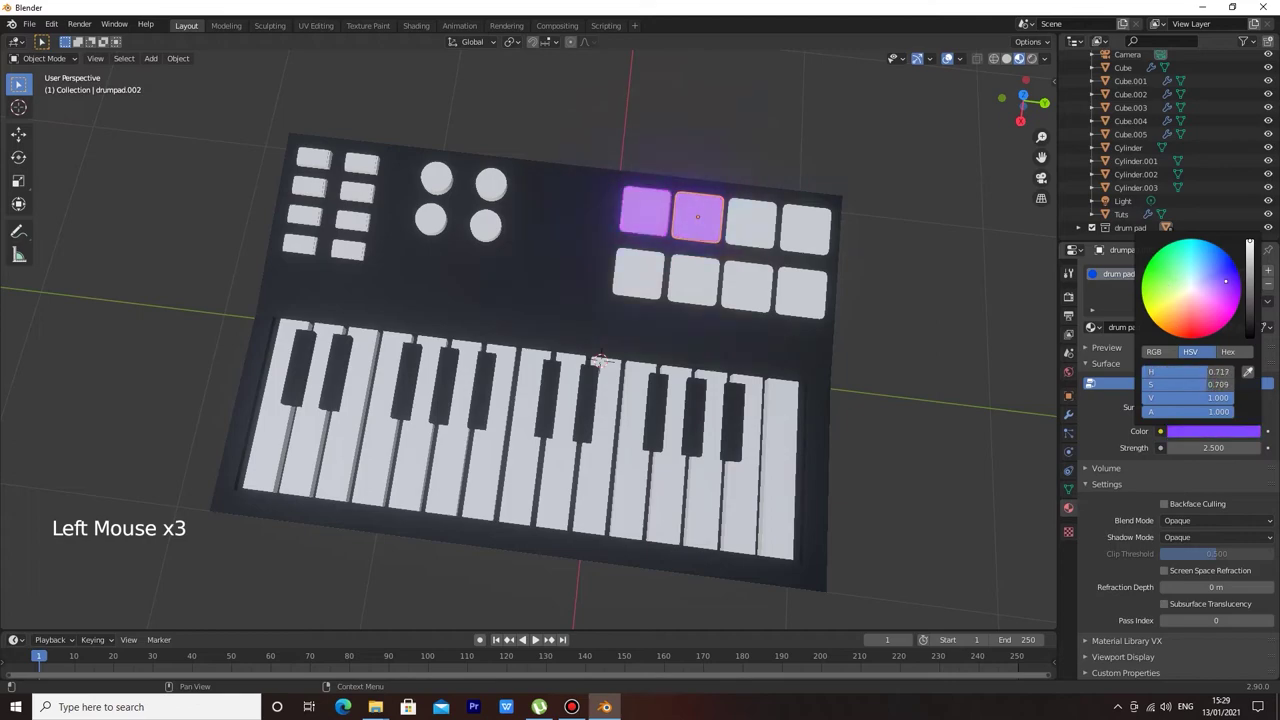
{"action": "key", "text": "ctrl+z"}
{"action": "left_click", "coordinate": [898, 298]}
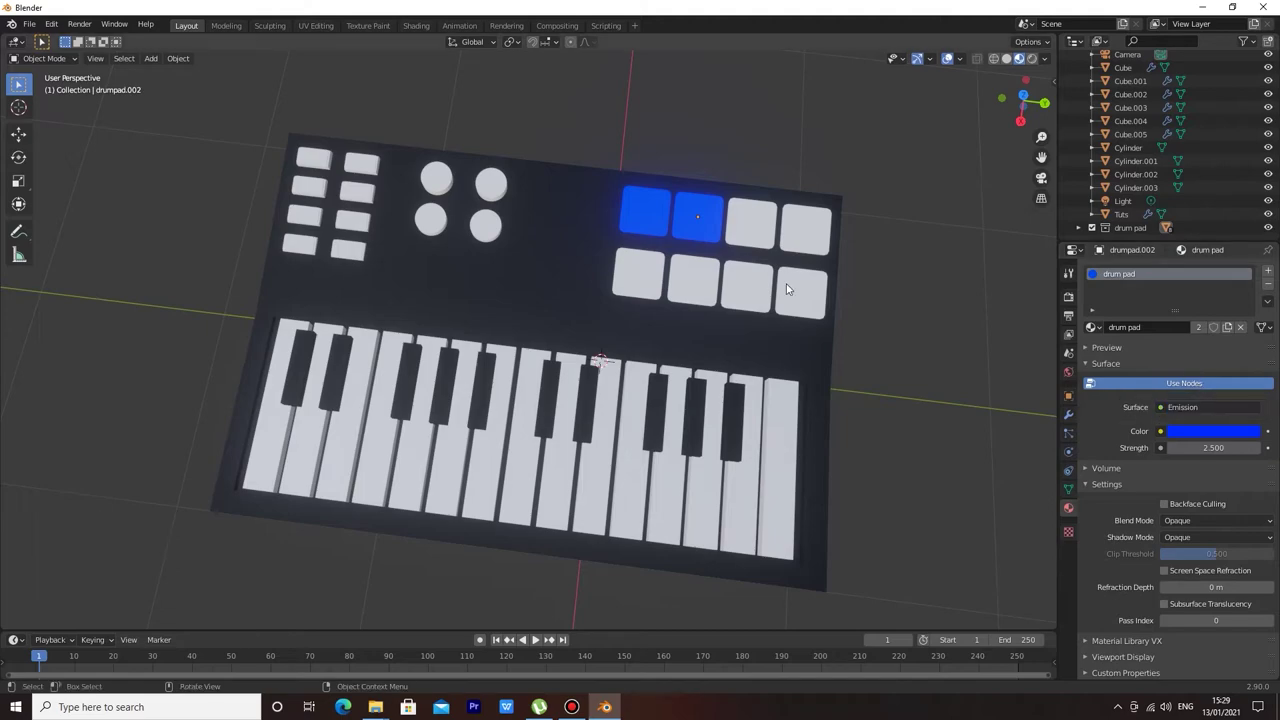
{"action": "middle_click", "coordinate": [896, 284]}
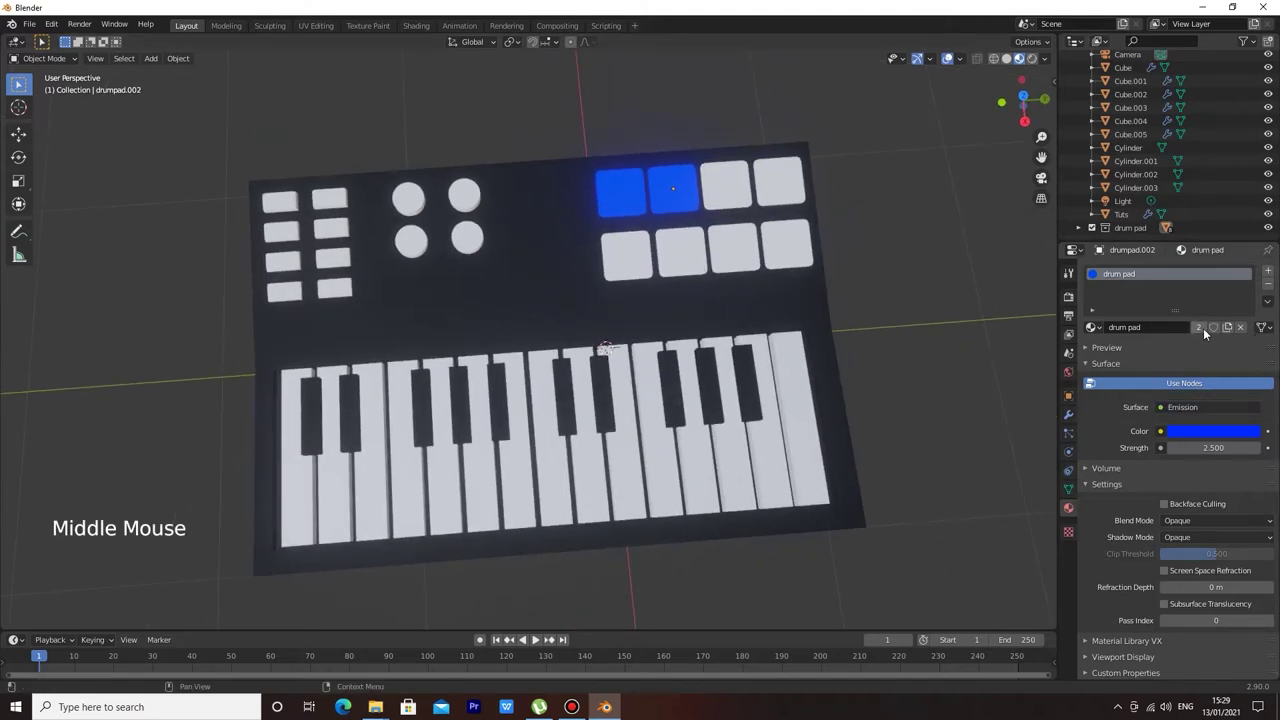
{"action": "left_click", "coordinate": [1211, 334]}
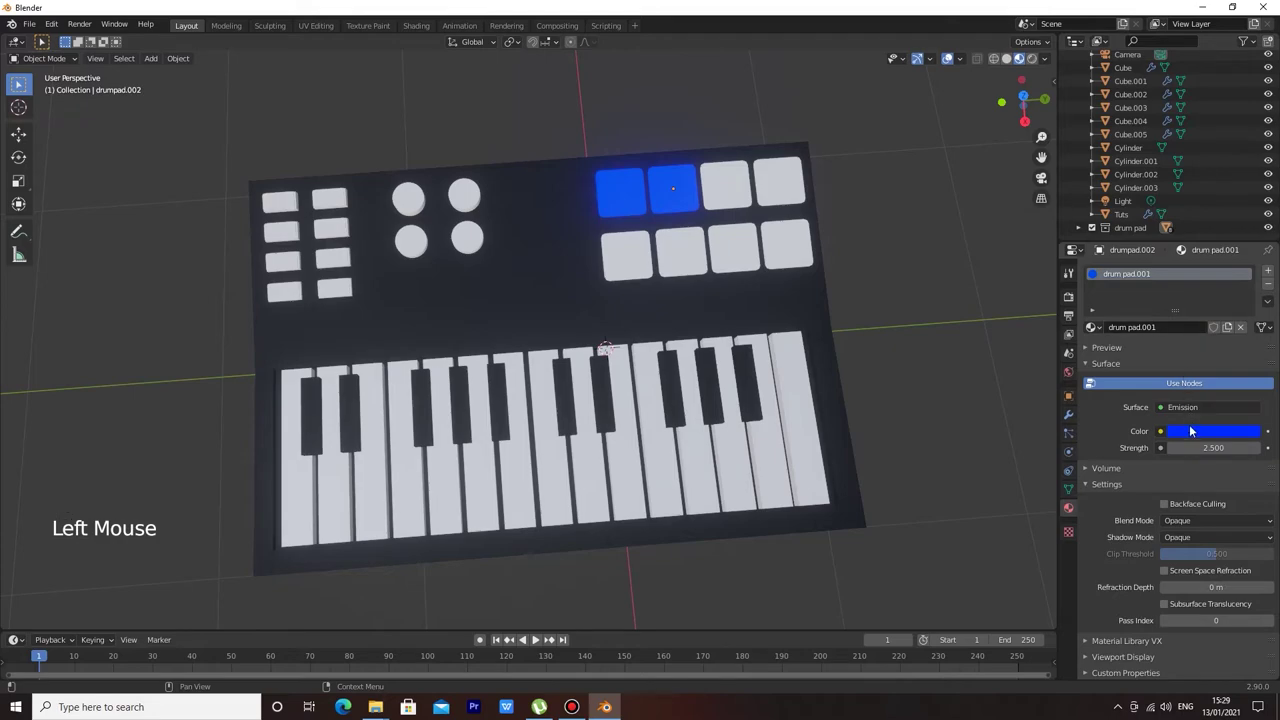
{"action": "left_click", "coordinate": [1198, 435]}
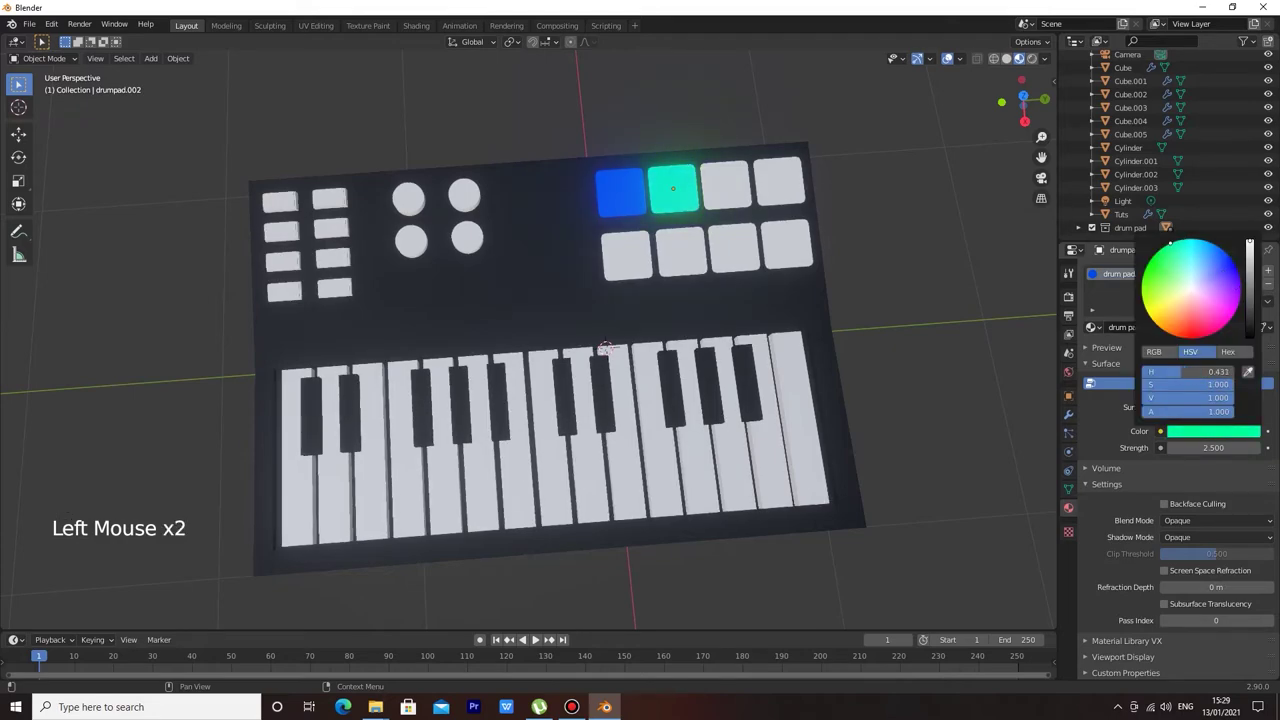
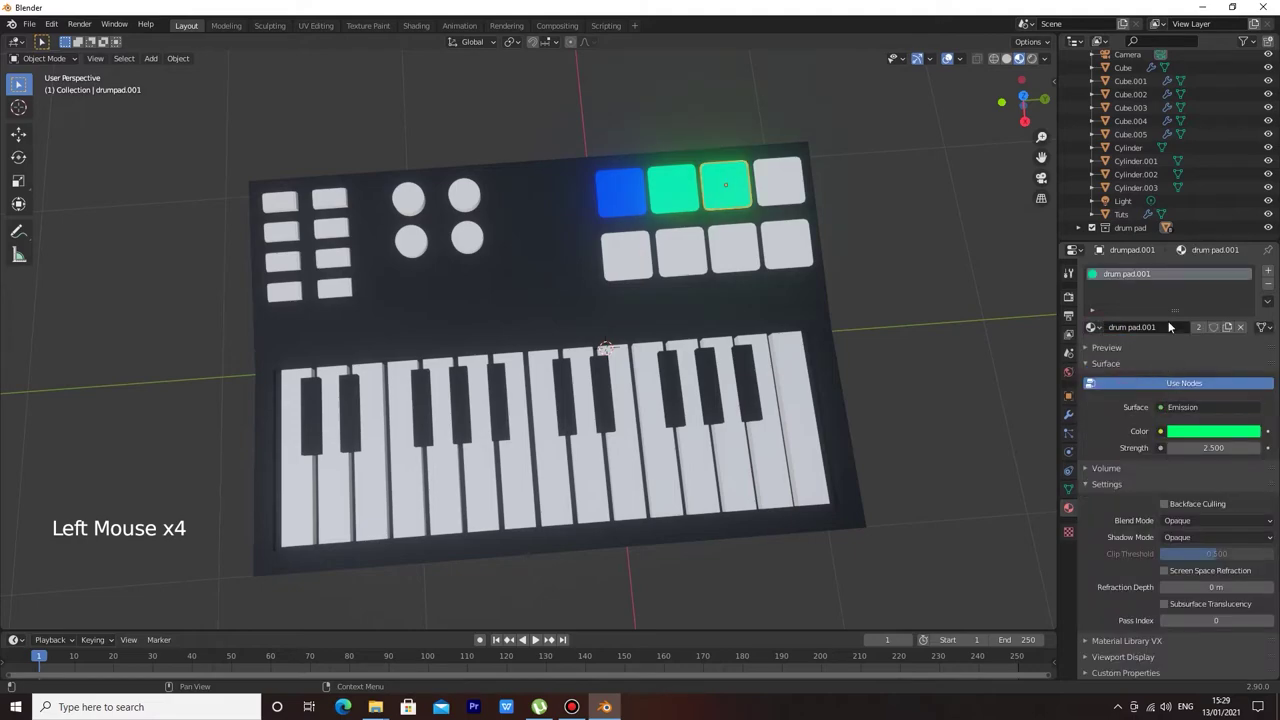
{"action": "left_click", "coordinate": [1200, 332]}
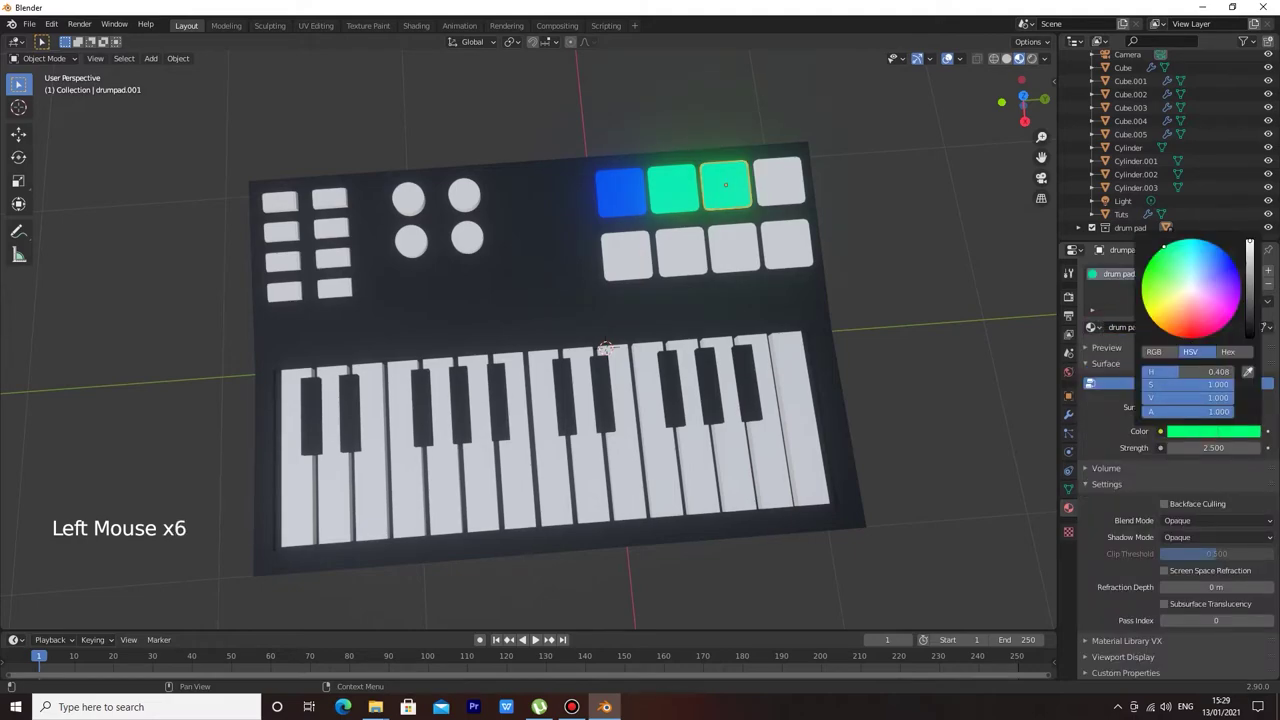
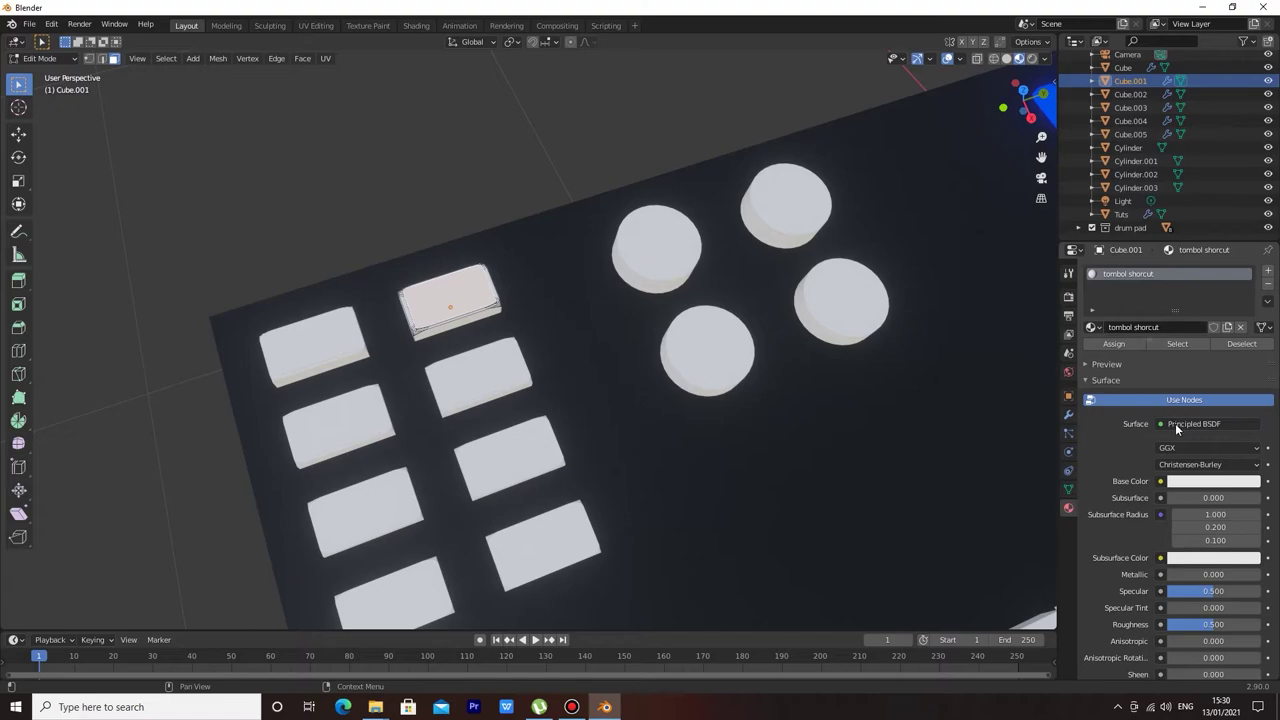
Make the shortcut button material a cyan Emission surface with strength 2.1.
{"action": "left_click", "coordinate": [1197, 484]}
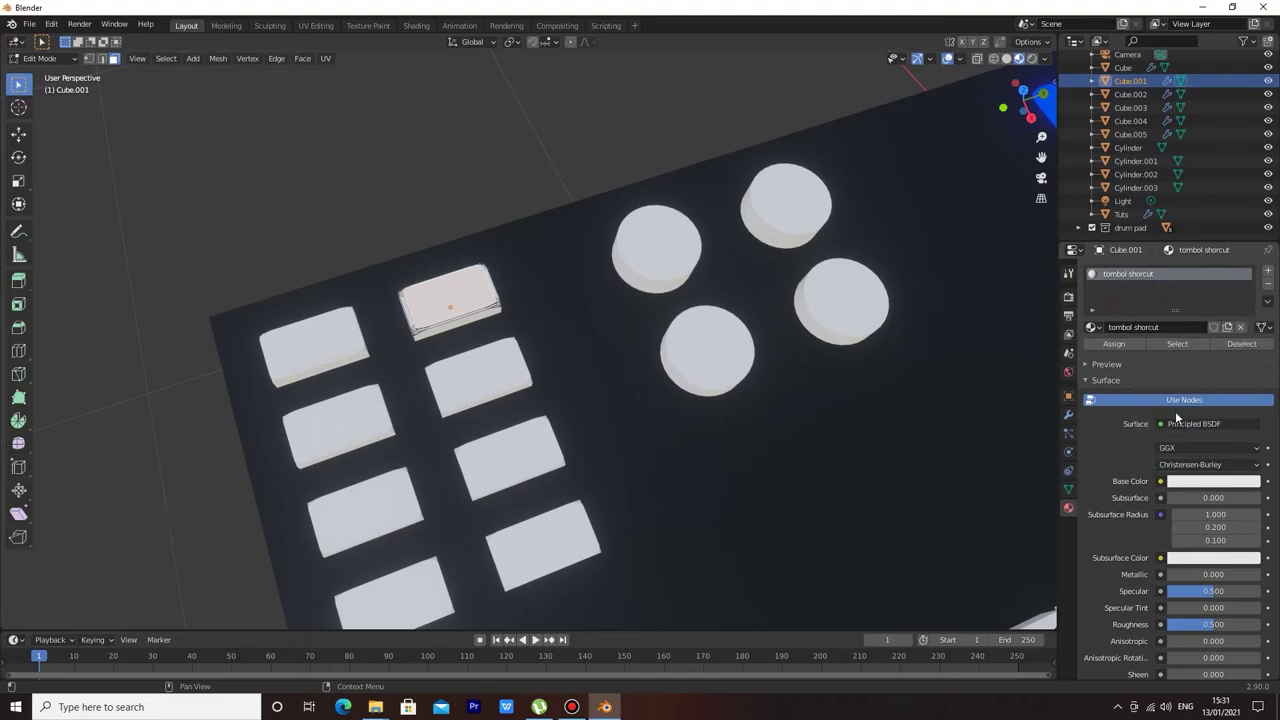
{"action": "left_click", "coordinate": [1184, 428]}
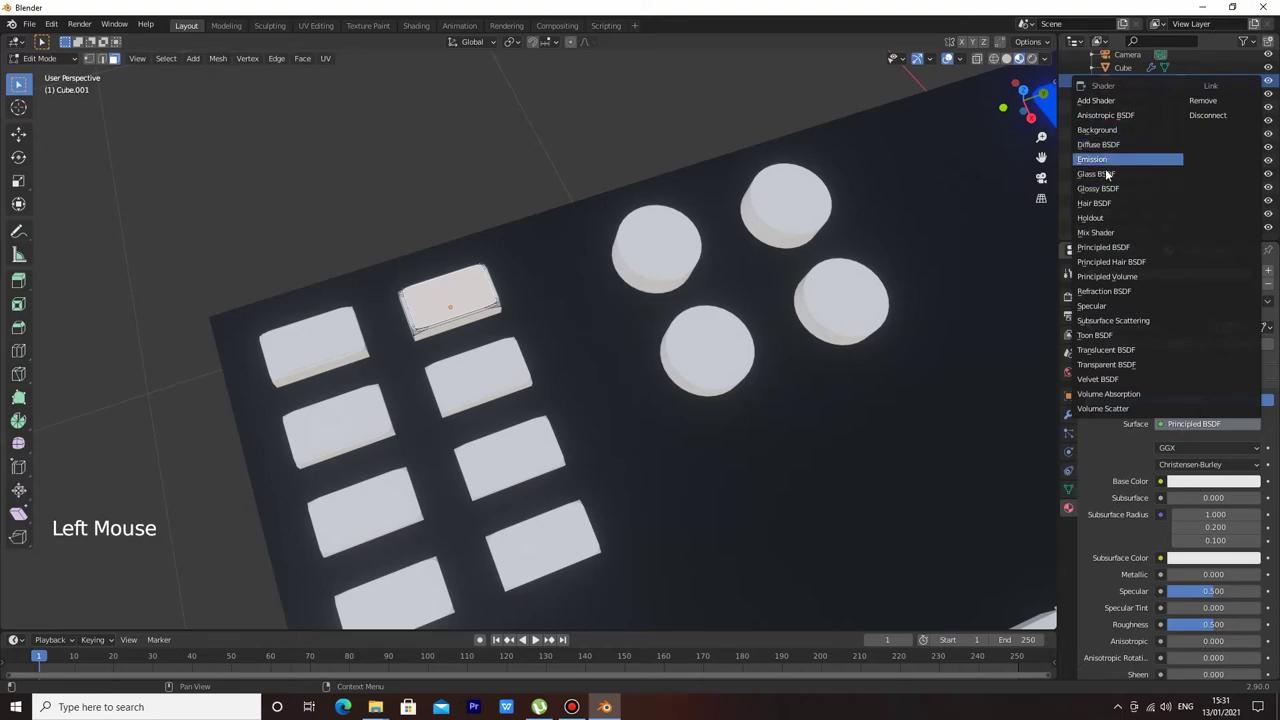
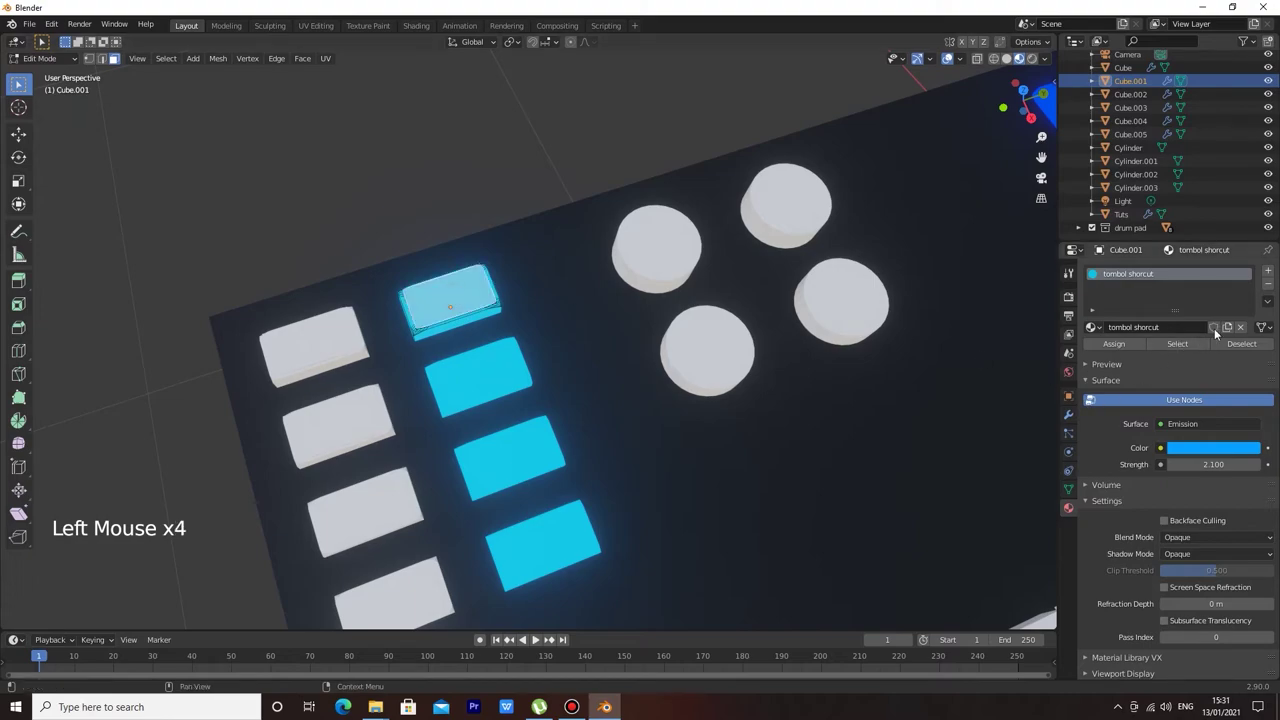
Add a second material slot with a new black material for the button tops.
{"action": "left_click", "coordinate": [1268, 272]}
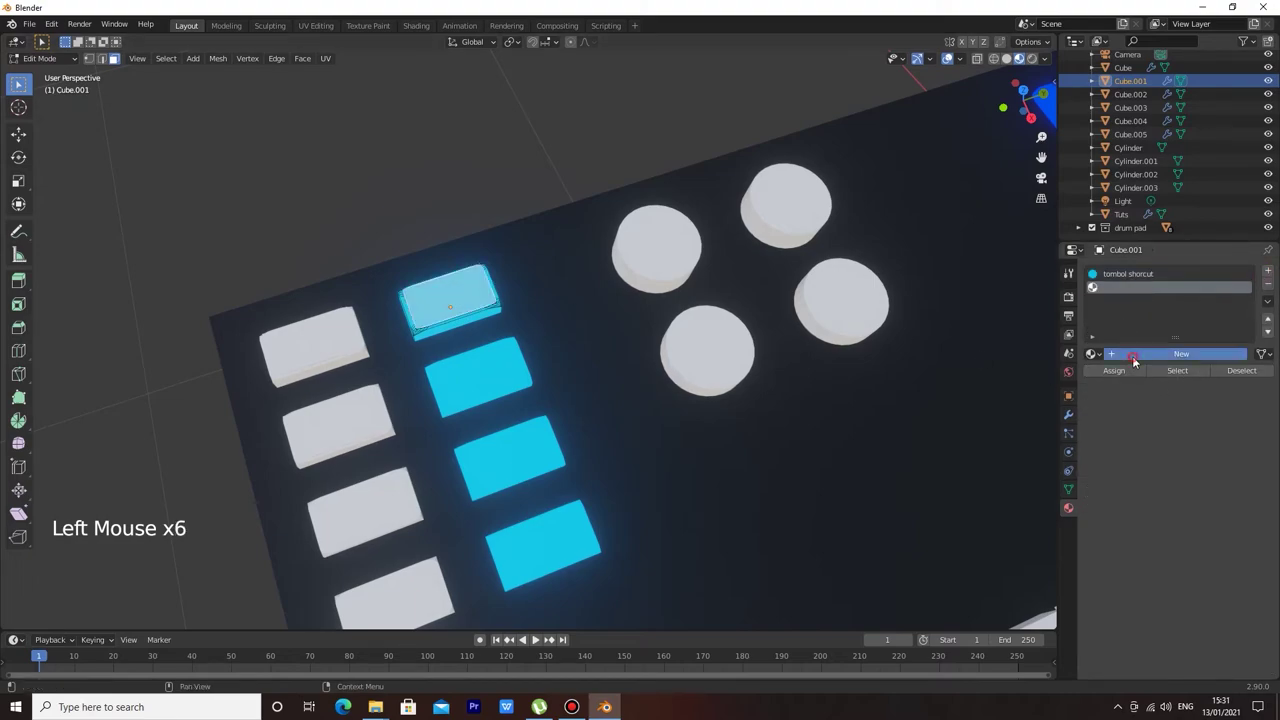
{"action": "left_click", "coordinate": [1130, 374]}
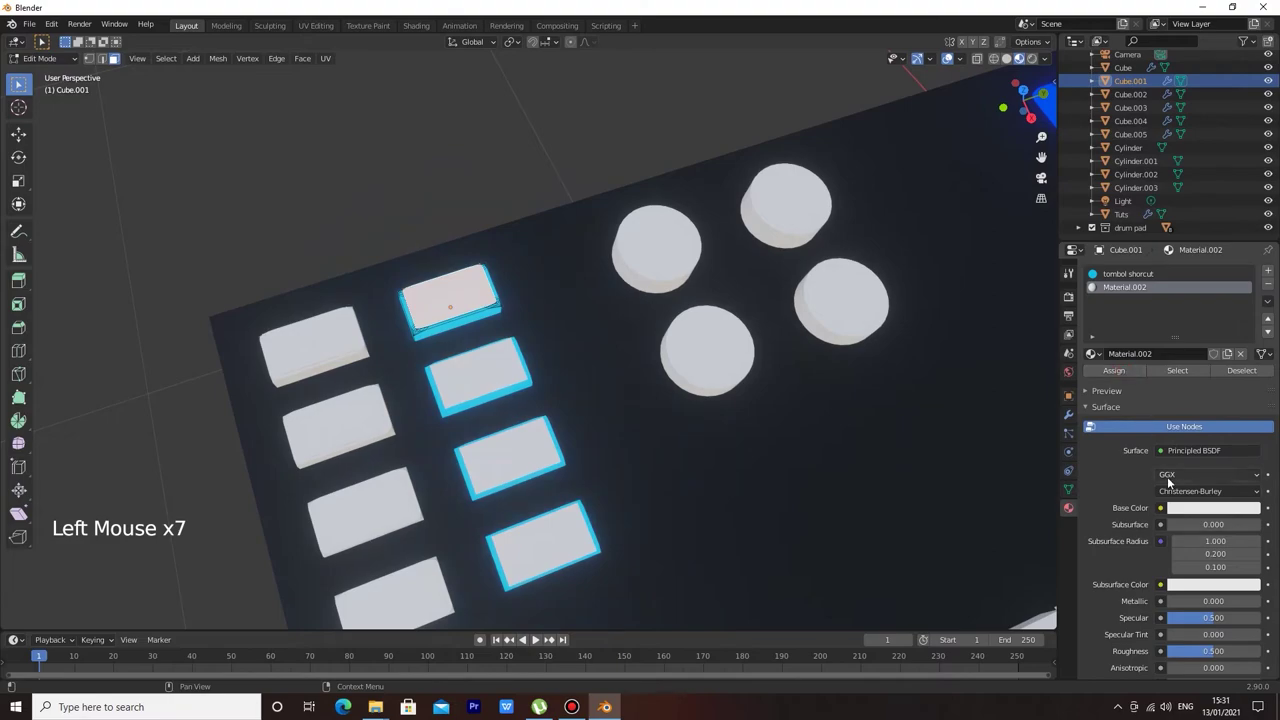
{"action": "left_click", "coordinate": [1212, 510]}
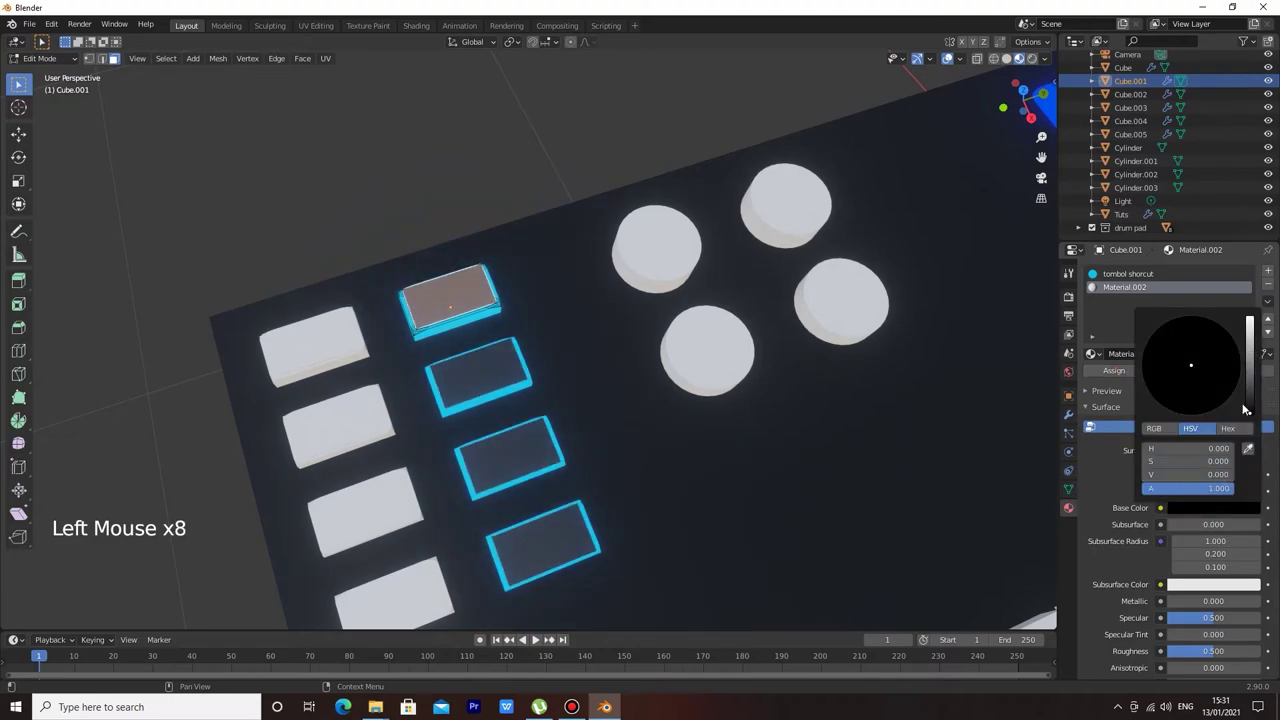
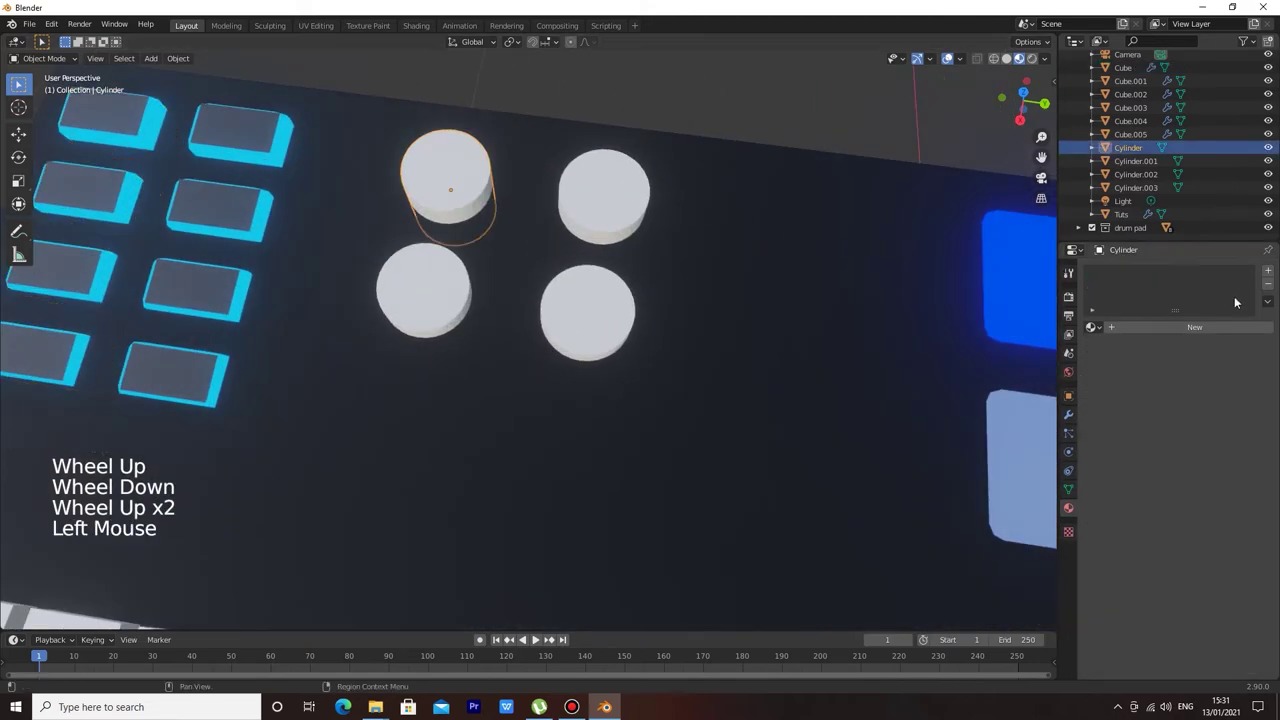
Create a grey 'tombol volume' material on the first knob and reuse it on the next knob.
{"action": "left_click", "coordinate": [1212, 336]}
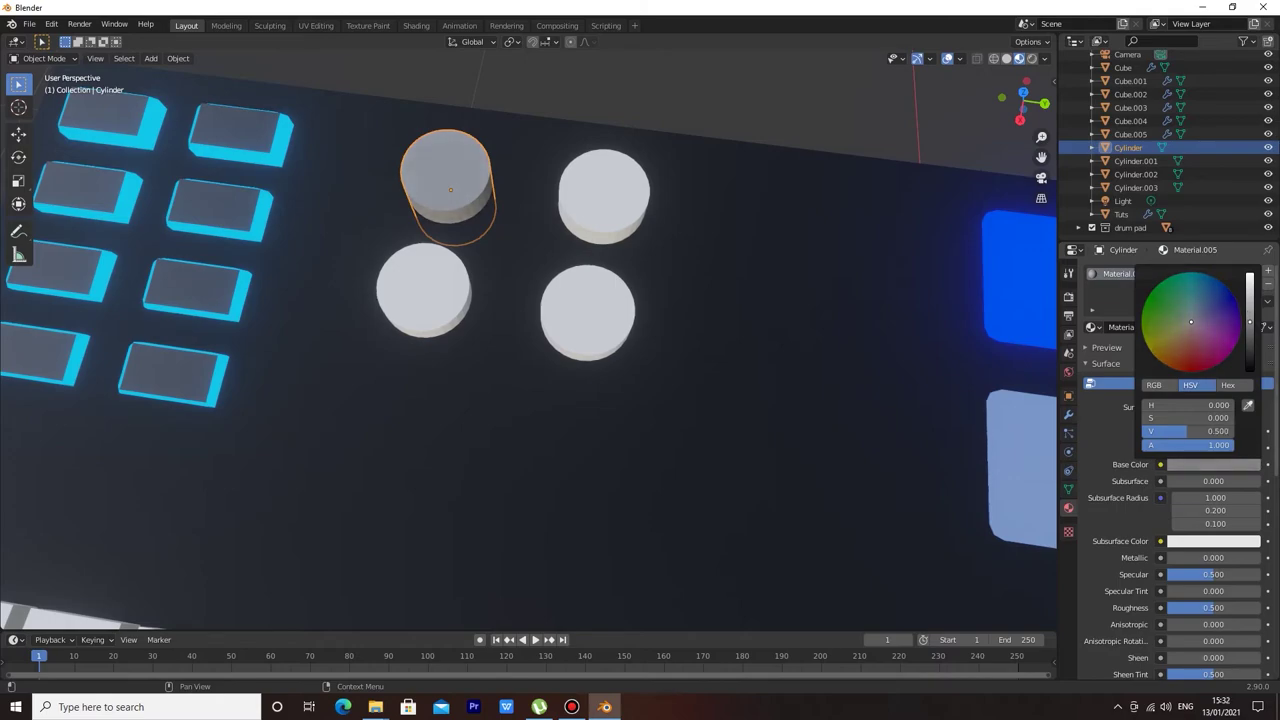
{"action": "double_click", "coordinate": [1157, 274]}
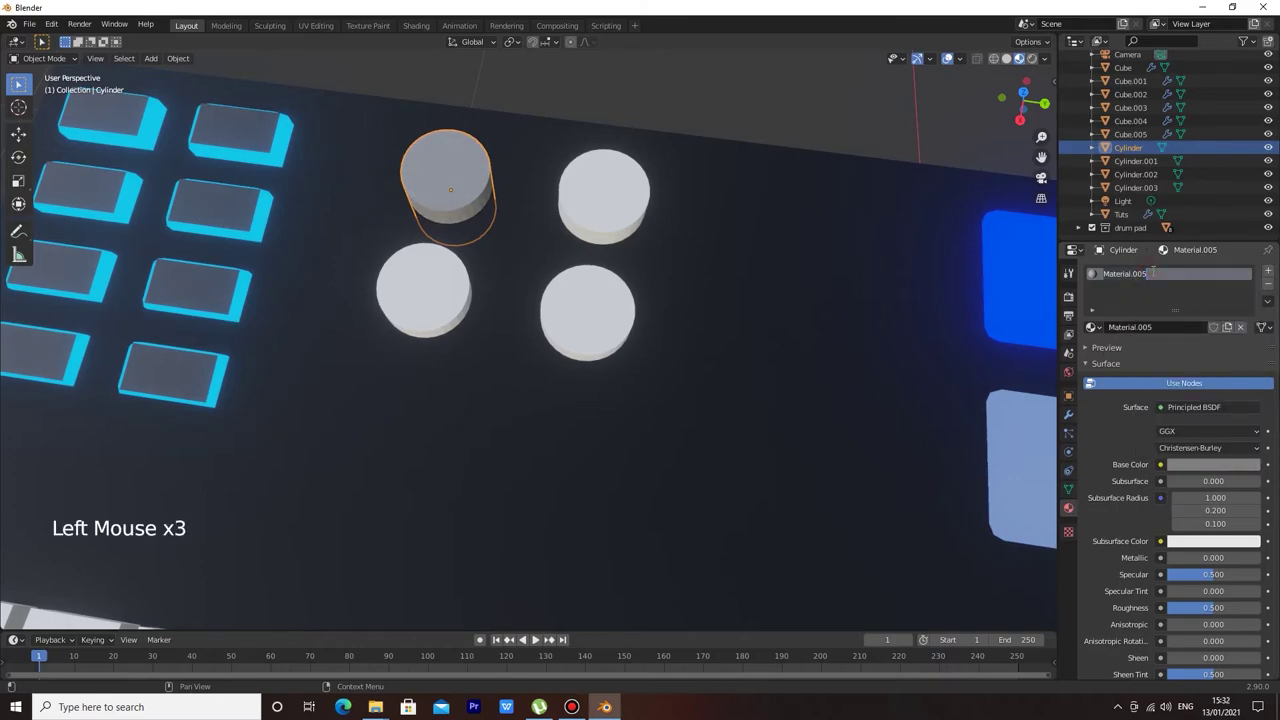
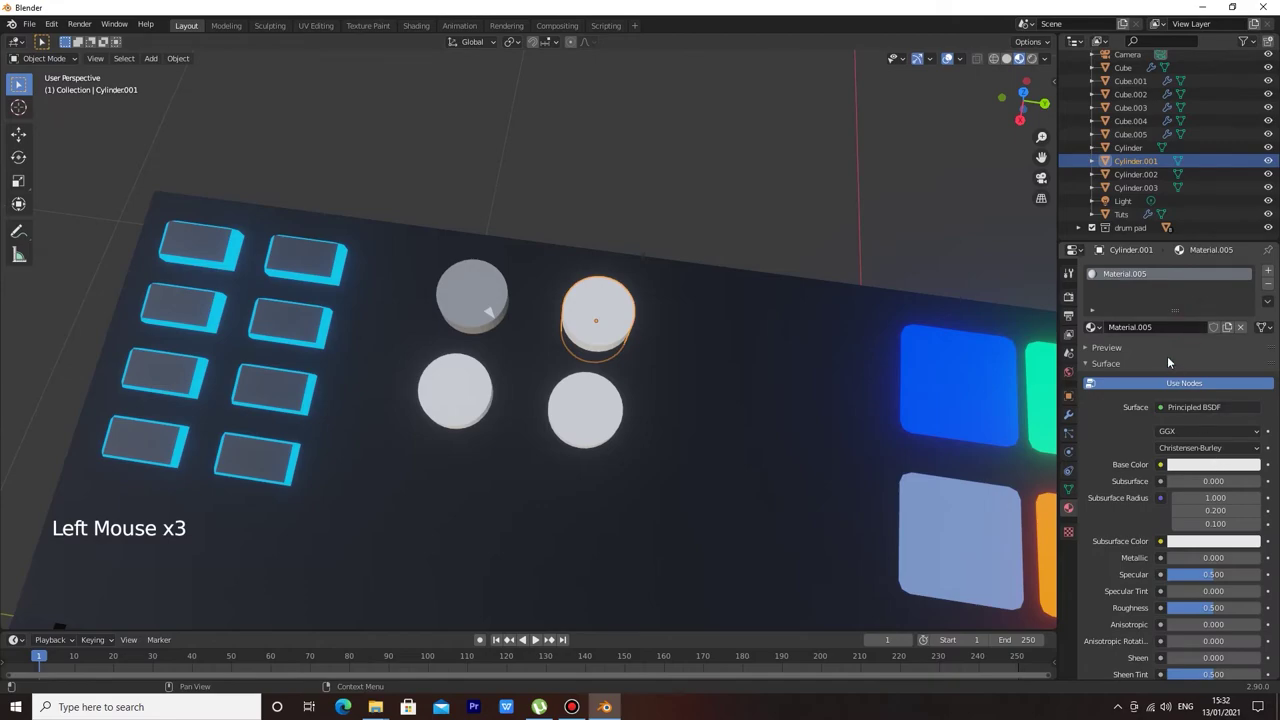
{"action": "left_click", "coordinate": [1096, 336]}
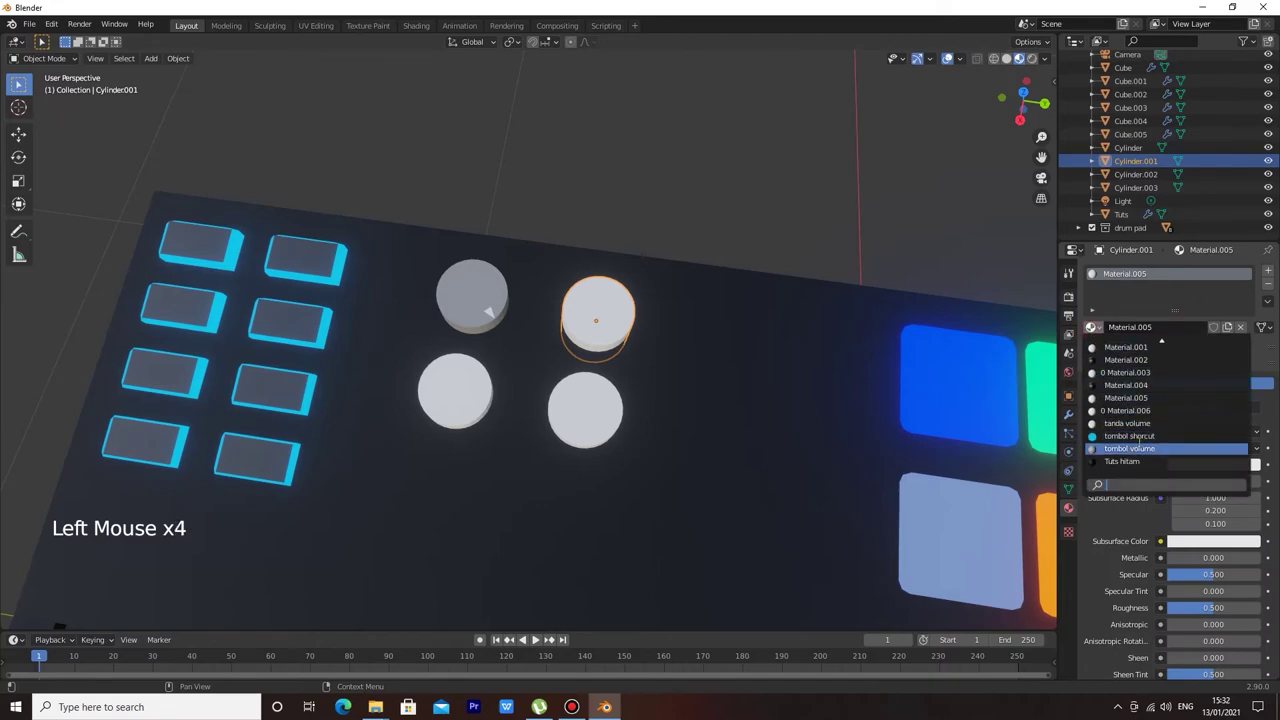
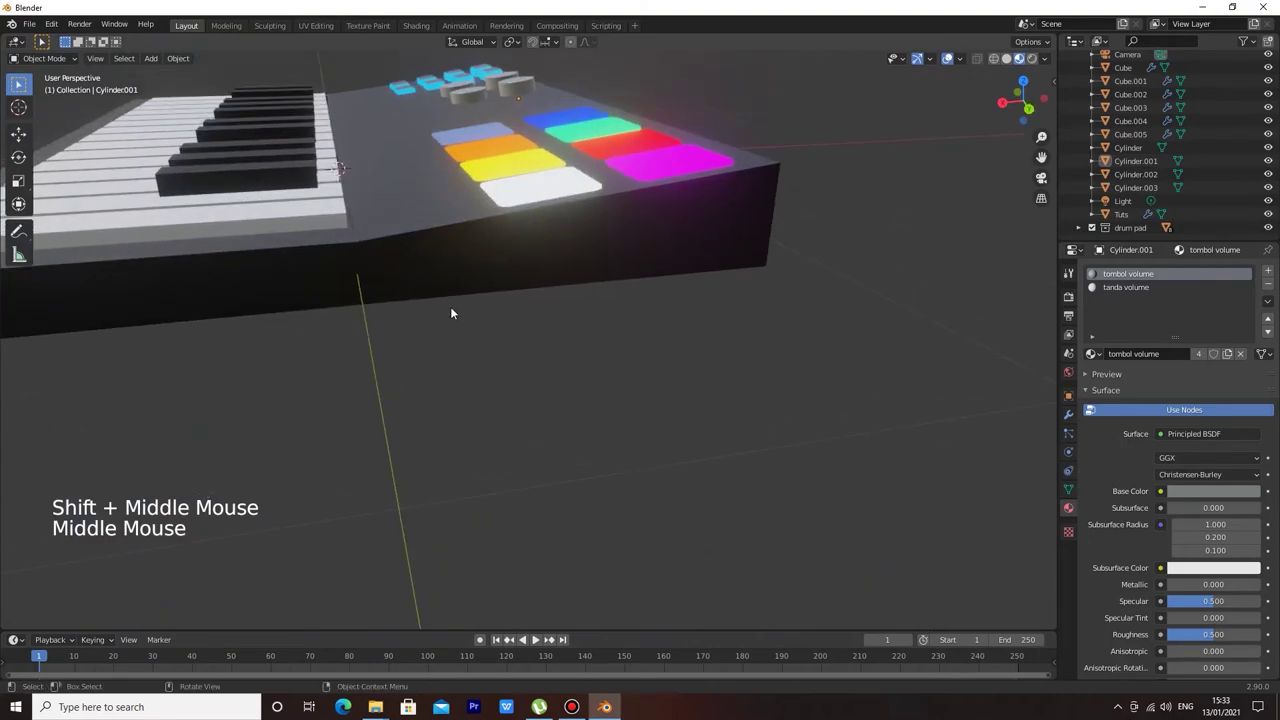
Select the keyboard body and enter Edit Mode on its mesh.
{"action": "left_click", "coordinate": [429, 238]}
{"action": "middle_click", "coordinate": [480, 248]}
{"action": "key", "text": "Tab"}
{"action": "left_click", "coordinate": [164, 171]}
Cut a new edge loop beside the drum pads, undoing and redoing the placement.
{"action": "key", "text": "ctrl+r"}
{"action": "key", "text": "ctrl+z"}
{"action": "key", "text": "ctrl+r"}
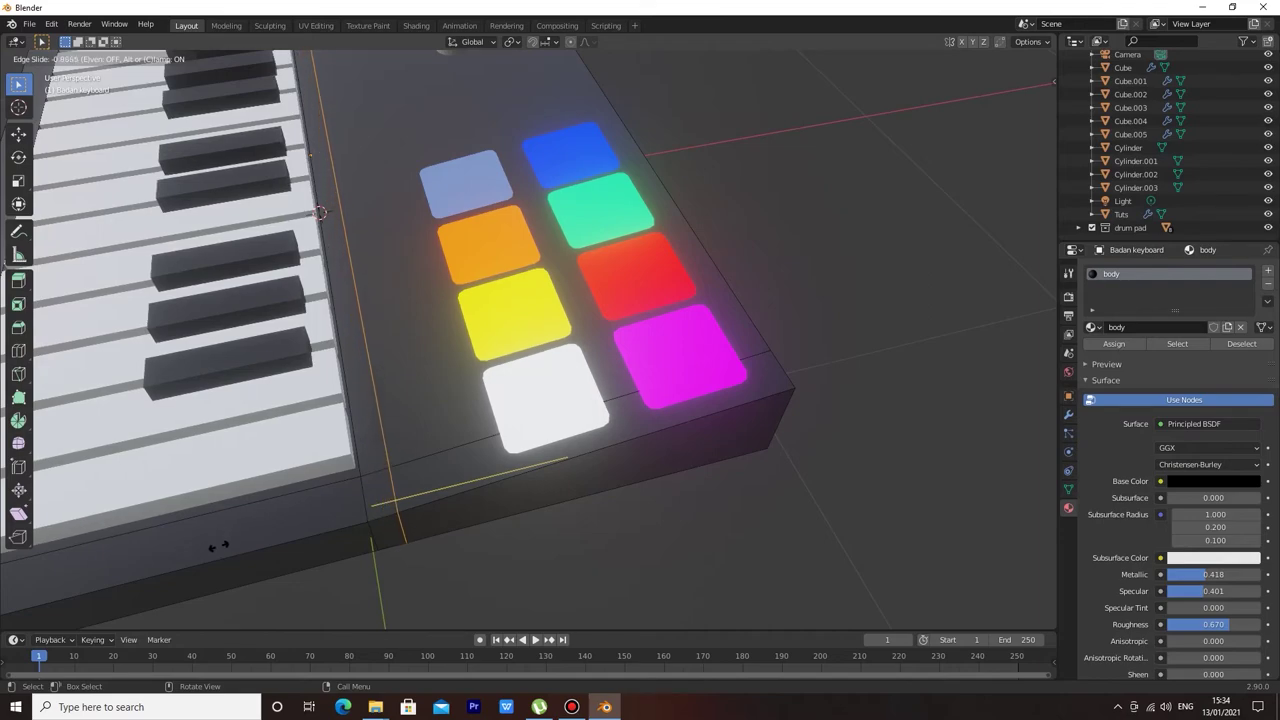
{"action": "middle_click", "coordinate": [149, 272]}
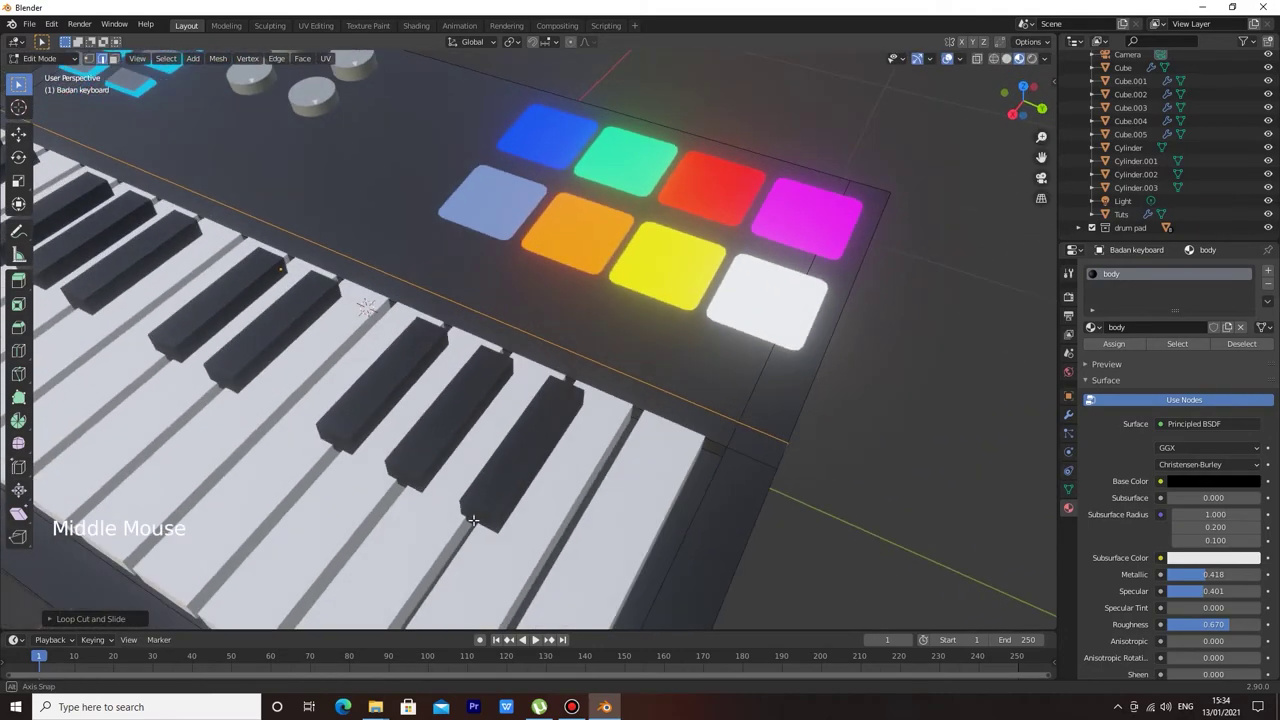
{"action": "key", "text": "ctrl+z"}
{"action": "key", "text": "ctrl+r"}
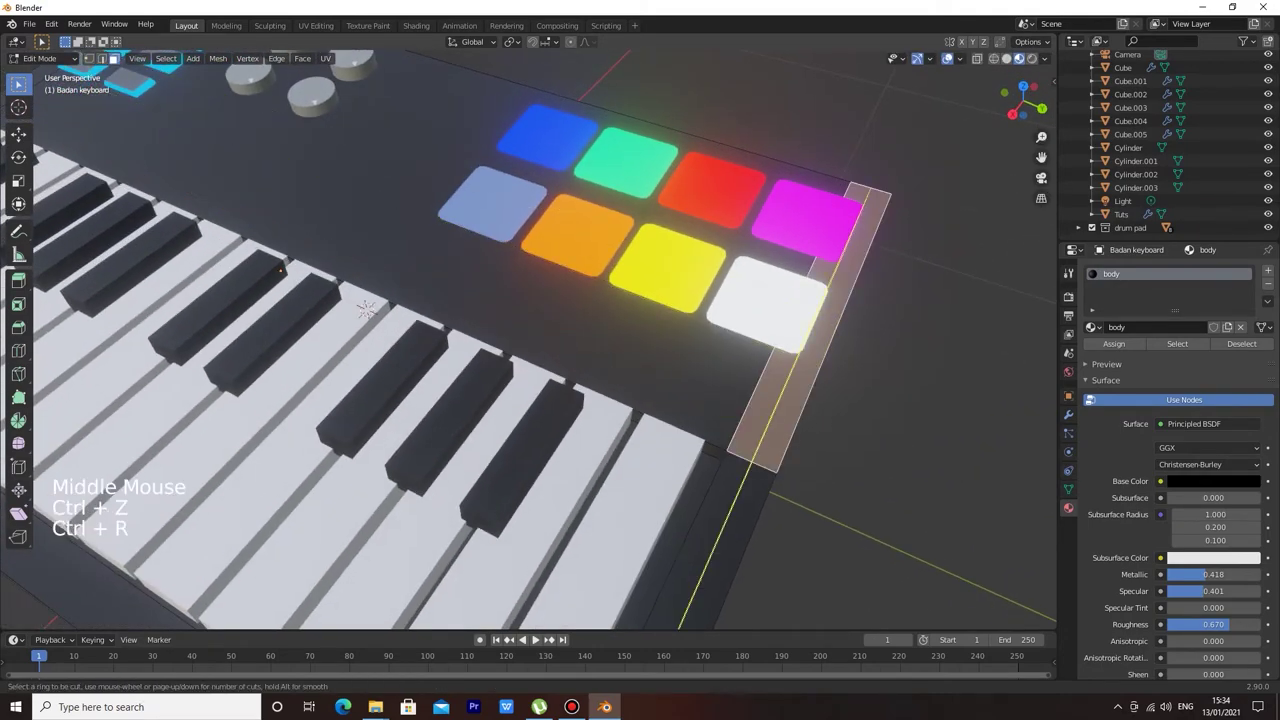
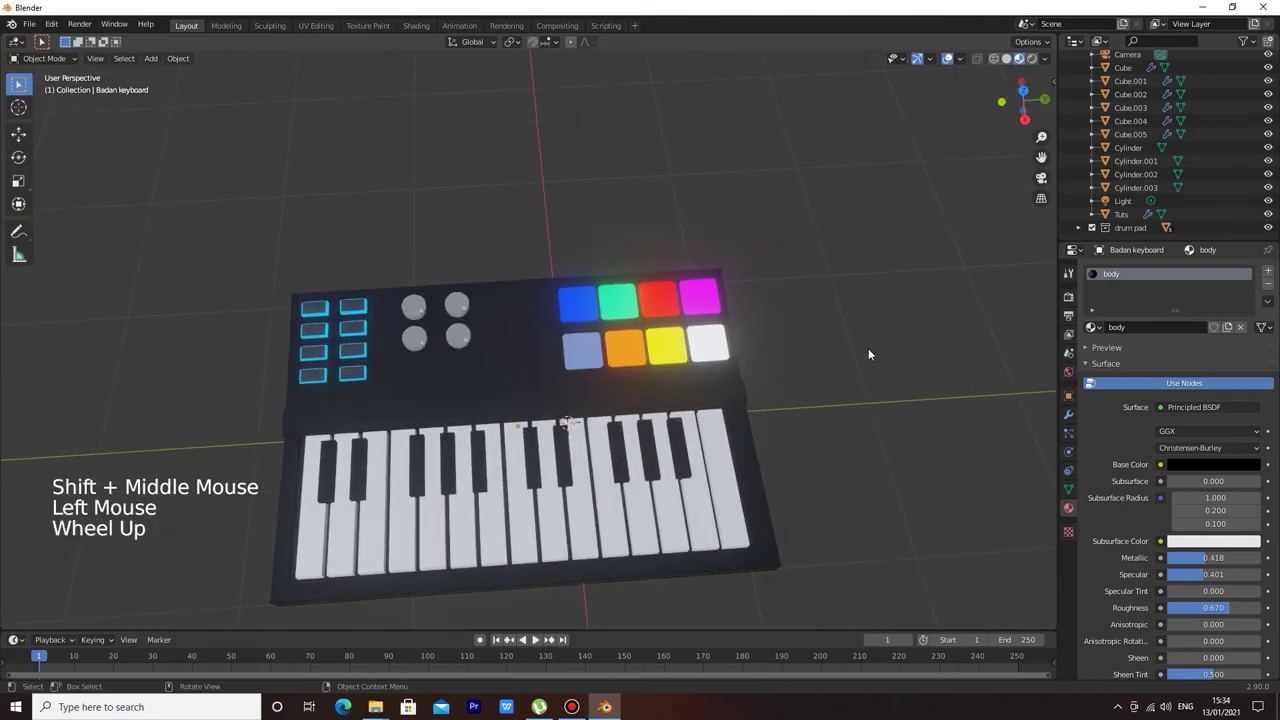
Add a Text object beside the keyboard and clear its default word.
{"action": "key", "text": "shift+a"}
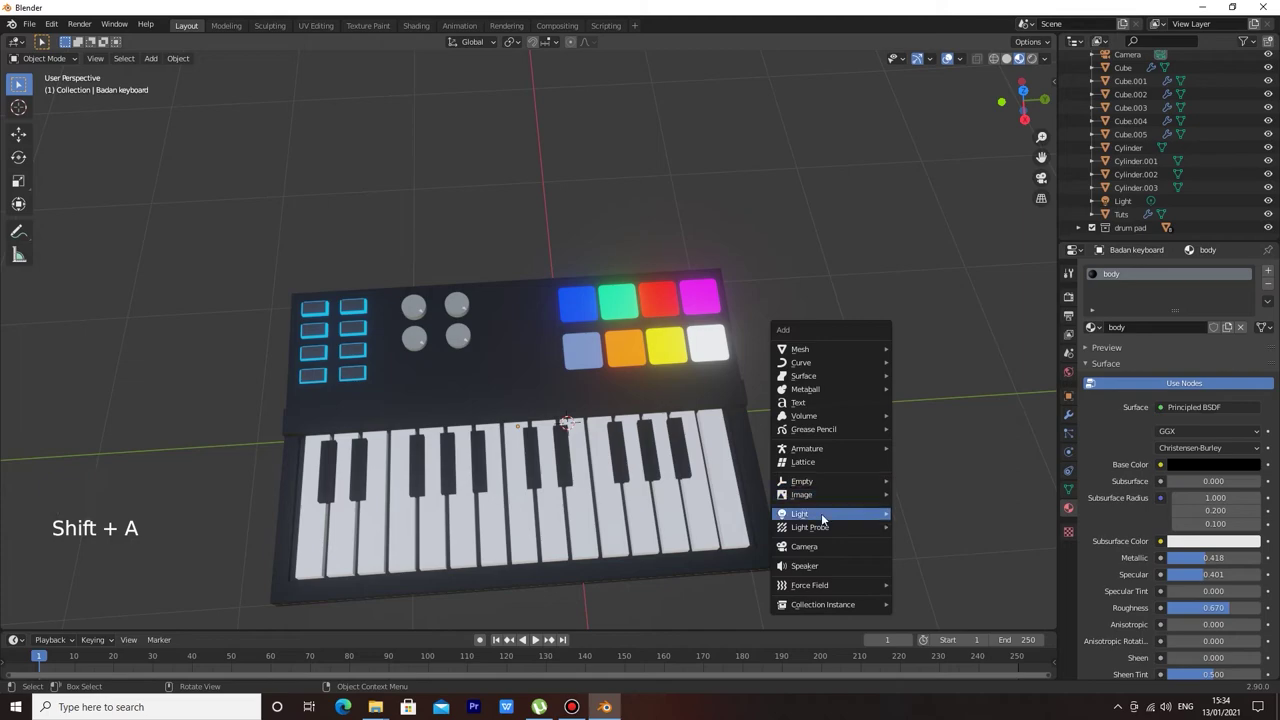
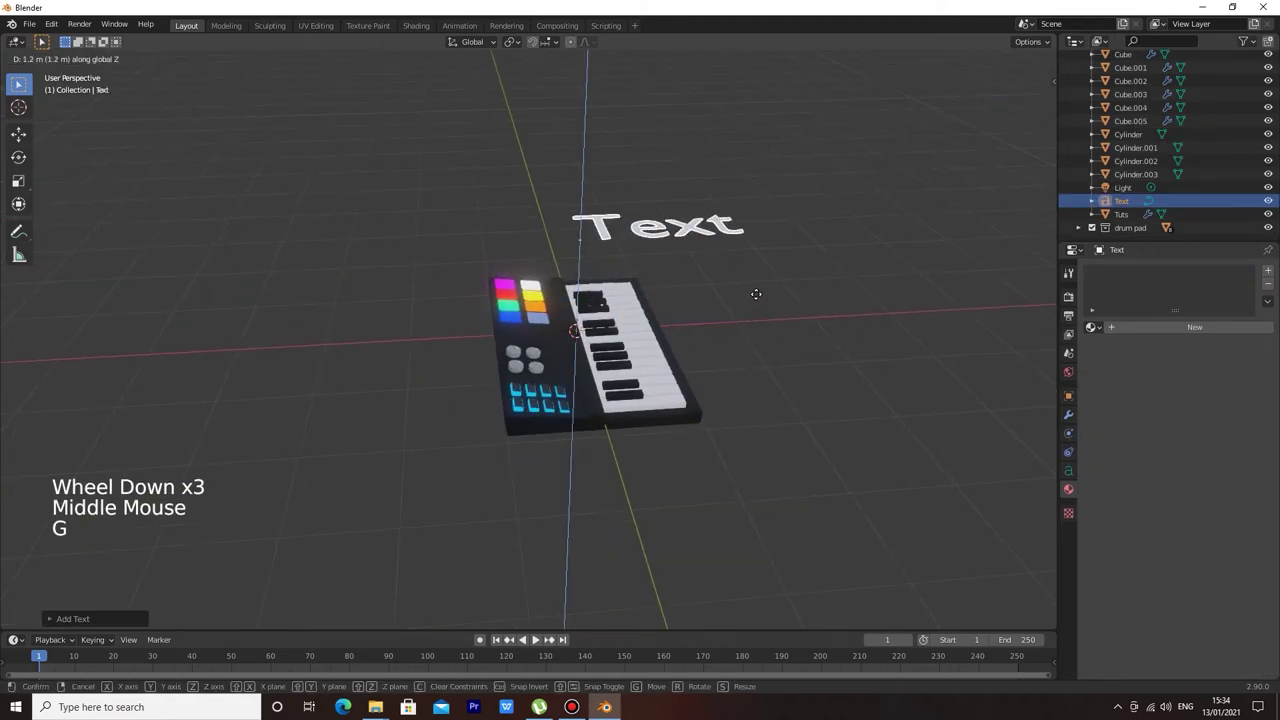
{"action": "middle_click", "coordinate": [796, 222]}
{"action": "key", "text": "Tab"}
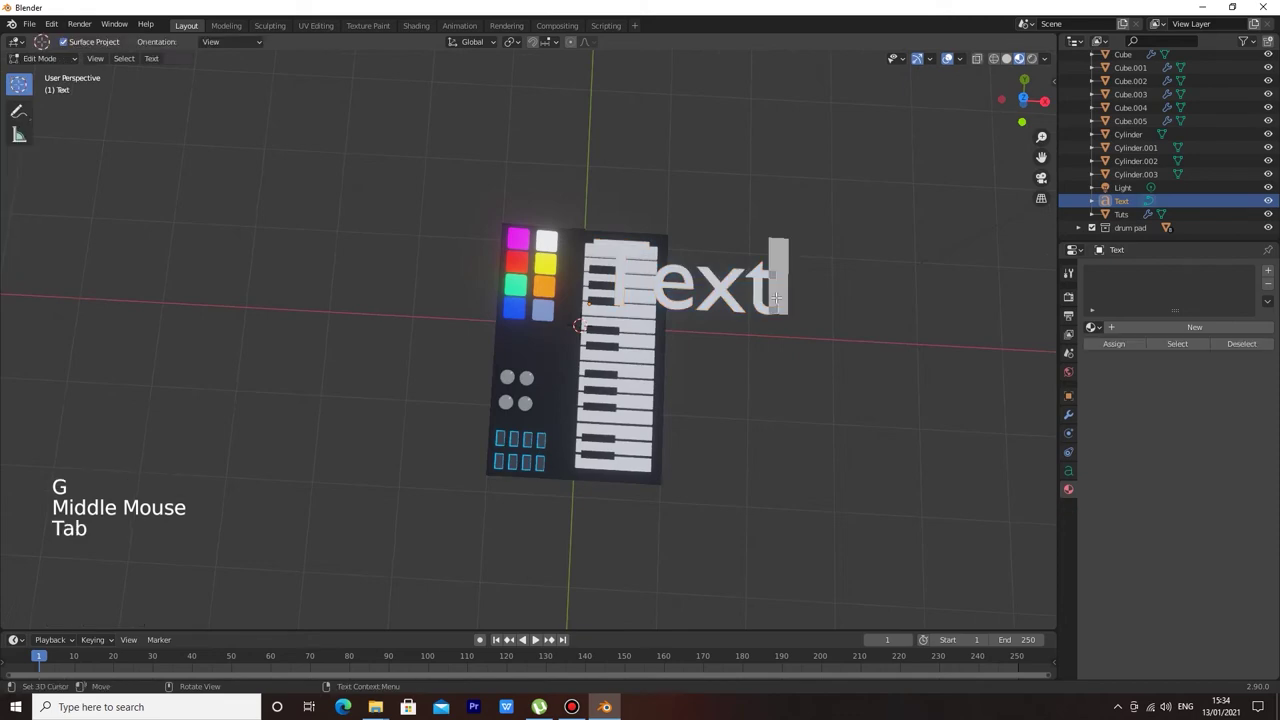
{"action": "key", "text": "BackSpace"}
{"action": "key", "text": "BackSpace"}
{"action": "key", "text": "BackSpace"}
{"action": "key", "text": "BackSpace"}
Retype the label to read 'Steven baik'.
{"action": "key", "text": "shift+s"}
{"action": "key", "text": "t"}
{"action": "key", "text": "e"}
{"action": "key", "text": "v"}
{"action": "key", "text": "e"}
{"action": "key", "text": "n"}
{"action": "key", "text": "space"}
{"action": "key", "text": "b"}
{"action": "key", "text": "a"}
{"action": "key", "text": "i"}
{"action": "key", "text": "k"}
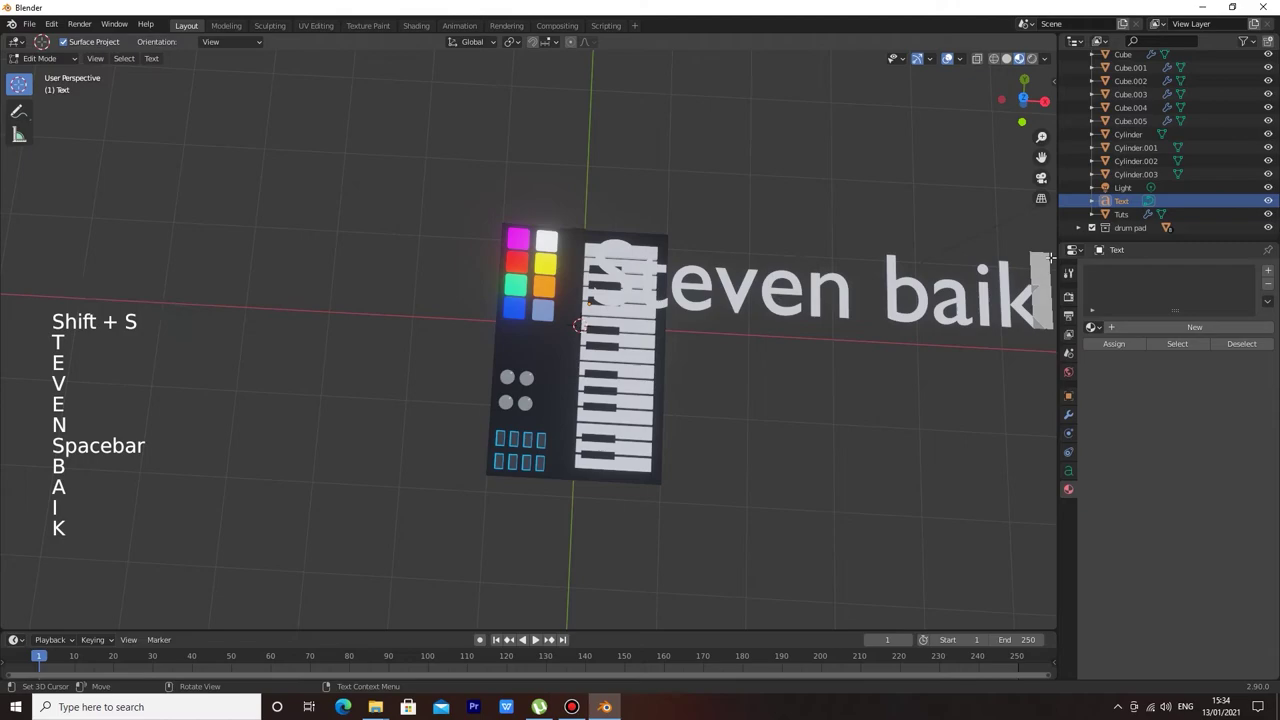
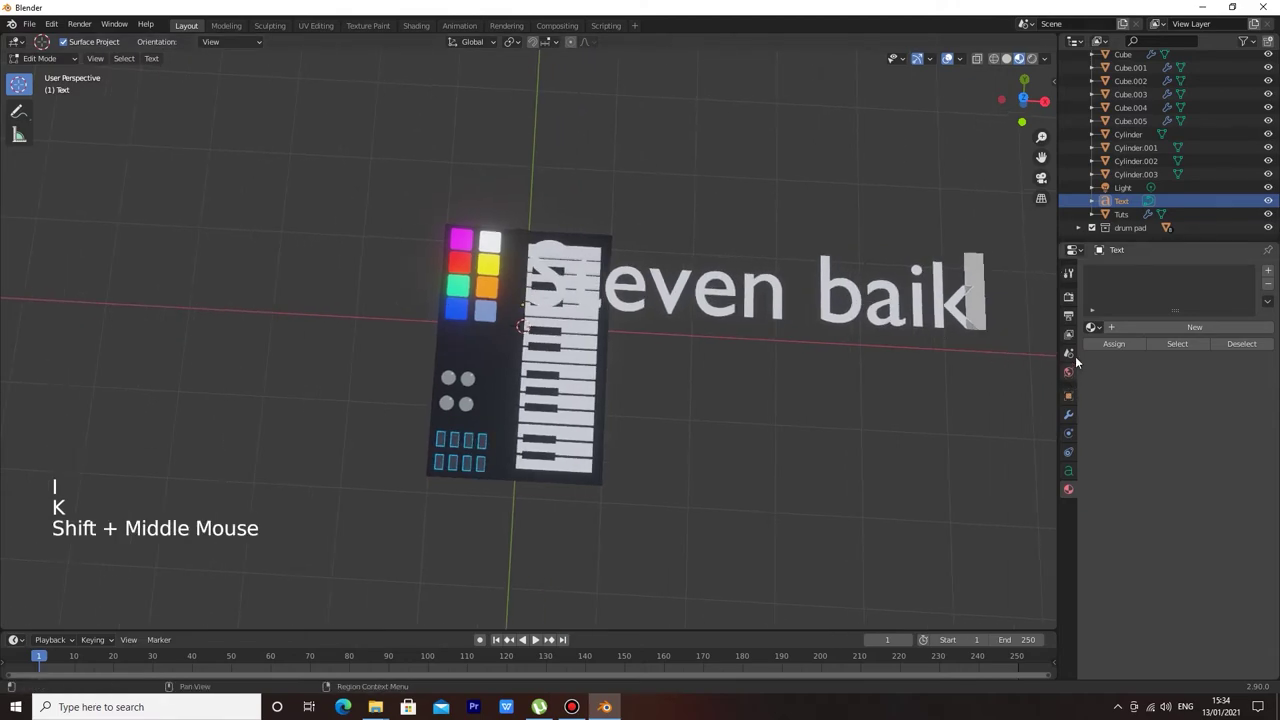
Browse for a Regular font file in the text object's Font settings.
{"action": "left_click", "coordinate": [1074, 468]}
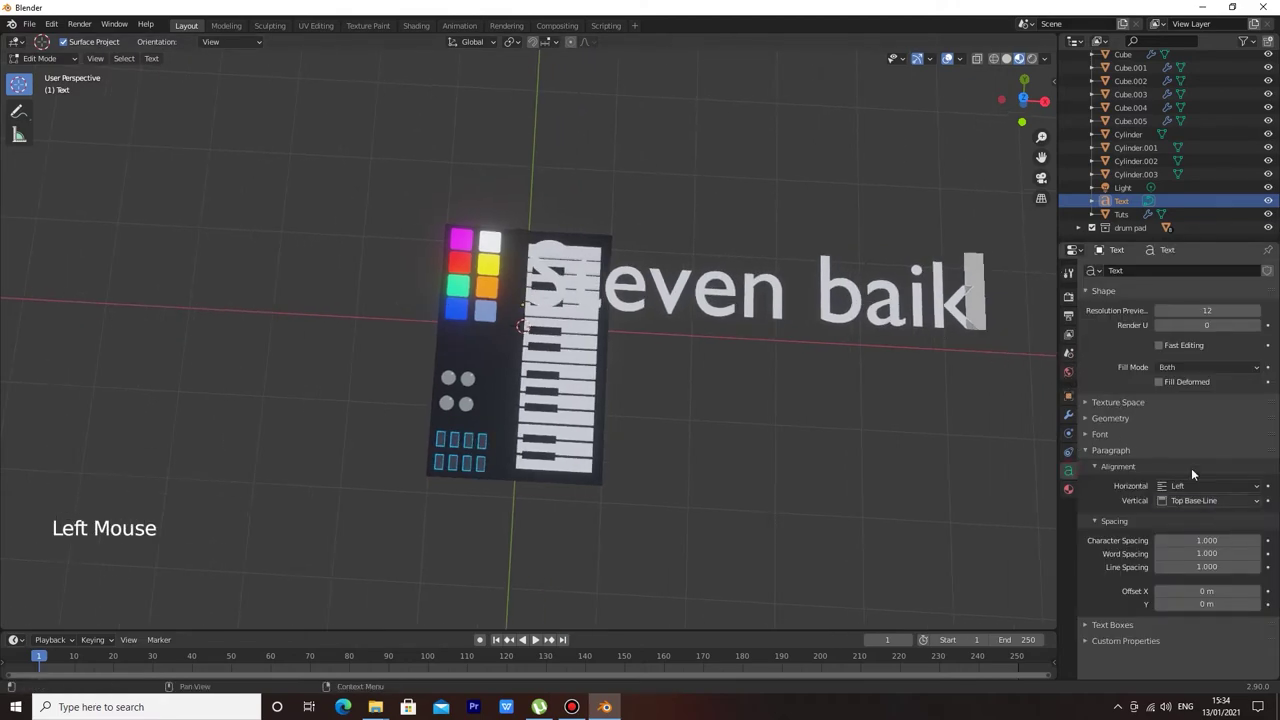
{"action": "left_click", "coordinate": [1090, 435]}
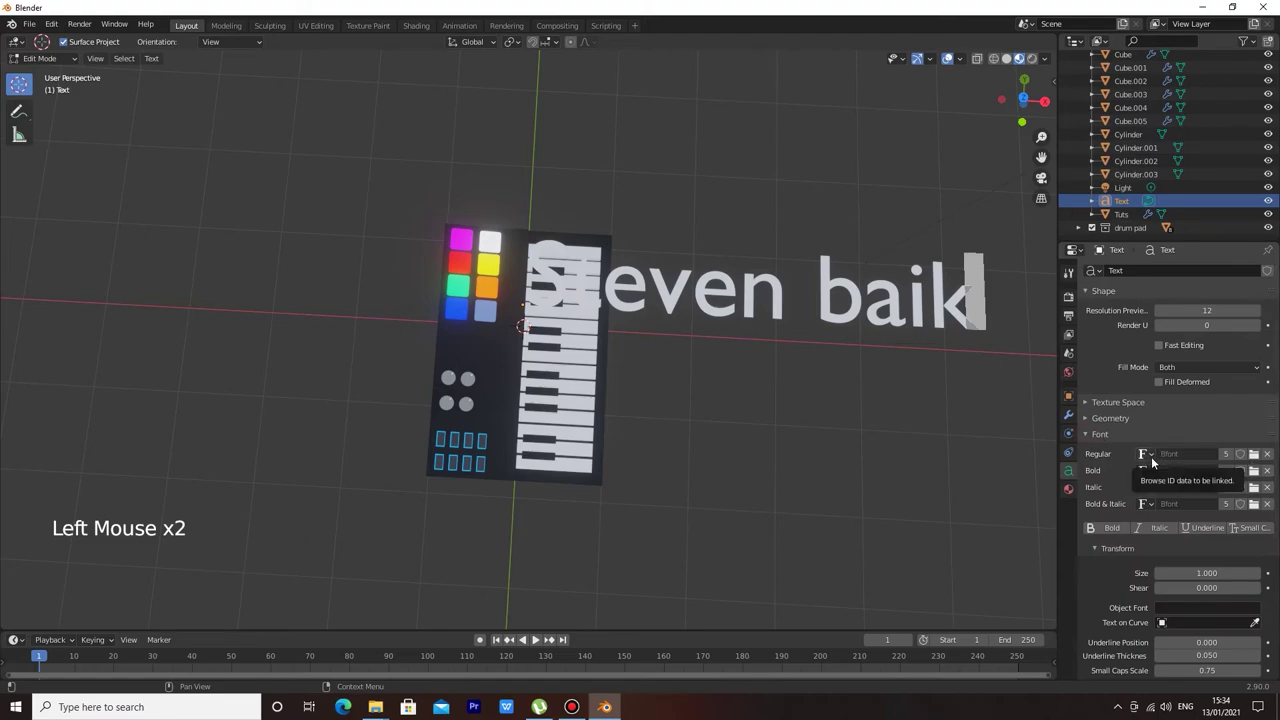
{"action": "left_click", "coordinate": [1254, 465]}
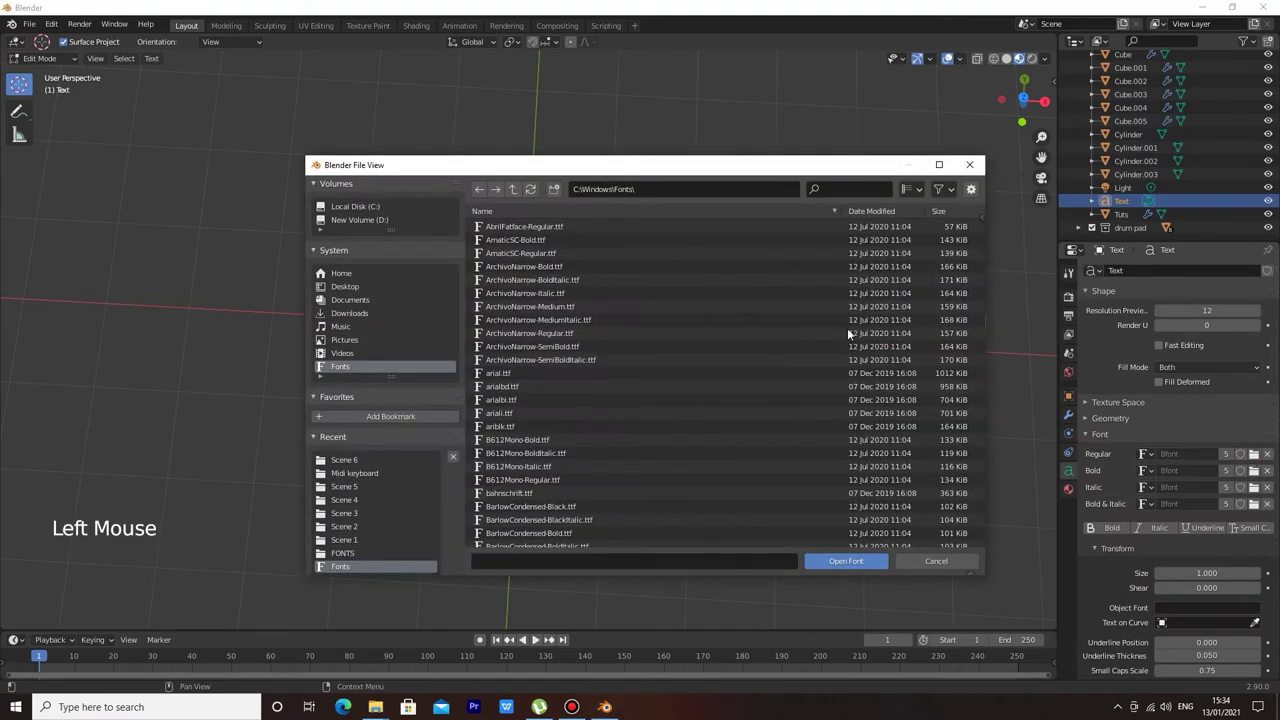